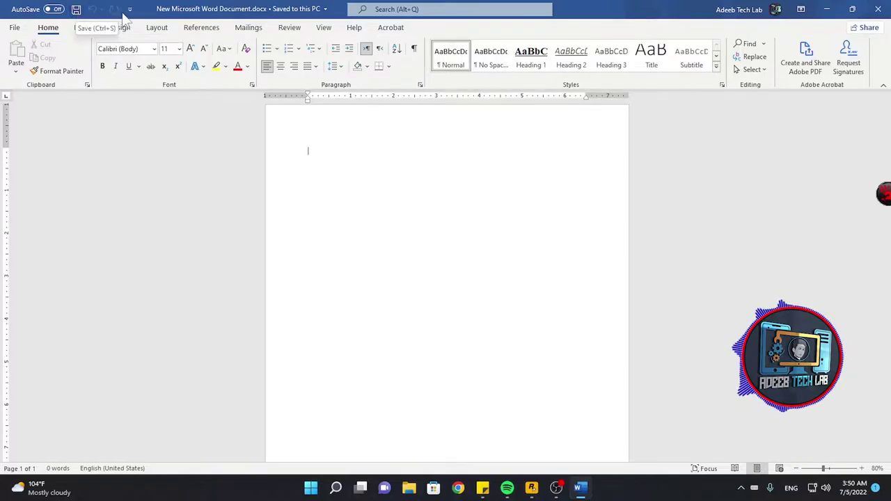
# Step: Review the Quick Access Toolbar customization menu, then set the page view to 100% zoom
pyautogui.click(133, 15)
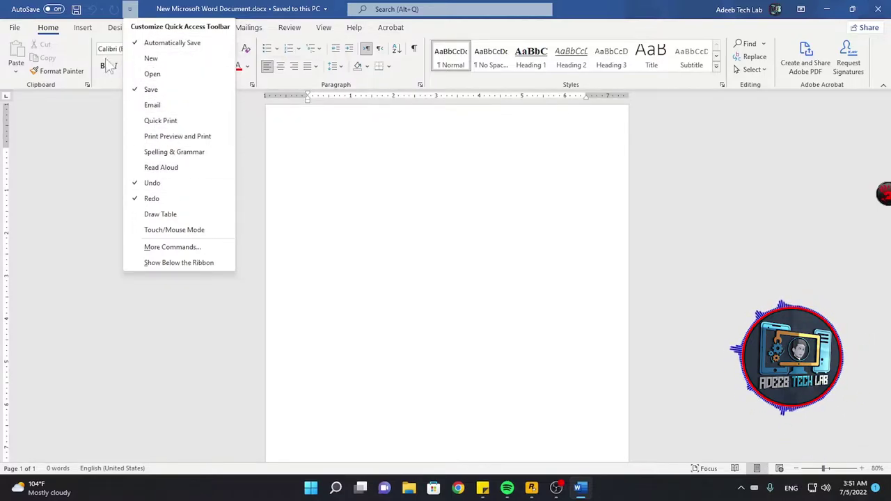
pyautogui.click(154, 10)
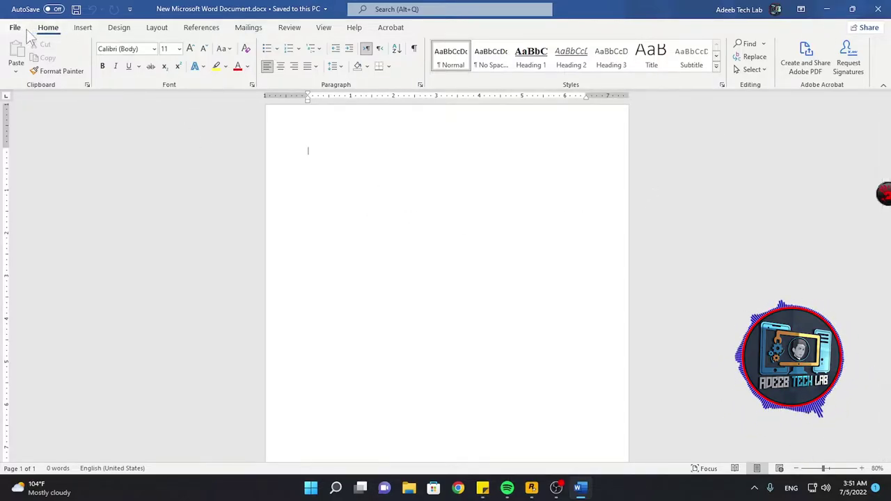
pyautogui.click(93, 34)
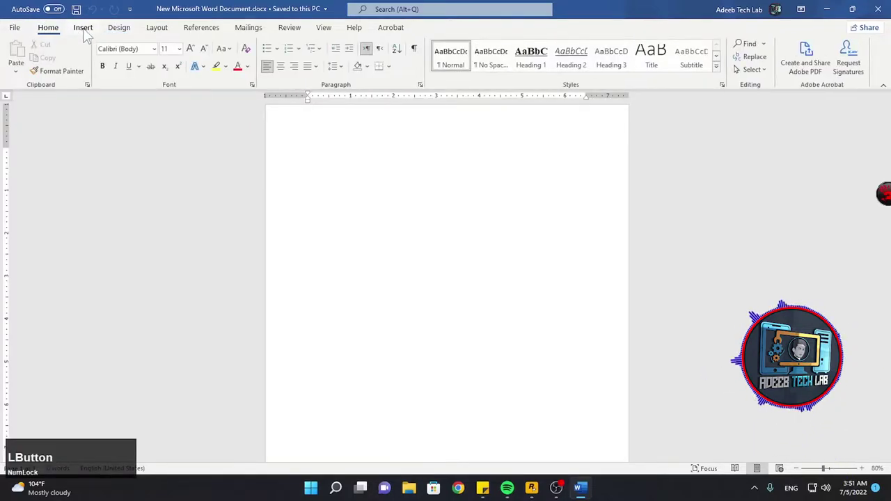
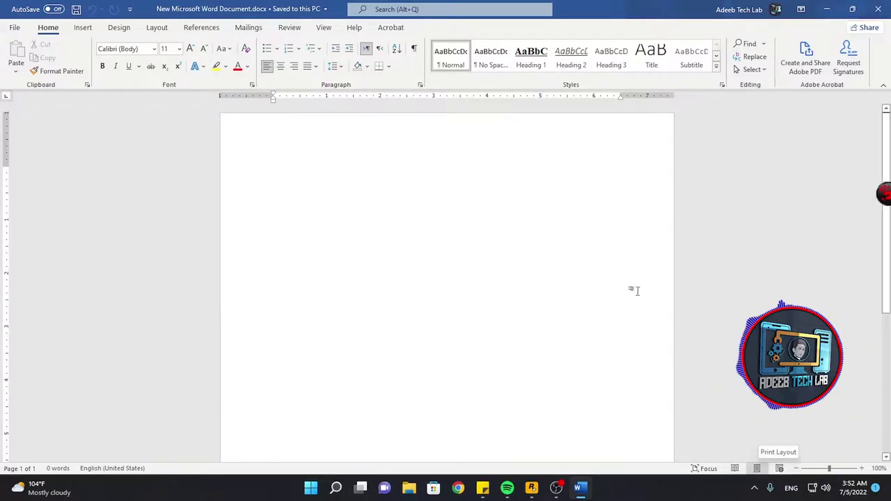
# Step: Zoom the blank page in and out repeatedly with the slider and Ctrl+scroll
pyautogui.scroll(3)
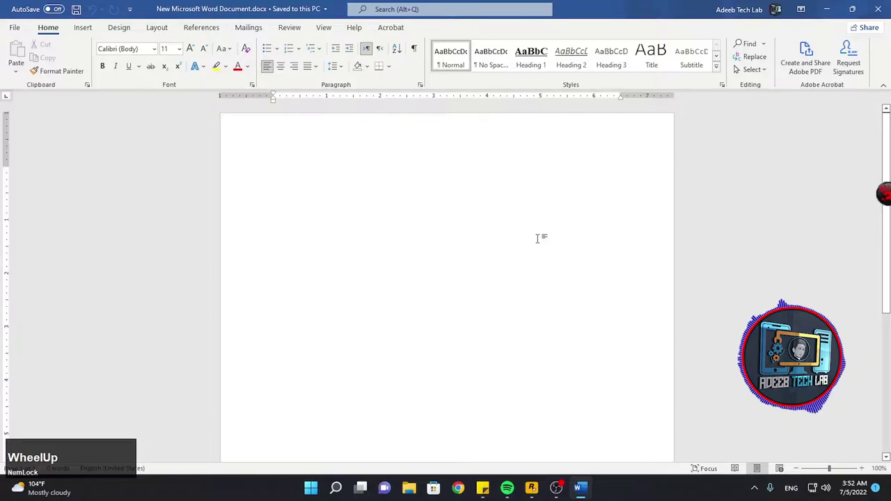
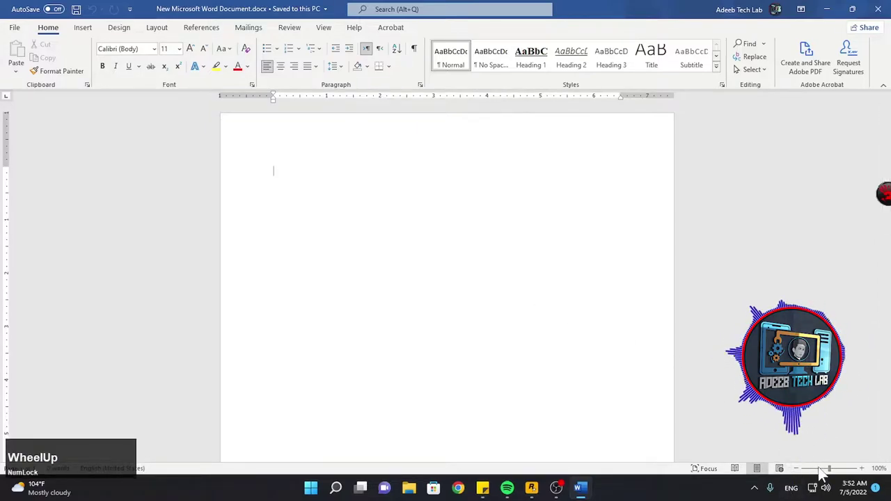
pyautogui.click(836, 473)
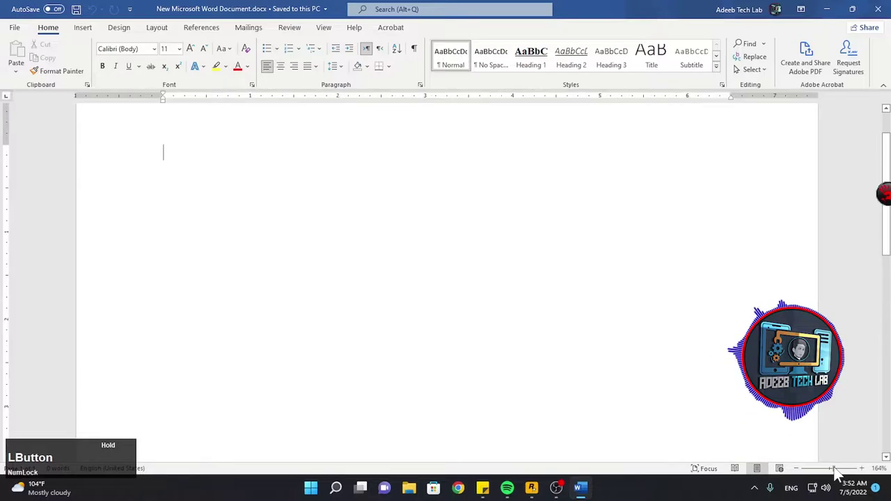
pyautogui.scroll(3)
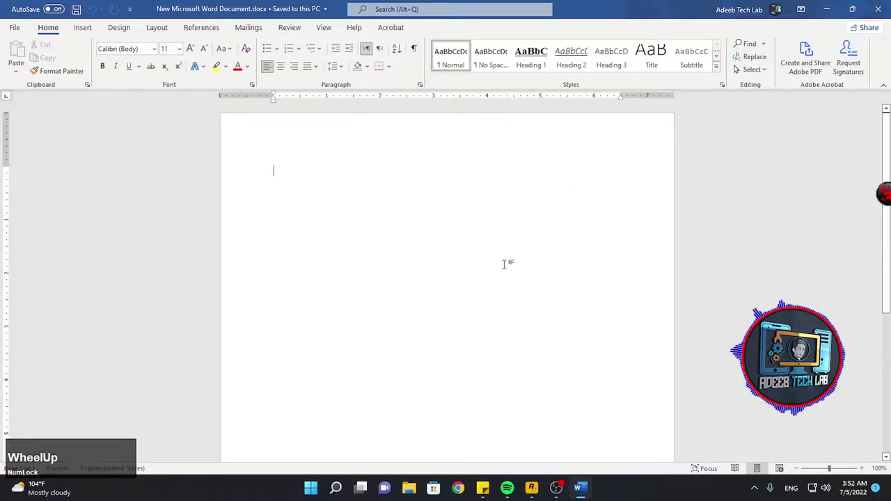
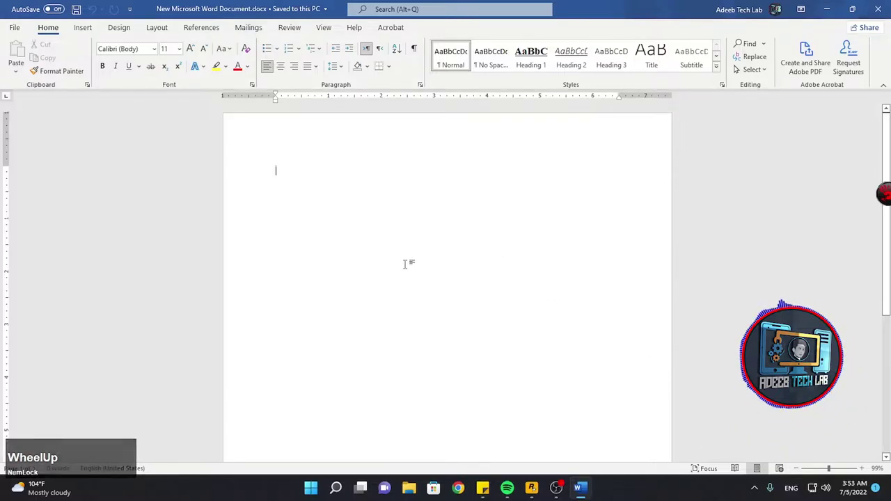
pyautogui.scroll(3)
pyautogui.scroll(-3)
pyautogui.scroll(3)
pyautogui.scroll(-3)
pyautogui.scroll(3)
pyautogui.scroll(-3)
pyautogui.scroll(3)
pyautogui.scroll(-3)
pyautogui.scroll(-3)
pyautogui.scroll(3)
pyautogui.scroll(3)
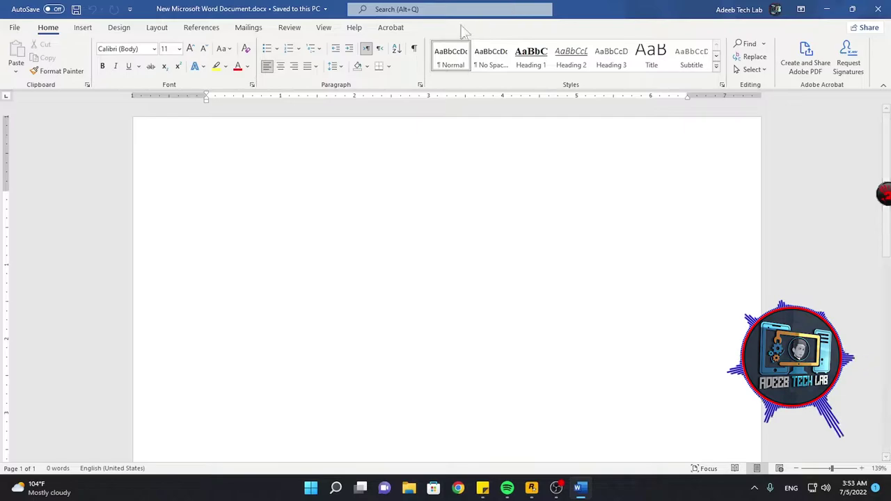
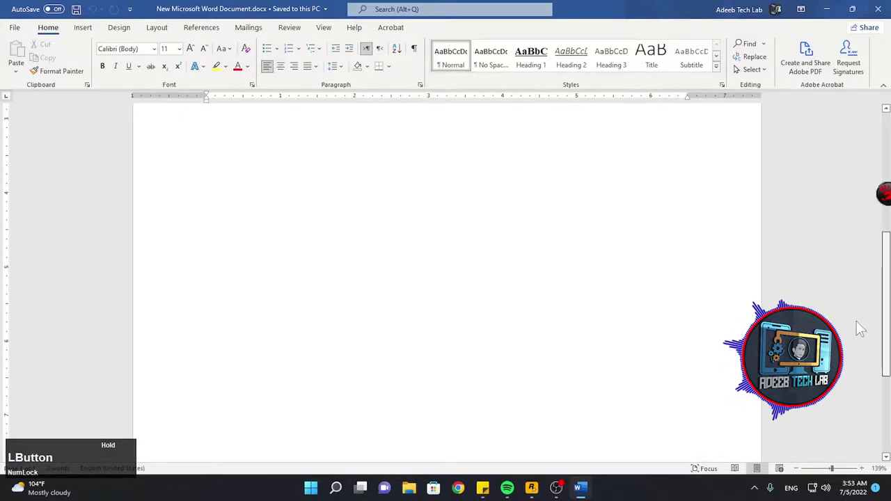
# Step: Settle the page magnification at 149% after a few more zoom adjustments
pyautogui.scroll(3)
pyautogui.press('ctrl+v')
pyautogui.scroll(3)
pyautogui.click(355, 466)
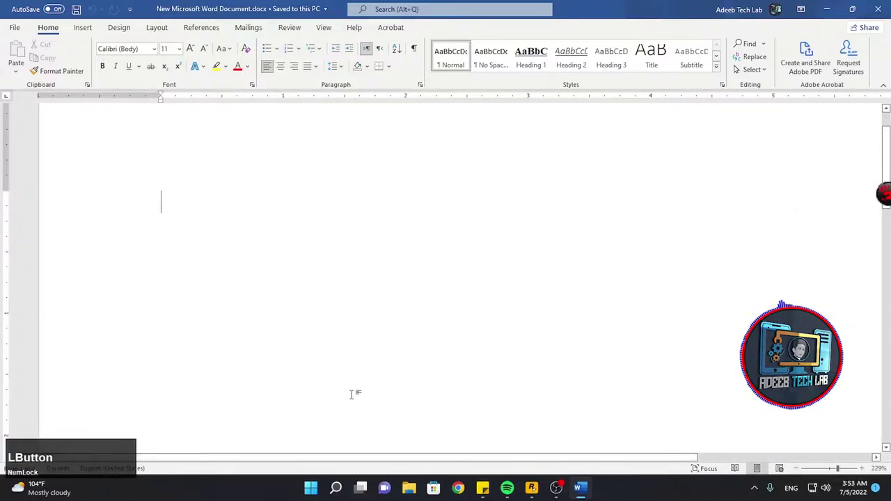
pyautogui.scroll(-3)
pyautogui.scroll(3)
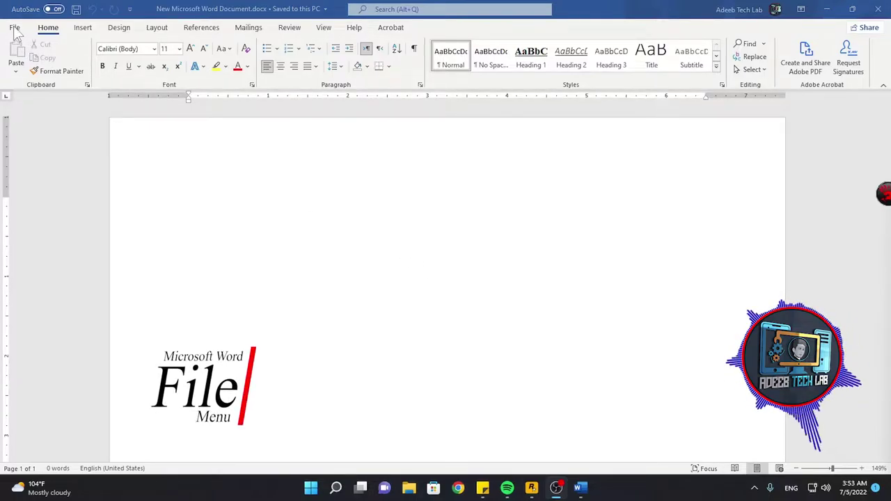
# Step: Go to the File backstage Home page and scroll through the recent documents
pyautogui.click(19, 34)
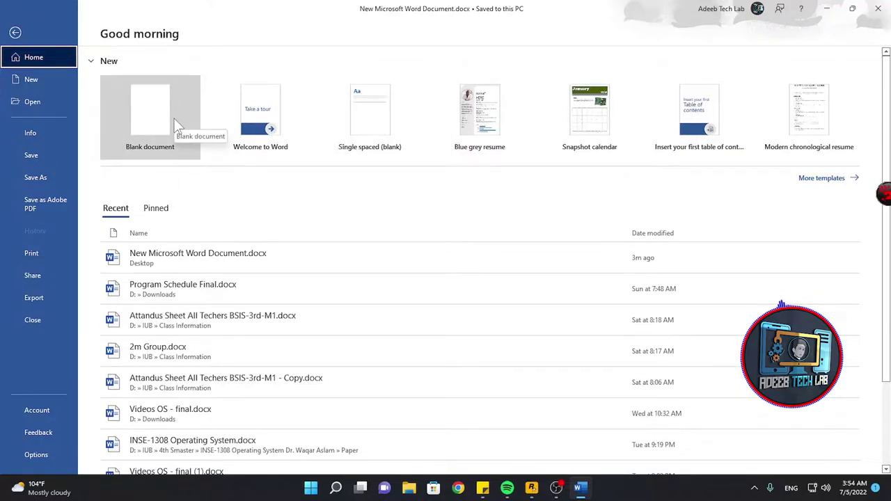
pyautogui.scroll(-3)
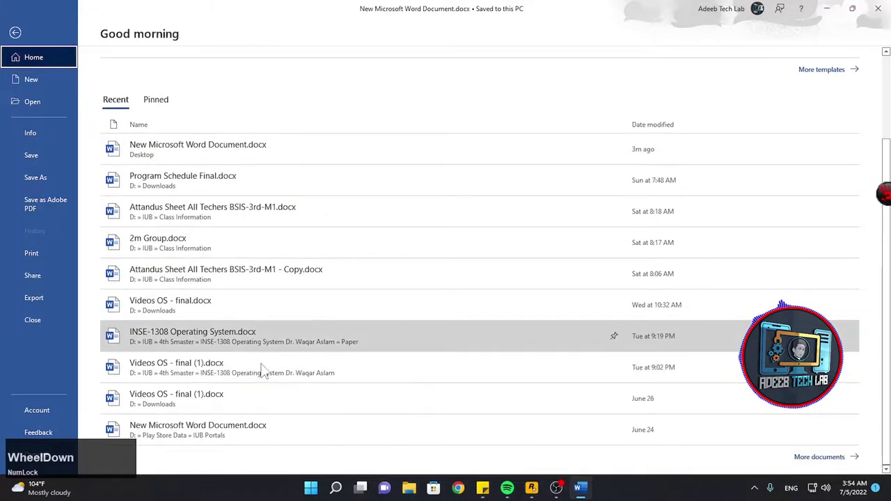
pyautogui.scroll(3)
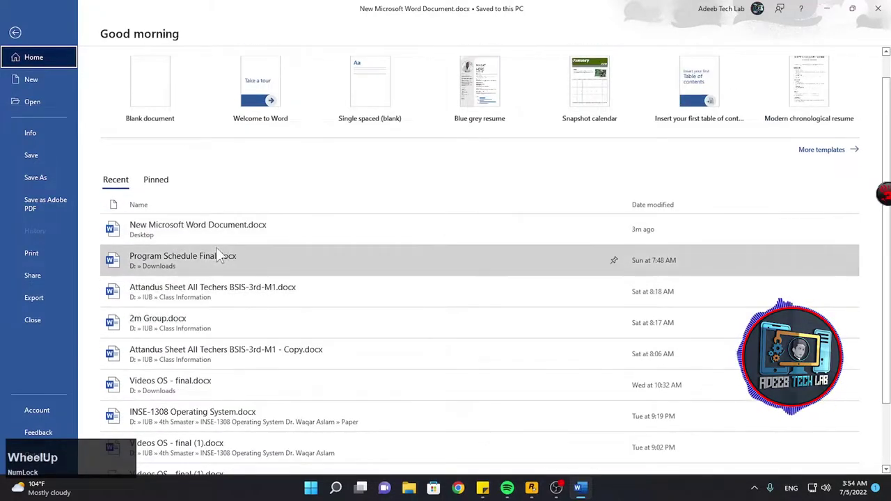
# Step: Browse the New page's template gallery, scrolling through the available templates
pyautogui.click(49, 88)
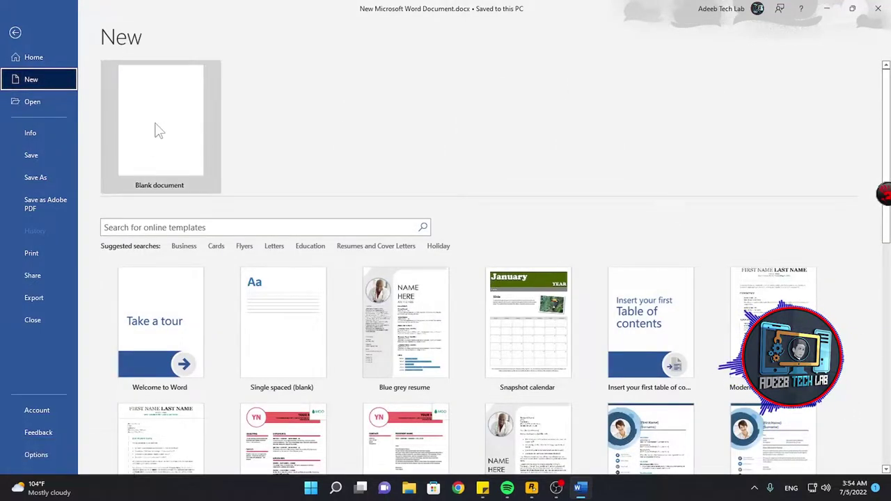
pyautogui.scroll(-3)
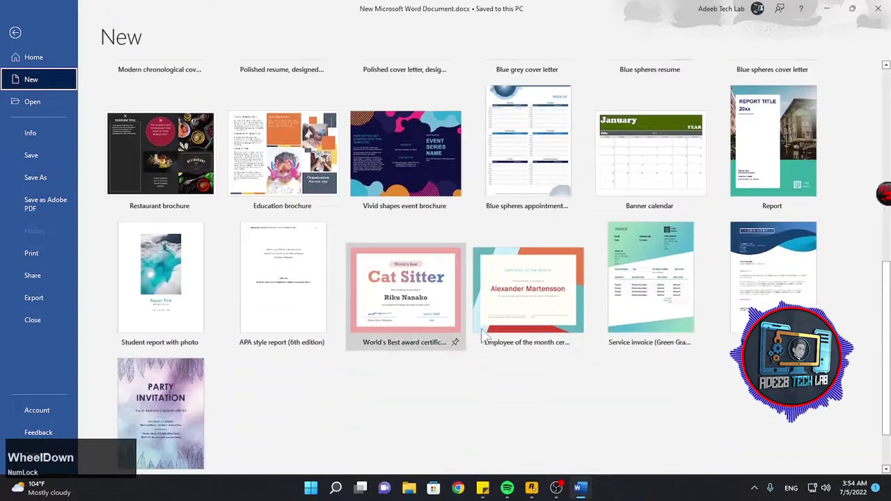
pyautogui.scroll(3)
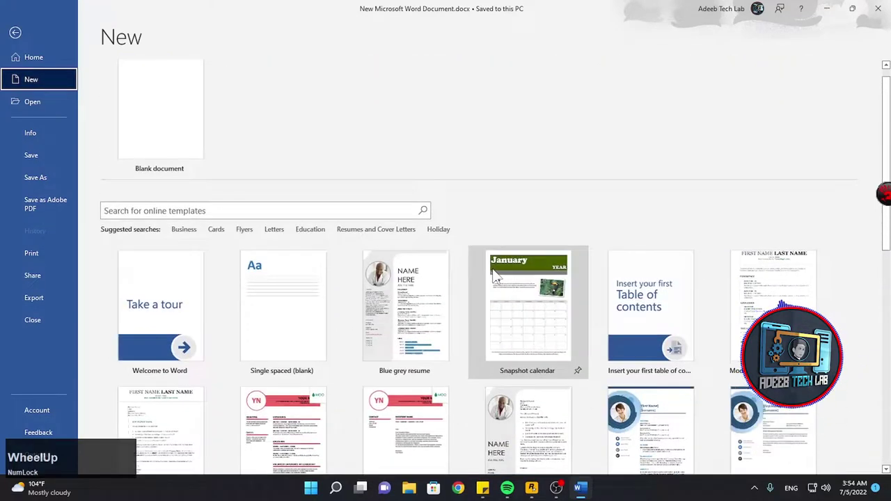
pyautogui.scroll(-3)
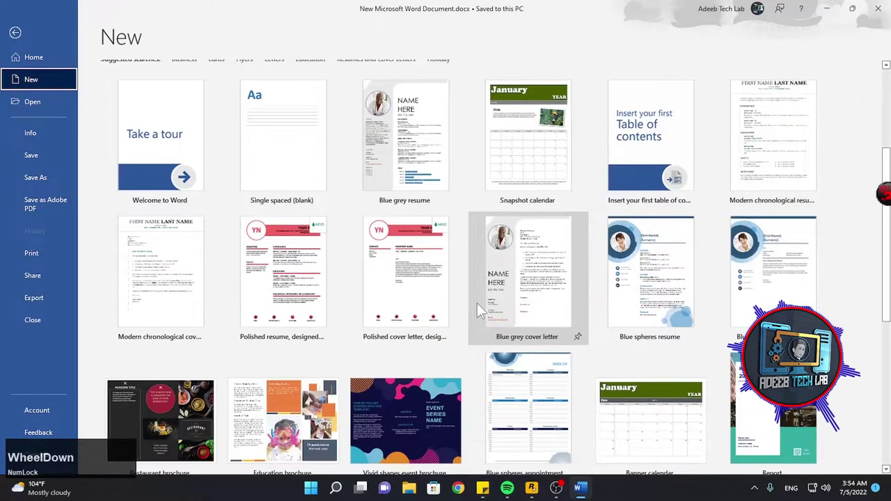
pyautogui.scroll(3)
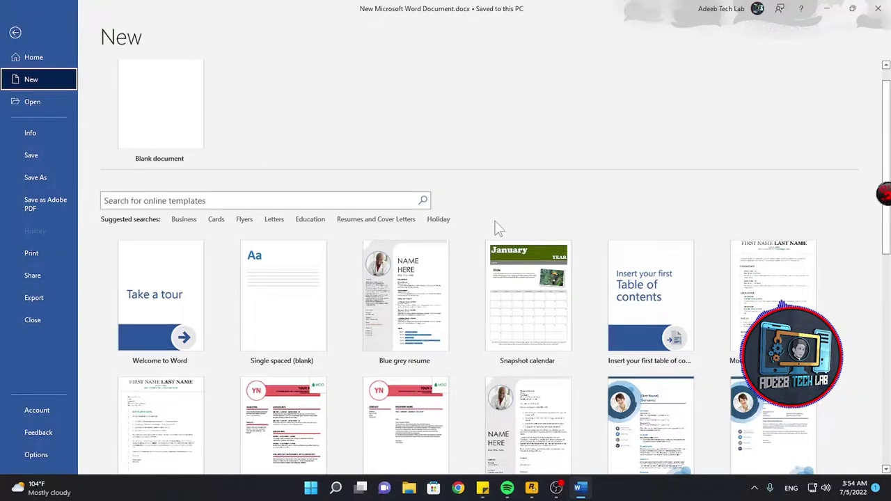
pyautogui.scroll(-3)
pyautogui.scroll(3)
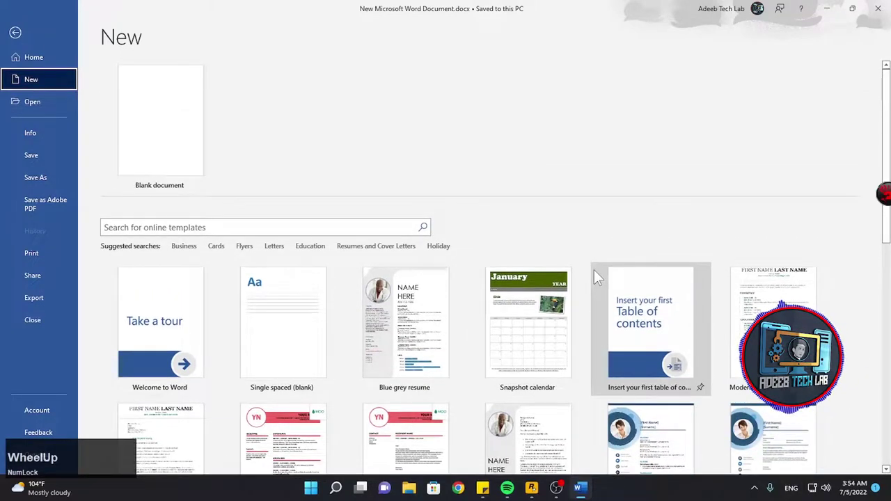
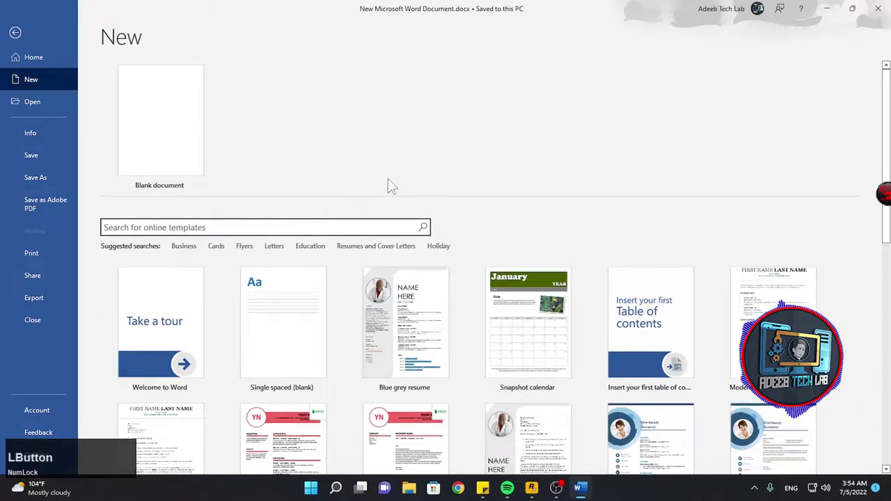
# Step: Search templates for 'CV' and create a document from the Headshot resume template
pyautogui.write('c')
pyautogui.press('Return')
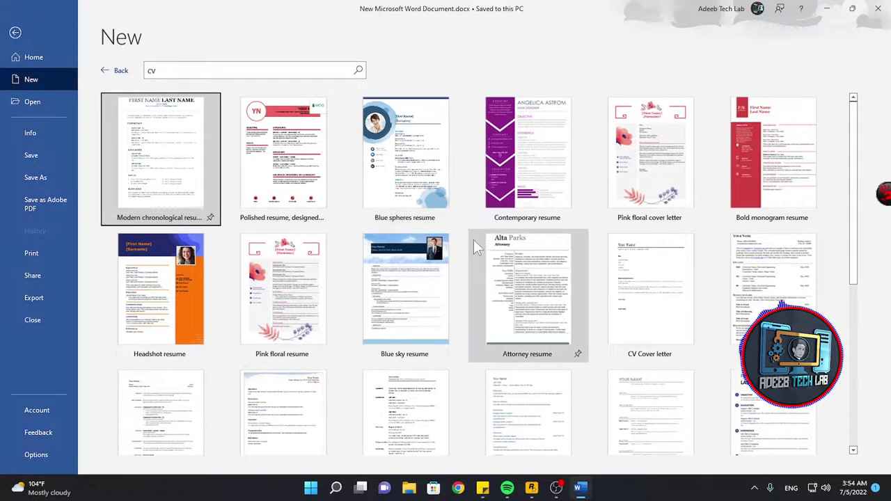
pyautogui.press('Return')
pyautogui.scroll(-3)
pyautogui.scroll(3)
pyautogui.click(177, 293)
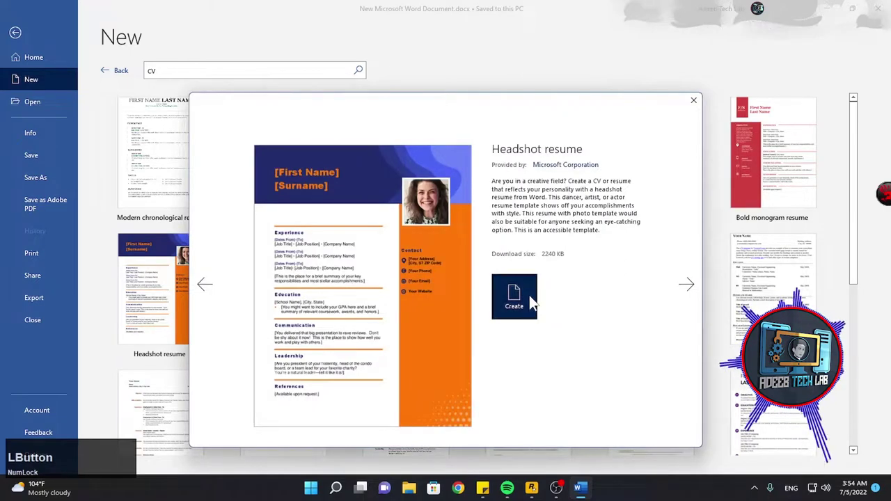
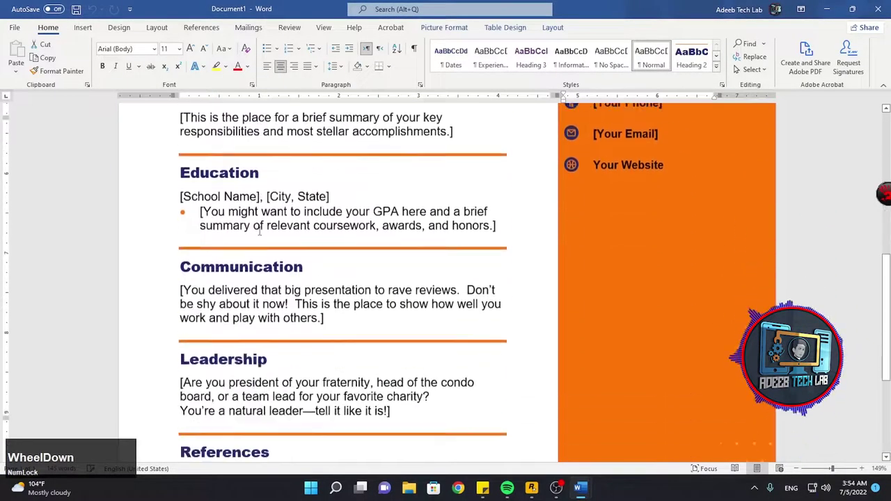
pyautogui.scroll(3)
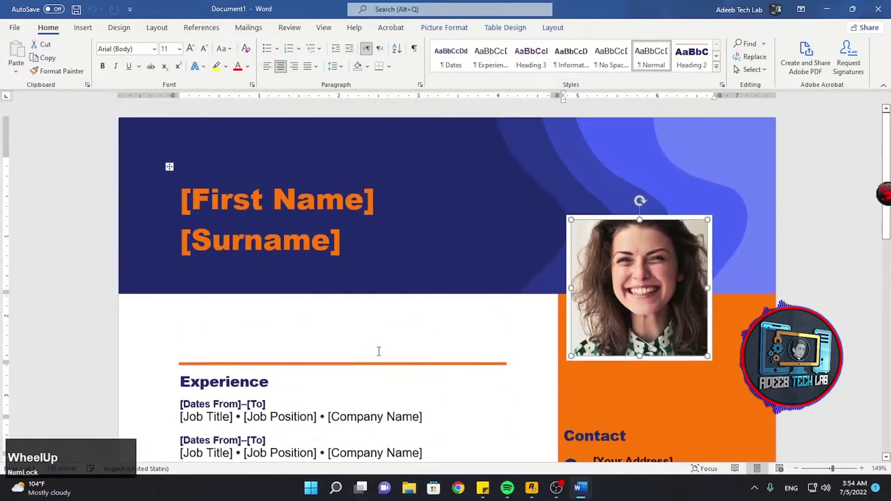
# Step: Return to the File backstage and look through the New and Open pages
pyautogui.click(20, 28)
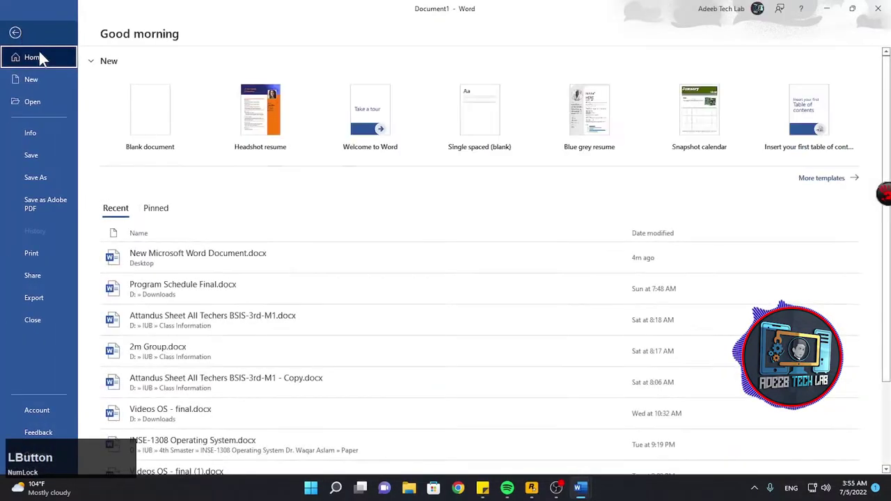
pyautogui.click(60, 92)
pyautogui.scroll(-3)
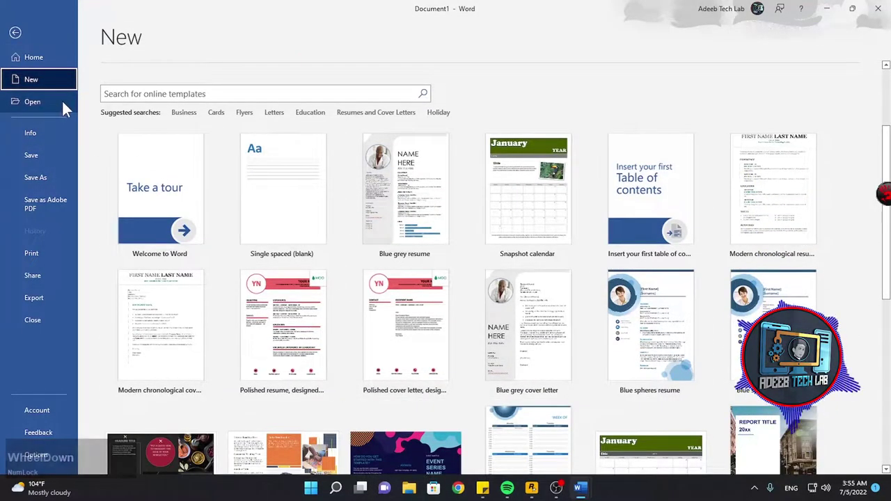
pyautogui.click(40, 112)
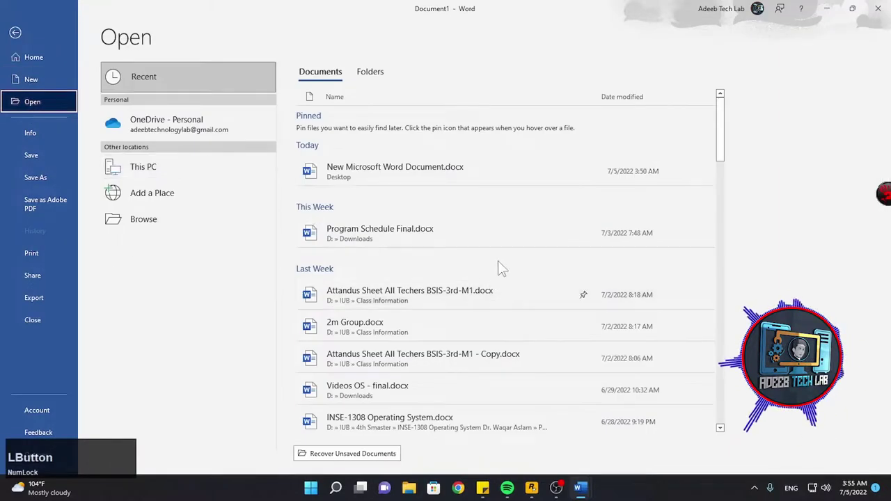
# Step: Scroll the recent files on the Open page, then show the document Info page
pyautogui.scroll(-3)
pyautogui.scroll(3)
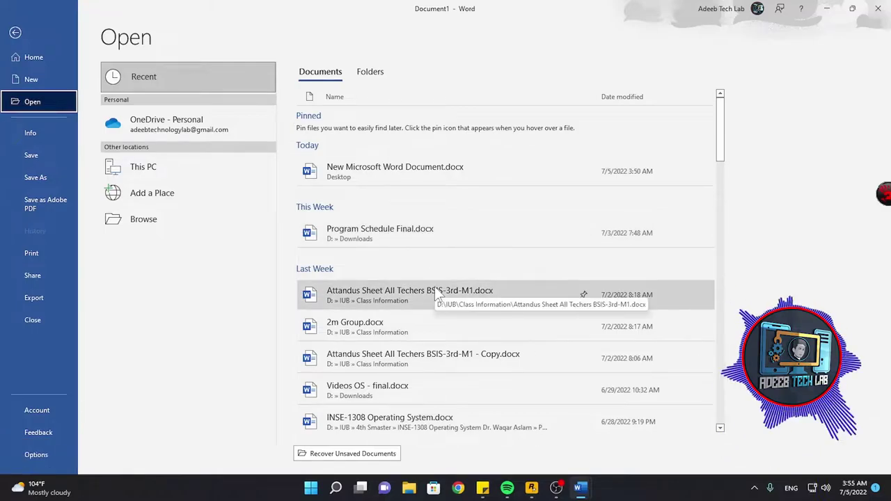
pyautogui.scroll(3)
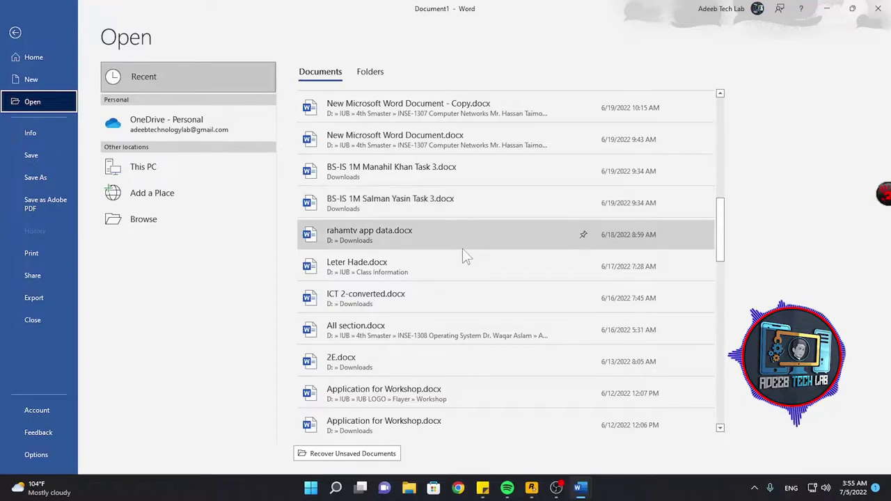
pyautogui.scroll(3)
# Step: Go to the Save As page, minimize Word to the desktop and restore the Document1 window
pyautogui.click(51, 139)
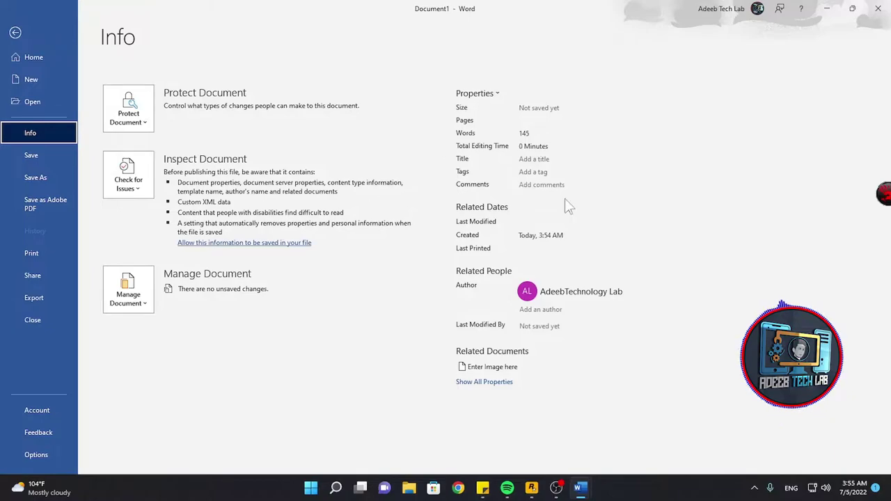
pyautogui.click(55, 166)
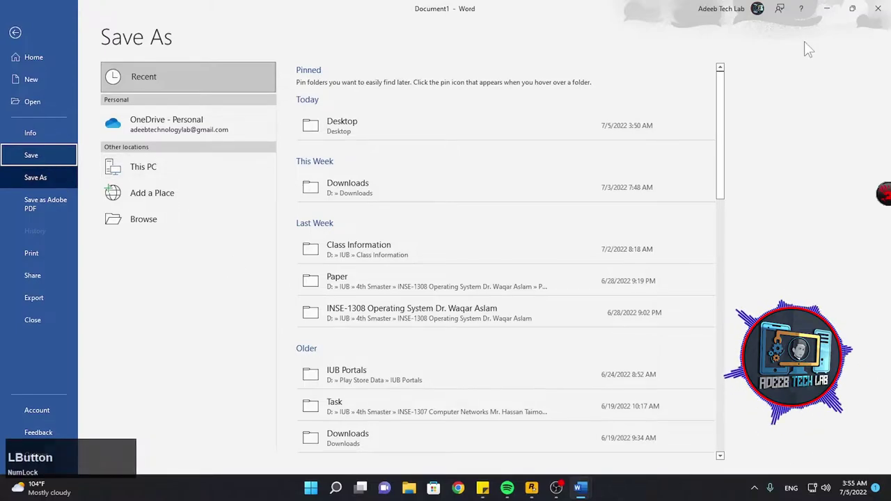
pyautogui.click(834, 11)
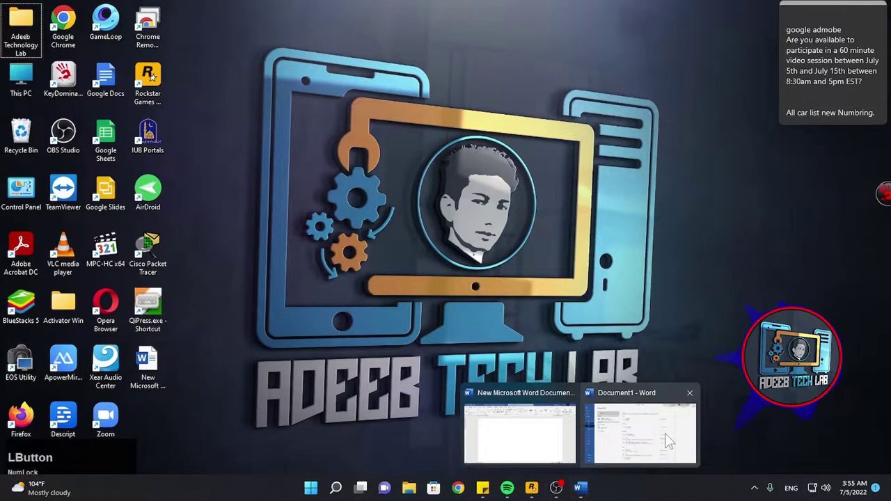
pyautogui.scroll(-3)
pyautogui.scroll(3)
pyautogui.click(14, 38)
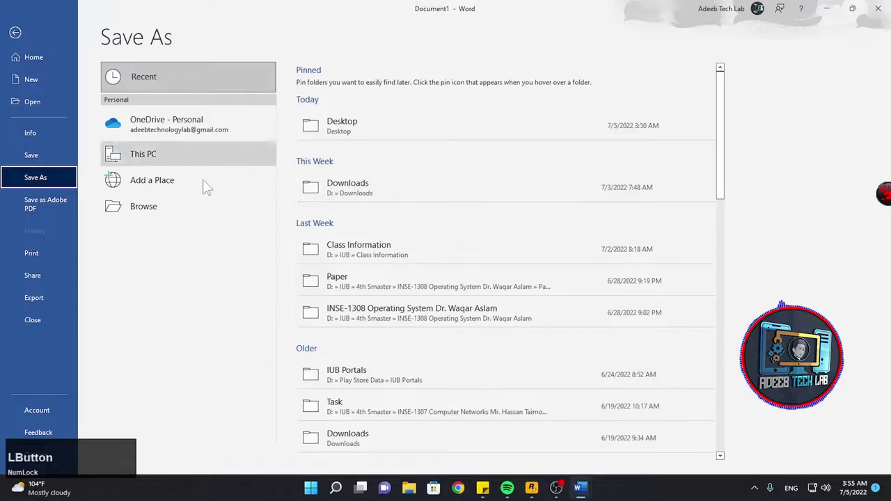
# Step: Save the resume to the Desktop as First Name.docx via the Browse dialog
pyautogui.click(169, 212)
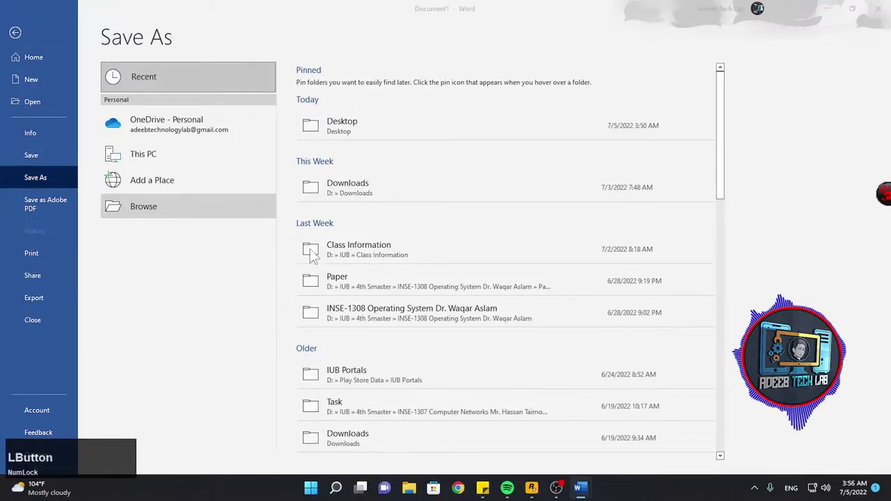
pyautogui.scroll(3)
pyautogui.scroll(-3)
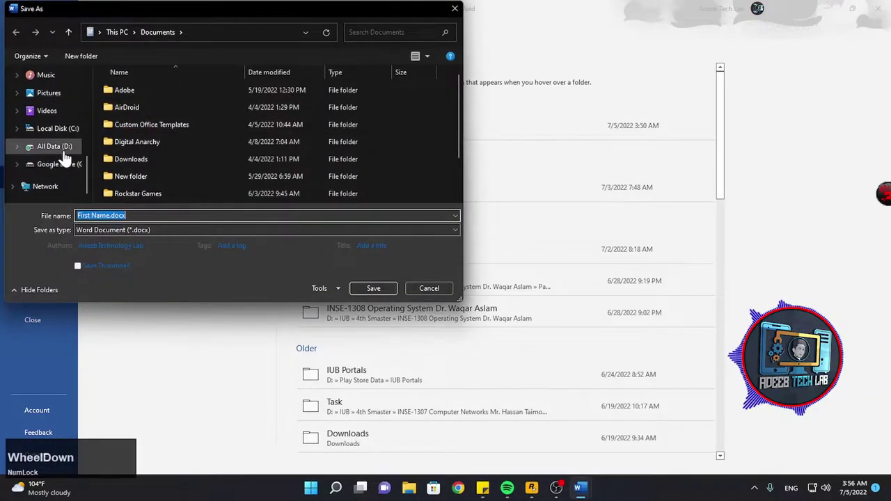
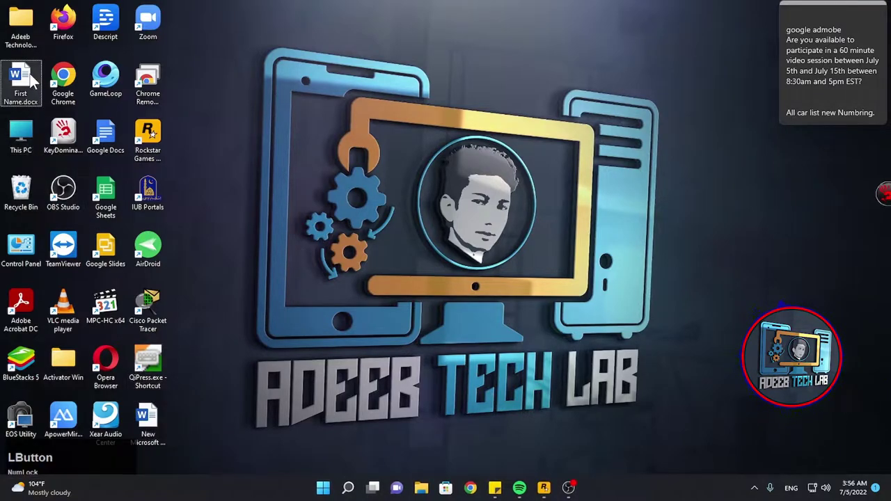
pyautogui.click(438, 232)
pyautogui.scroll(-3)
pyautogui.scroll(3)
# Step: Set Save as type to PDF for First Name.pdf on the Desktop and review its options without saving
pyautogui.click(30, 32)
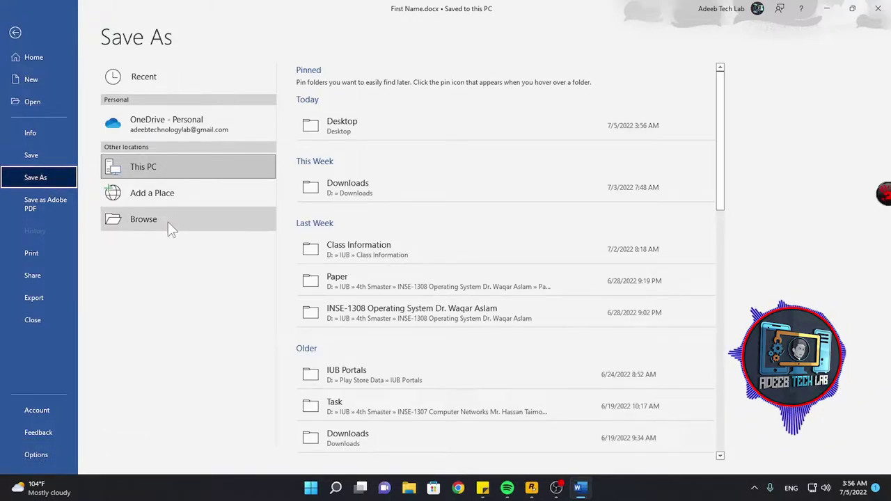
pyautogui.click(174, 228)
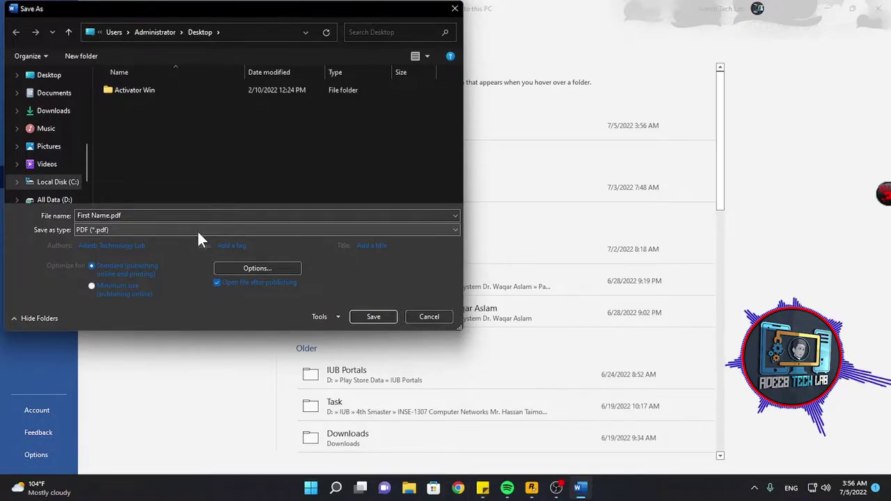
pyautogui.click(204, 238)
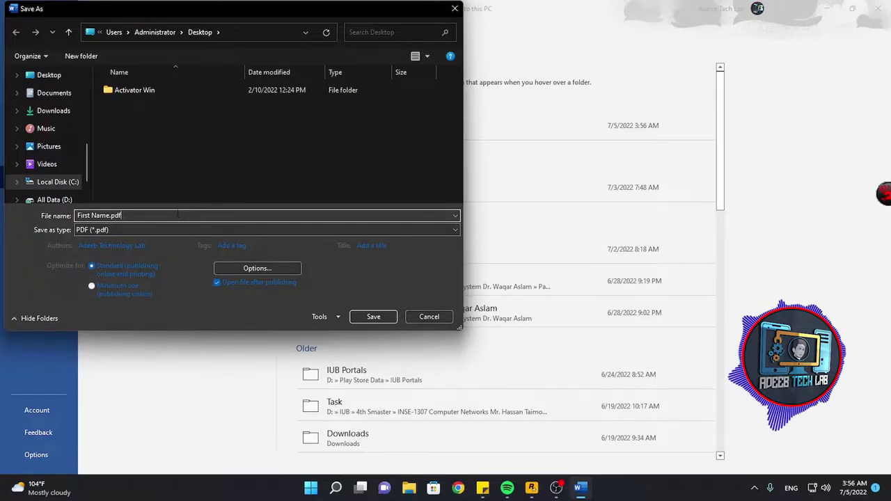
pyautogui.click(197, 310)
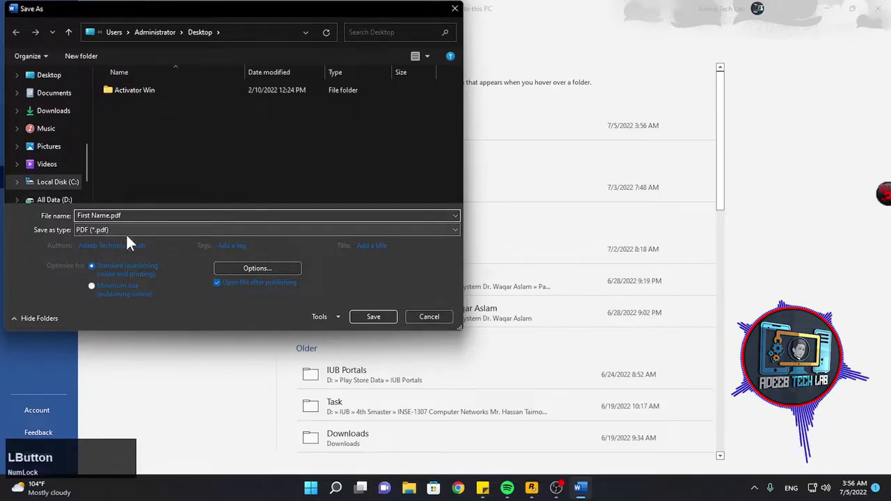
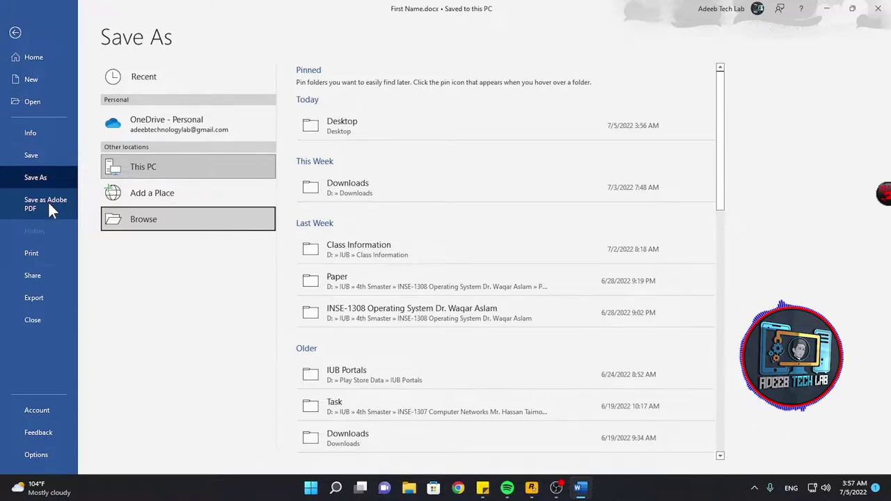
# Step: Return to editing the resume, then show the File backstage Home page with First Name.docx topping recent files
pyautogui.click(26, 39)
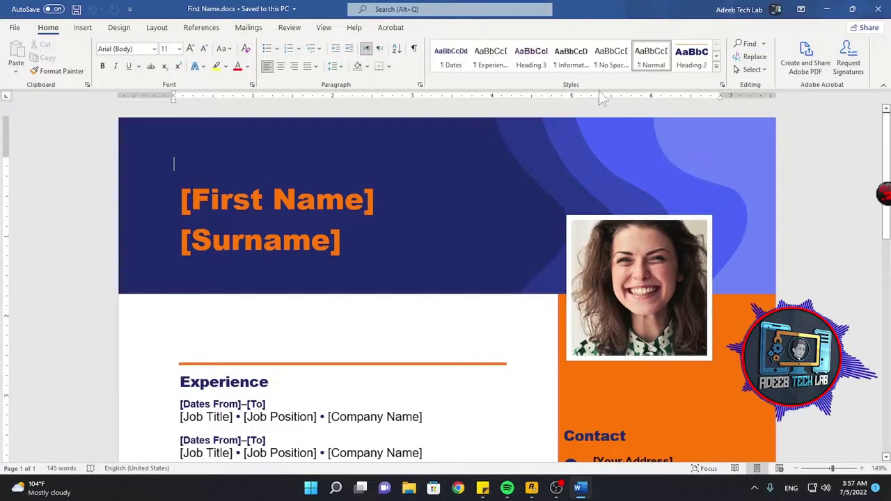
pyautogui.click(402, 34)
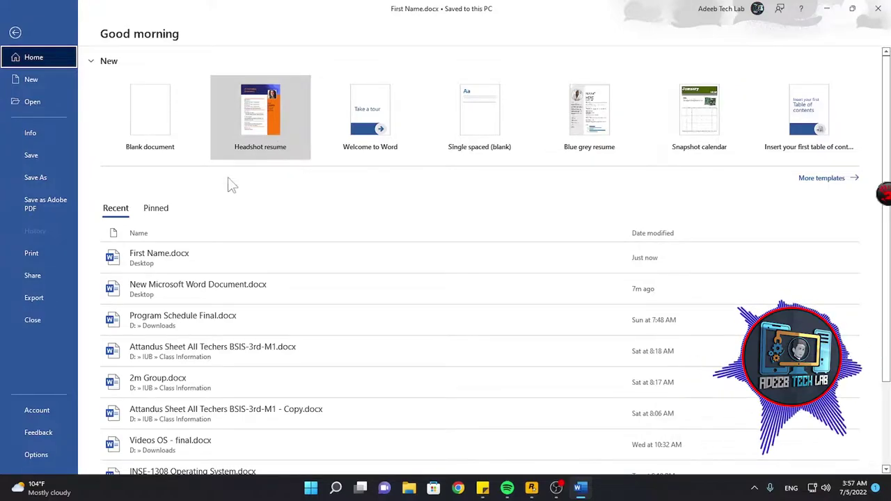
# Step: Preview the one-page resume on the Print page, zooming it, then go to the Account page
pyautogui.click(47, 261)
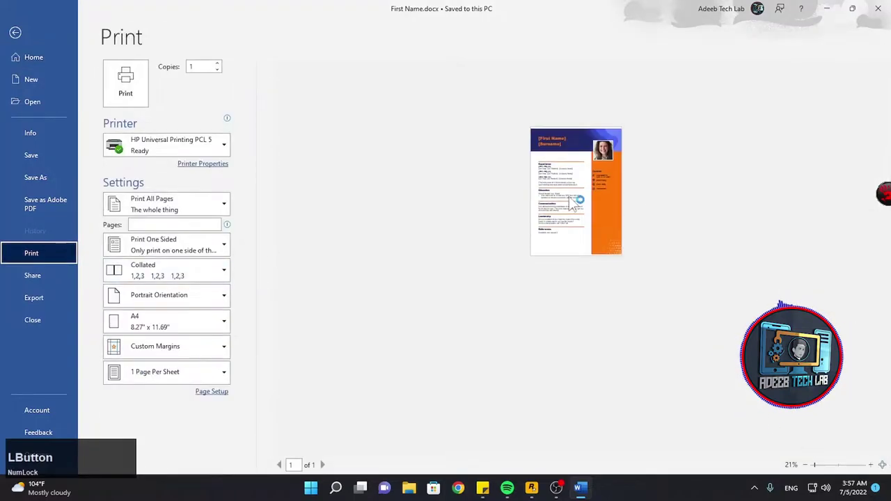
pyautogui.press('ctrl+Num_Lock')
pyautogui.scroll(3)
pyautogui.scroll(-3)
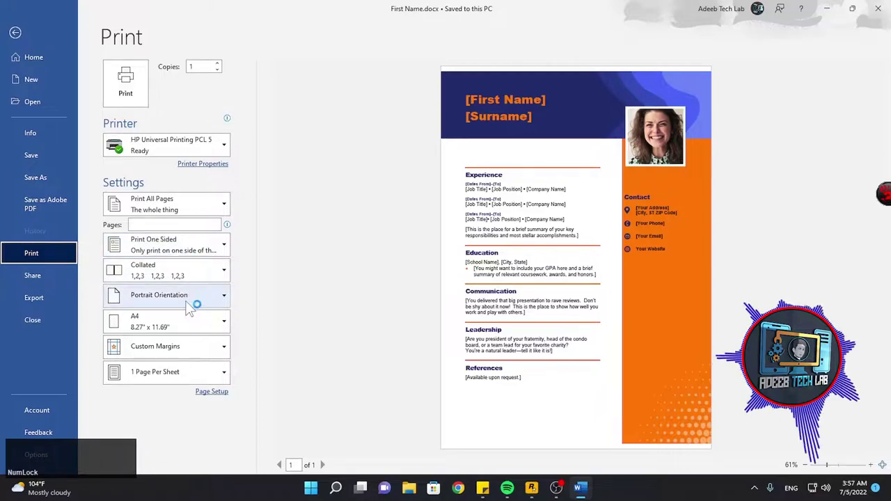
pyautogui.click(191, 328)
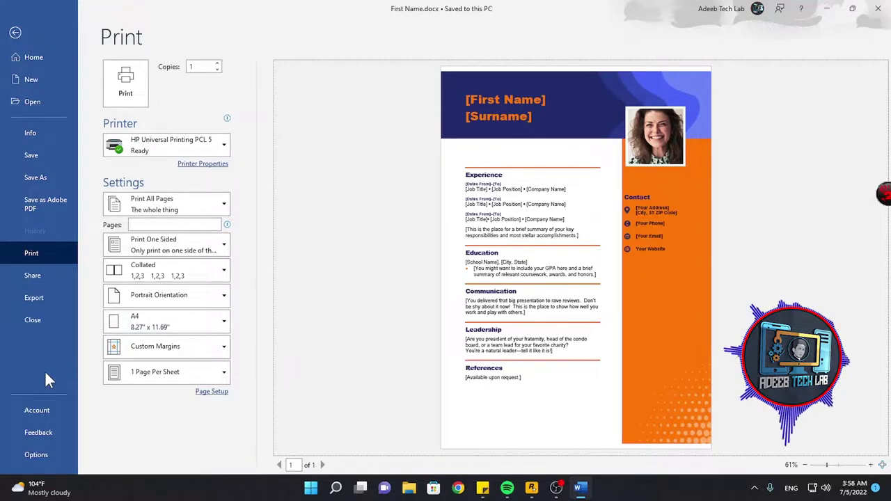
# Step: On the Account page, set the Office background to School Supplies and keep the Colorful theme
pyautogui.click(43, 416)
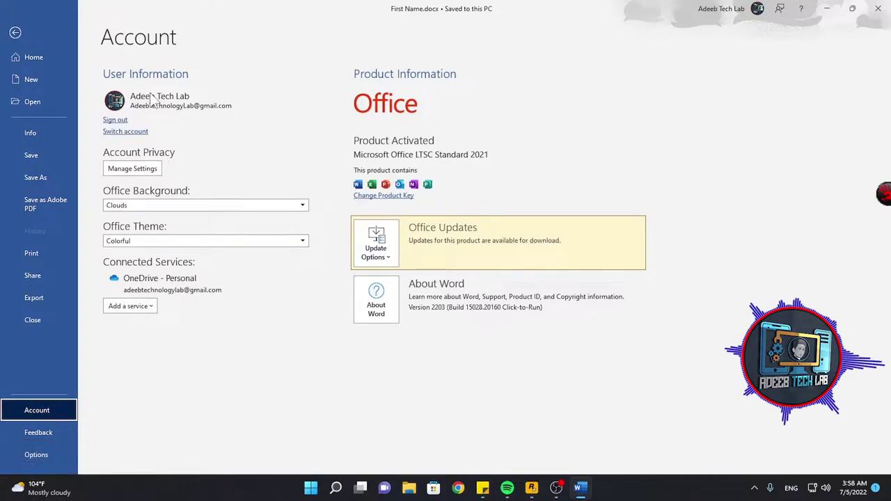
pyautogui.click(126, 105)
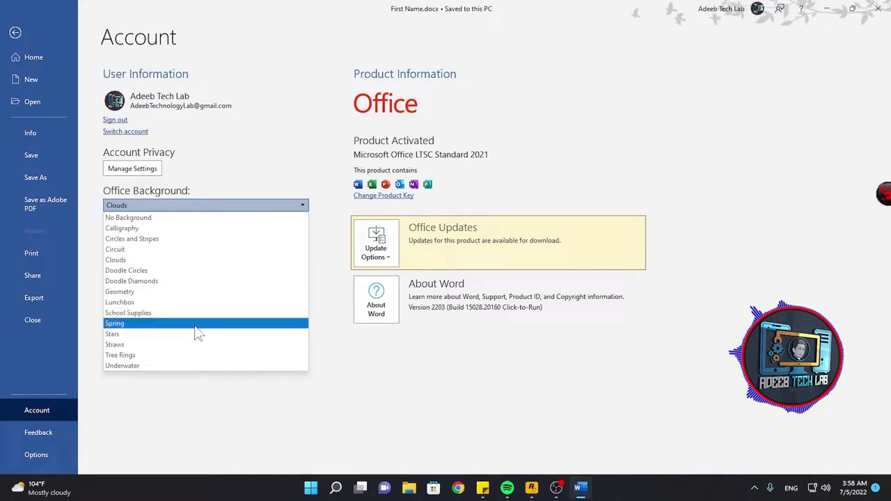
pyautogui.click(206, 317)
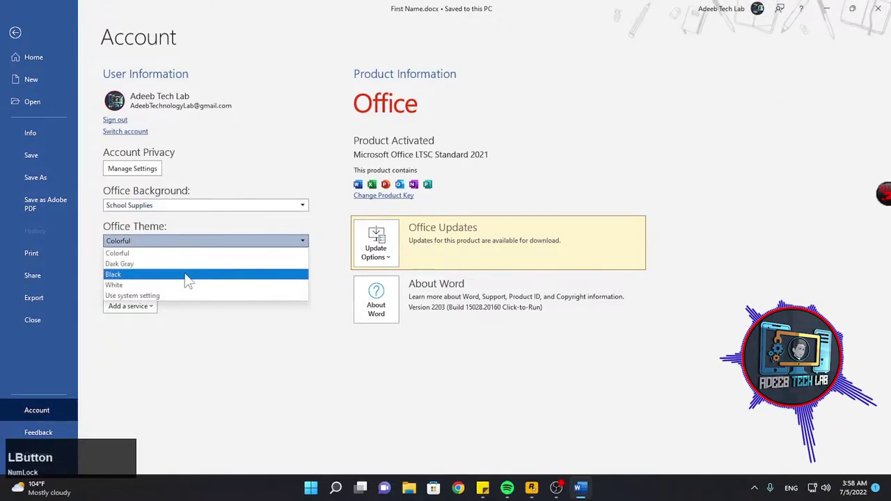
pyautogui.click(224, 381)
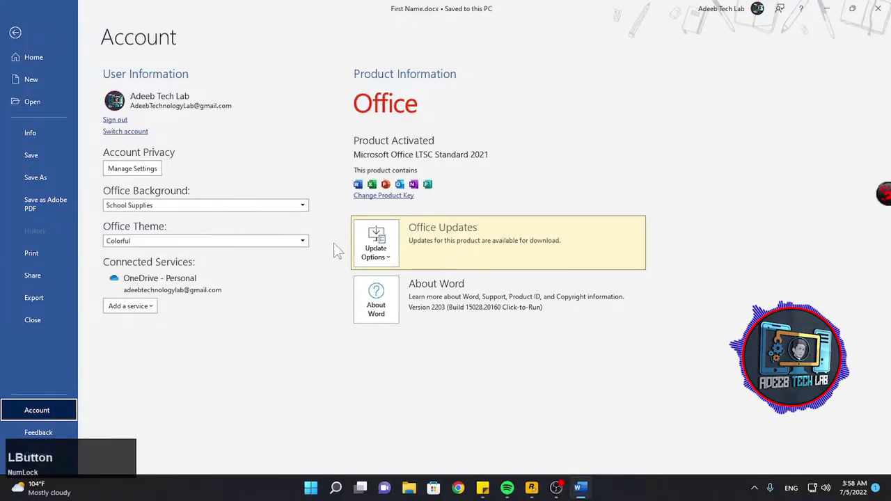
# Step: Bring up the Feedback page from the Account screen
pyautogui.click(262, 246)
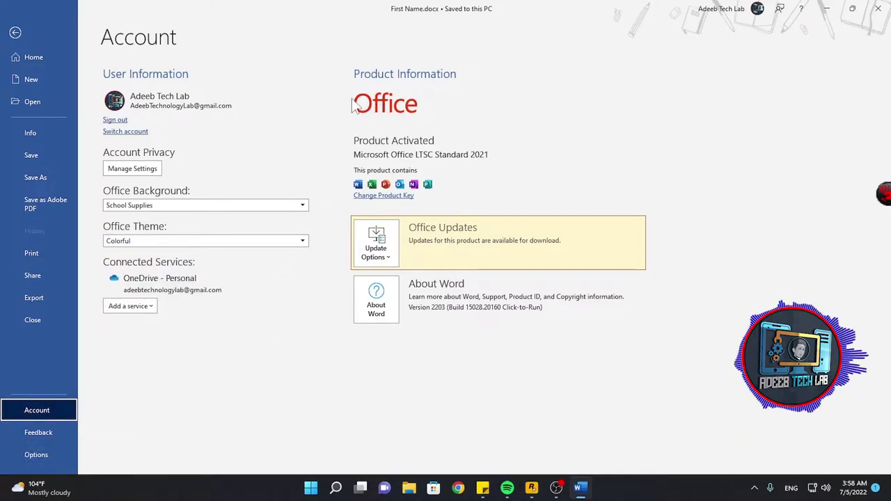
pyautogui.click(361, 111)
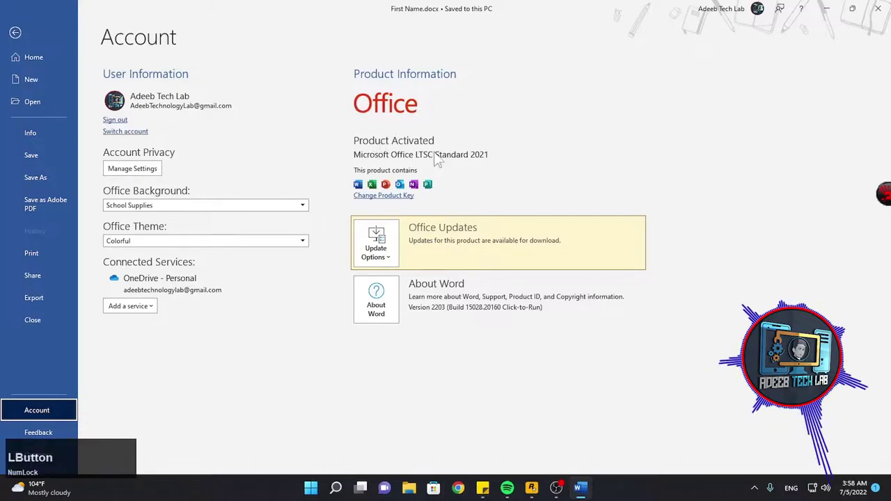
pyautogui.click(495, 159)
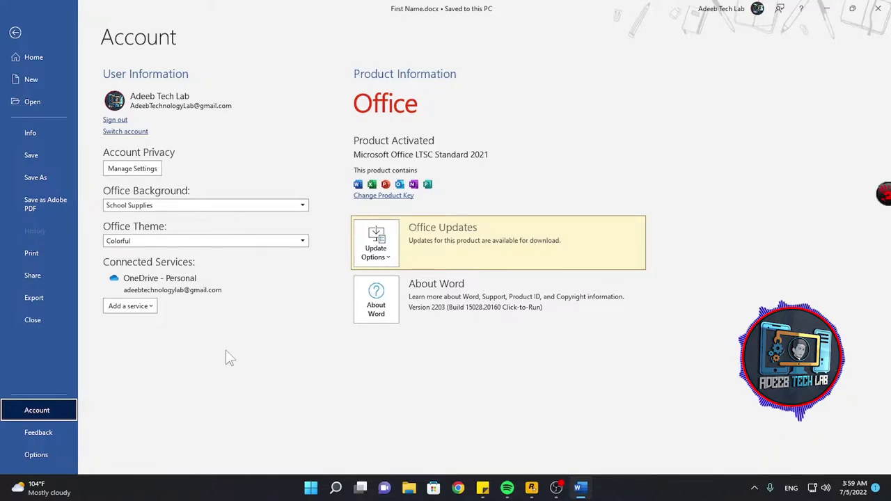
# Step: View the Proofing page of Word Options and cancel without changing anything
pyautogui.click(48, 442)
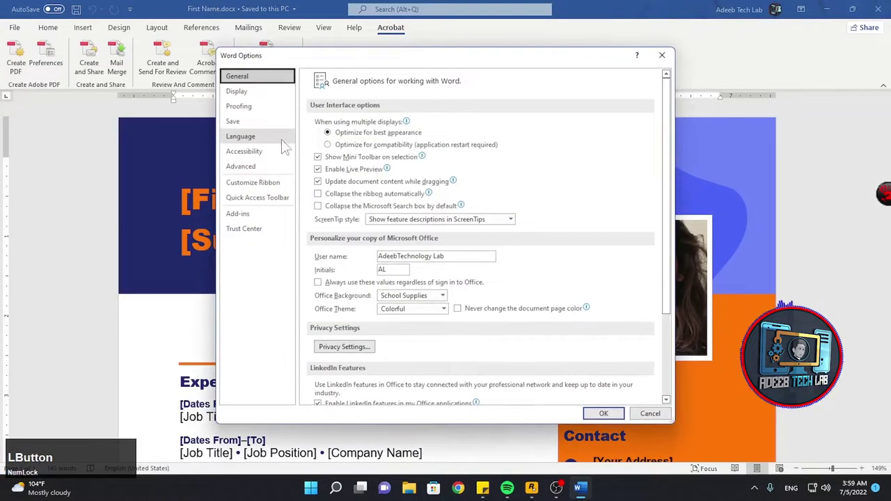
pyautogui.scroll(-3)
pyautogui.click(244, 117)
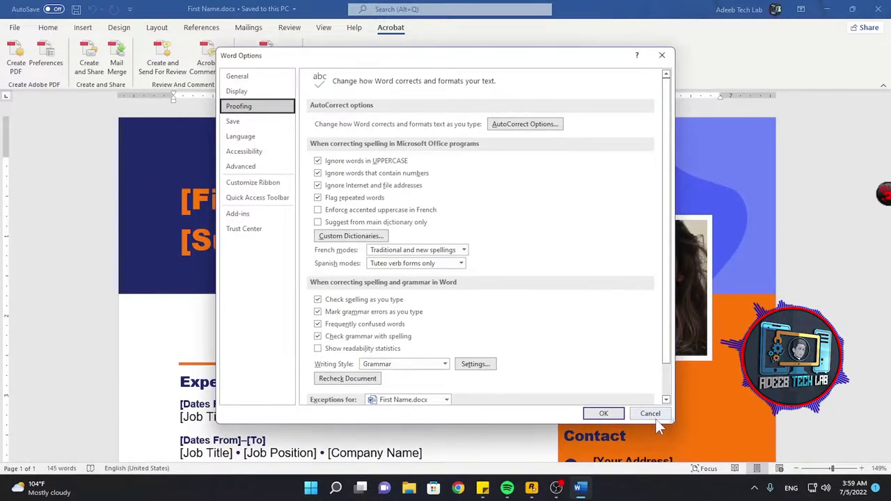
pyautogui.click(660, 420)
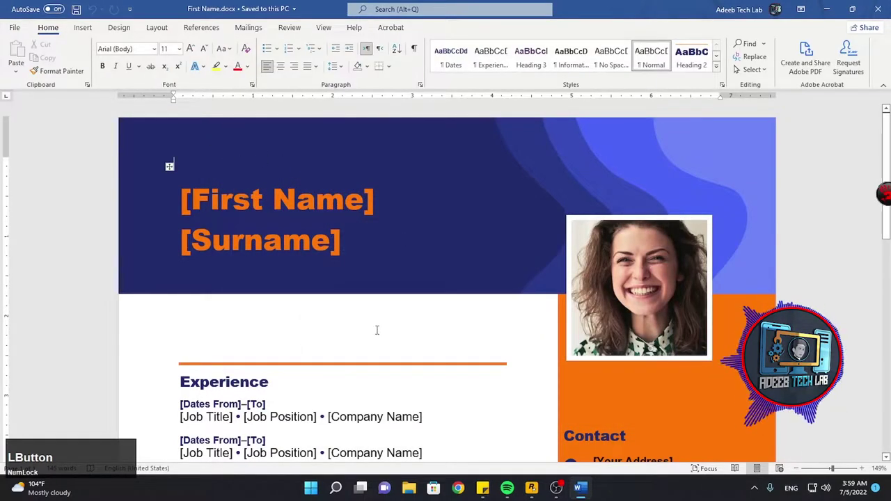
# Step: Switch back to the blank New Microsoft Word Document window
pyautogui.scroll(3)
pyautogui.scroll(-3)
pyautogui.scroll(3)
pyautogui.click(19, 37)
pyautogui.scroll(-3)
pyautogui.click(24, 40)
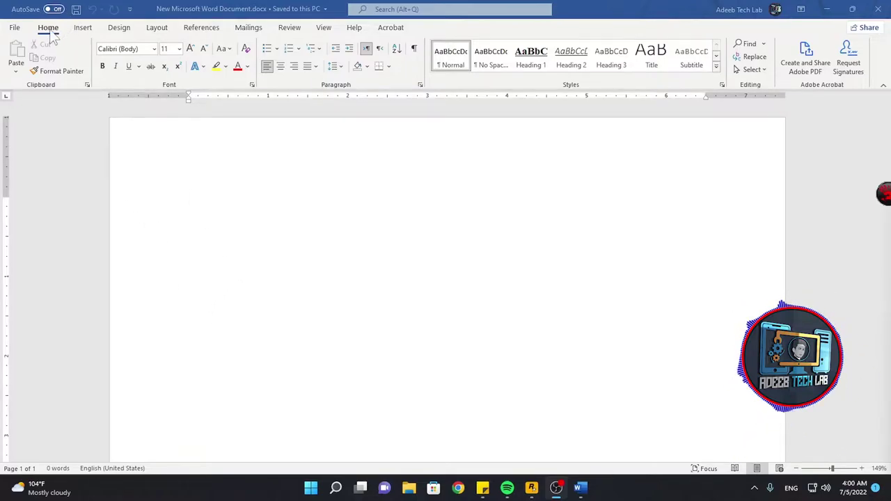
# Step: Clear the scrap text and enter the sample-text formula =rand(4,3)
pyautogui.click(216, 229)
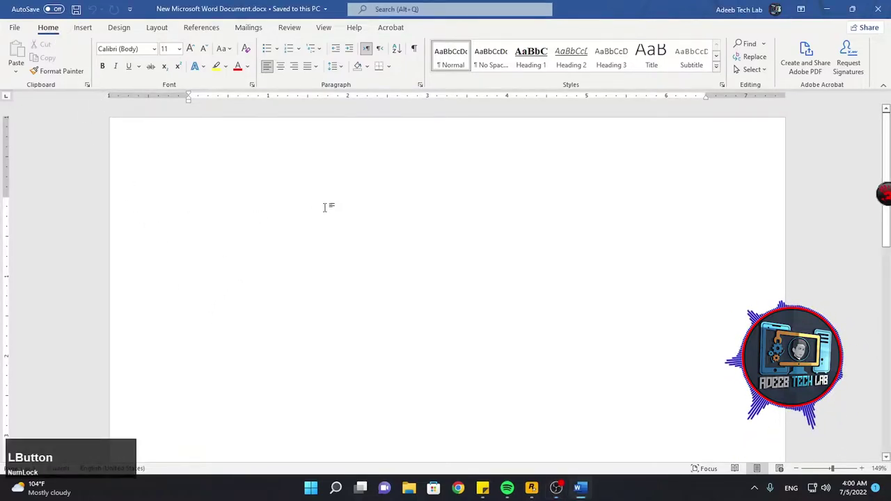
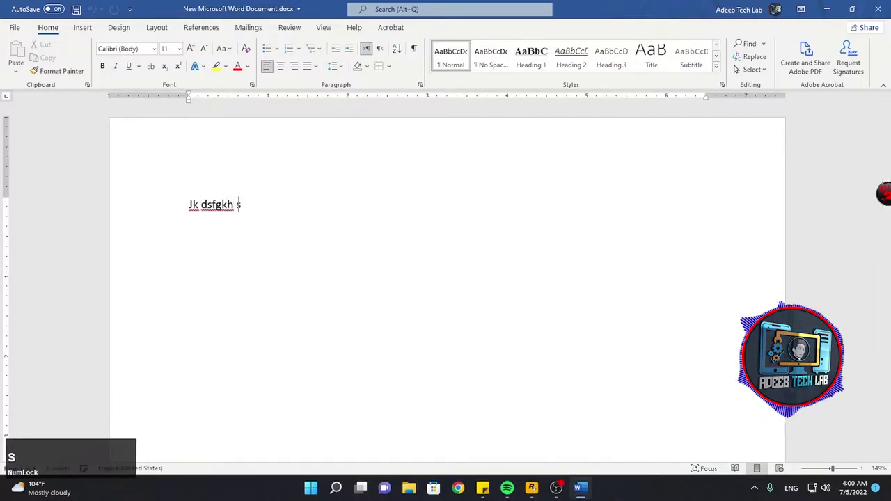
pyautogui.press('BackSpace')
pyautogui.write('=')
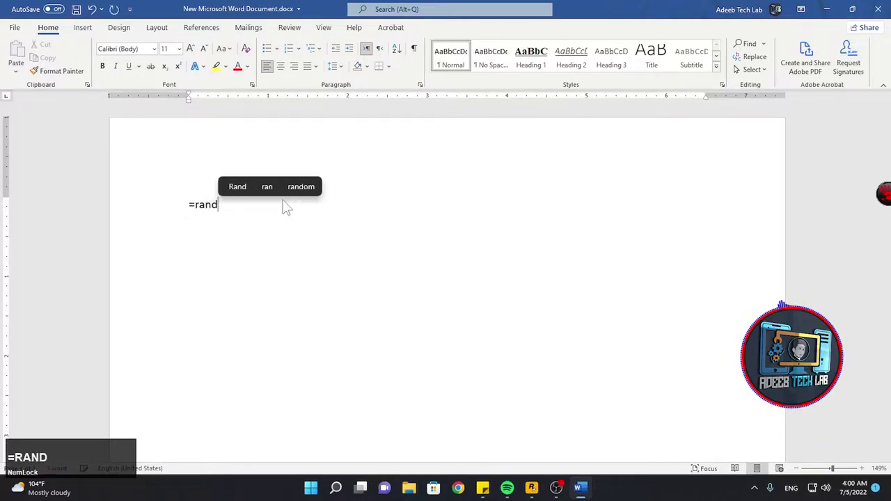
pyautogui.press('Left')
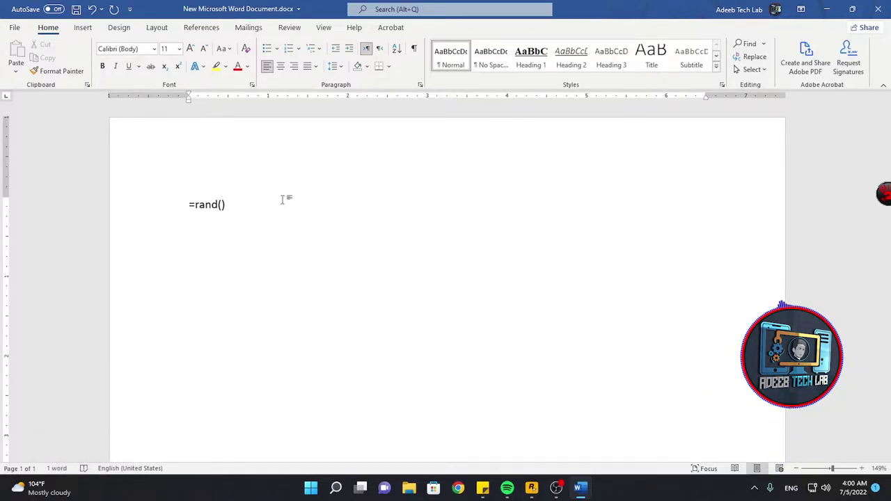
pyautogui.press('Left')
pyautogui.press('KP_8')
pyautogui.press('BackSpace')
pyautogui.press('KP_4')
pyautogui.press(',')
pyautogui.press('KP_3')
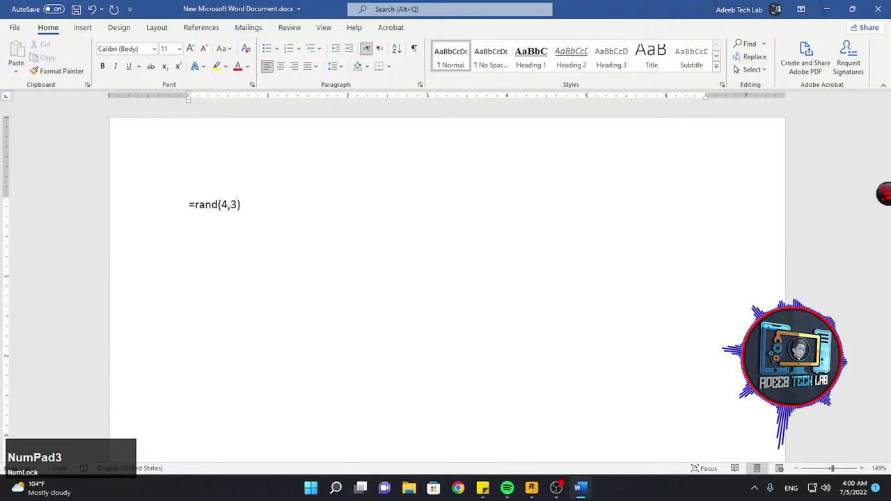
# Step: Change the formula's sentence count so it reads =rand(4,1)
pyautogui.press('Right')
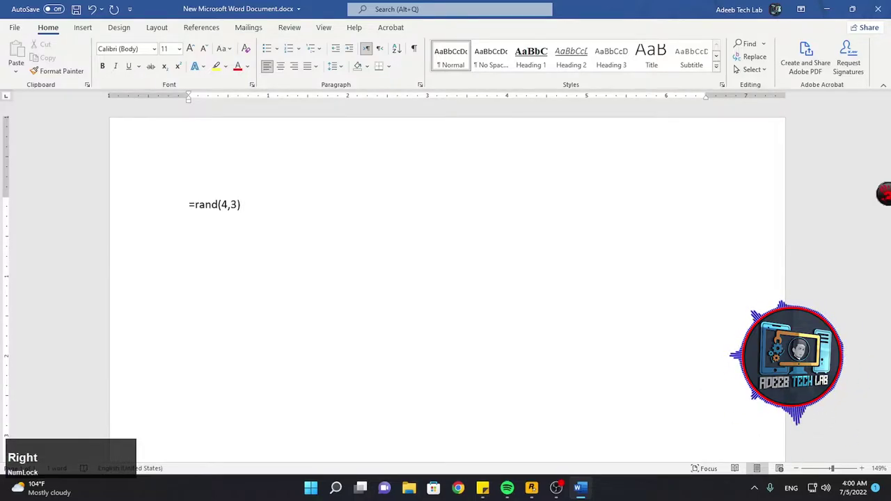
pyautogui.press('Left')
pyautogui.press('BackSpace')
pyautogui.press('KP_1')
pyautogui.press('Right')
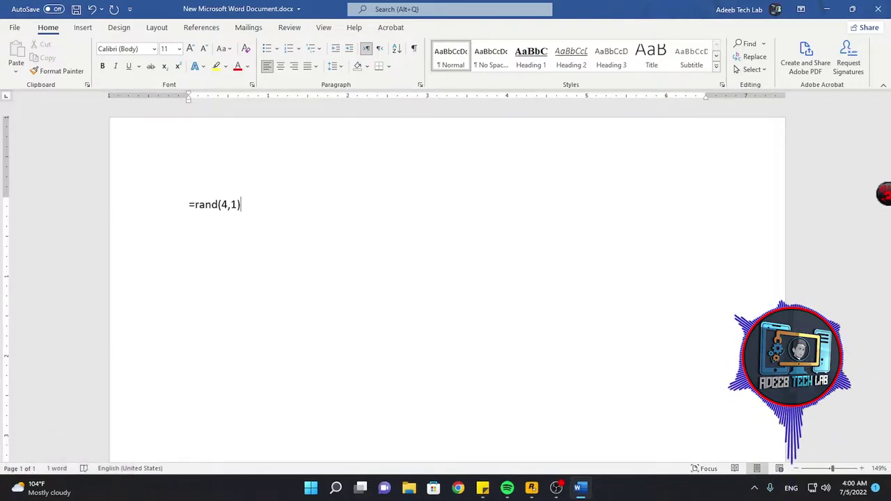
pyautogui.scroll(3)
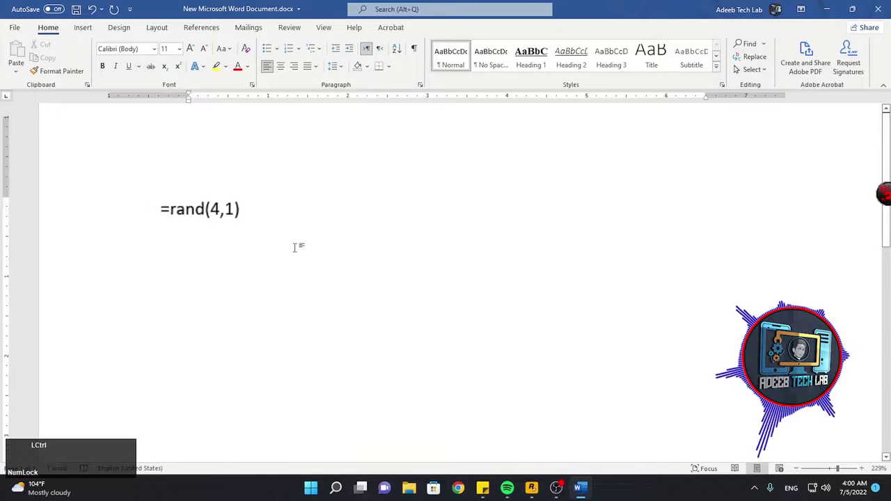
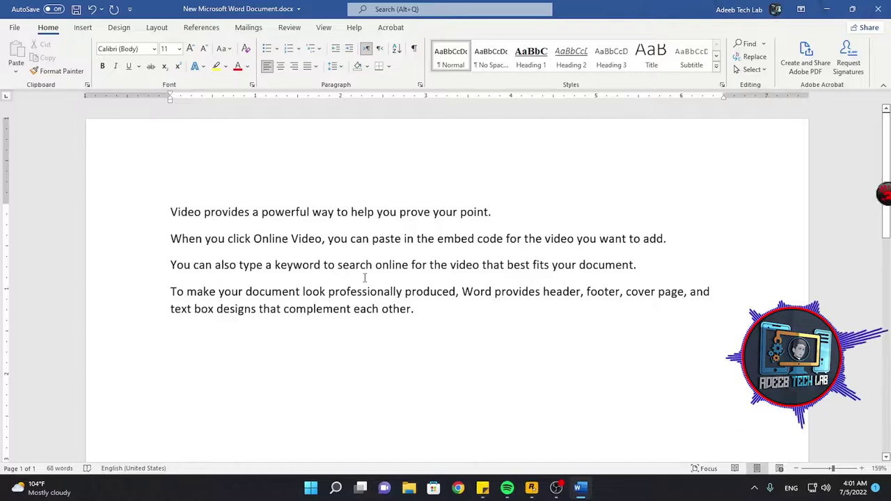
pyautogui.scroll(3)
pyautogui.write('a')
pyautogui.press('space')
pyautogui.write('f')
pyautogui.press('Return')
pyautogui.press('space')
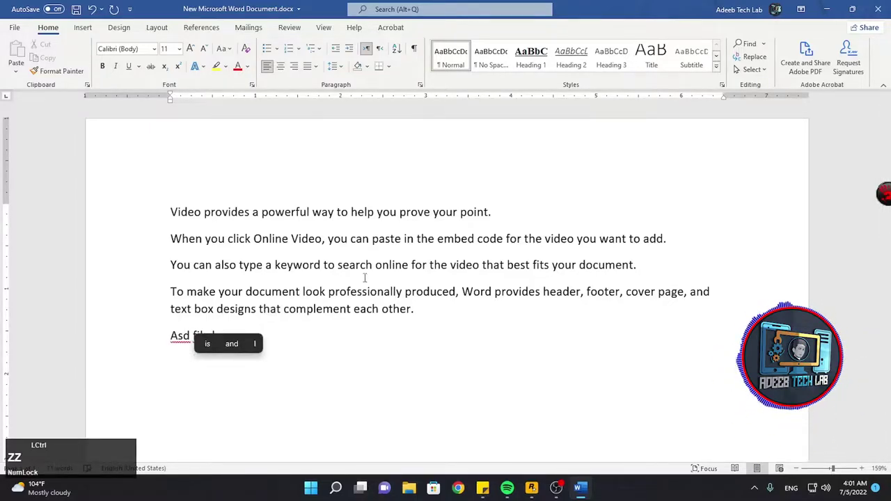
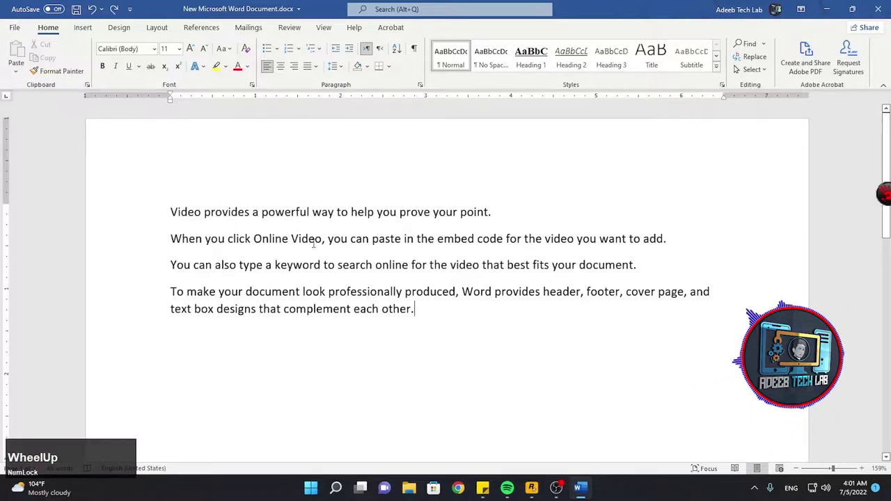
pyautogui.scroll(3)
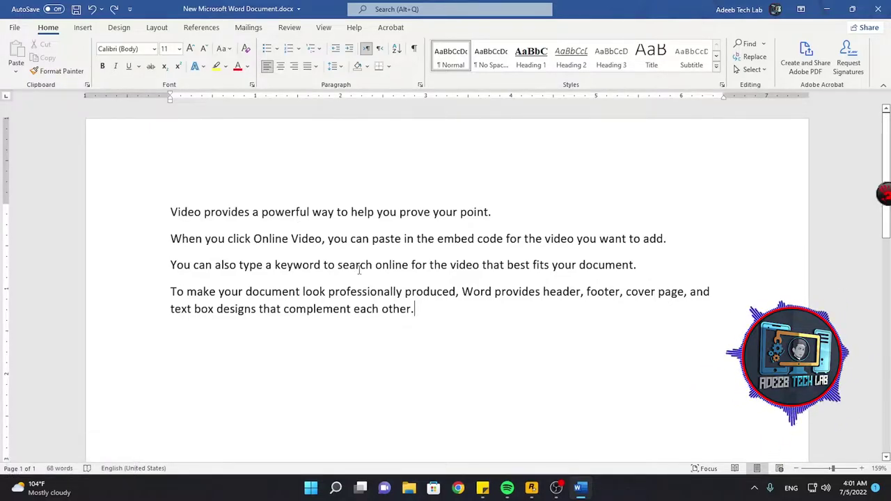
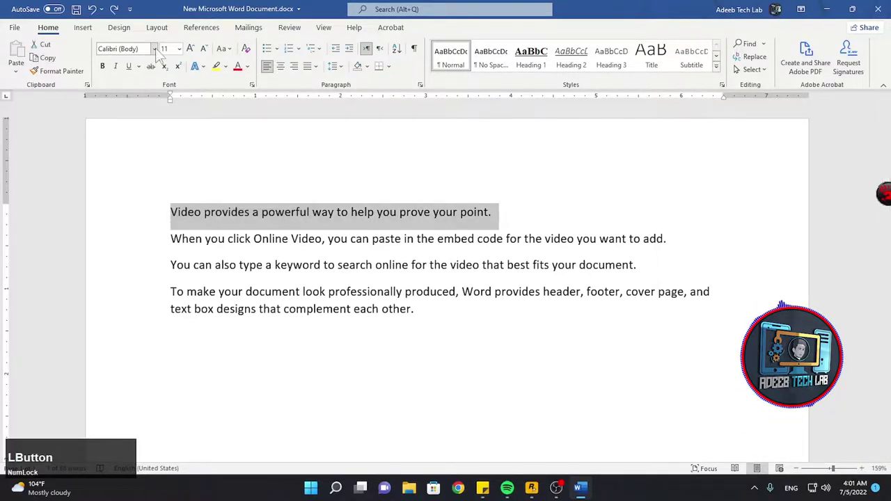
# Step: Set the first sentence in Cooper Black from the font list
pyautogui.click(162, 54)
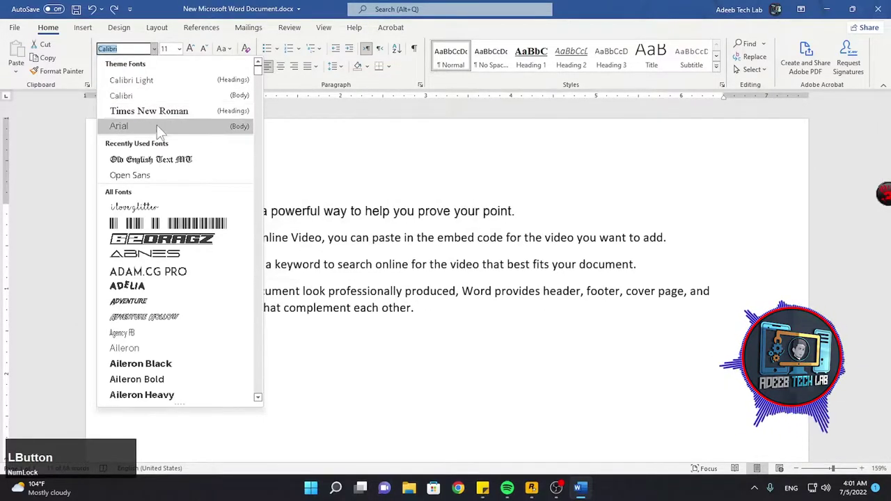
pyautogui.scroll(-3)
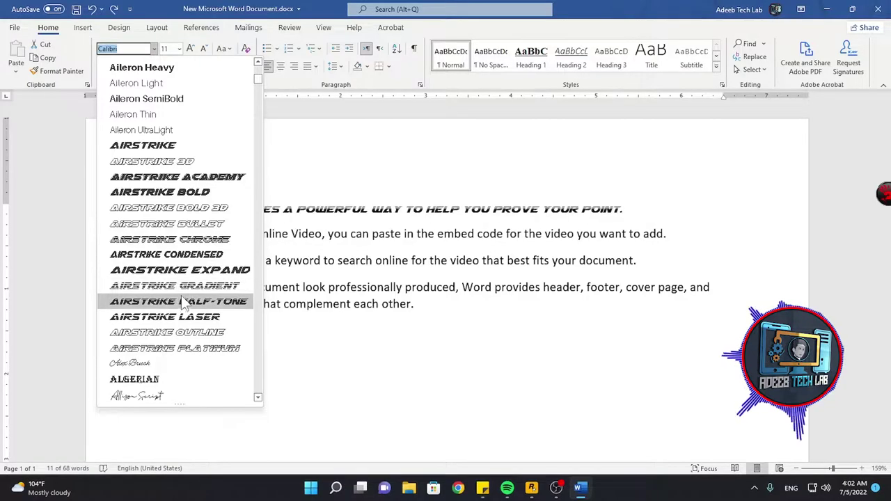
pyautogui.scroll(-3)
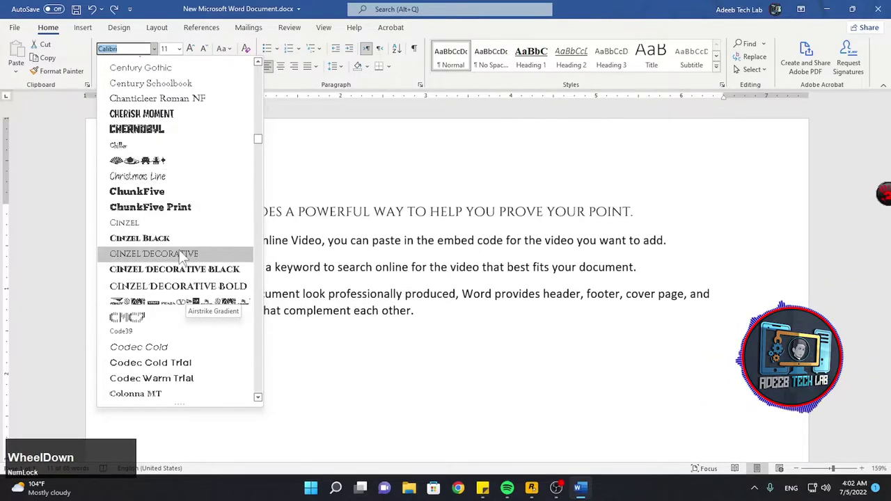
pyautogui.scroll(-3)
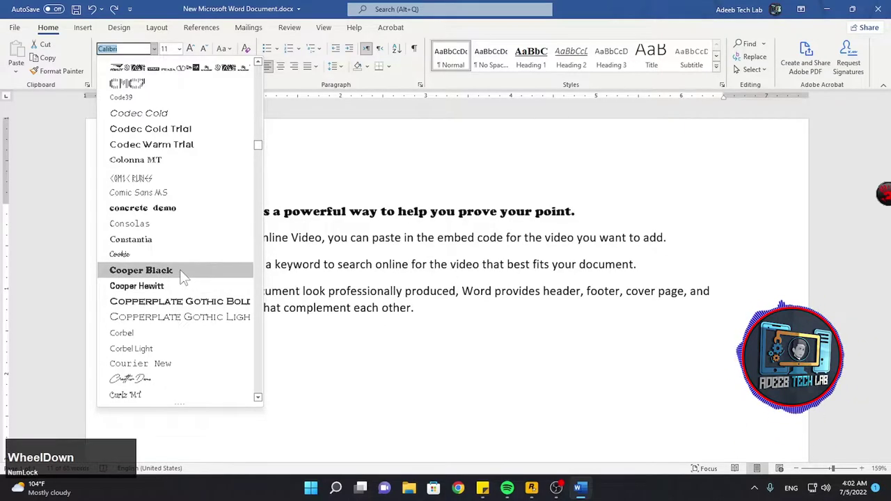
pyautogui.click(185, 277)
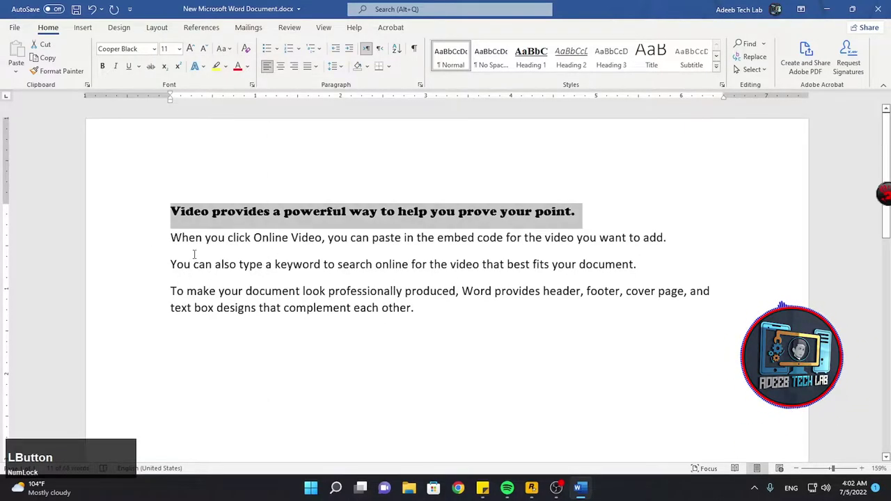
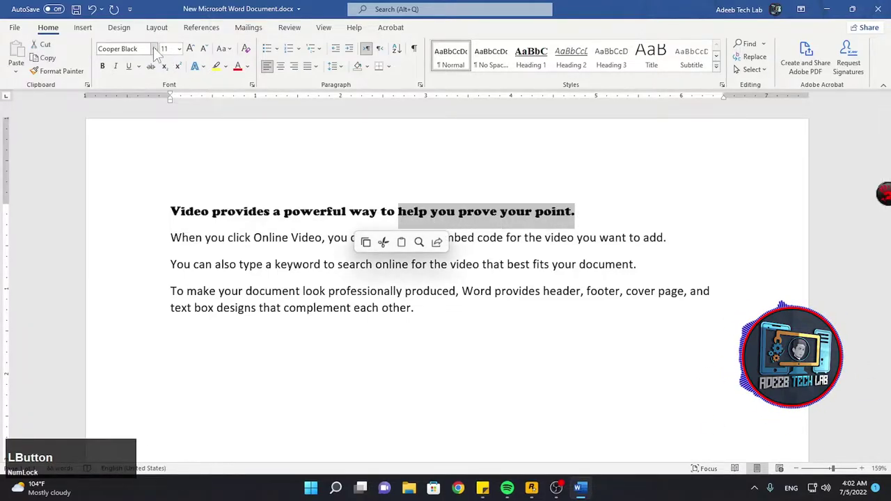
# Step: Give the closing words 'help you prove your point.' an Airstrike display font
pyautogui.scroll(-3)
pyautogui.scroll(3)
pyautogui.click(192, 170)
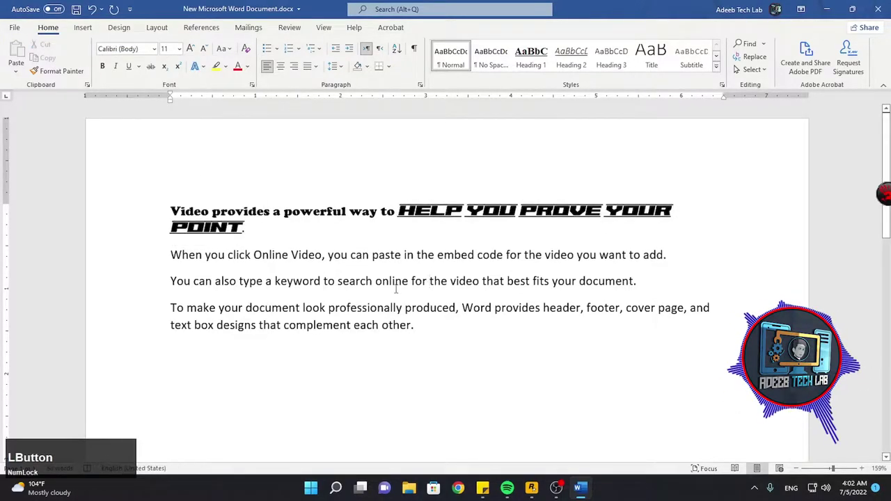
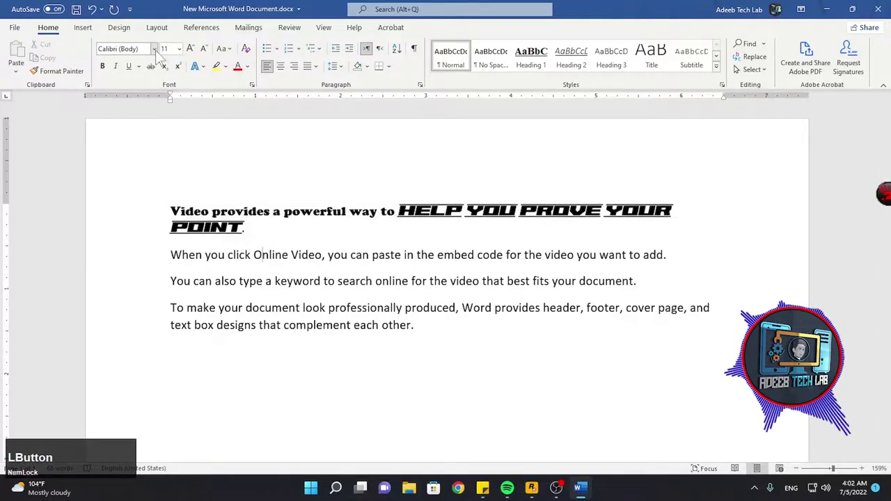
pyautogui.scroll(-3)
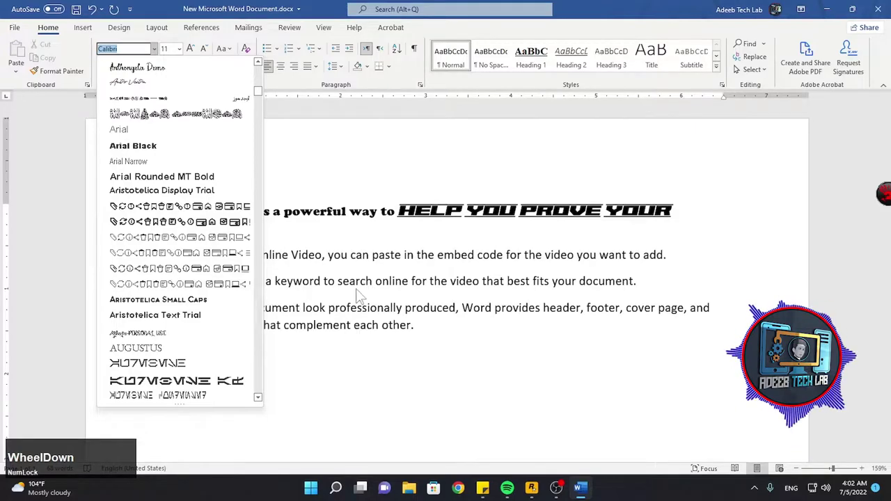
# Step: Select the second paragraph and set its text size to 15 via size 14 and Grow/Shrink Font
pyautogui.click(361, 297)
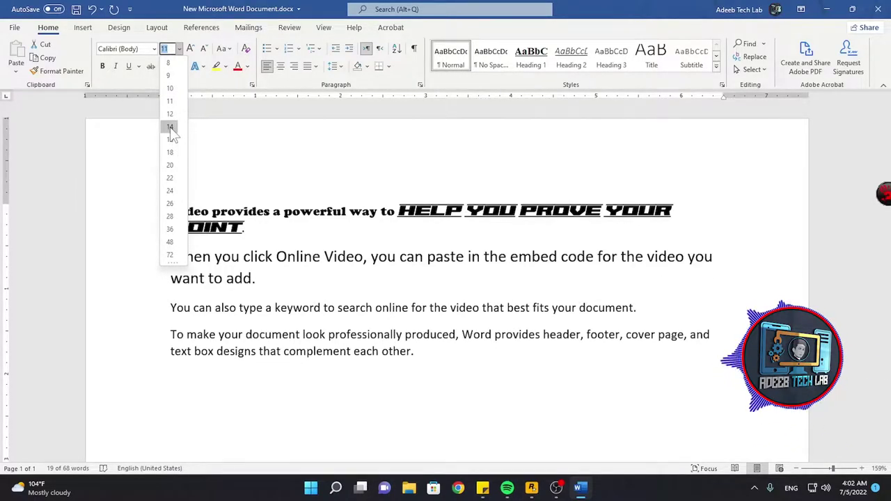
pyautogui.click(176, 134)
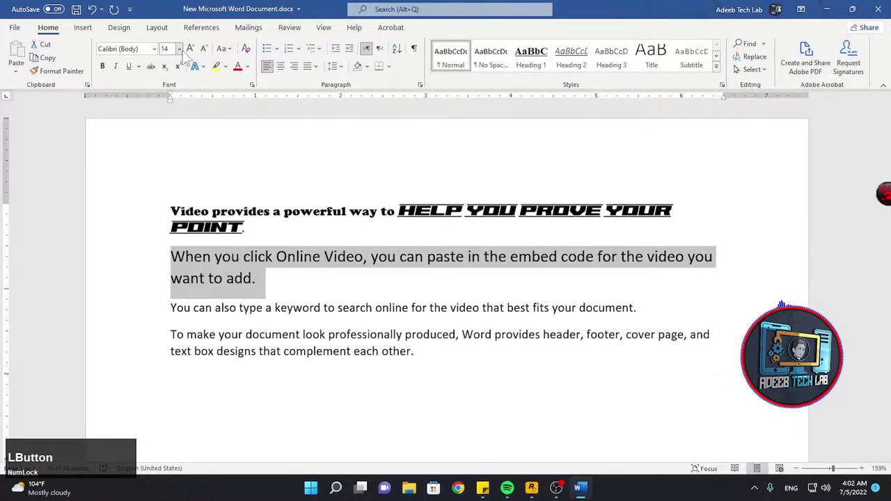
pyautogui.click(194, 57)
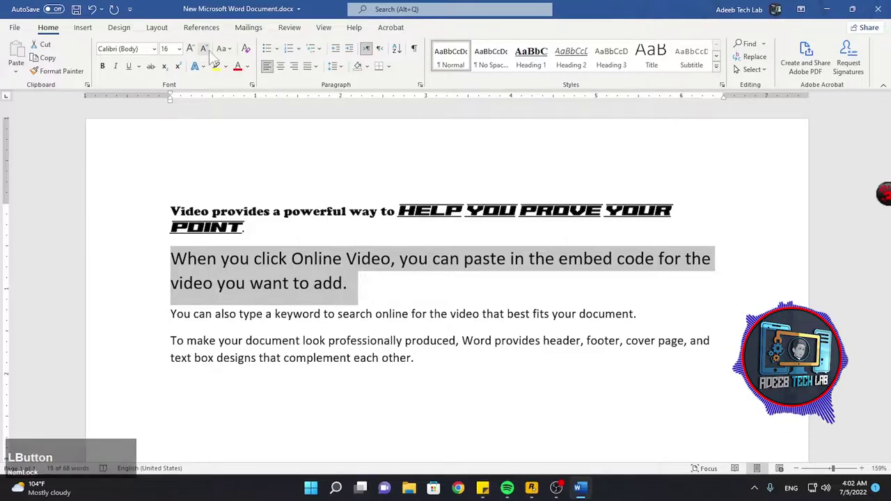
pyautogui.click(213, 56)
pyautogui.press('KP_1')
pyautogui.press('KP_Enter')
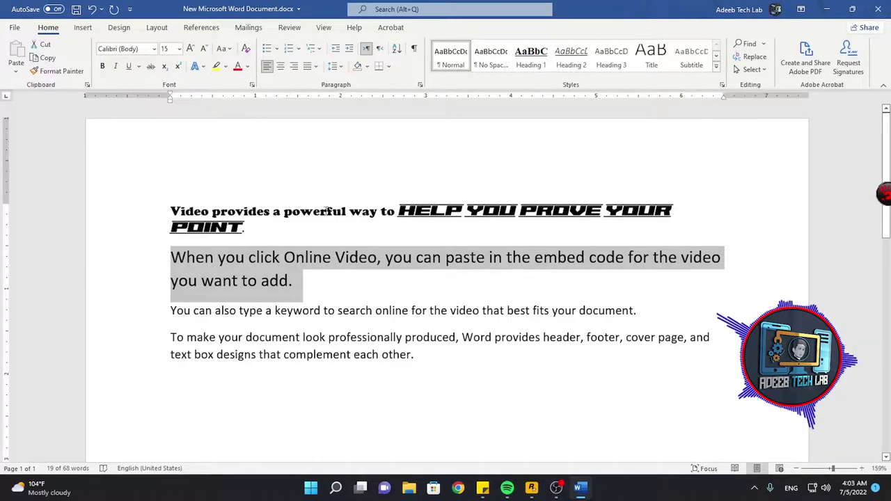
# Step: Try lowercase, UPPERCASE and Capitalize Each Word, then leave the paragraph in tOGGLE cASE
pyautogui.click(237, 55)
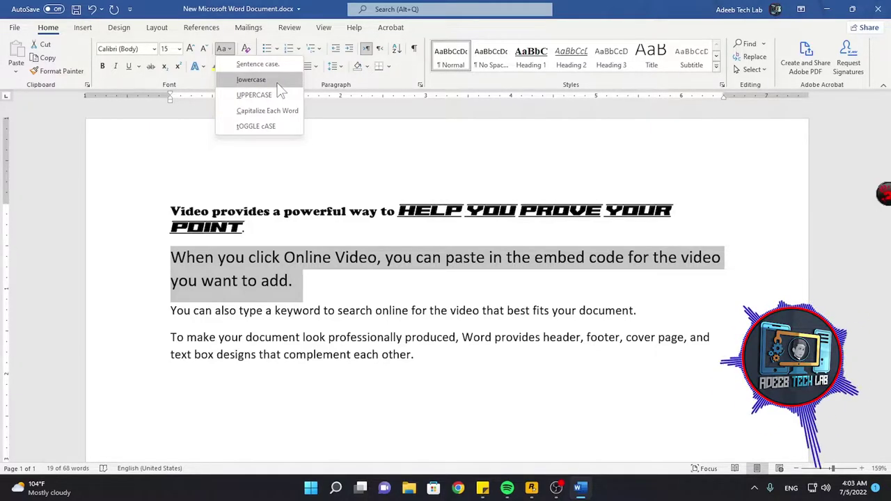
pyautogui.click(283, 90)
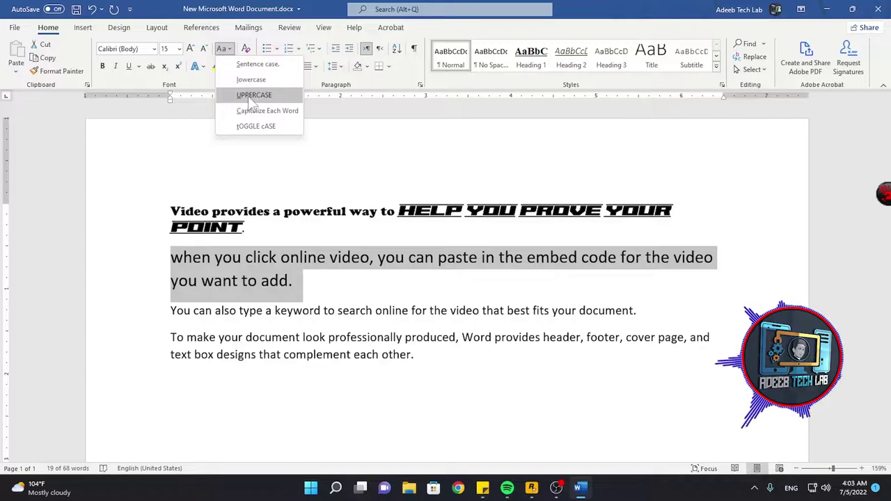
pyautogui.click(285, 101)
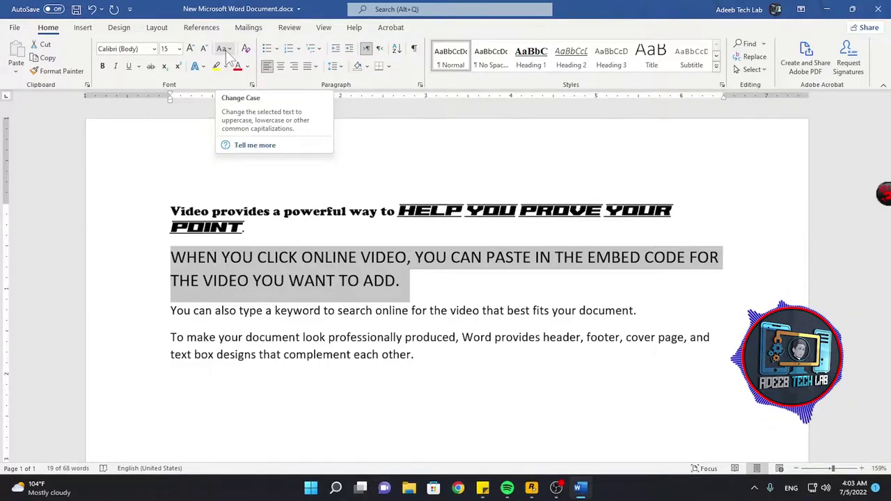
pyautogui.click(233, 58)
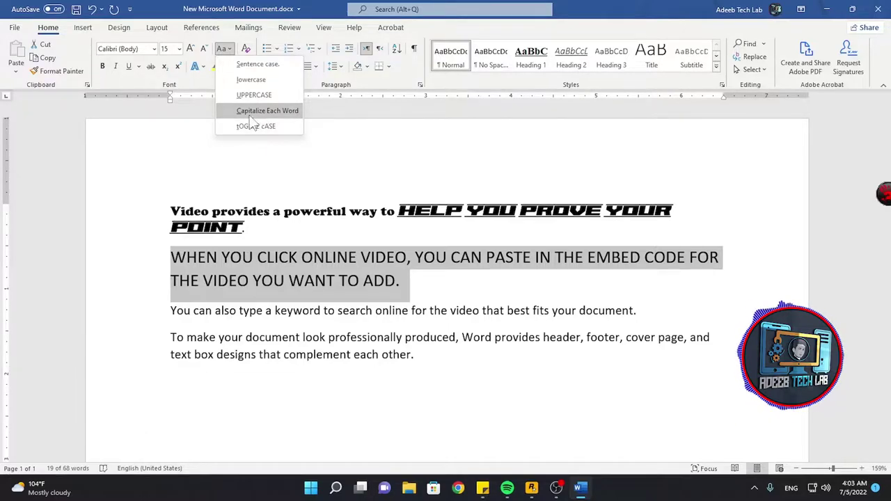
pyautogui.click(245, 120)
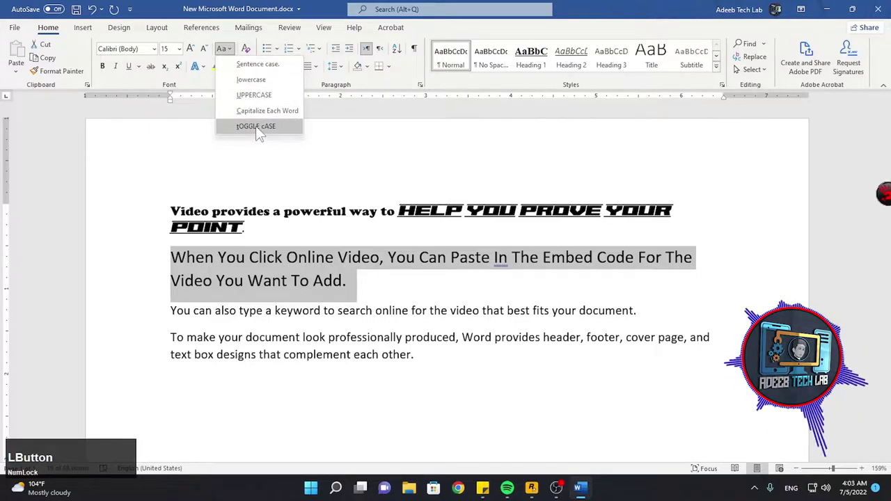
pyautogui.click(261, 134)
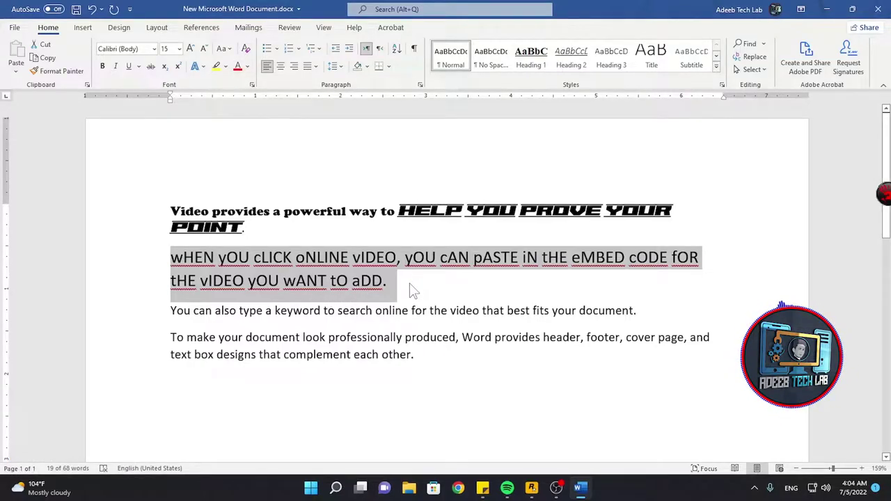
pyautogui.click(436, 299)
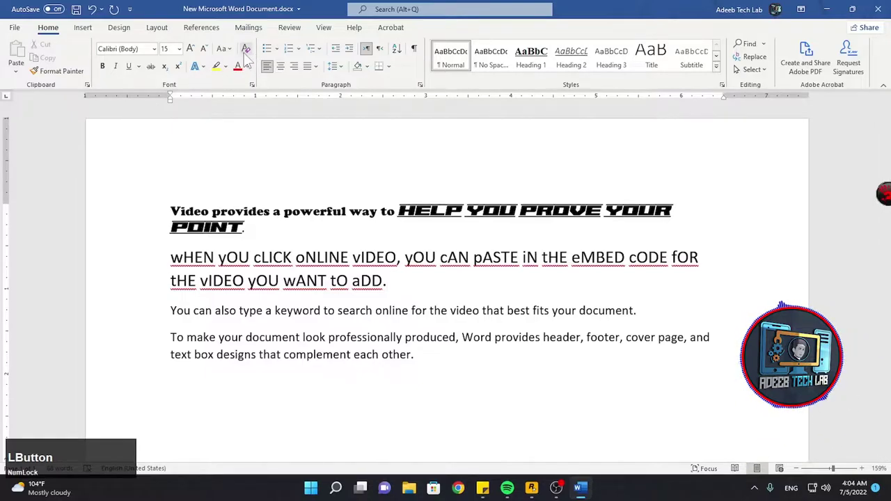
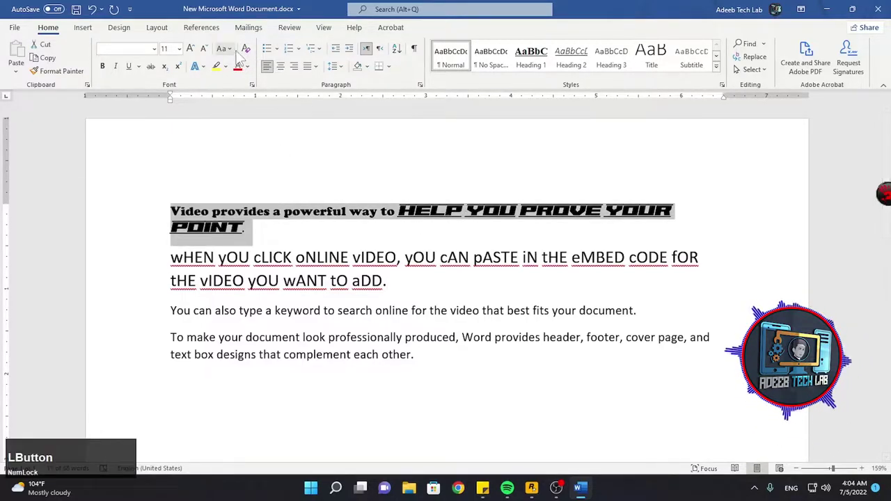
# Step: Clear all formatting from the first sentence, returning it to plain Calibri body text
pyautogui.click(254, 55)
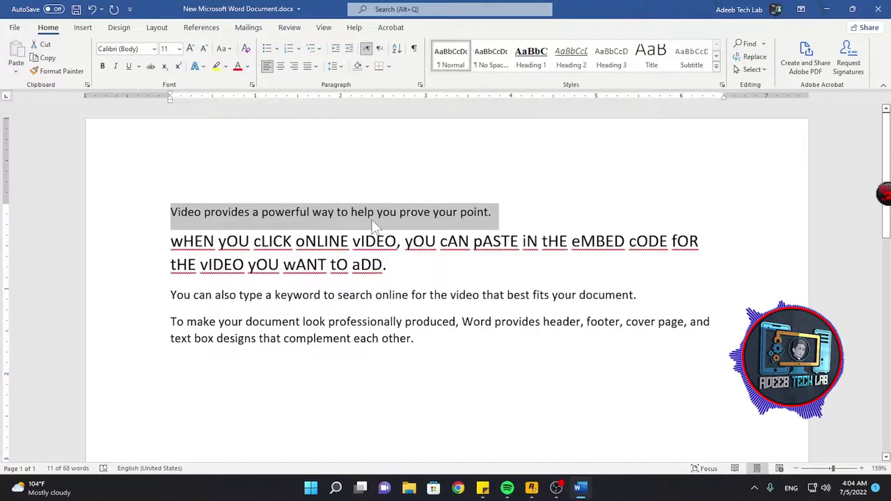
pyautogui.press('ctrl+Num_Lock')
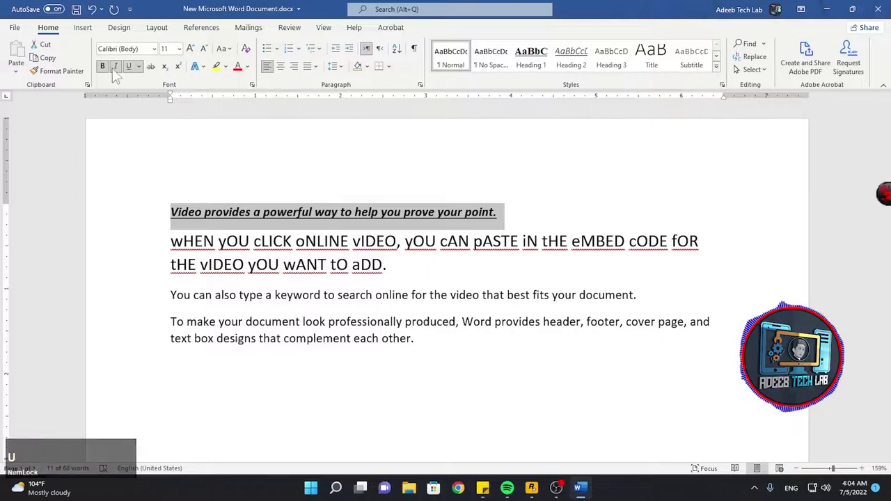
pyautogui.press('u')
pyautogui.click(104, 75)
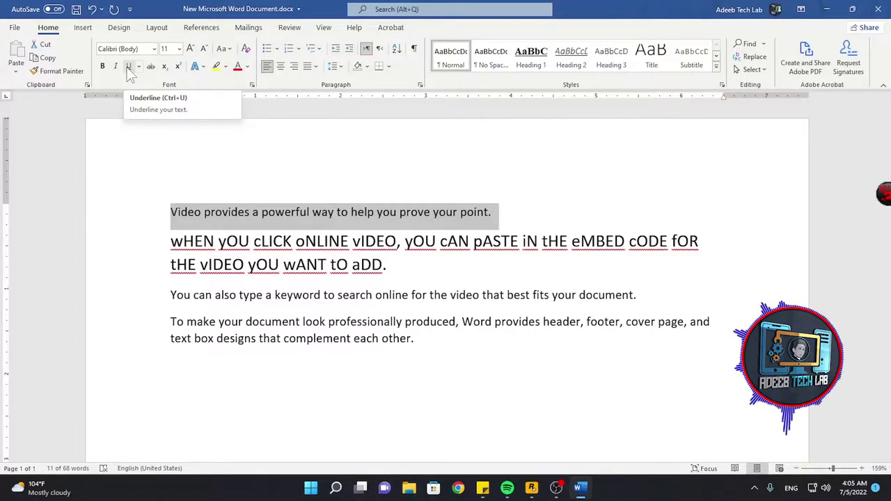
pyautogui.click(158, 98)
pyautogui.click(143, 75)
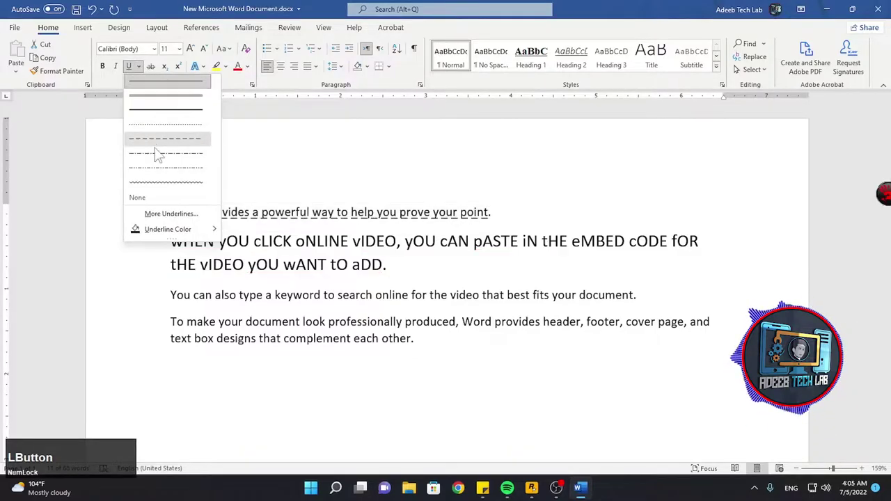
pyautogui.click(198, 234)
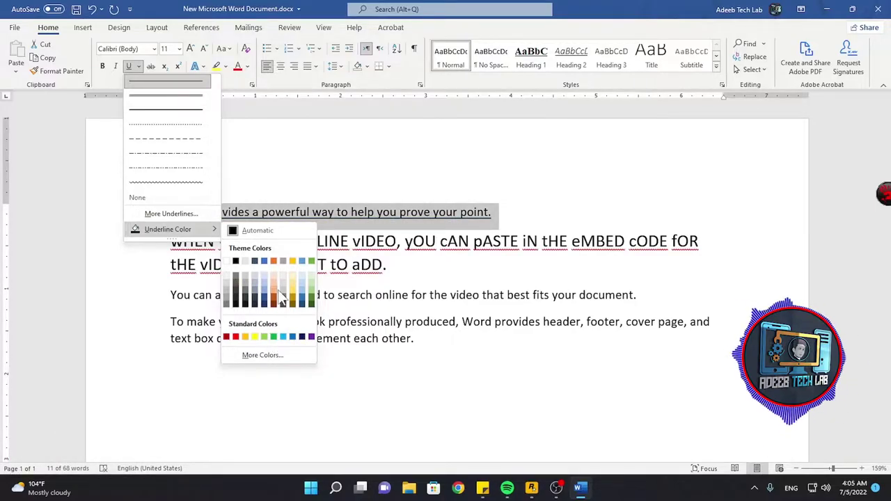
pyautogui.click(296, 295)
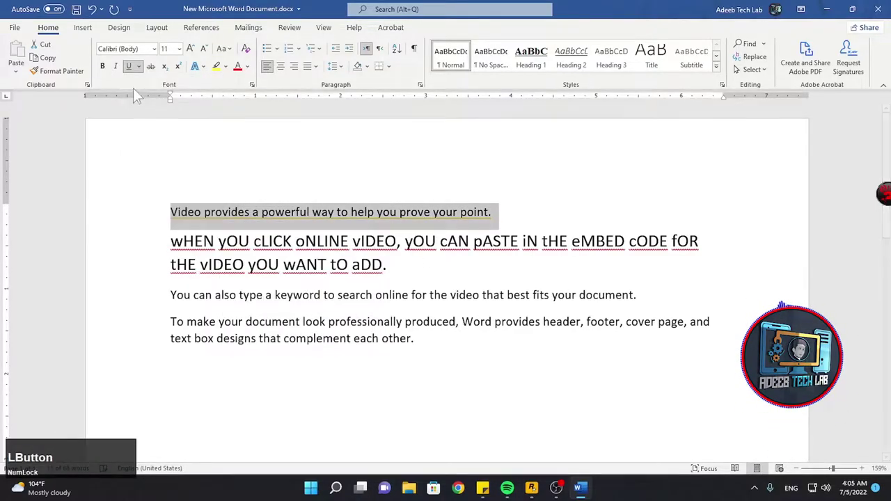
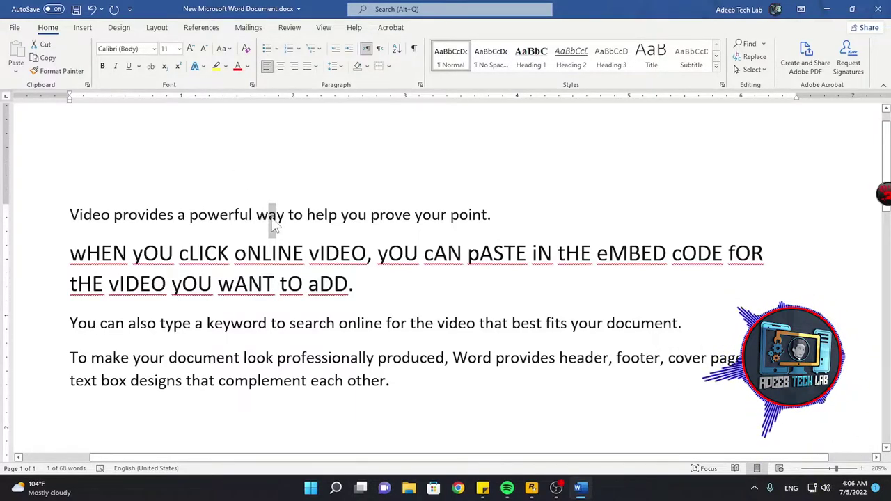
# Step: Make the 'a' in 'way' a subscript and type 'dsf' after it so it reads wadsfy
pyautogui.click(183, 74)
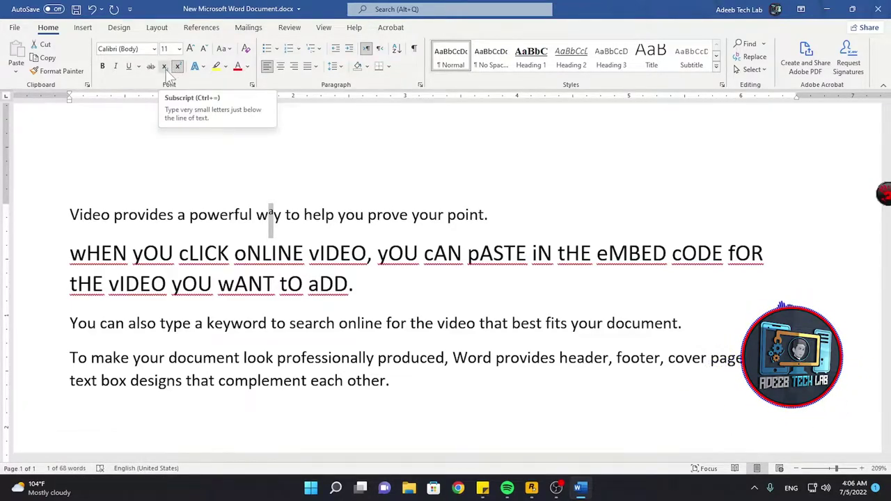
pyautogui.click(171, 77)
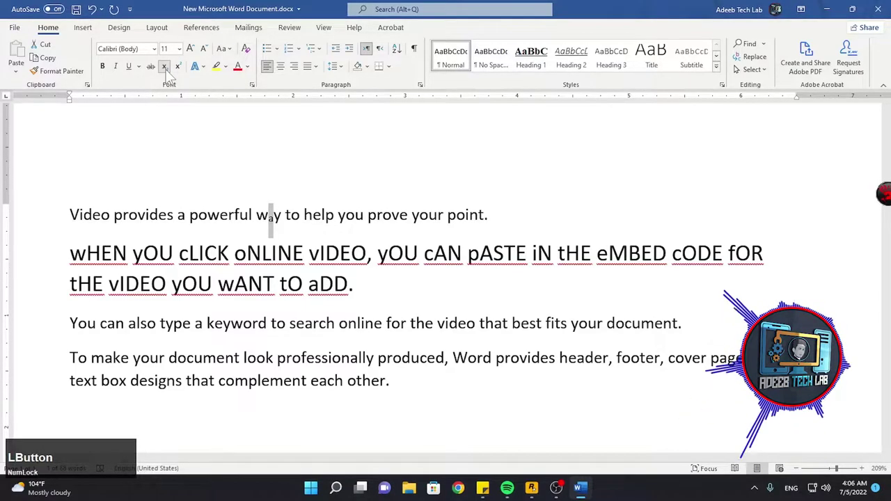
pyautogui.click(278, 226)
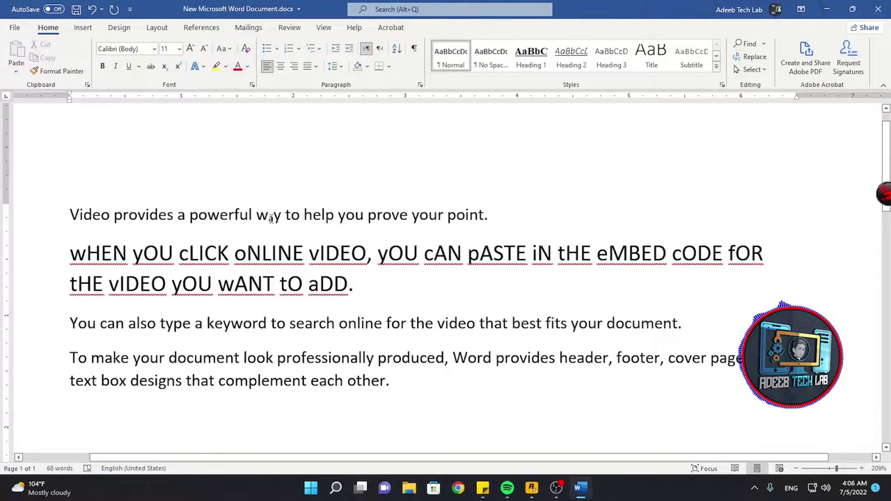
pyautogui.write('ds')
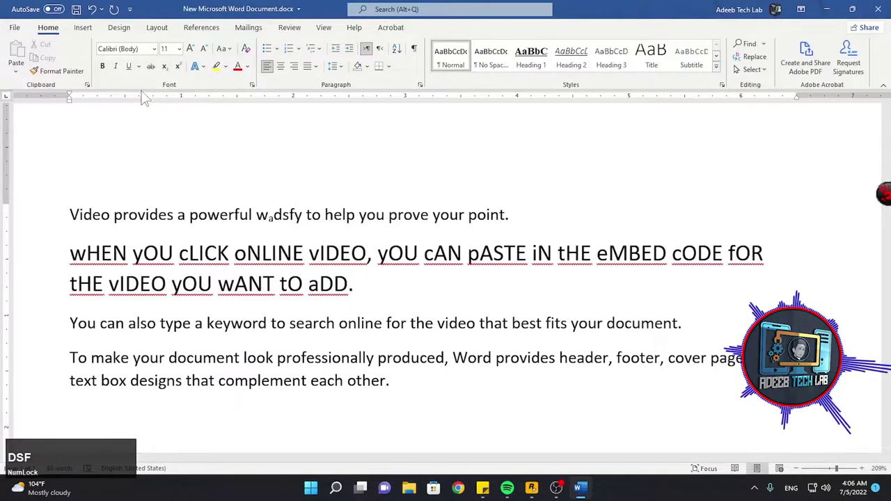
pyautogui.write('f')
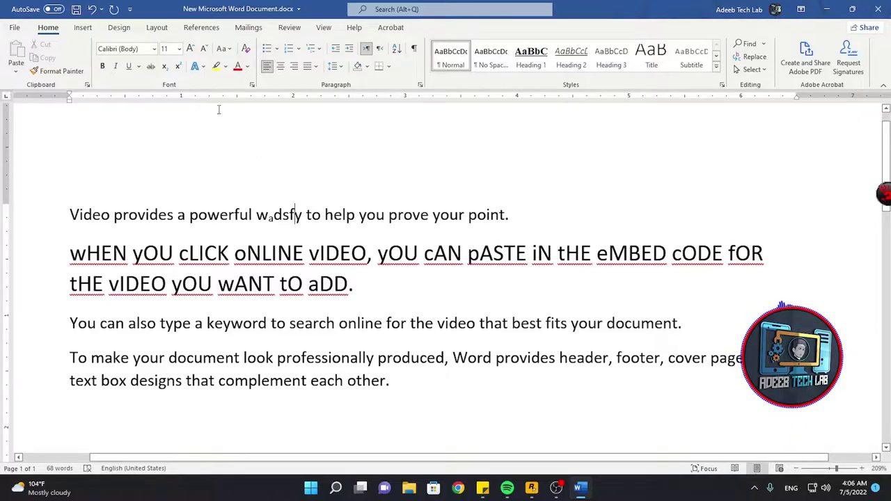
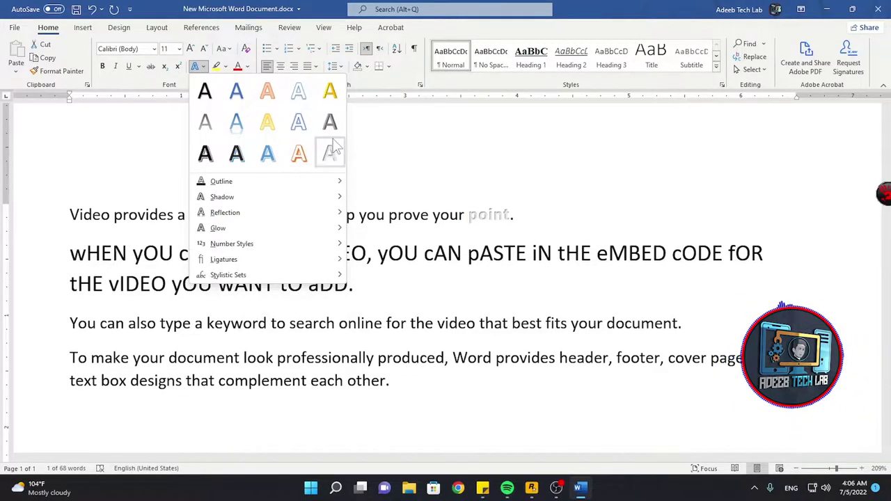
# Step: Apply a pale blue text effect to 'point' and dismiss the outline colour options
pyautogui.click(243, 127)
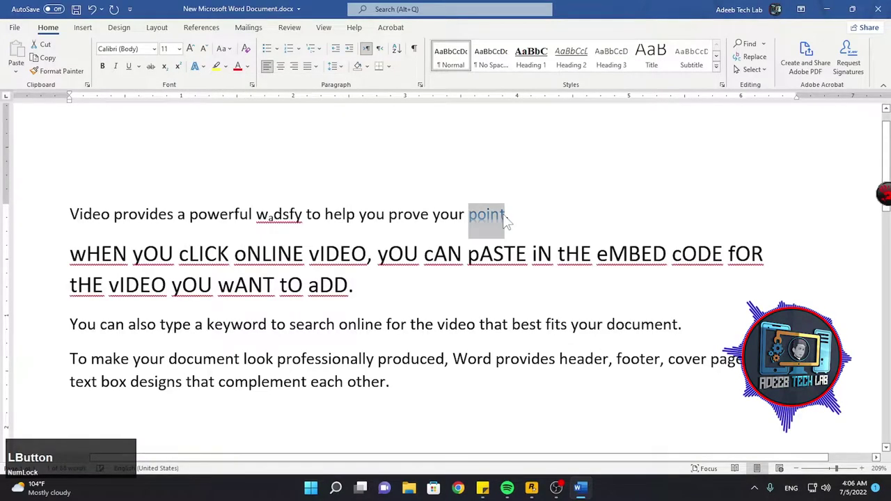
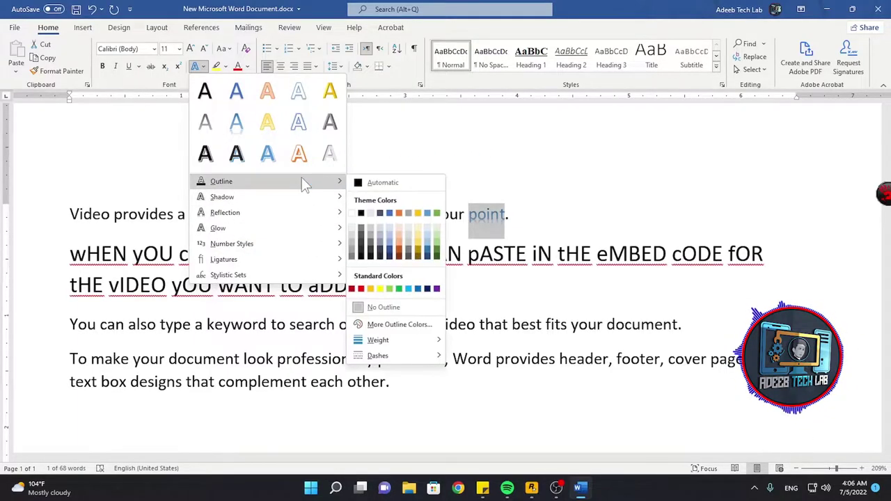
pyautogui.click(547, 207)
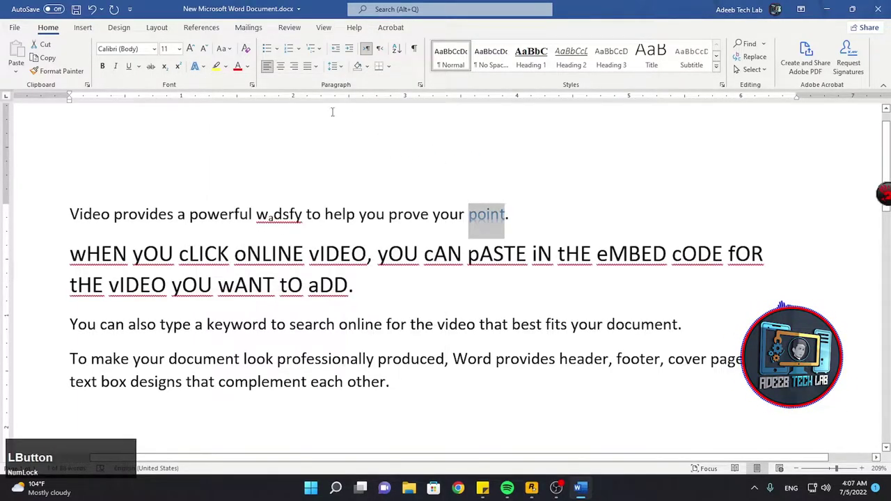
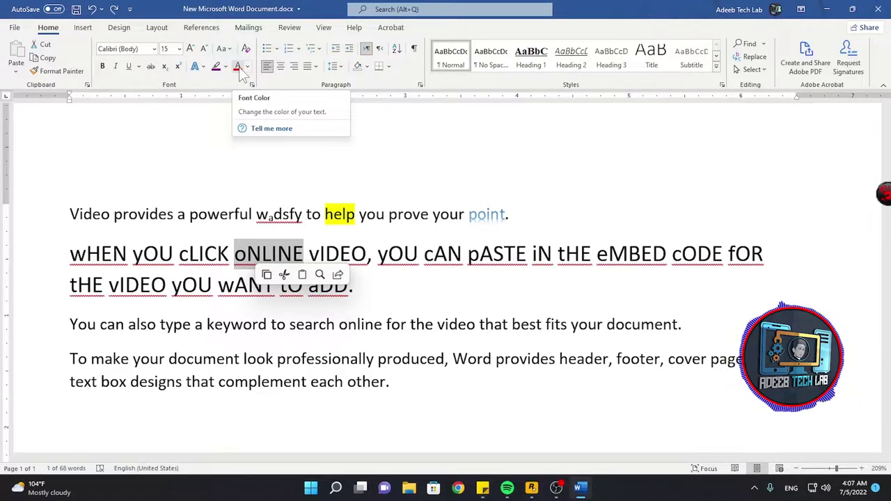
# Step: Open Font Color > More Colors for the word 'oNLINE'
pyautogui.click(254, 70)
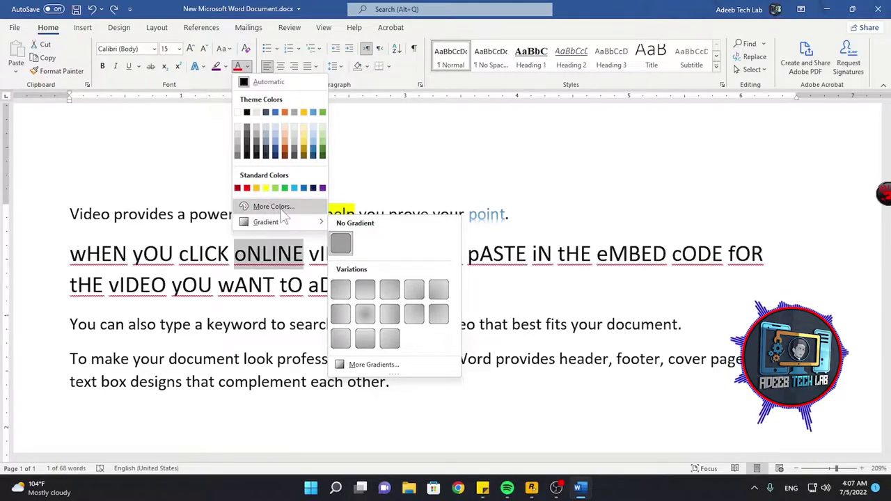
pyautogui.click(289, 211)
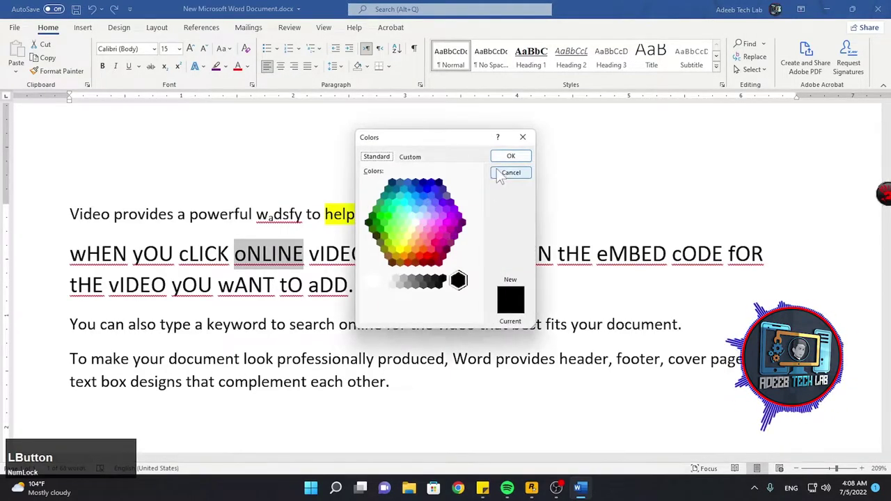
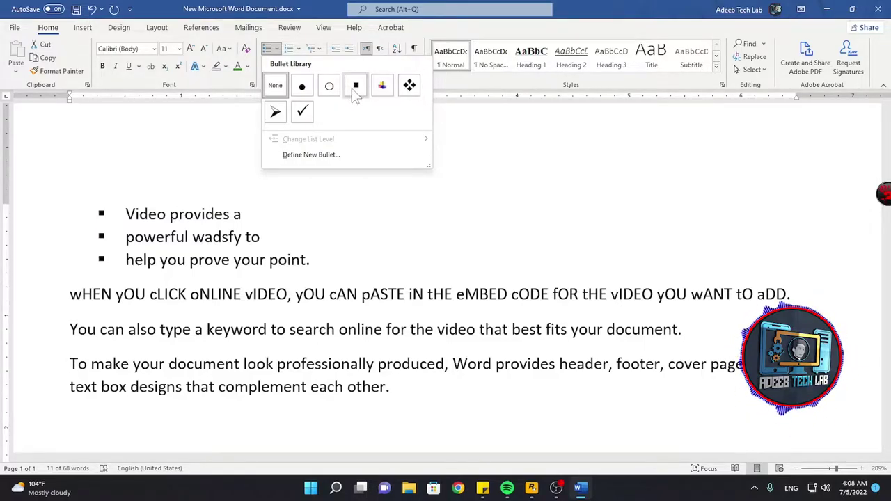
# Step: Browse the Numbering and Multilevel List galleries and apply the 1) a) i) multilevel numbering
pyautogui.click(395, 92)
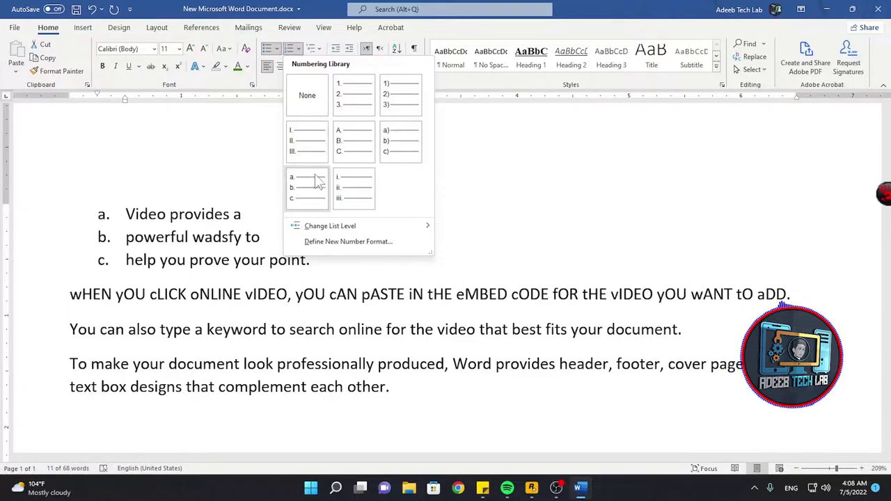
pyautogui.click(326, 57)
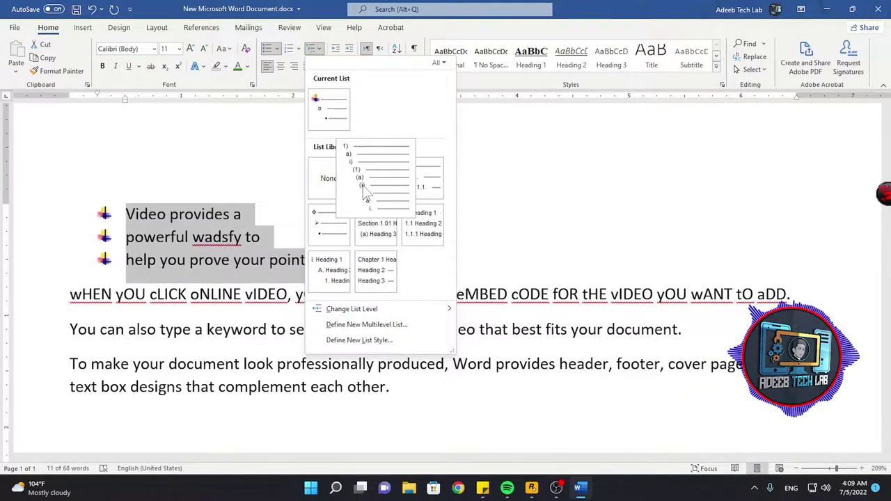
pyautogui.click(329, 55)
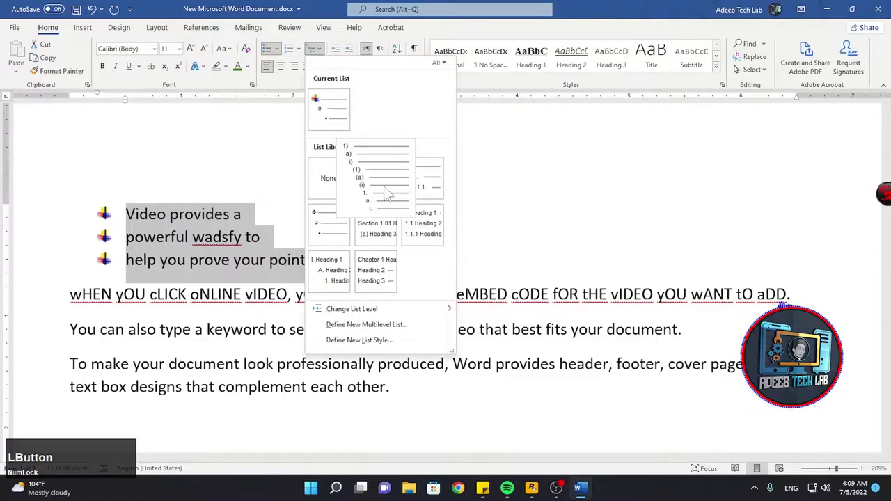
pyautogui.click(280, 57)
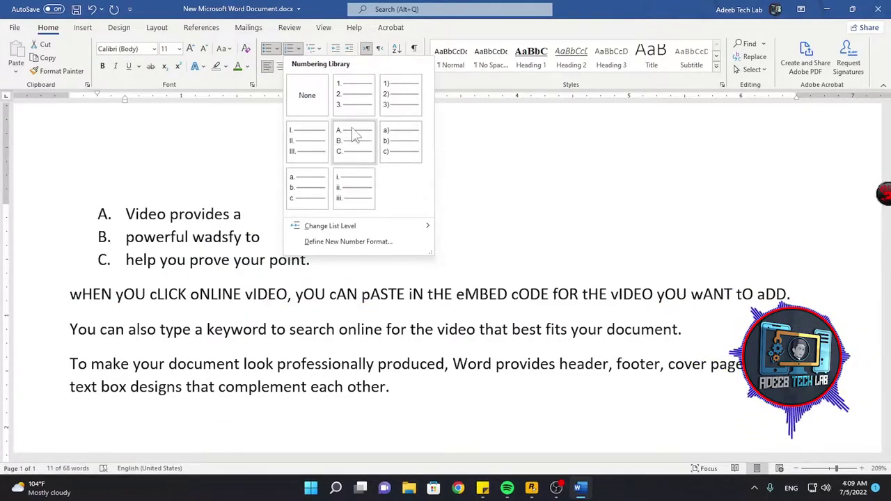
pyautogui.click(325, 55)
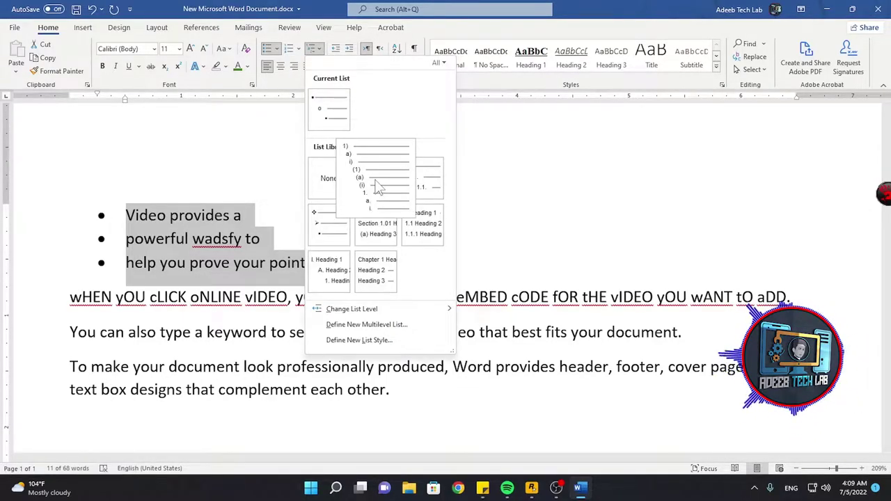
pyautogui.click(388, 189)
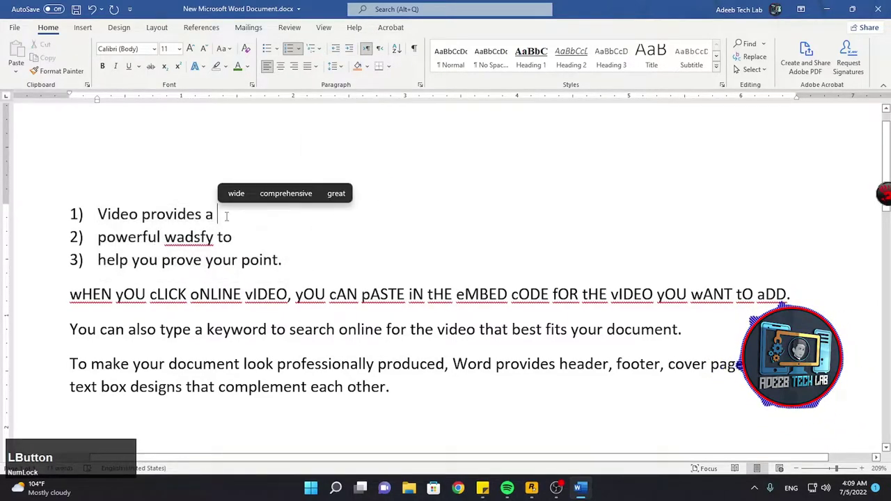
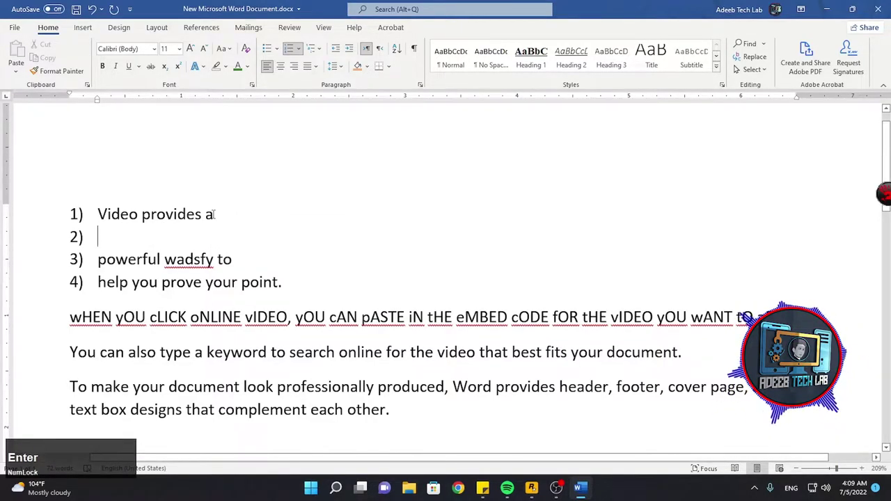
# Step: Add indented sub-items 'sDGASD', 'd', 'das', 'd' as nested levels of the multilevel list
pyautogui.press('Tab')
pyautogui.write('sDGASD')
pyautogui.press('Return')
pyautogui.write('d')
pyautogui.press('Return')
pyautogui.write('das')
pyautogui.press('Return')
pyautogui.write('d')
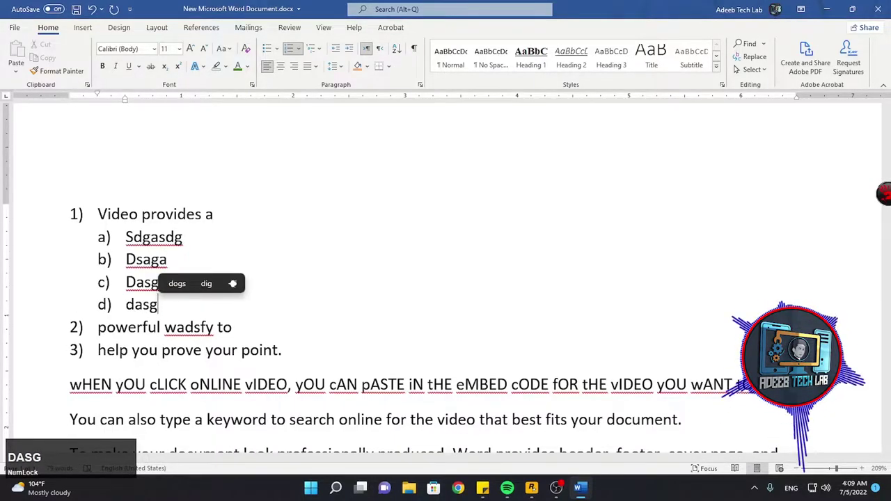
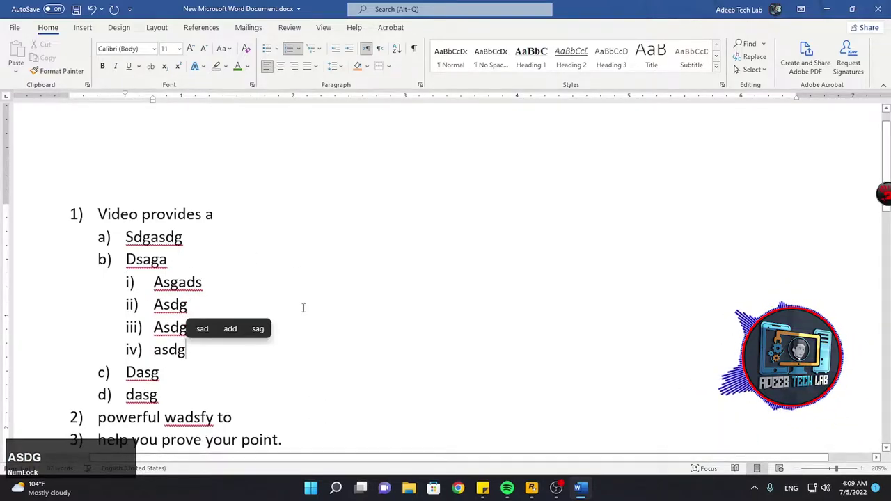
# Step: Type 'dg' on the last sub-item and scroll back up the list
pyautogui.write('dg')
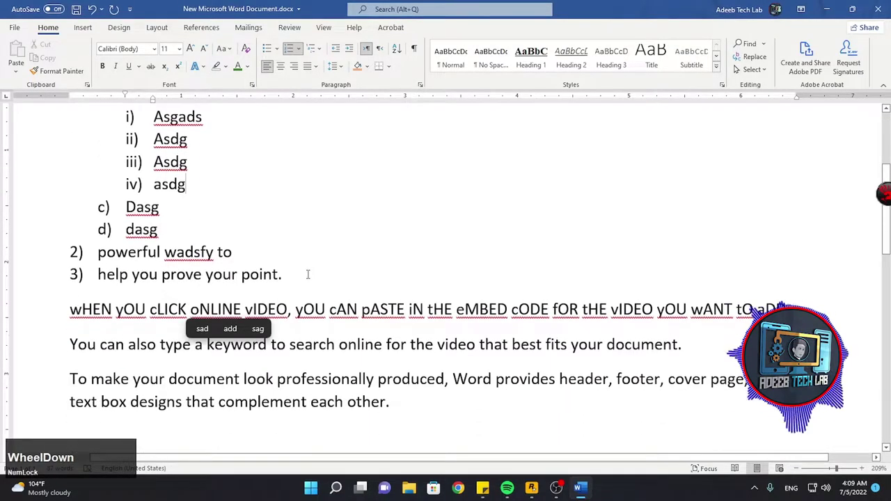
pyautogui.scroll(3)
pyautogui.scroll(3)
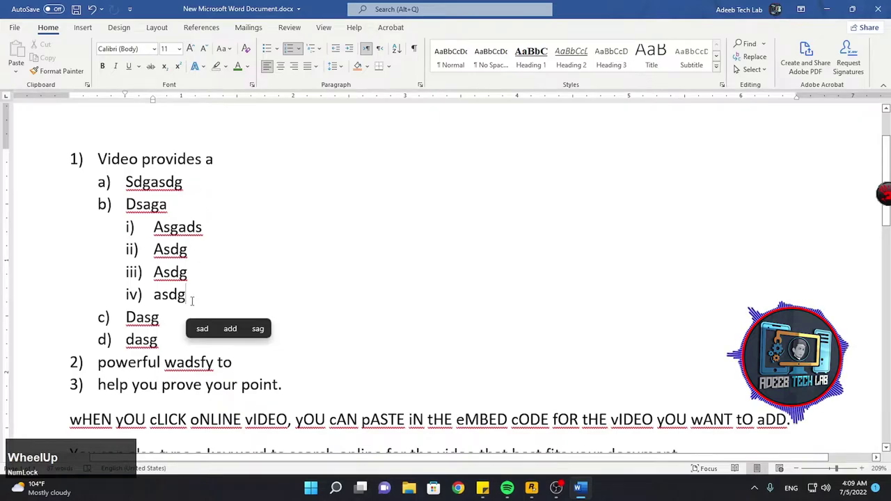
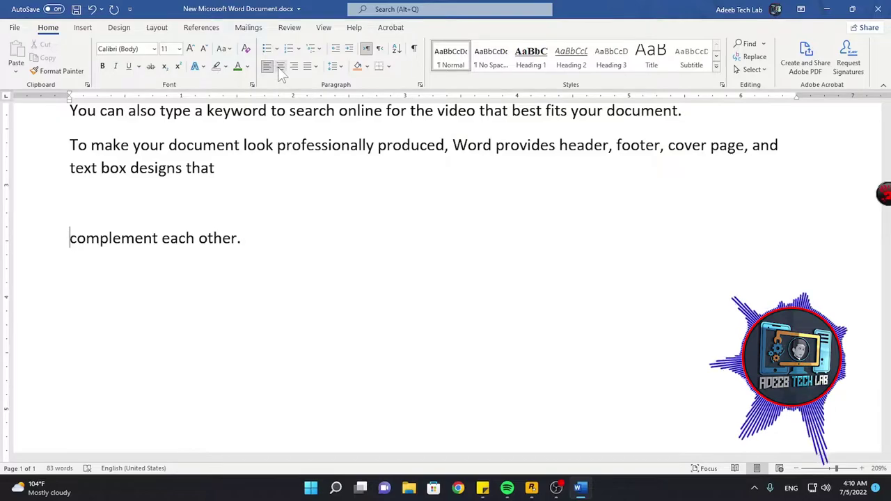
# Step: Centre the 'complement each other.' line, then align it to the right margin
pyautogui.click(284, 74)
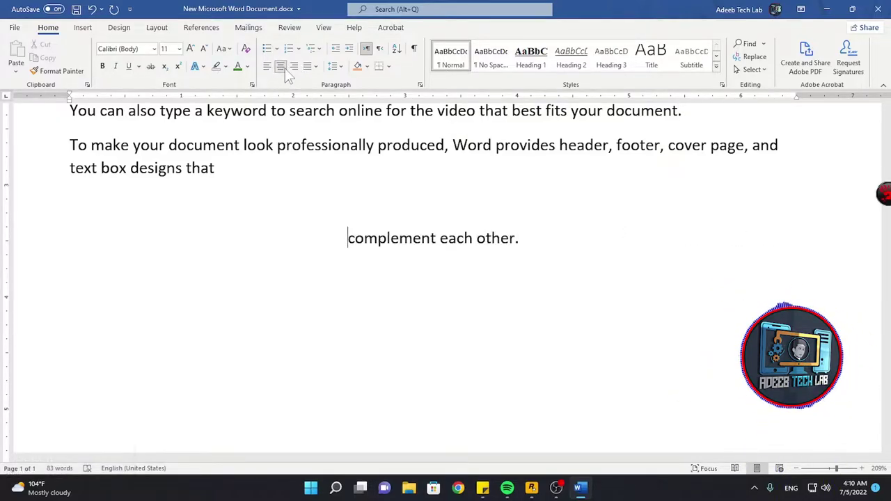
pyautogui.click(275, 75)
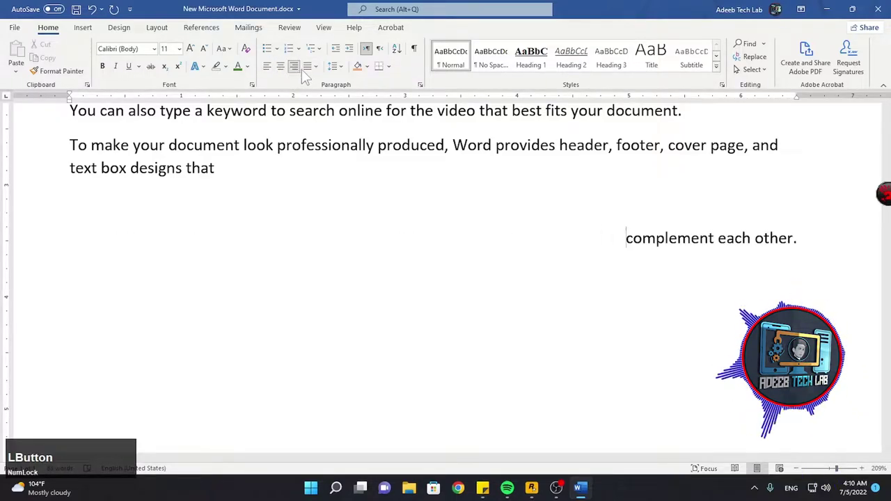
pyautogui.scroll(3)
pyautogui.scroll(-3)
# Step: Clear the document and generate sample paragraphs with the =rand(3,1) formula
pyautogui.scroll(3)
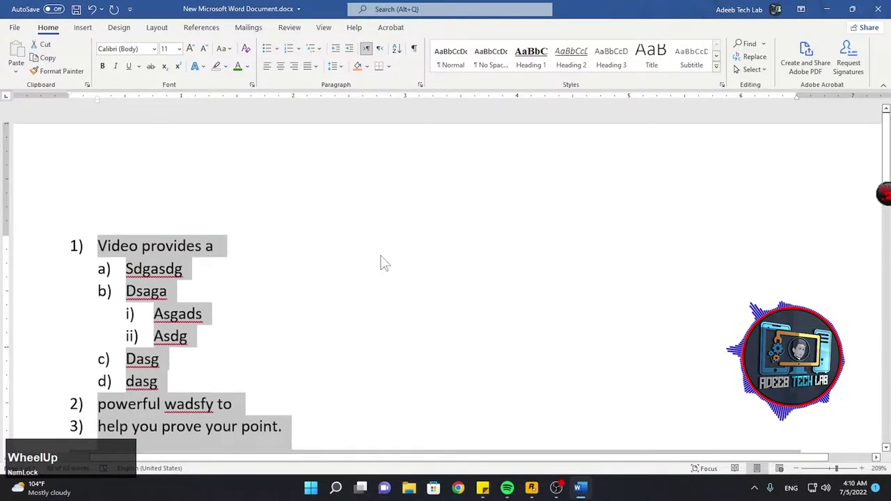
pyautogui.press('BackSpace')
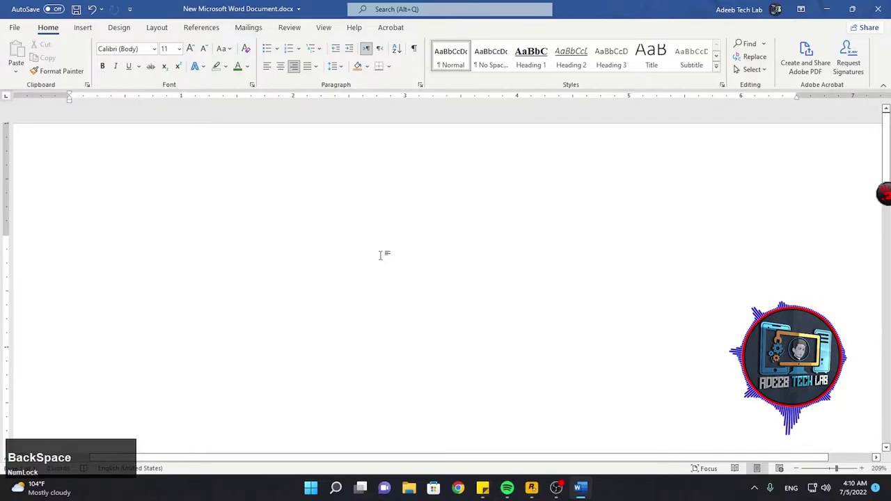
pyautogui.press('=')
pyautogui.press('KP_3')
pyautogui.press(',')
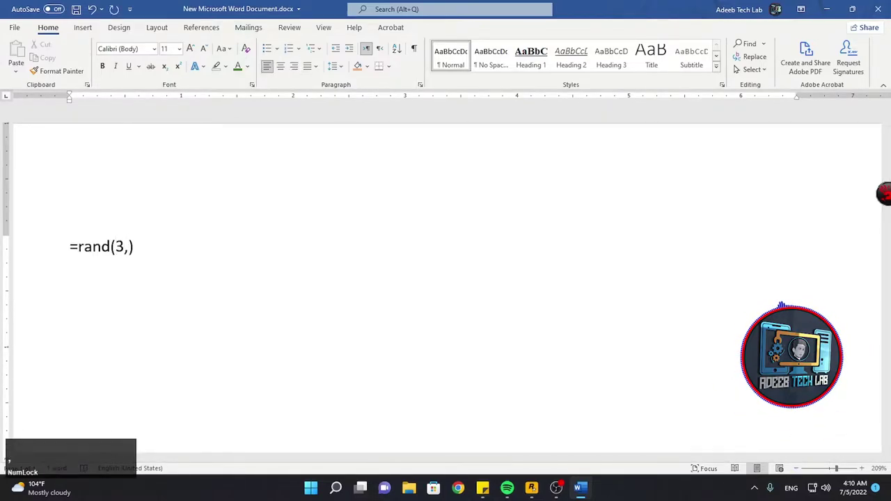
pyautogui.press('KP_5')
pyautogui.press('BackSpace')
pyautogui.press('KP_1')
pyautogui.press('Right')
pyautogui.press('Return')
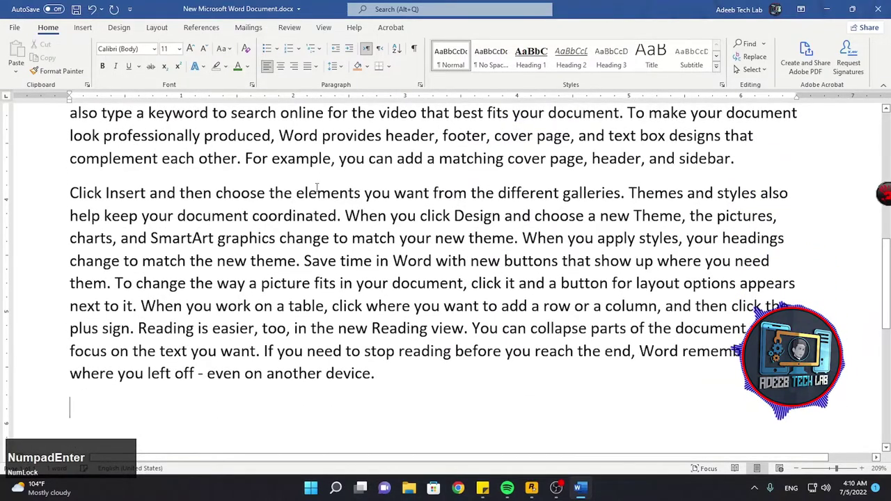
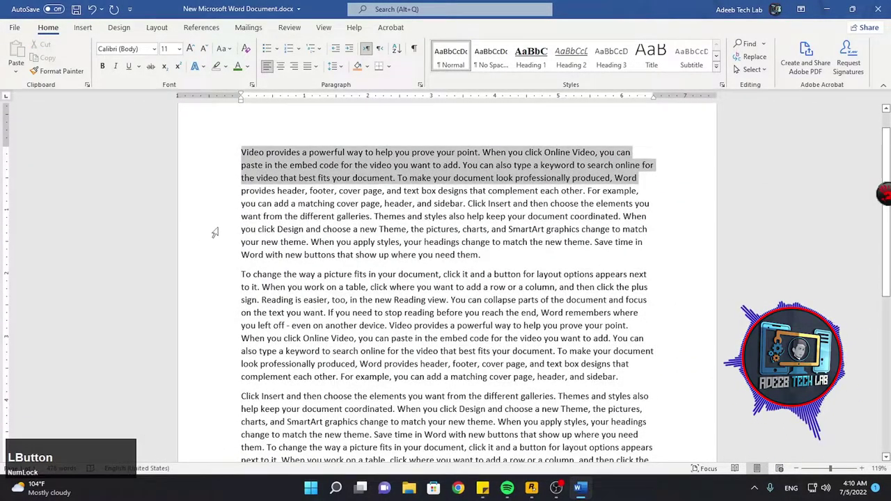
pyautogui.scroll(3)
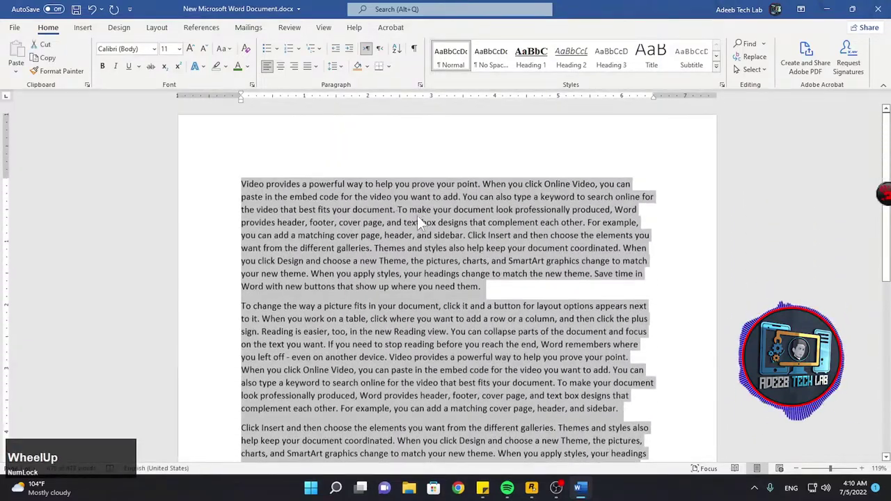
pyautogui.click(321, 74)
pyautogui.scroll(3)
pyautogui.scroll(3)
pyautogui.scroll(-3)
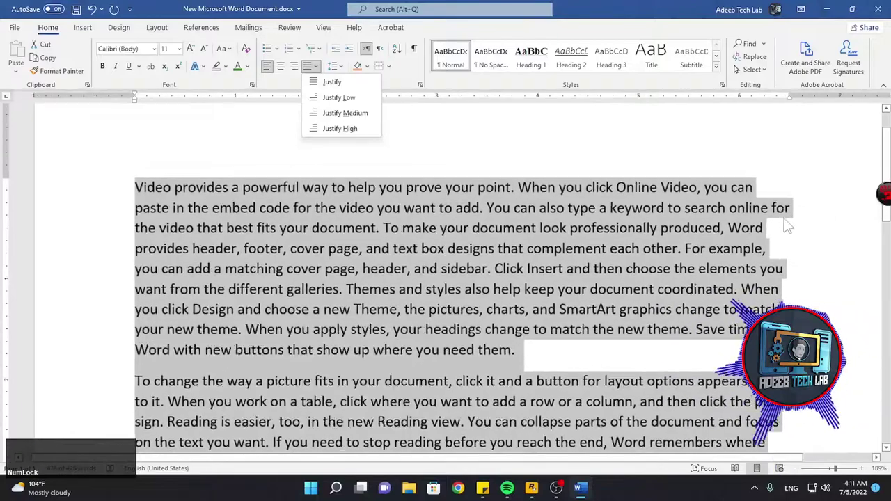
pyautogui.scroll(-3)
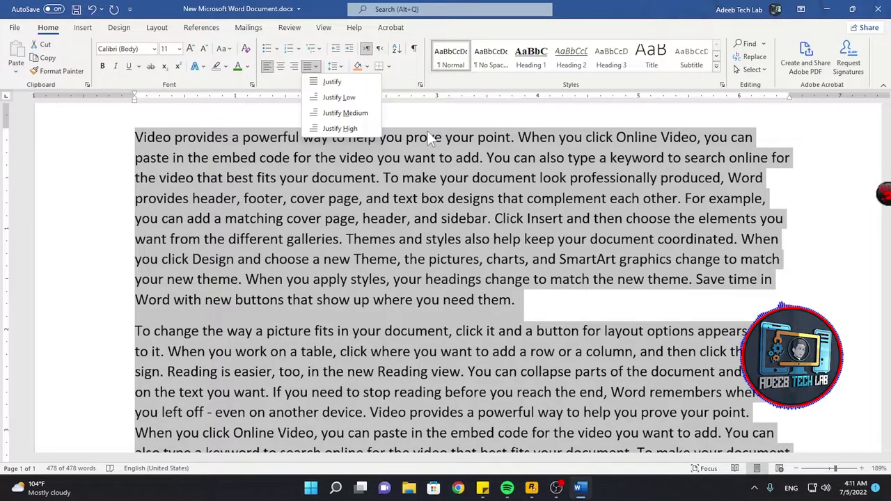
pyautogui.click(332, 85)
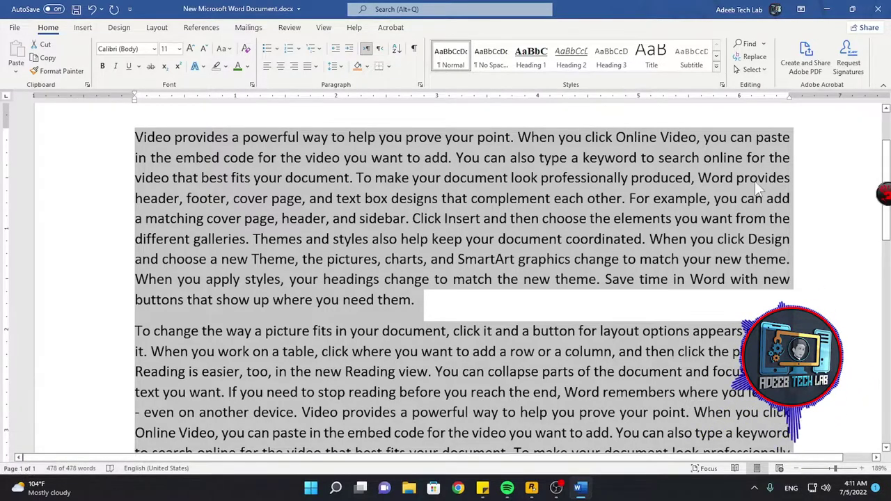
pyautogui.scroll(-3)
pyautogui.scroll(3)
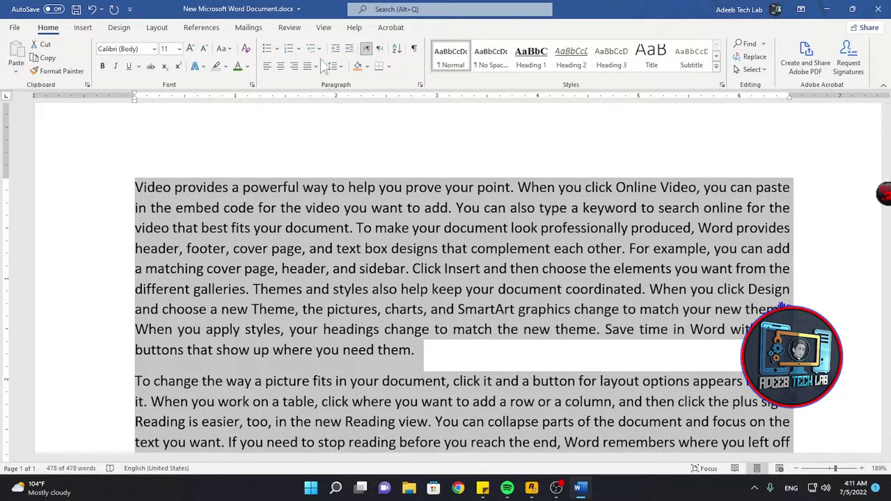
pyautogui.click(318, 75)
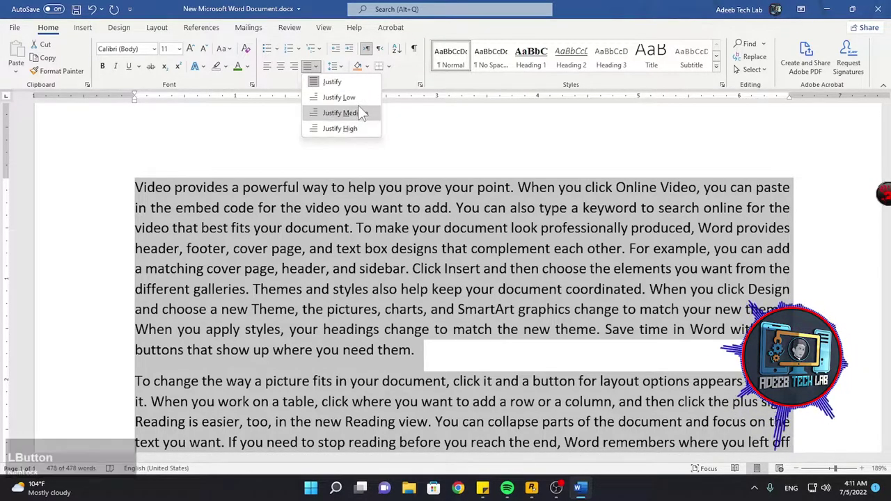
pyautogui.click(499, 250)
pyautogui.scroll(3)
pyautogui.scroll(-3)
pyautogui.scroll(3)
pyautogui.click(325, 73)
pyautogui.scroll(3)
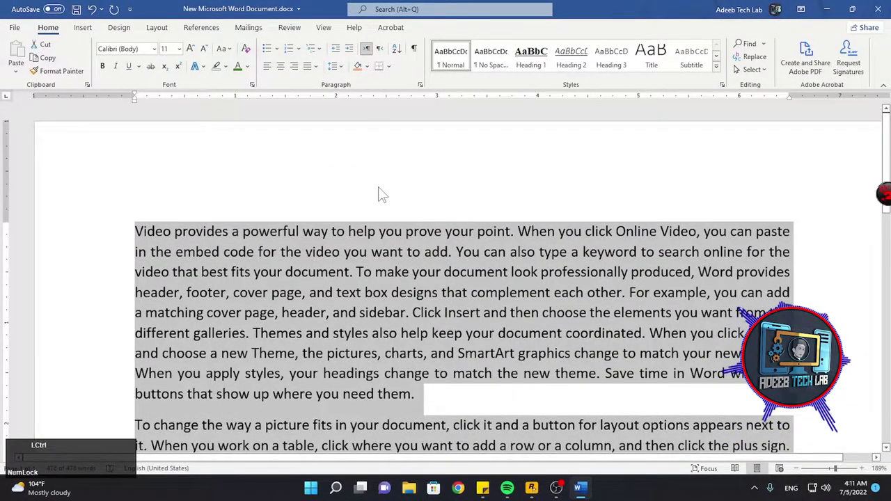
pyautogui.click(538, 247)
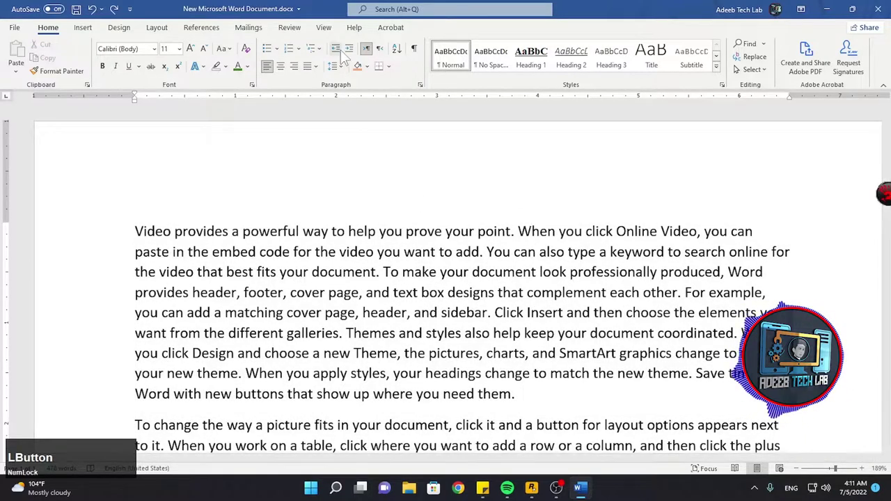
# Step: Indent the first sample paragraph twice, then remove its indentation again
pyautogui.scroll(-3)
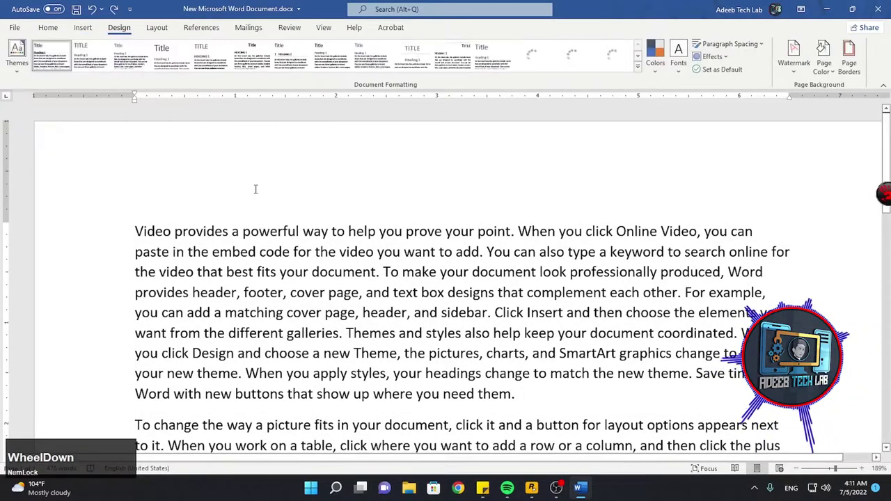
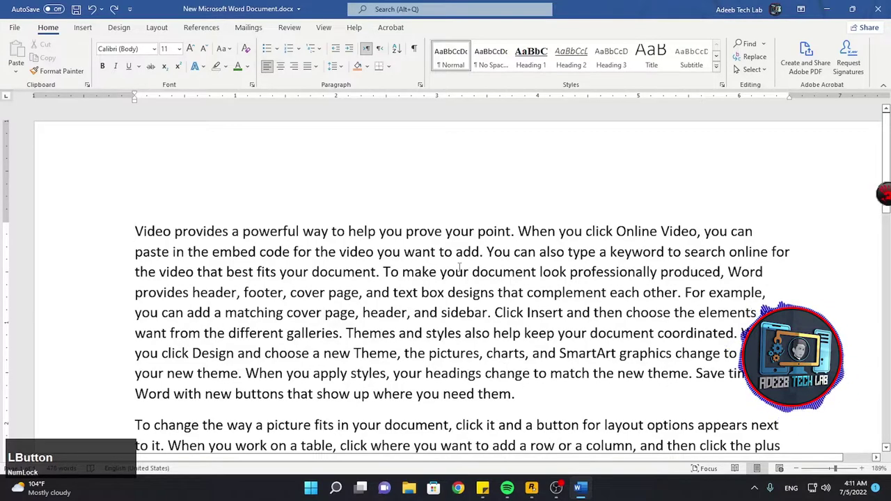
pyautogui.click(353, 51)
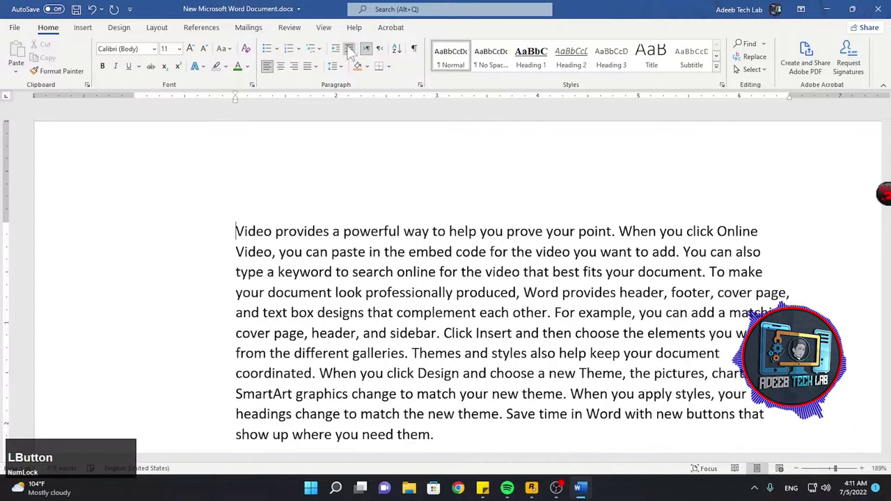
pyautogui.scroll(-3)
pyautogui.scroll(-3)
pyautogui.scroll(3)
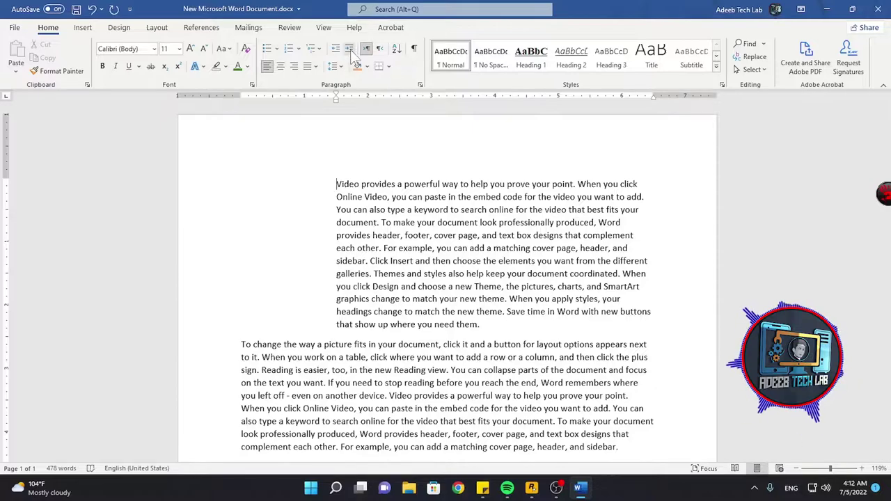
pyautogui.click(351, 57)
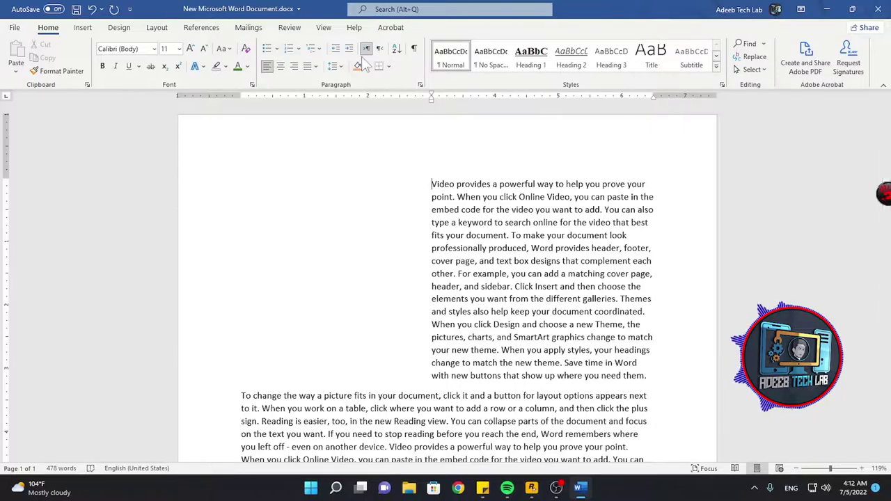
pyautogui.click(337, 55)
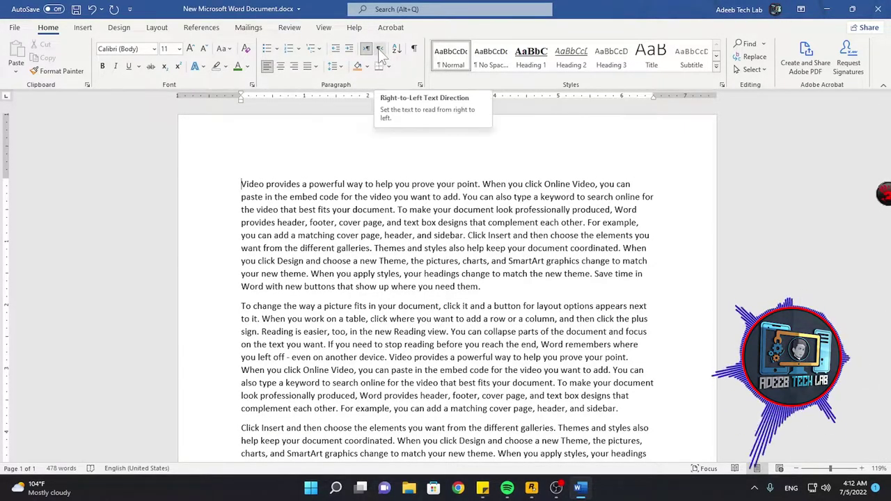
# Step: Set the first paragraph right to left, then add an 'a' line above it and a new empty line
pyautogui.click(384, 55)
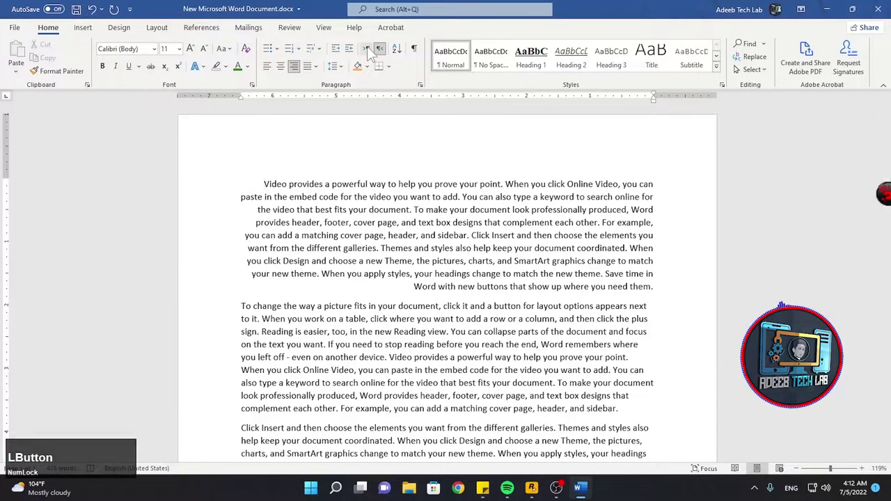
pyautogui.scroll(3)
pyautogui.press('Return')
pyautogui.press('Up')
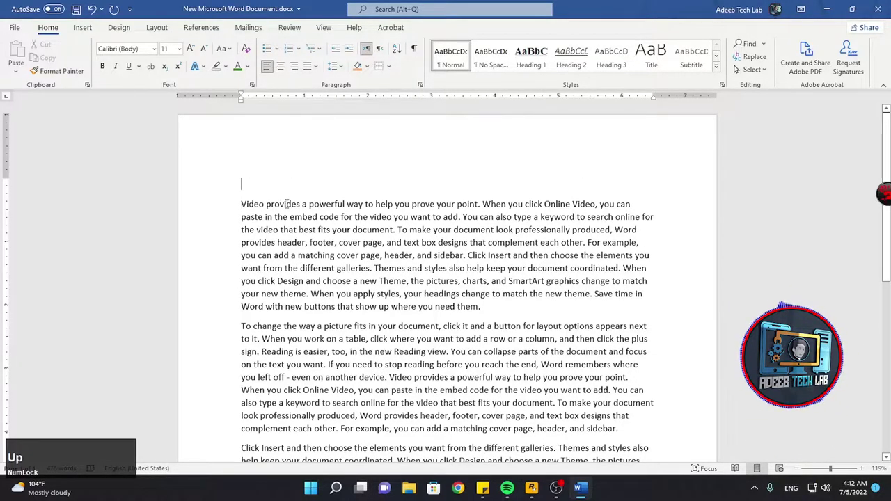
pyautogui.press('a')
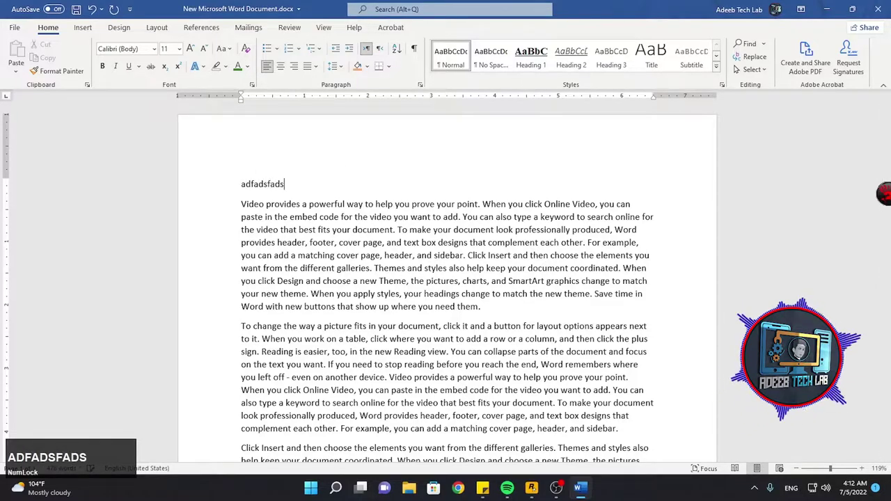
pyautogui.press('Return')
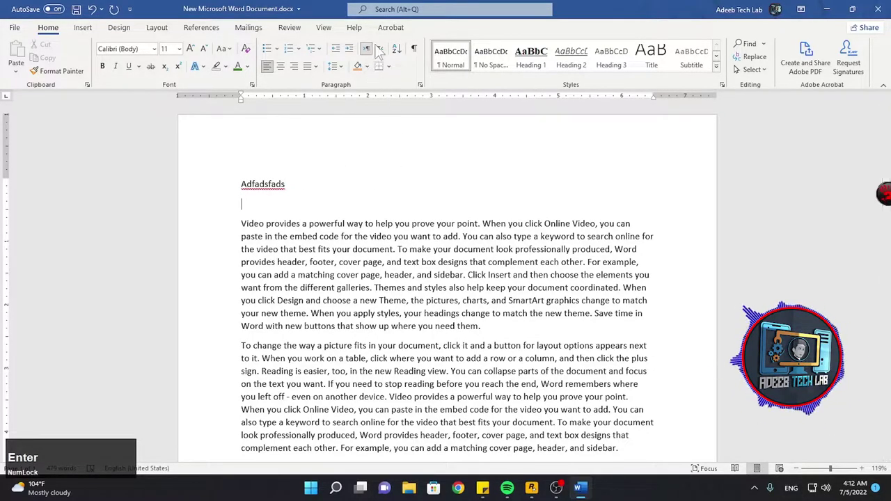
# Step: Make the empty line right to left, switch the keyboard to Urdu and type 'salman'
pyautogui.click(383, 52)
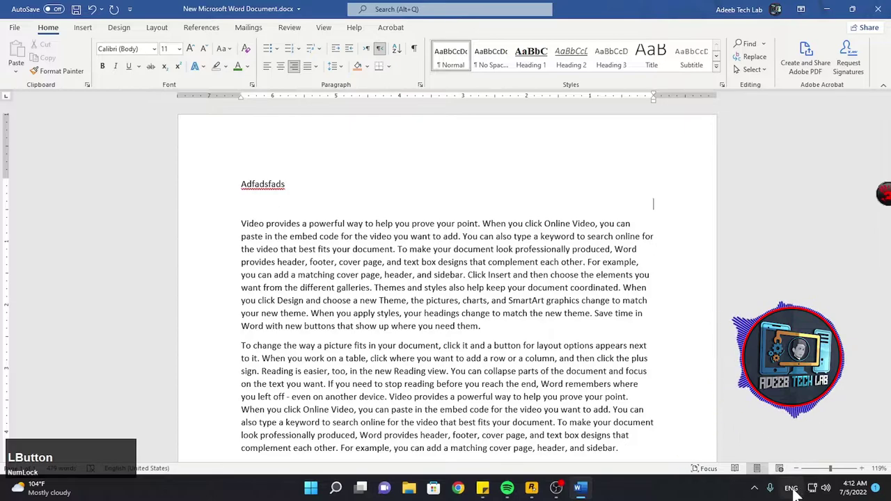
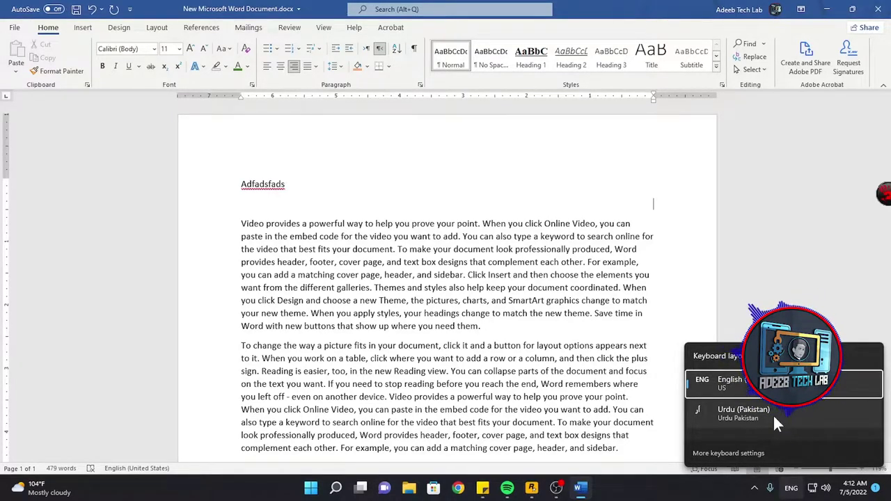
pyautogui.click(765, 421)
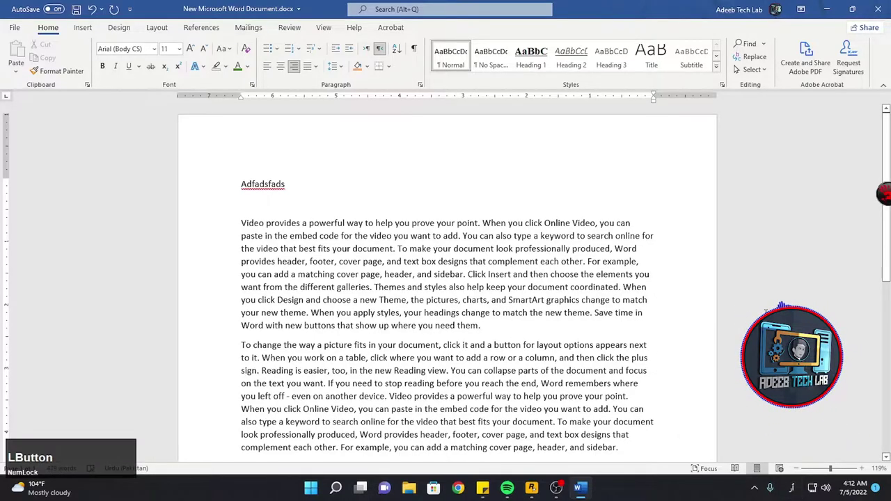
pyautogui.write('salman')
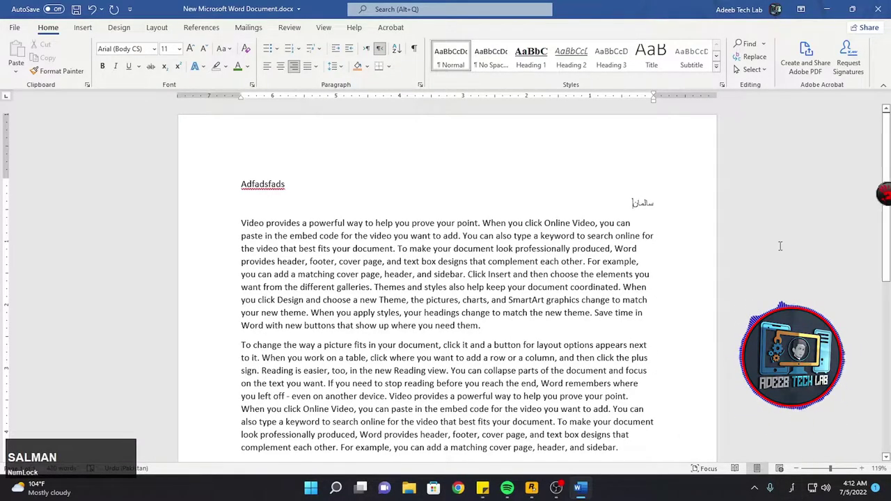
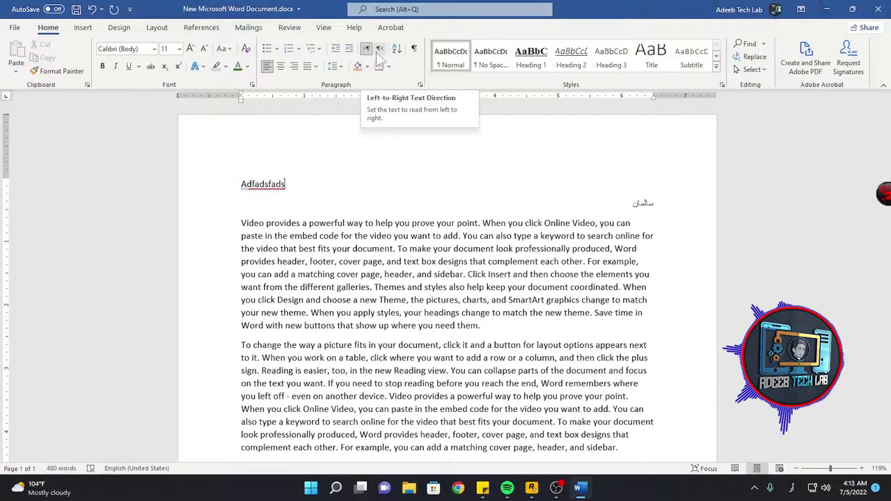
# Step: Sort the one-word-per-line list by paragraph text in descending order
pyautogui.scroll(3)
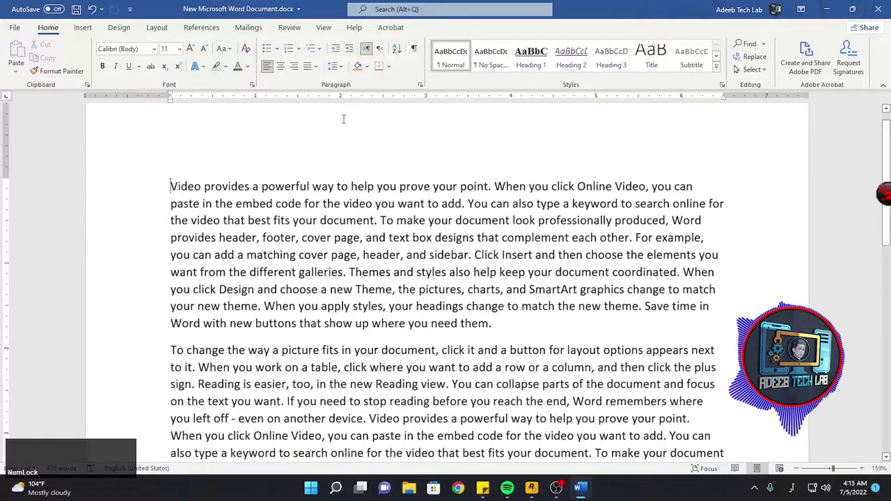
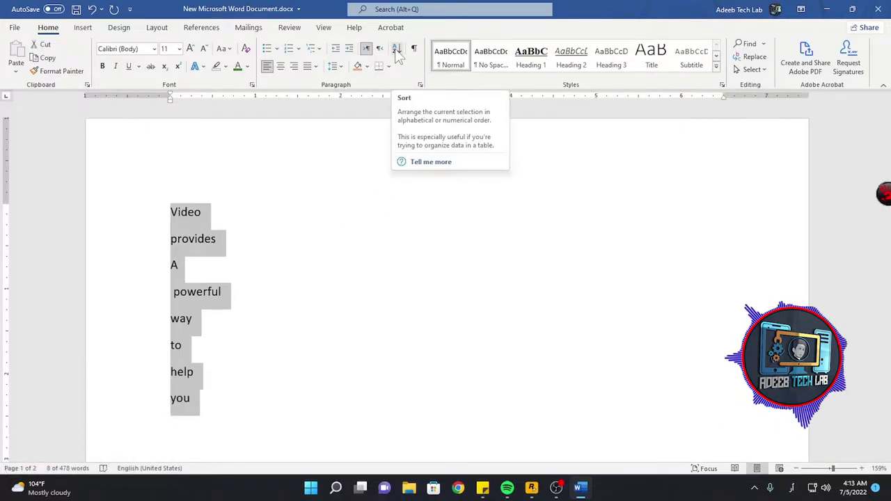
pyautogui.click(401, 57)
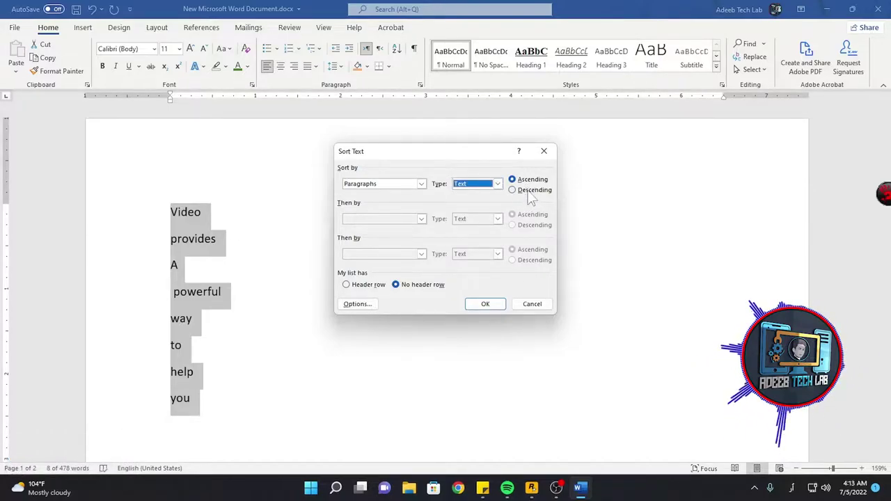
pyautogui.click(536, 184)
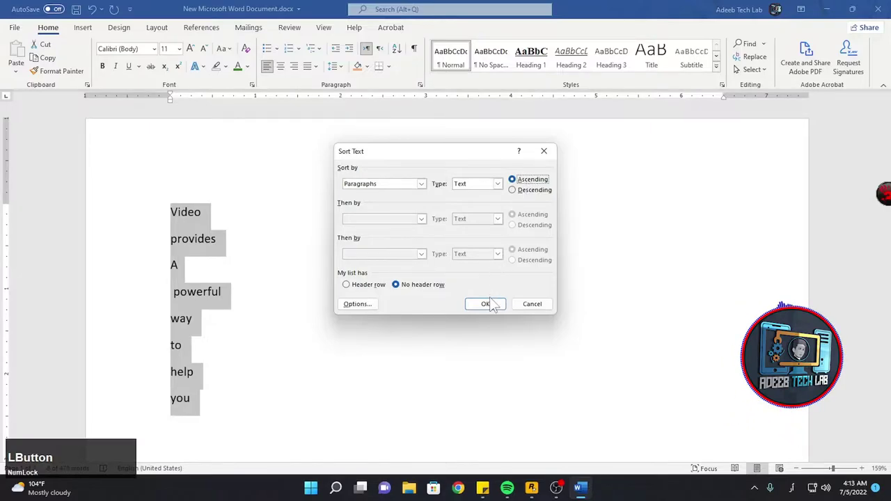
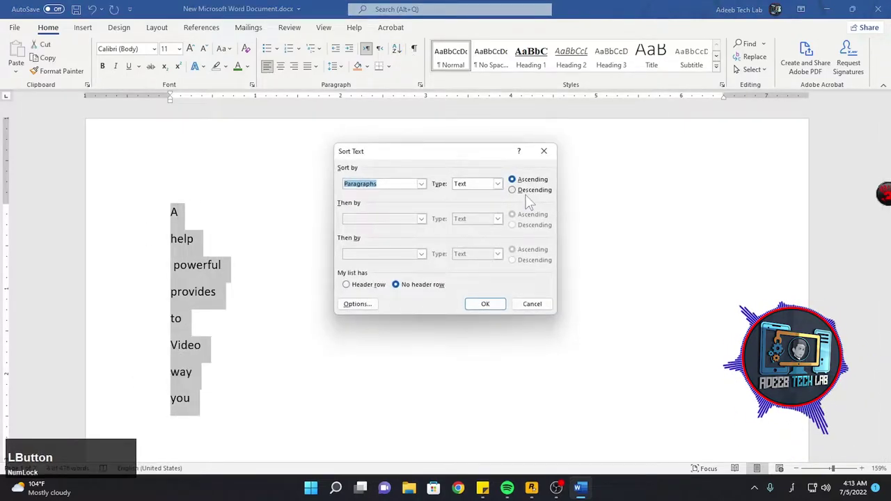
pyautogui.click(532, 199)
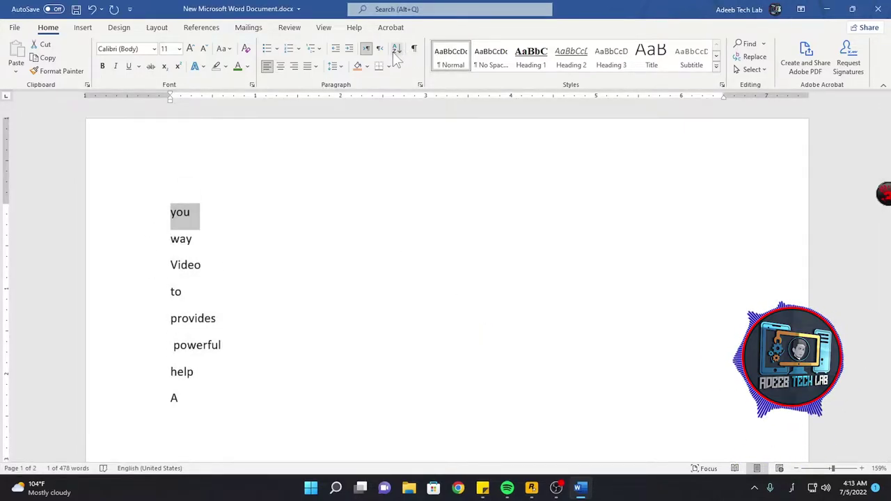
# Step: Show paragraph marks and hidden formatting symbols and scroll through the document
pyautogui.press('ctrl+Num_Lock')
pyautogui.scroll(-3)
pyautogui.scroll(3)
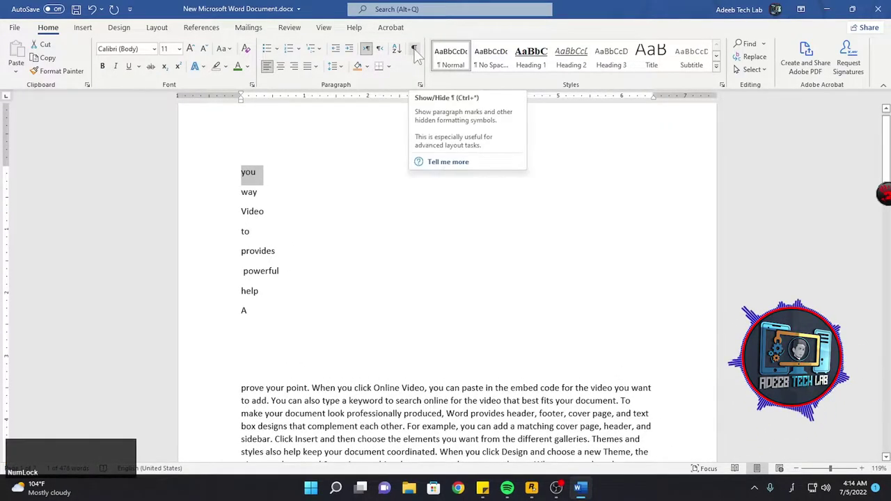
pyautogui.click(420, 57)
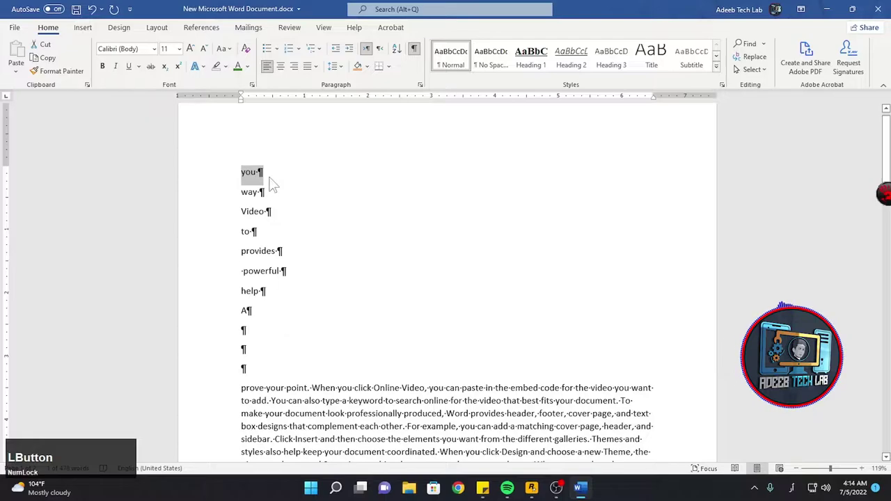
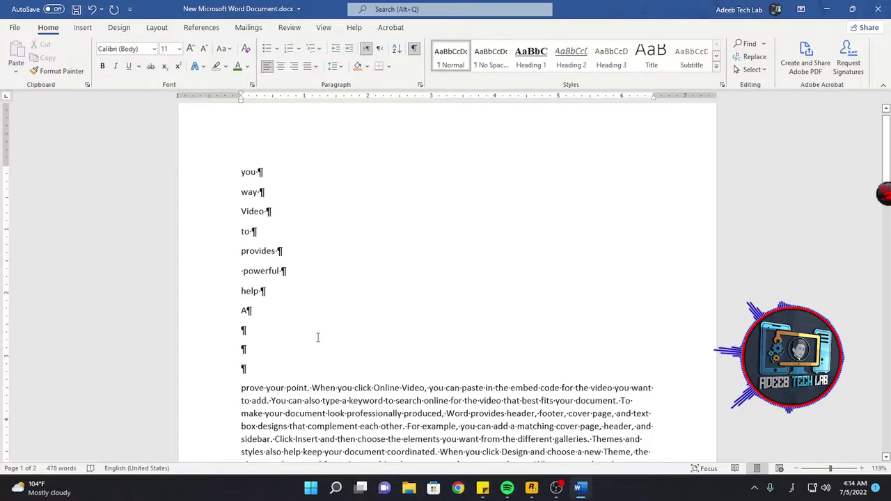
pyautogui.scroll(3)
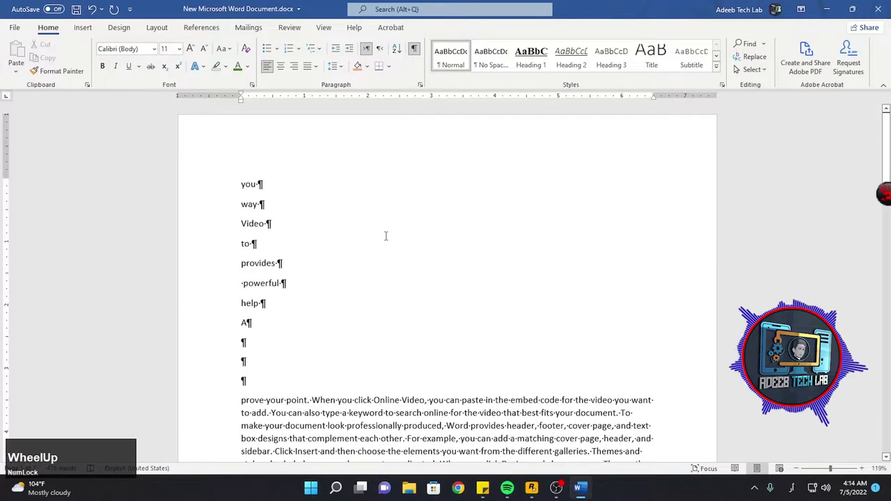
pyautogui.scroll(3)
pyautogui.scroll(3)
pyautogui.scroll(-3)
pyautogui.scroll(3)
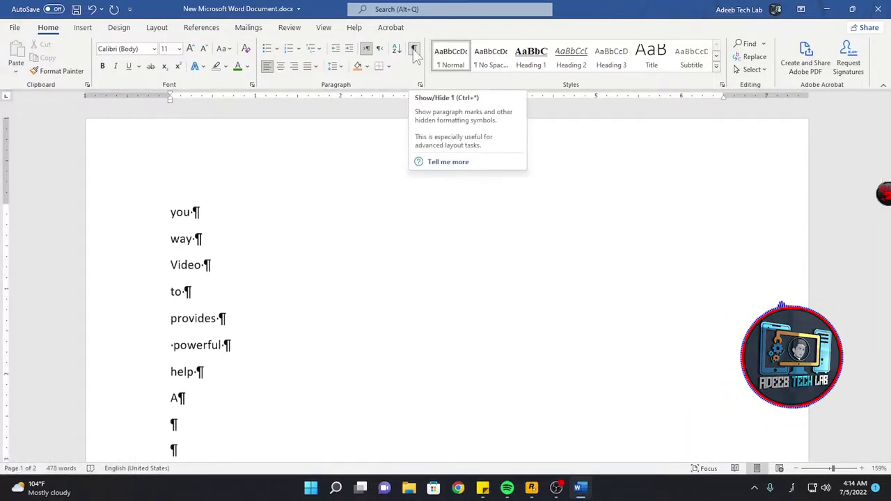
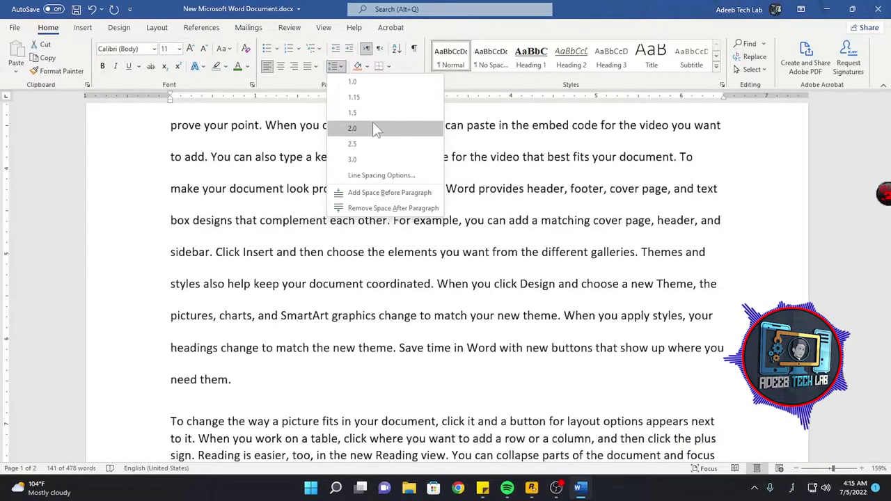
# Step: Apply wider line spacing to the paragraph, then remove the space after it
pyautogui.click(381, 155)
pyautogui.scroll(-3)
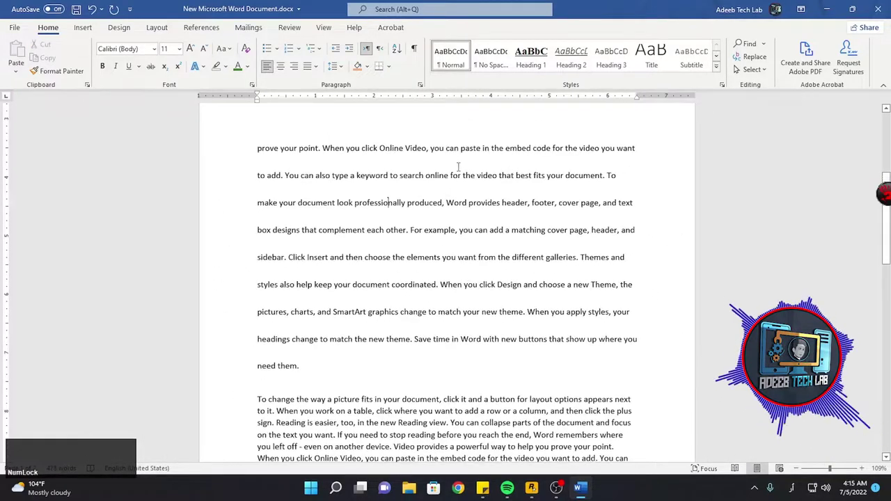
pyautogui.scroll(-3)
pyautogui.scroll(3)
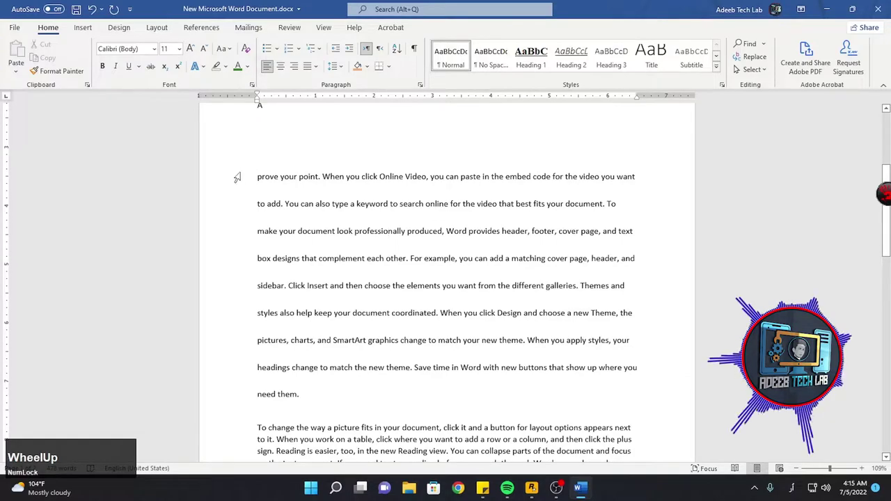
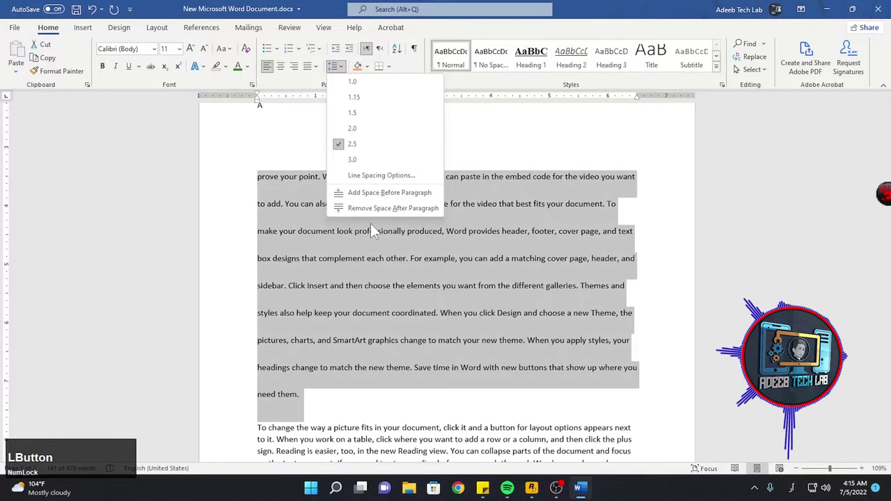
pyautogui.click(375, 218)
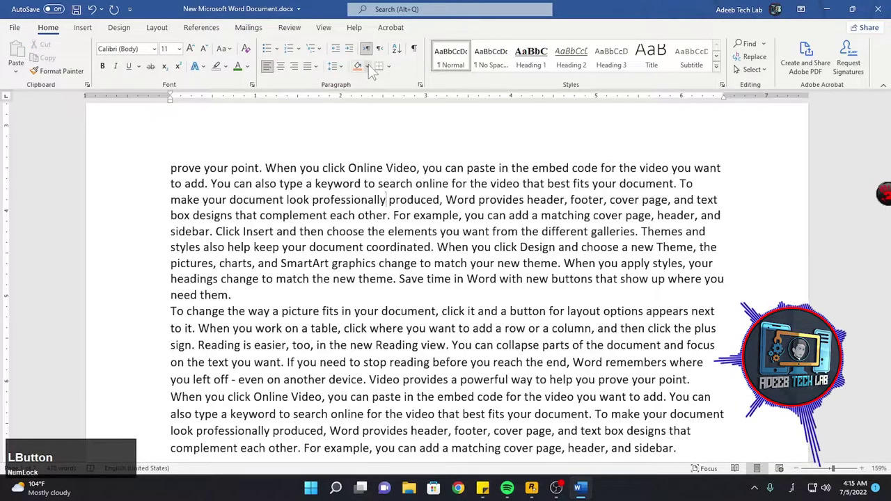
pyautogui.click(397, 74)
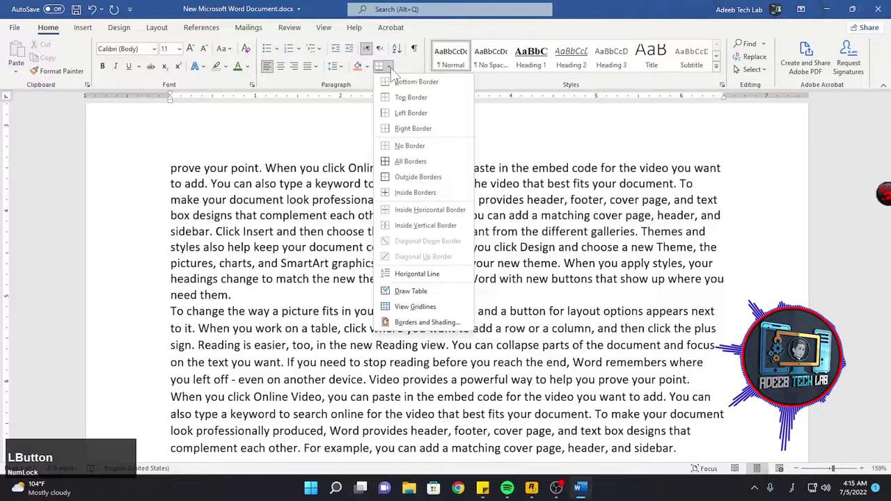
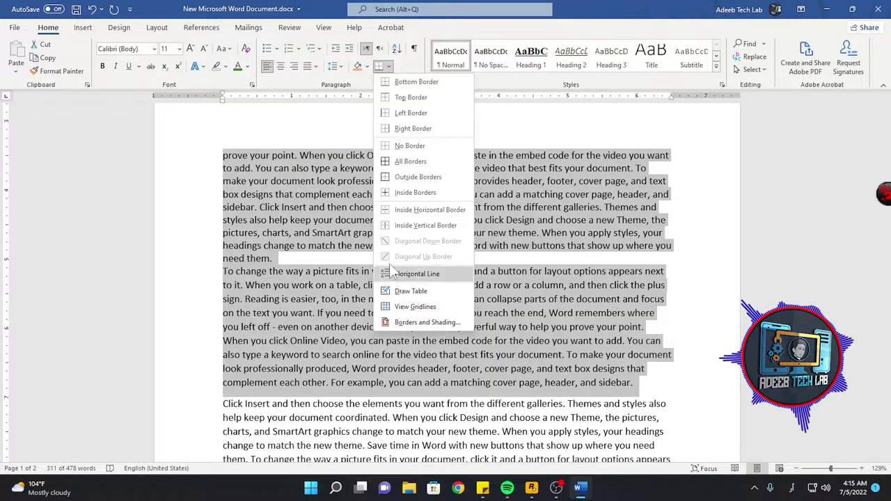
pyautogui.click(330, 239)
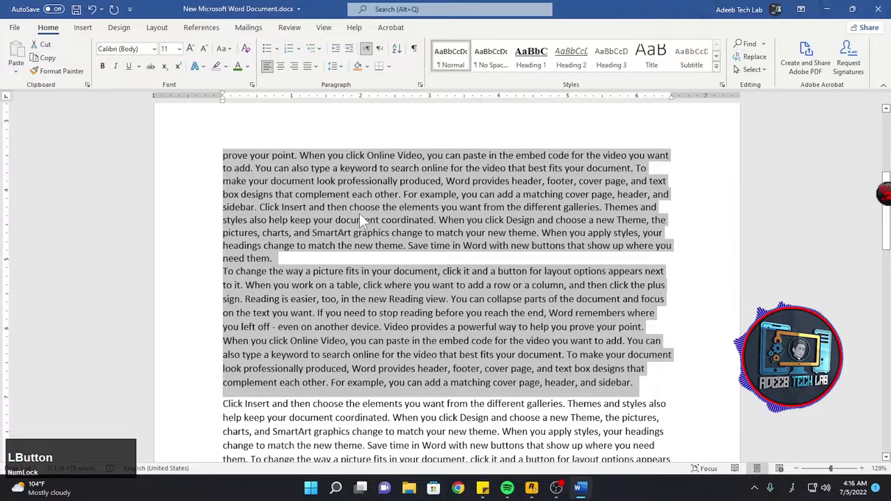
pyautogui.scroll(3)
pyautogui.scroll(3)
pyautogui.scroll(-3)
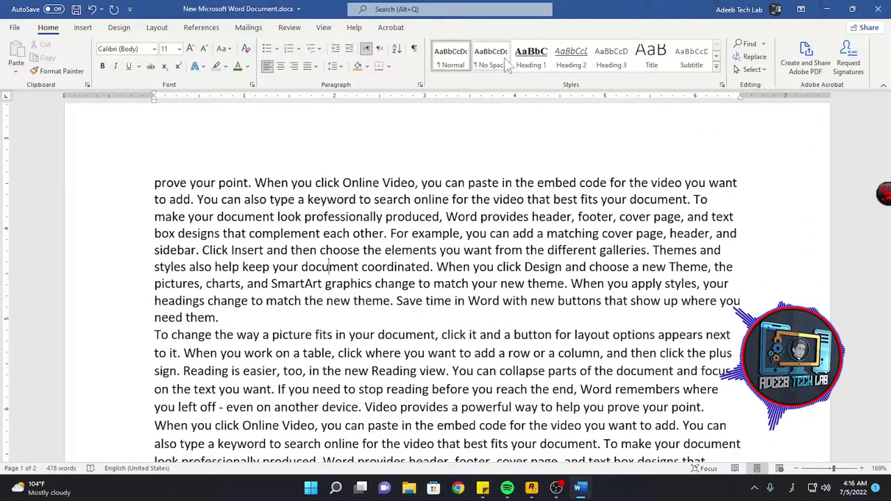
pyautogui.scroll(-3)
pyautogui.scroll(3)
pyautogui.scroll(-3)
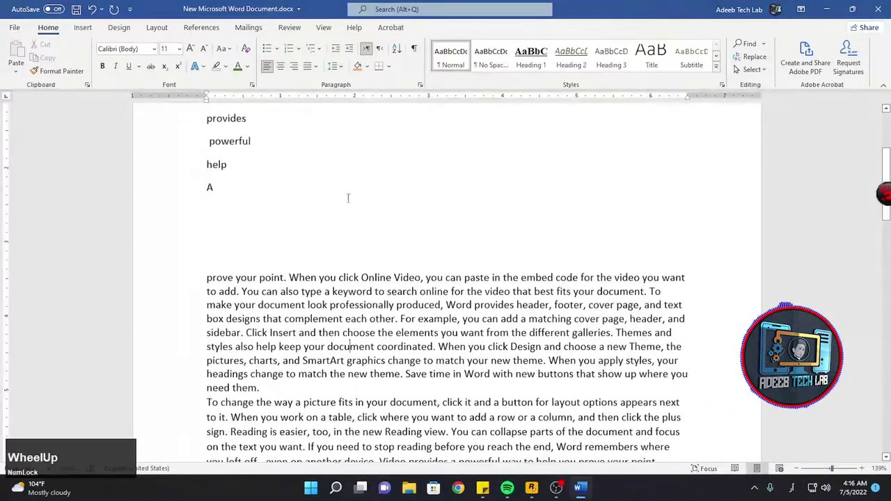
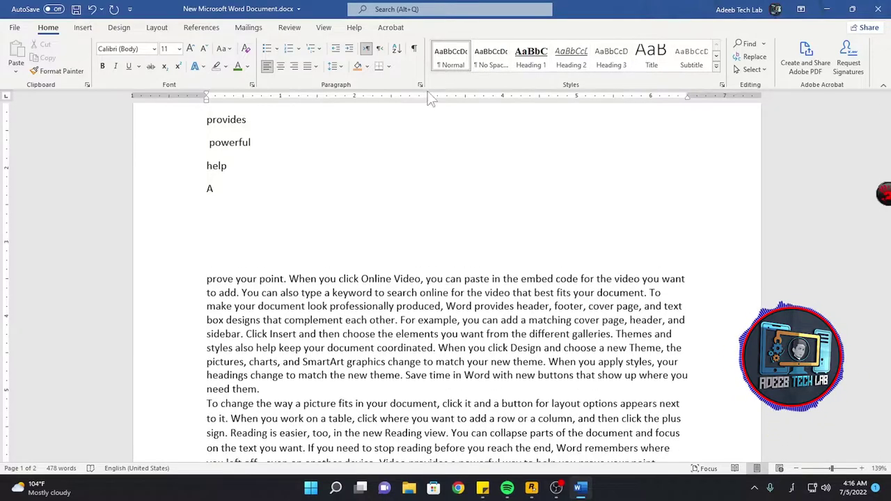
pyautogui.scroll(3)
pyautogui.scroll(-3)
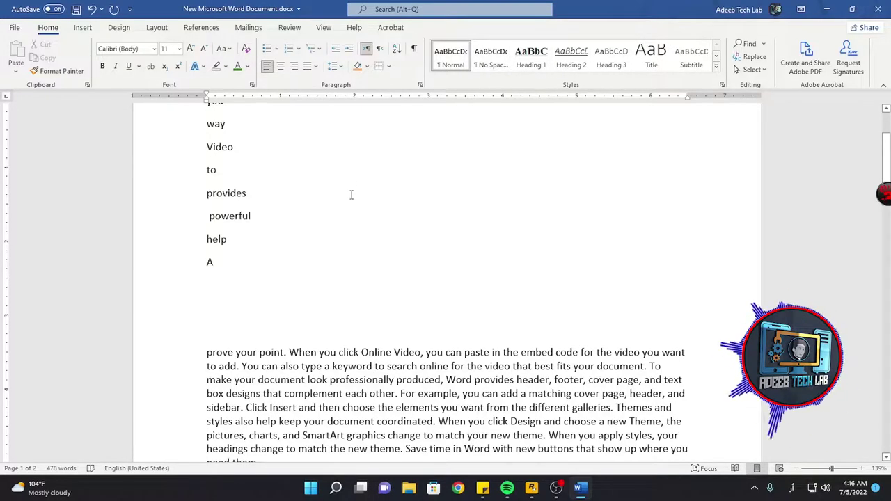
pyautogui.scroll(3)
pyautogui.scroll(-3)
pyautogui.scroll(3)
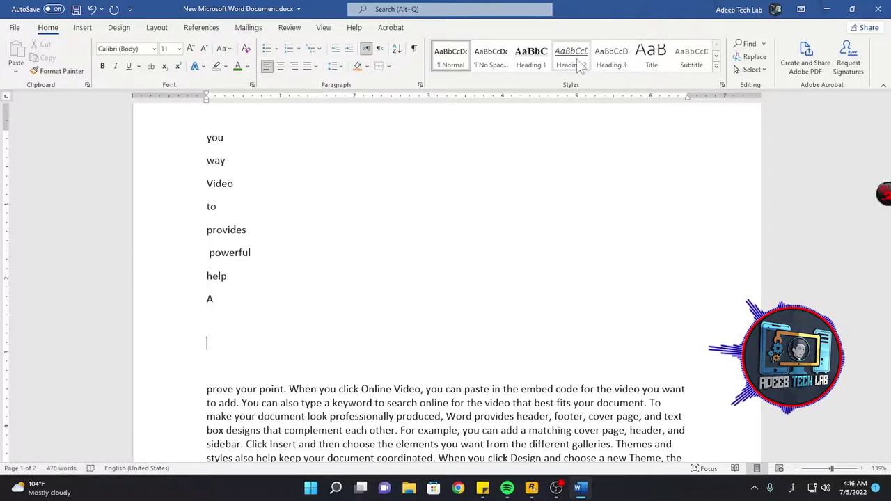
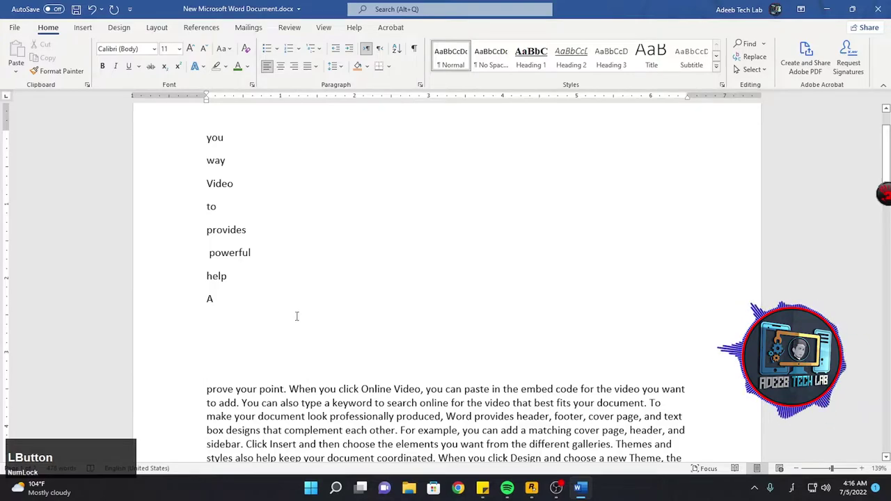
pyautogui.scroll(-3)
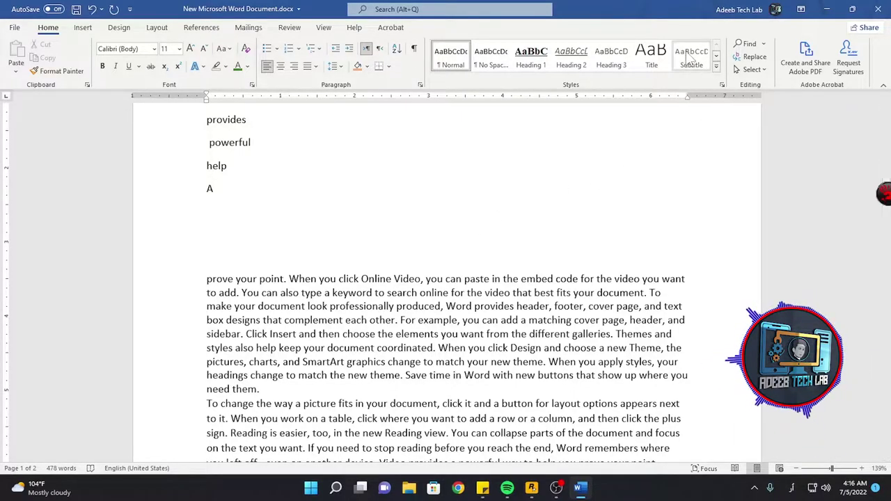
# Step: Modify the Subtitle style from the gallery's context menu and confirm the changes
pyautogui.rightClick(691, 59)
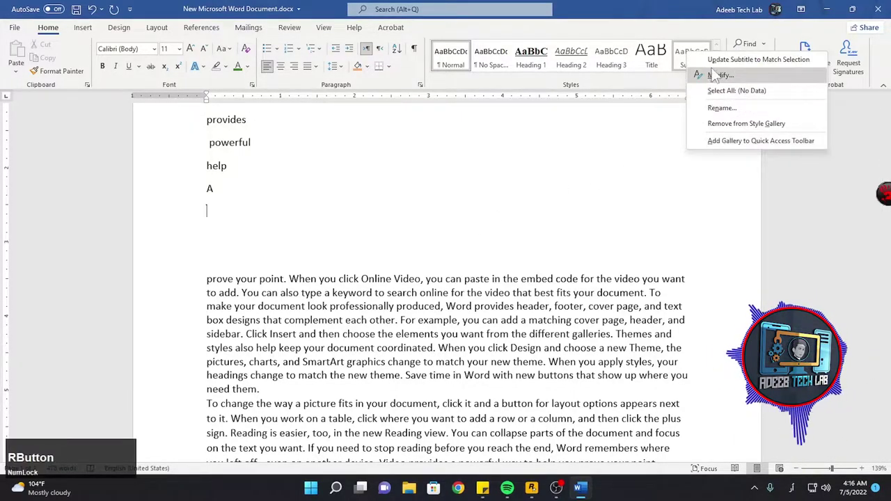
pyautogui.click(733, 66)
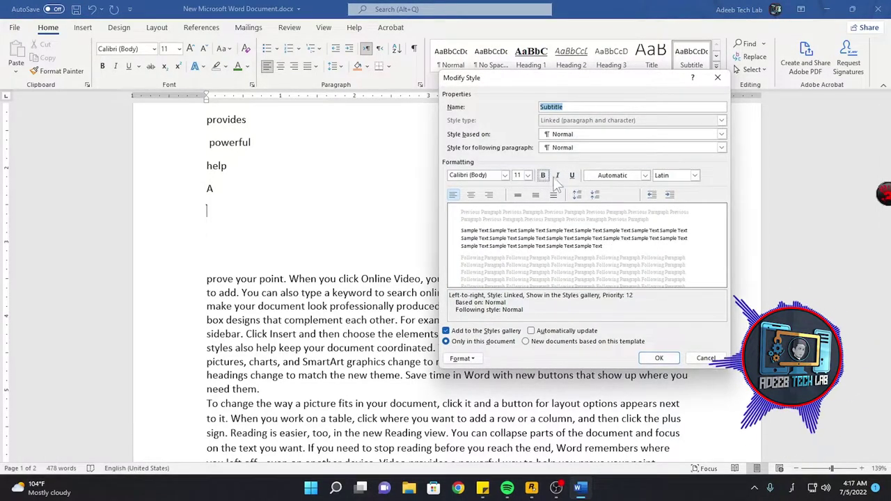
pyautogui.click(717, 363)
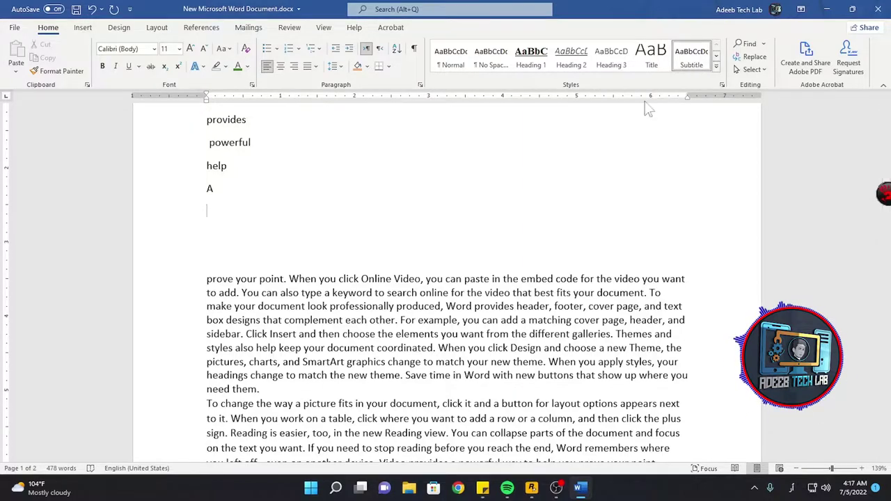
# Step: Create a new style named Style1 from the current formatting and save it to the gallery
pyautogui.click(721, 69)
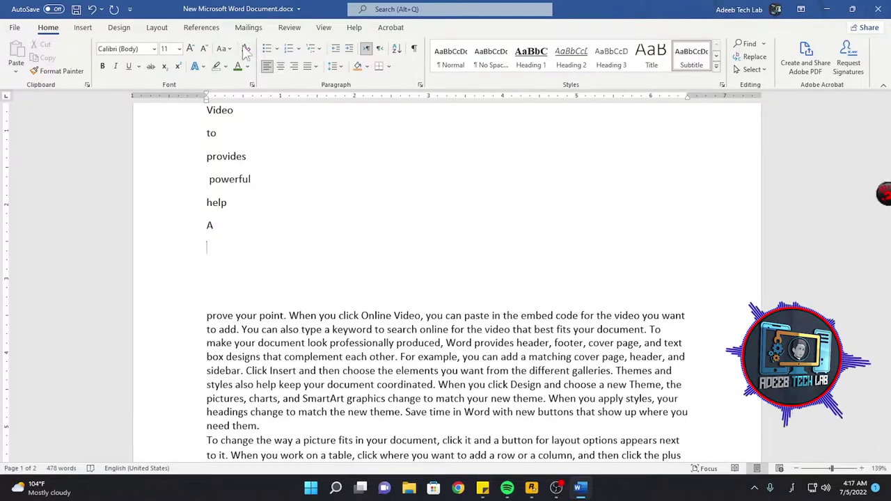
pyautogui.click(721, 75)
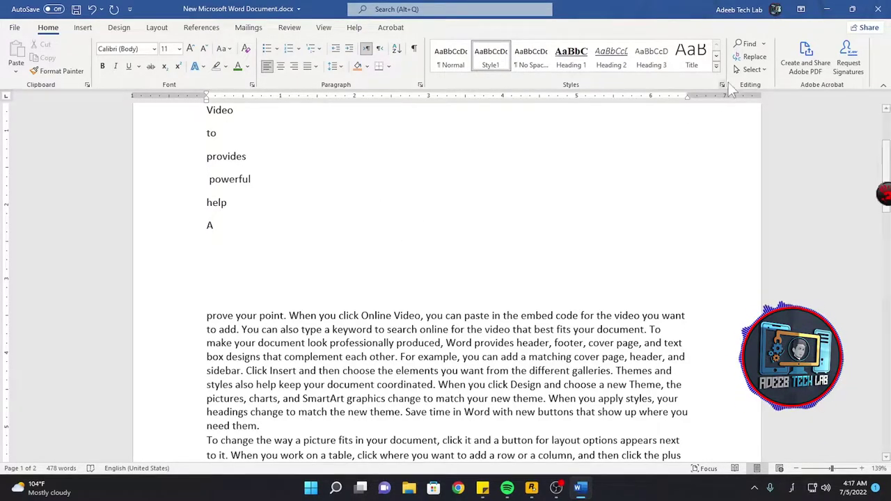
pyautogui.click(616, 106)
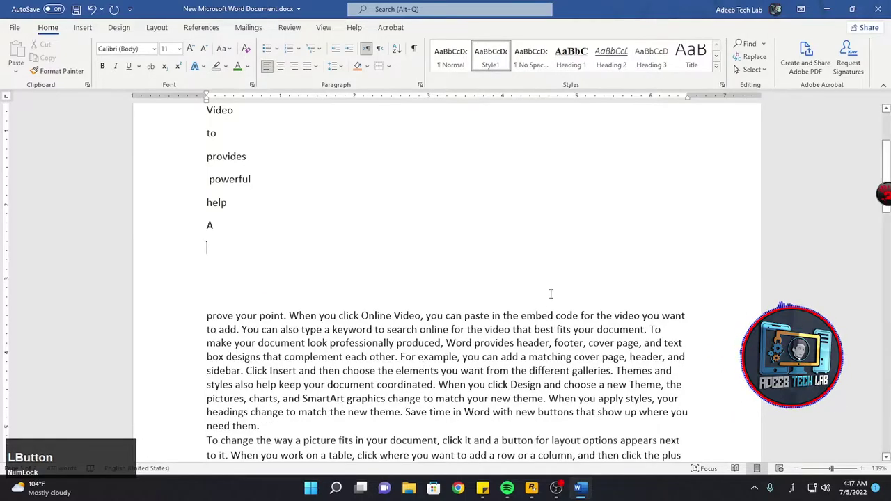
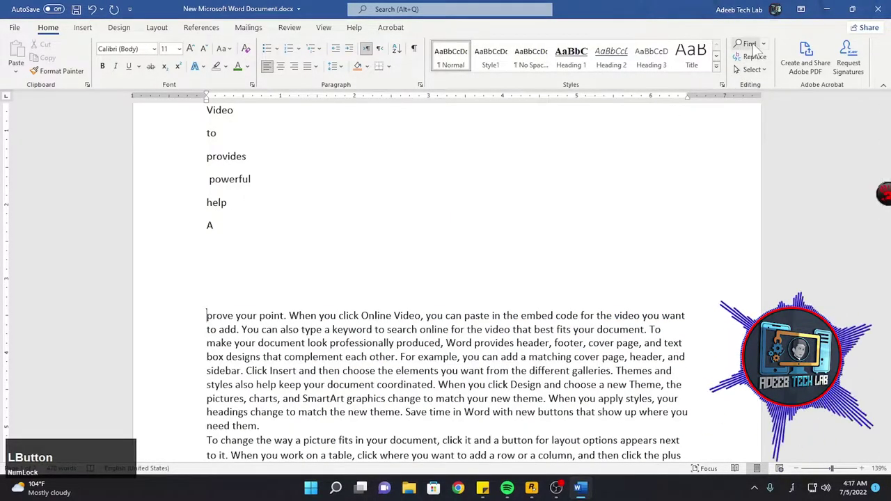
# Step: Search the document for the word 'the' from the Navigation pane
pyautogui.click(756, 50)
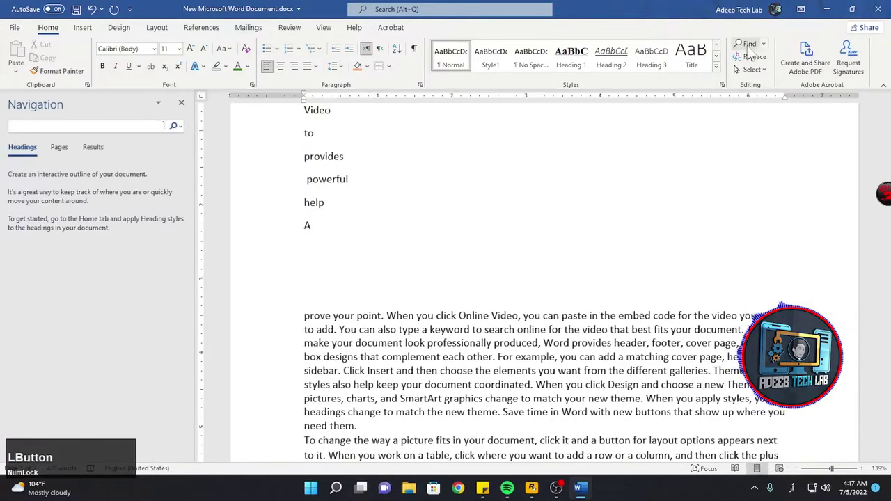
pyautogui.scroll(-3)
pyautogui.write('th')
pyautogui.press('a')
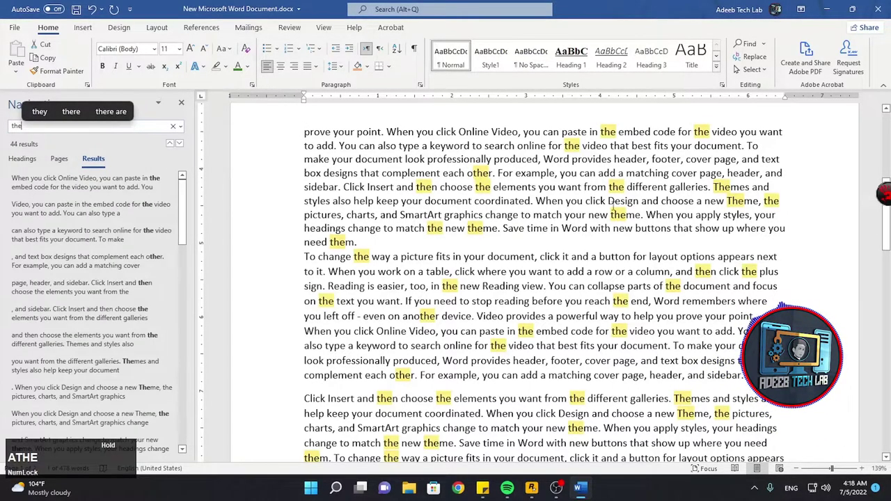
pyautogui.write('ATHE')
# Step: Browse the search results, clear the search and view the document as page thumbnails
pyautogui.scroll(-3)
pyautogui.scroll(3)
pyautogui.scroll(-3)
pyautogui.click(769, 55)
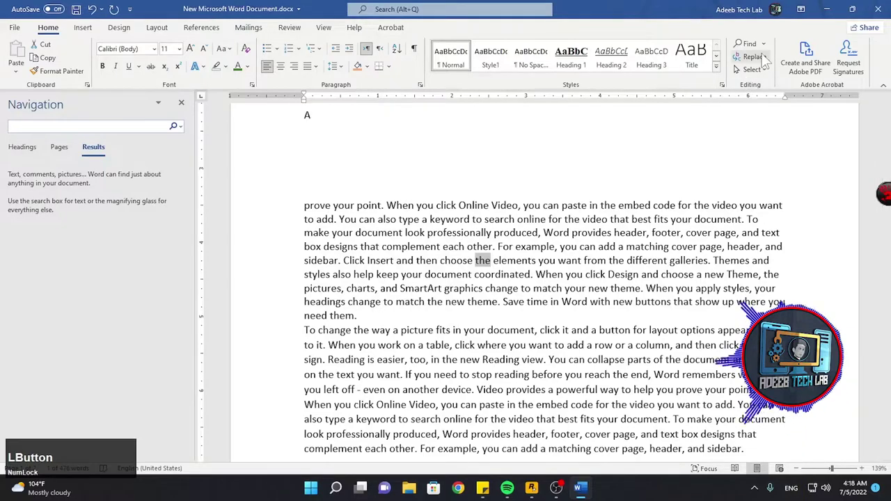
pyautogui.scroll(-3)
pyautogui.click(151, 235)
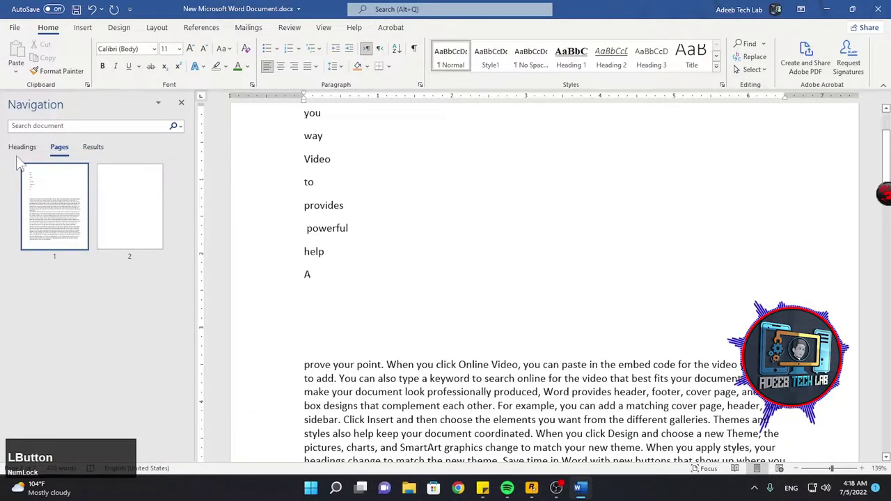
pyautogui.scroll(-3)
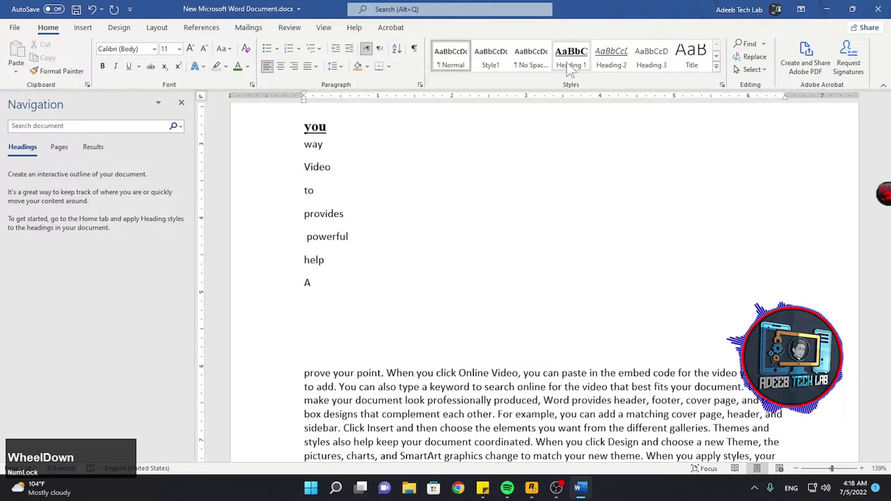
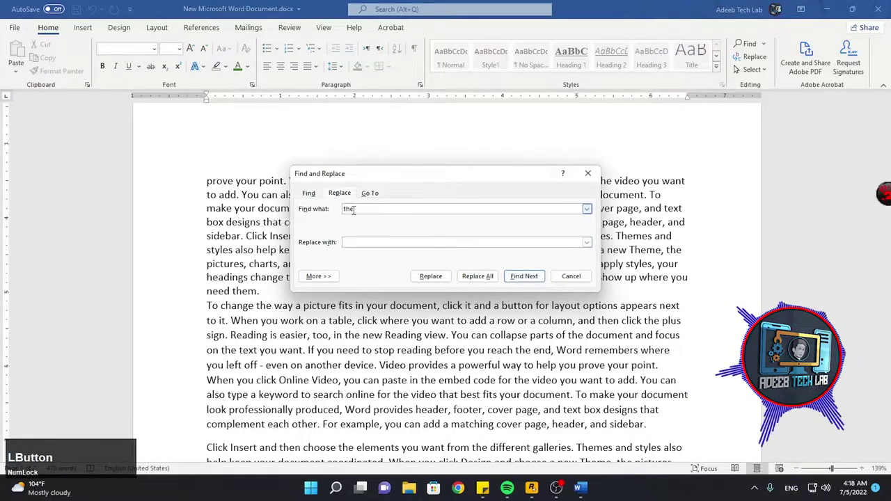
# Step: Replace every 'the' with 'offffffffffff' using Replace All, 43 replacements in total
pyautogui.write('offf')
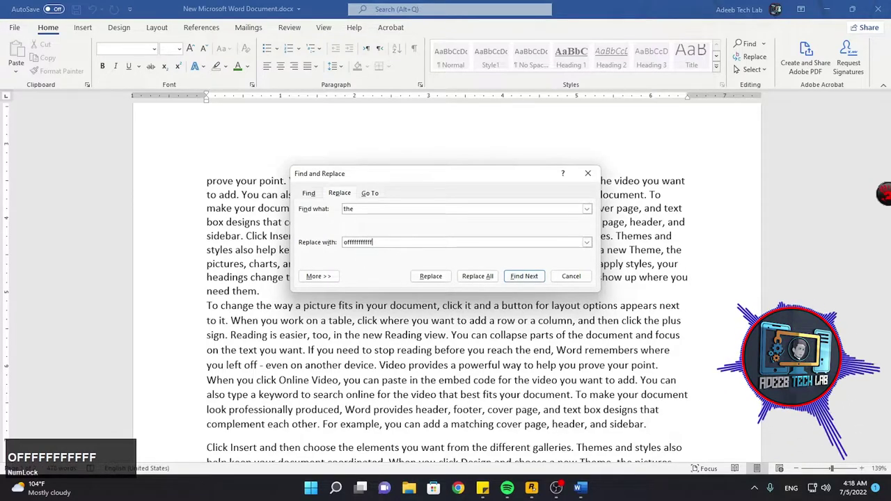
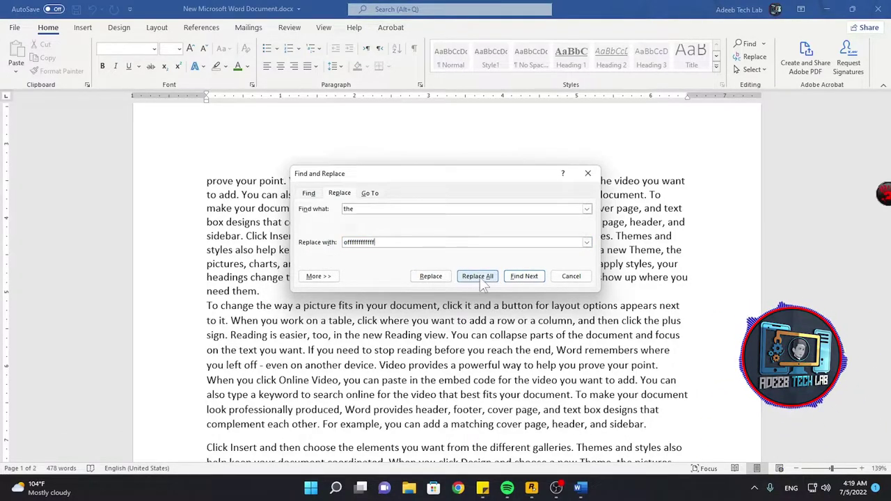
pyautogui.click(526, 281)
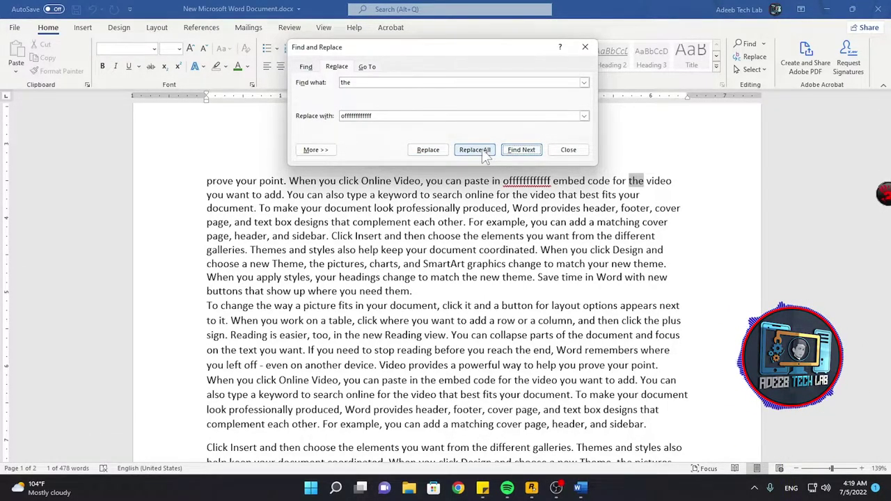
pyautogui.click(480, 156)
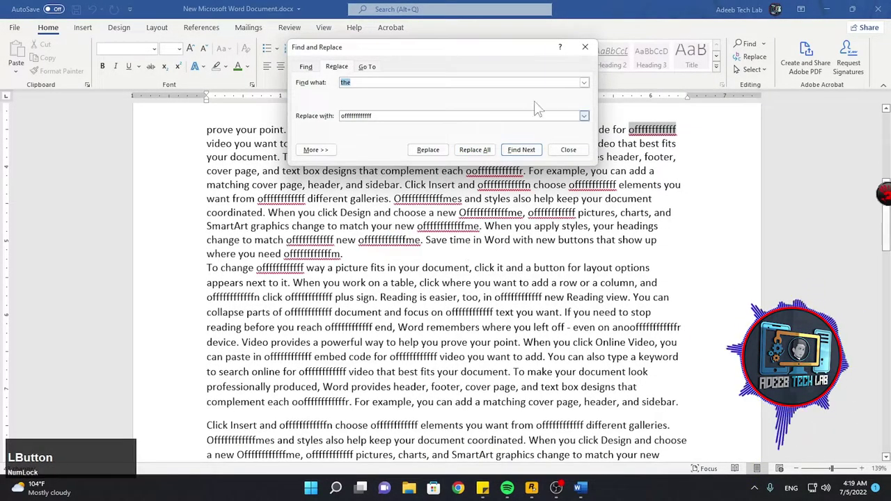
pyautogui.scroll(3)
pyautogui.scroll(-3)
pyautogui.scroll(3)
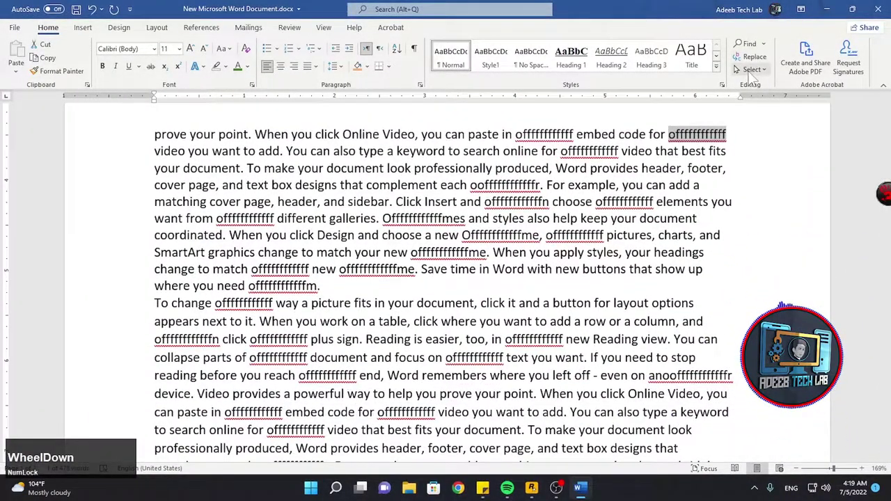
# Step: Review the Select dropdown options and close it without choosing one
pyautogui.click(756, 75)
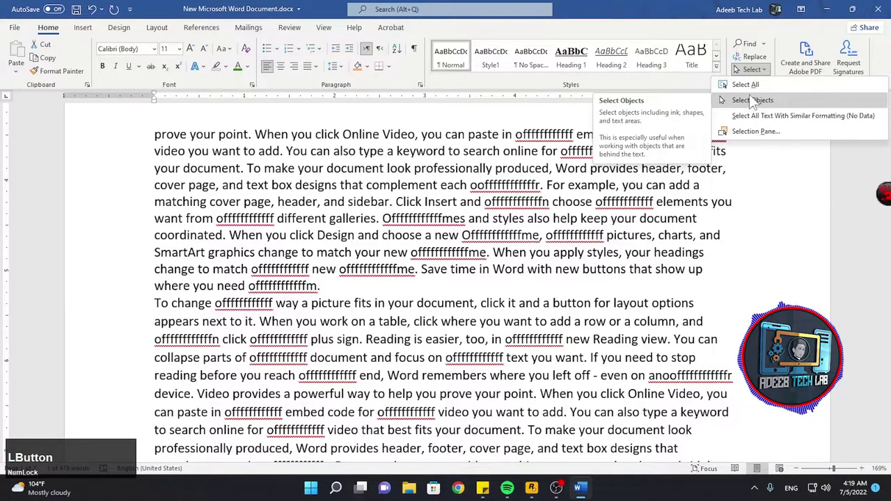
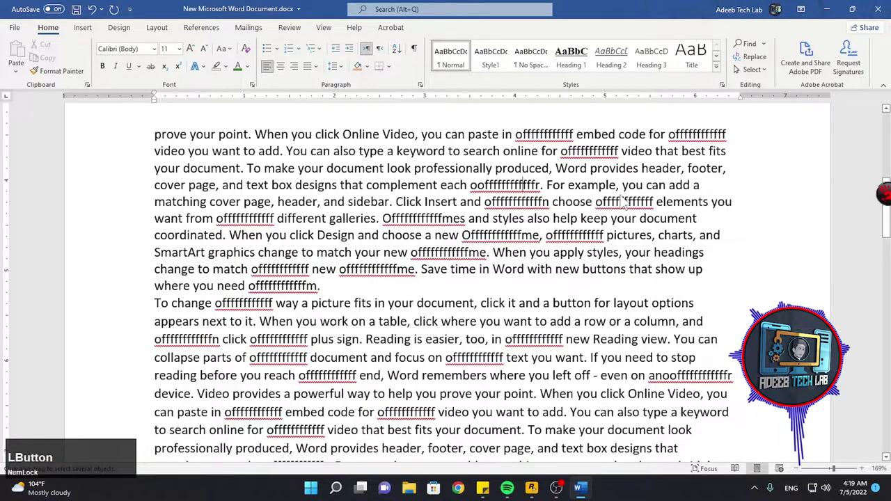
pyautogui.click(765, 80)
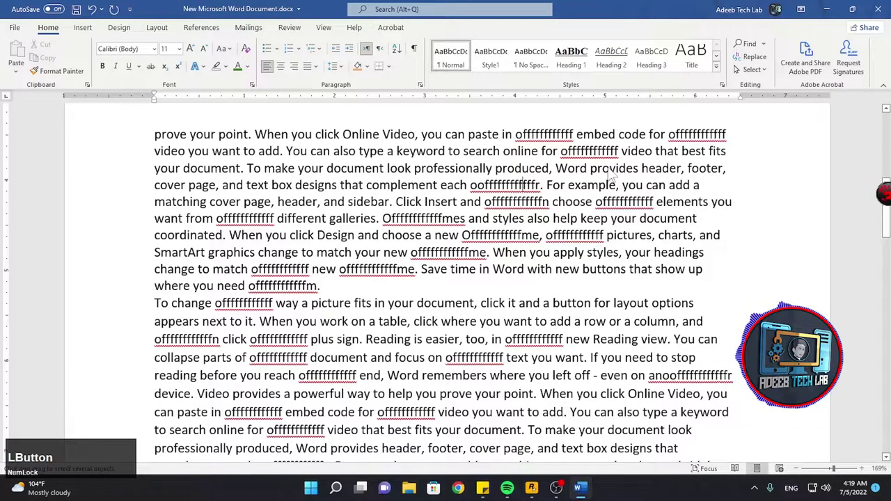
pyautogui.scroll(3)
pyautogui.scroll(-3)
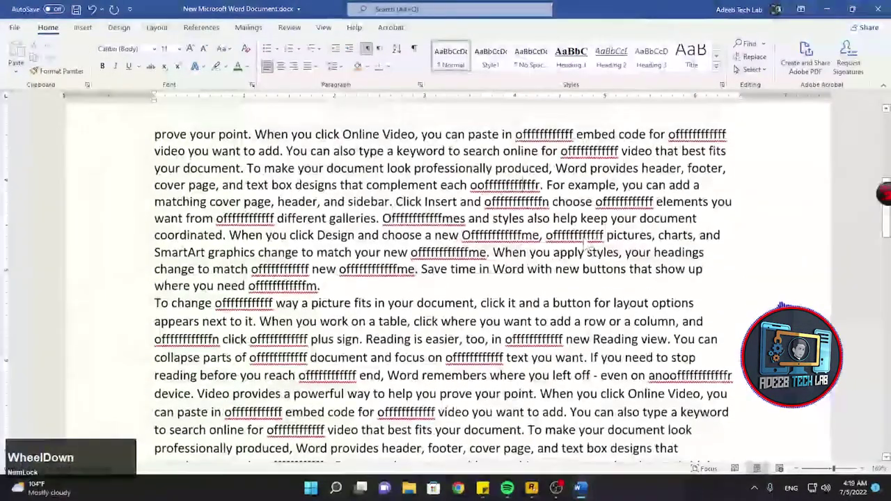
pyautogui.scroll(3)
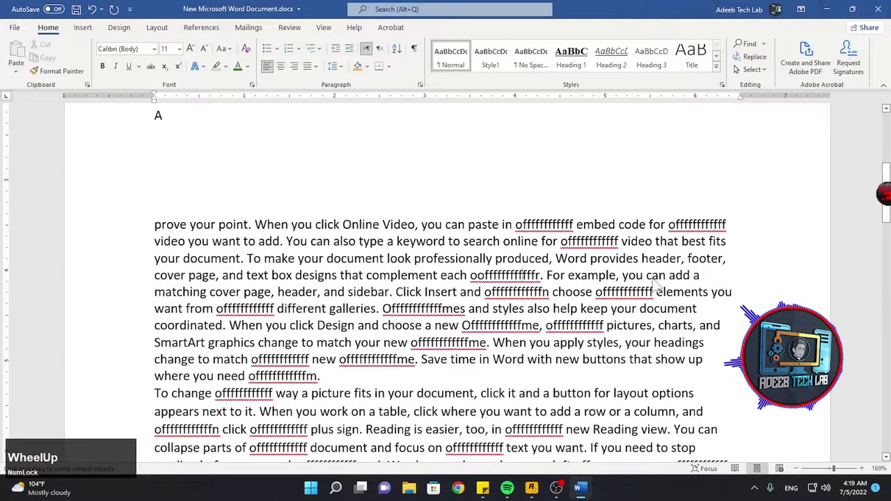
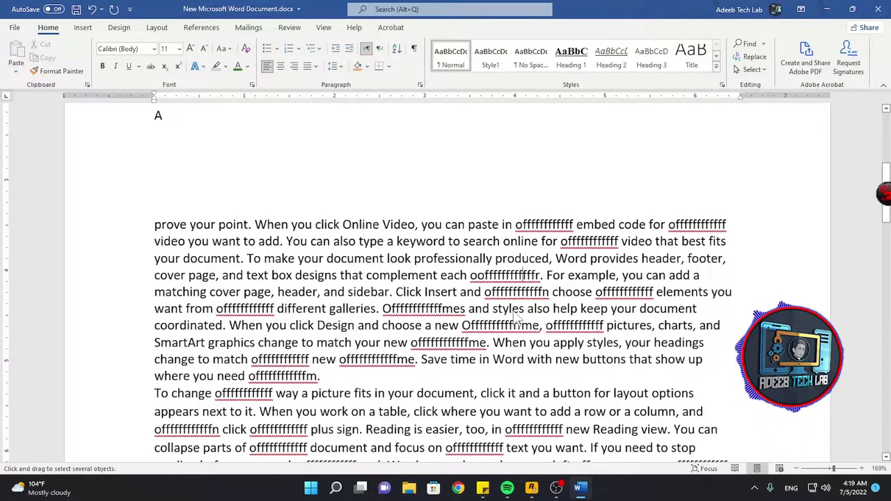
# Step: Look over the Shading control and move to the insertion commands
pyautogui.scroll(-3)
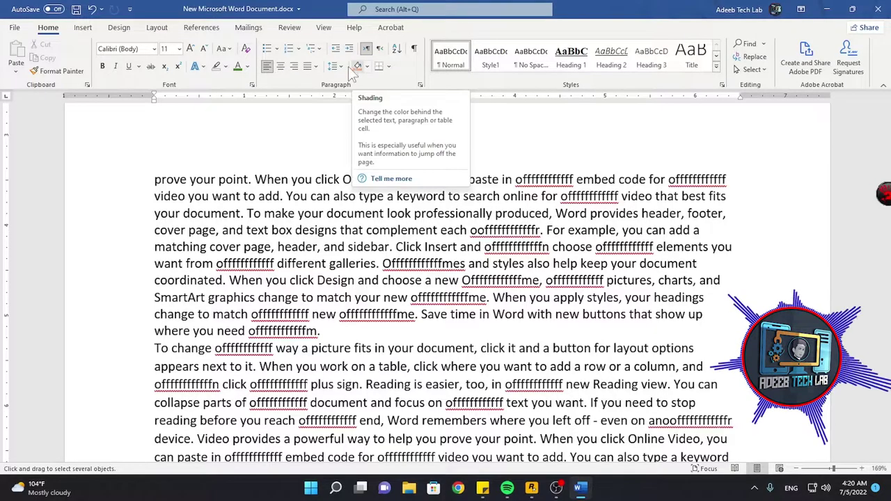
pyautogui.scroll(-3)
pyautogui.scroll(3)
pyautogui.scroll(-3)
pyautogui.scroll(3)
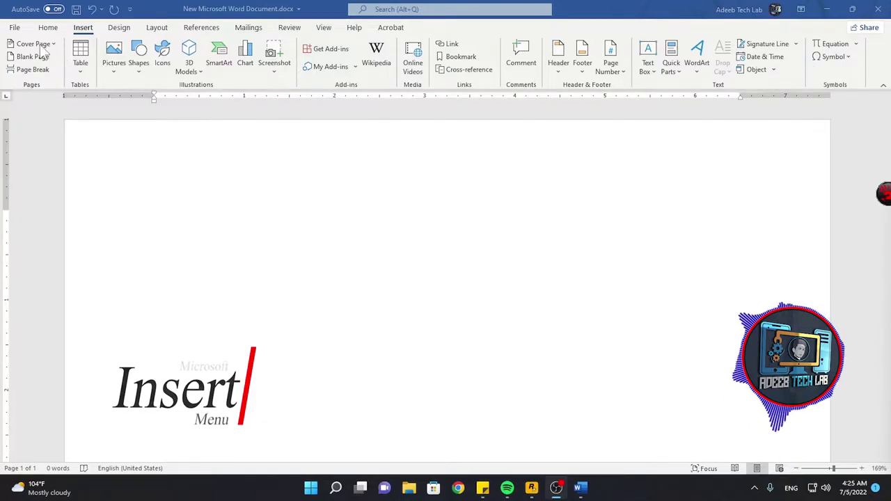
# Step: Browse the built-in cover page gallery and the online designs
pyautogui.click(46, 51)
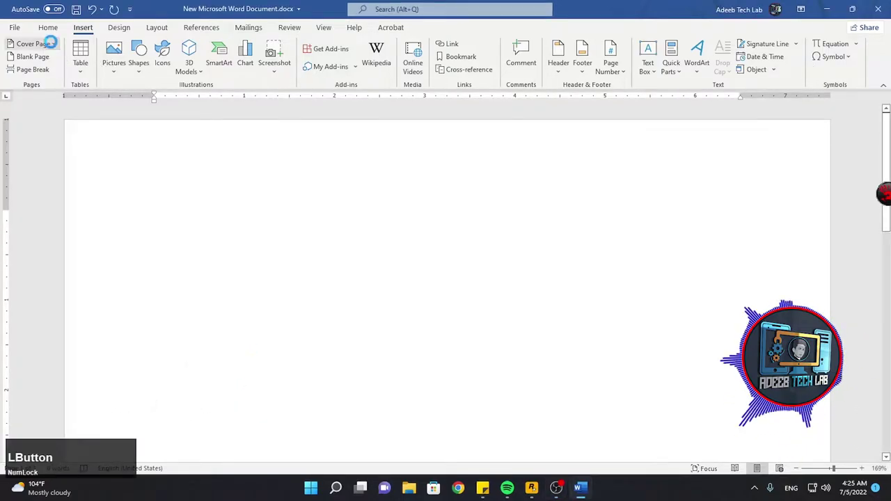
pyautogui.scroll(-3)
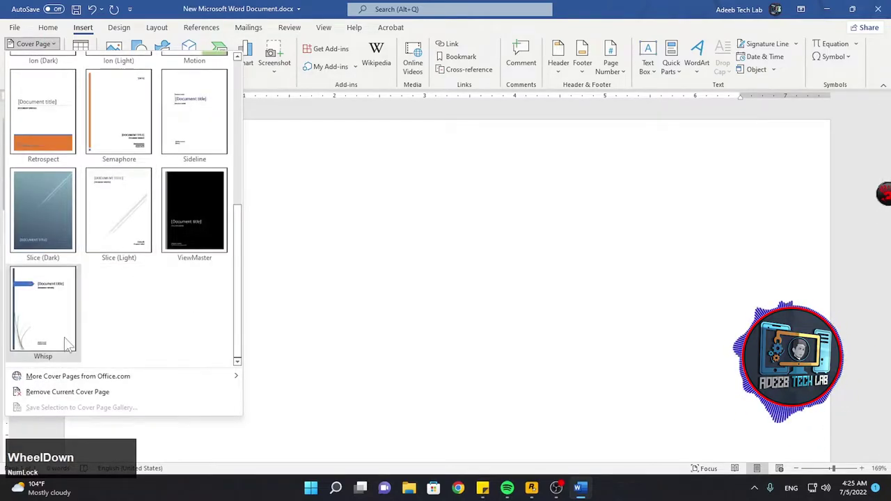
pyautogui.scroll(3)
pyautogui.scroll(-3)
pyautogui.scroll(3)
pyautogui.click(158, 389)
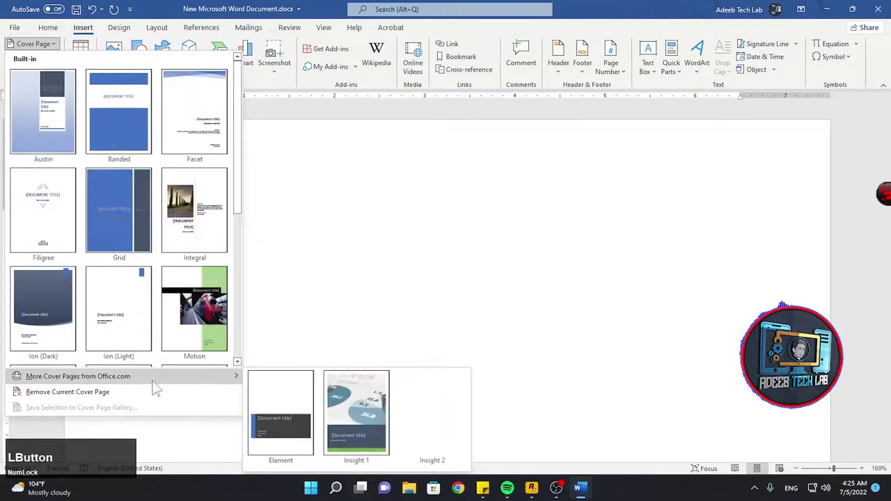
# Step: Insert the Motion cover page at the start of the document
pyautogui.scroll(-3)
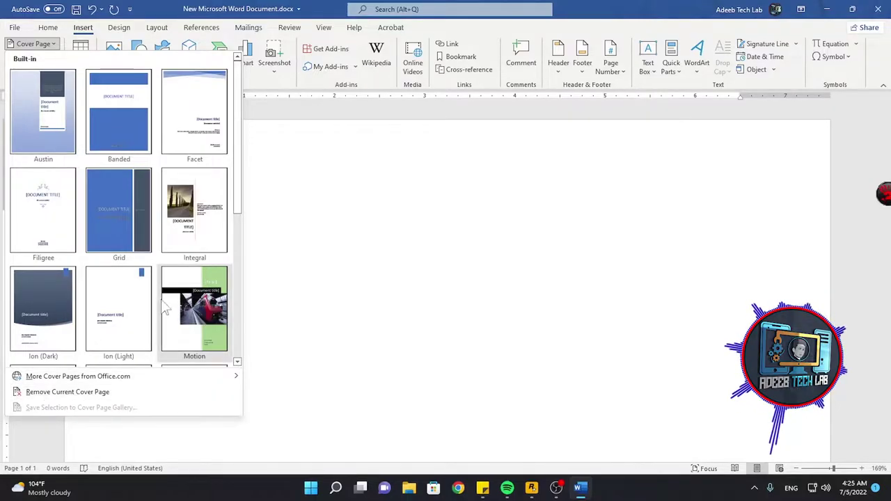
pyautogui.scroll(3)
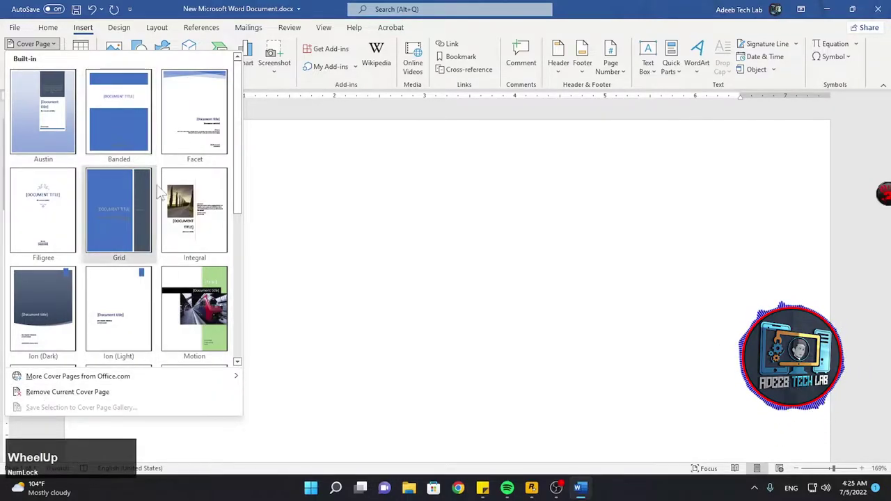
pyautogui.scroll(-3)
pyautogui.scroll(3)
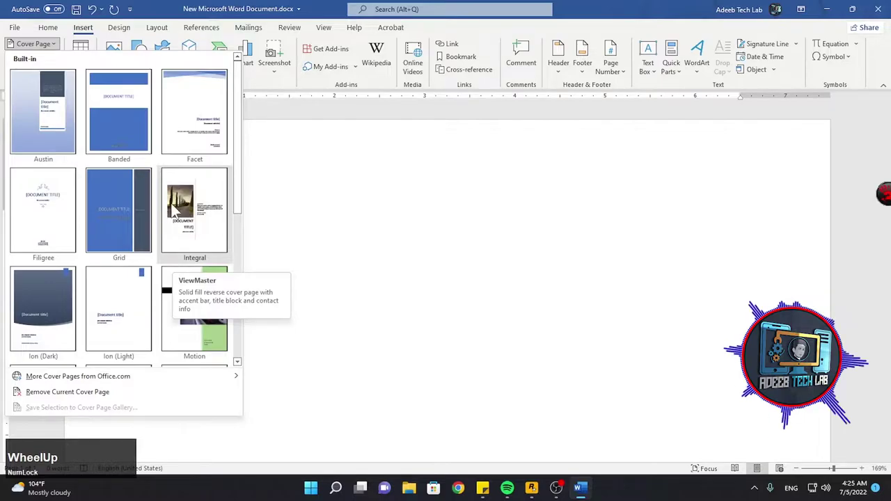
pyautogui.click(201, 285)
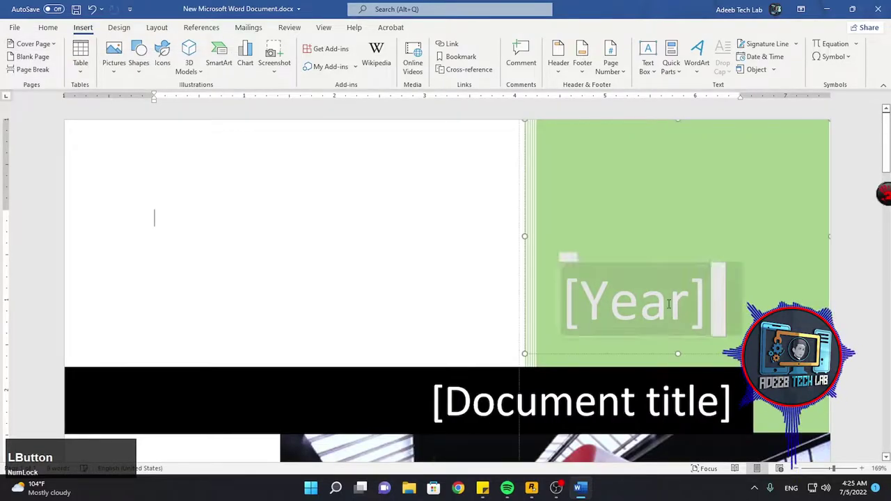
# Step: Start the cover page's year with 2, then add a blank page after the cover page
pyautogui.press('KP_2')
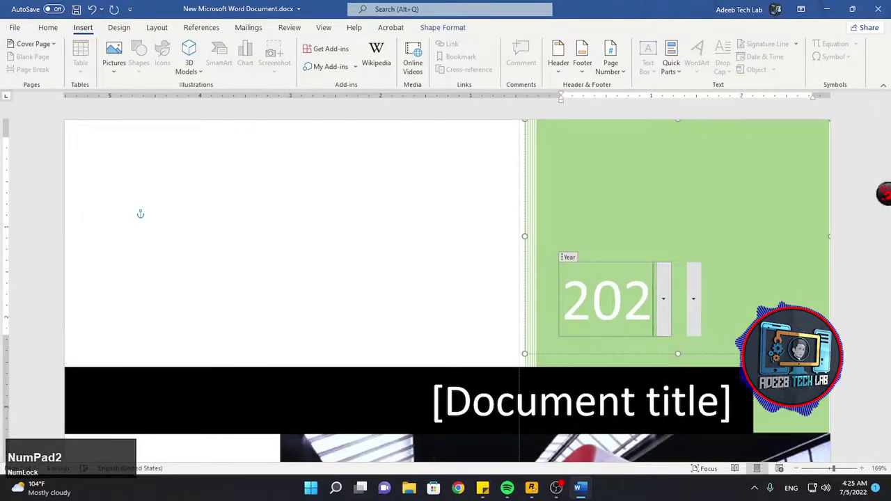
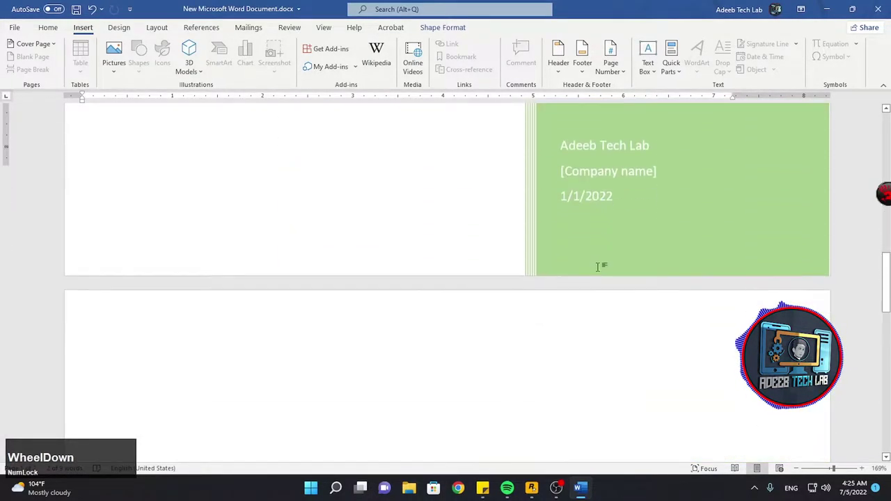
pyautogui.scroll(3)
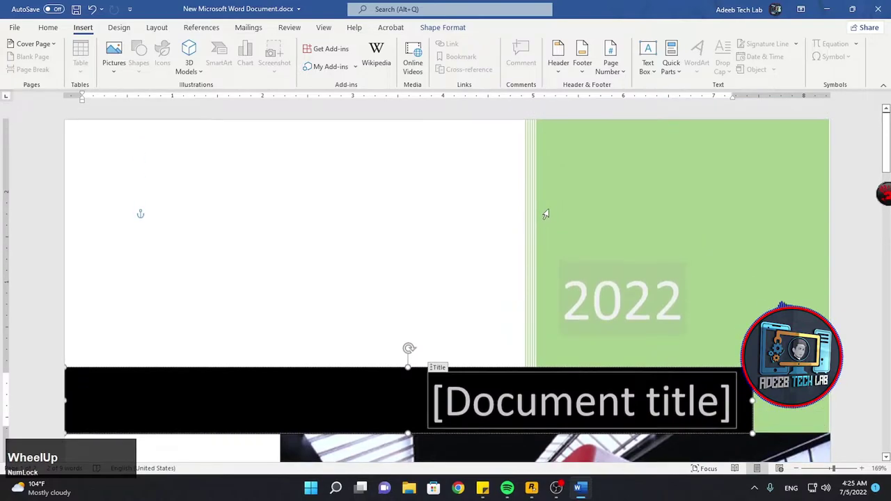
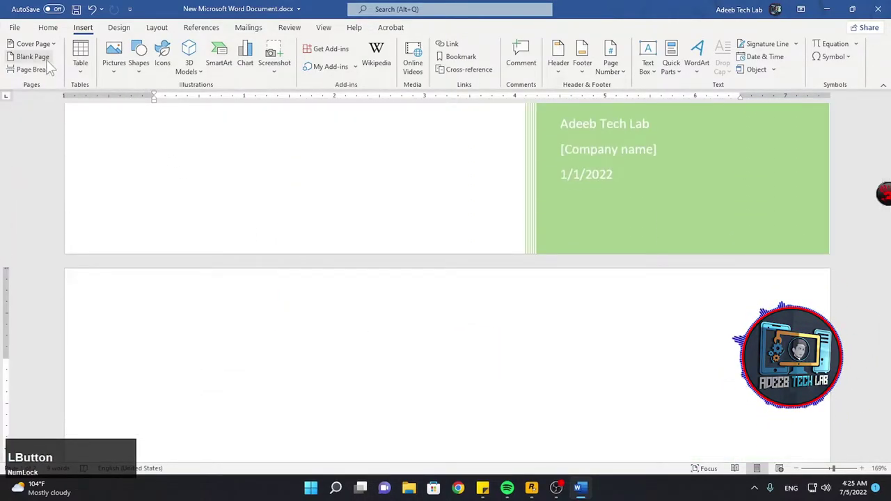
pyautogui.scroll(-3)
pyautogui.scroll(-3)
pyautogui.scroll(3)
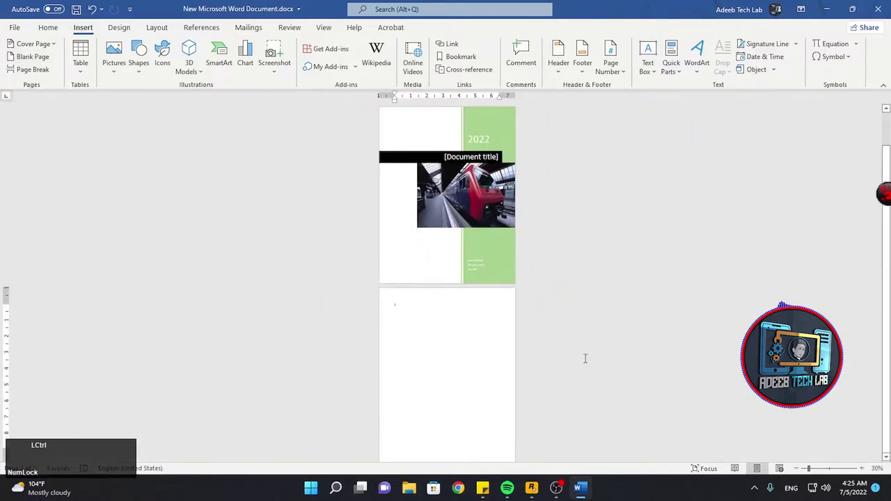
pyautogui.scroll(-3)
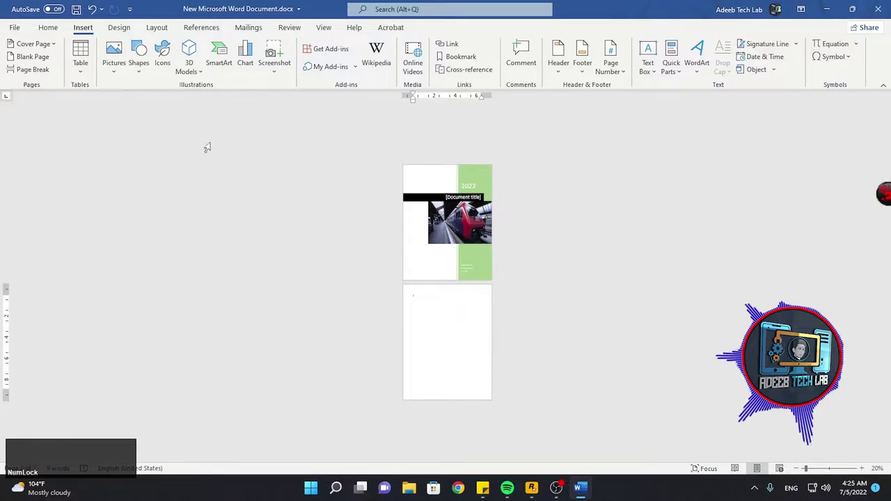
pyautogui.click(44, 65)
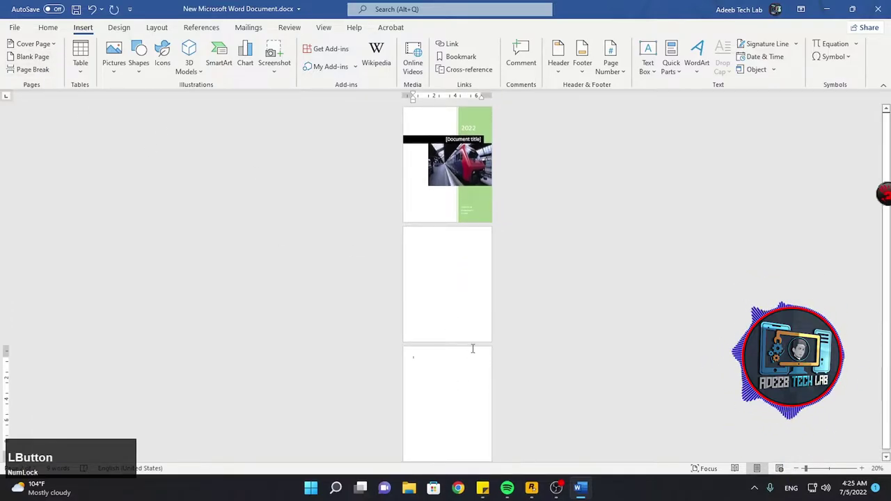
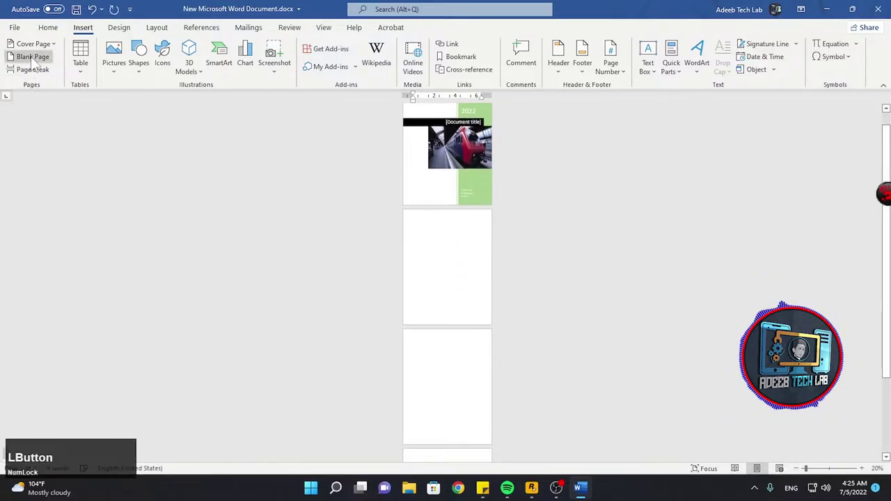
# Step: Insert a page break so the 'To change the way a picture fits' paragraph starts a new page
pyautogui.scroll(-3)
pyautogui.scroll(3)
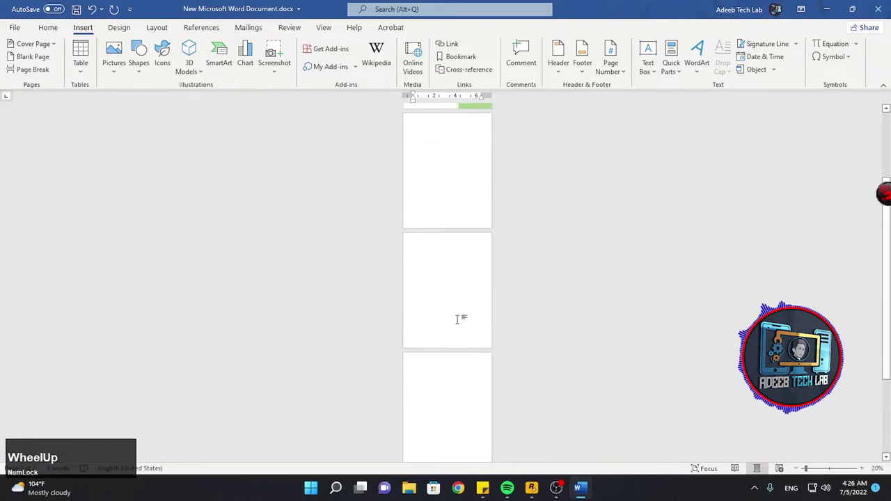
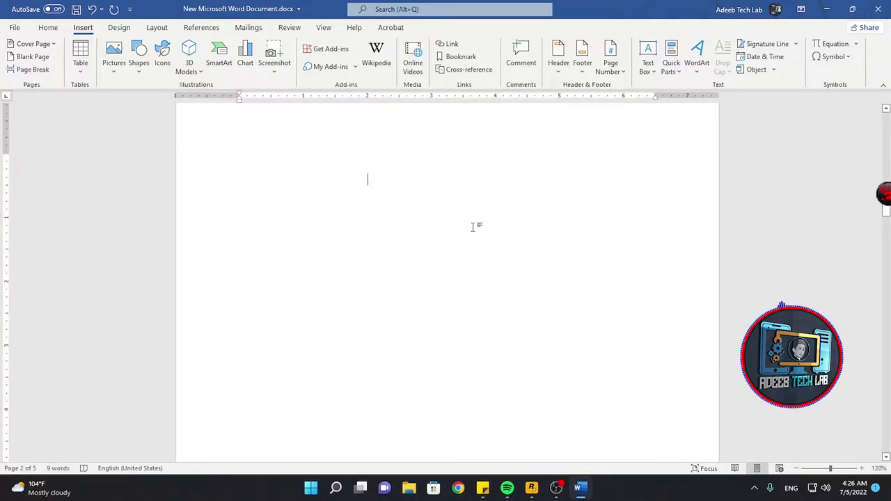
pyautogui.scroll(3)
pyautogui.scroll(-3)
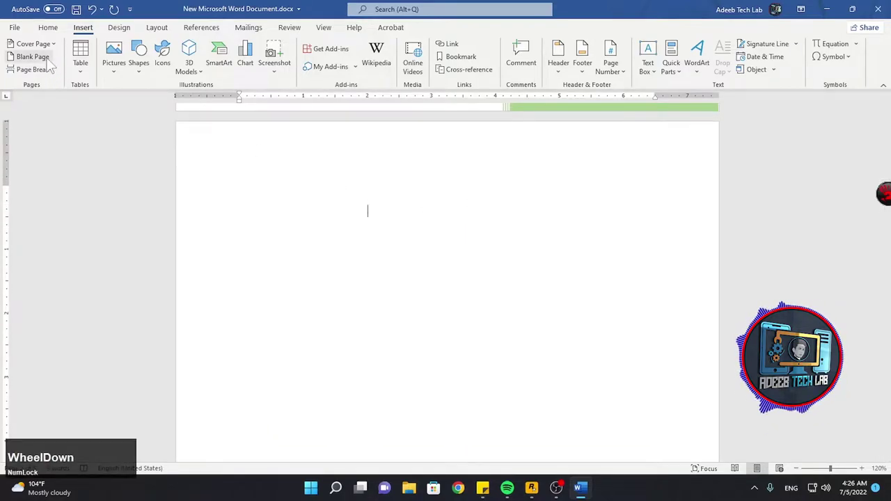
pyautogui.scroll(3)
pyautogui.scroll(-3)
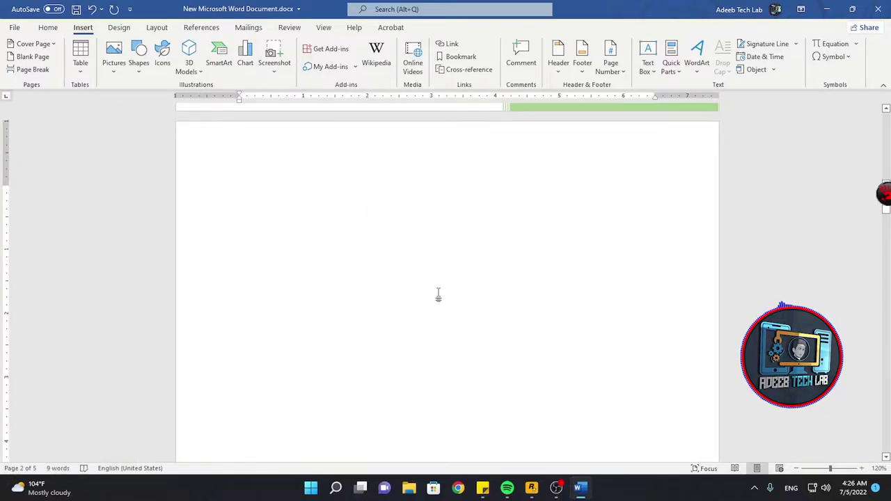
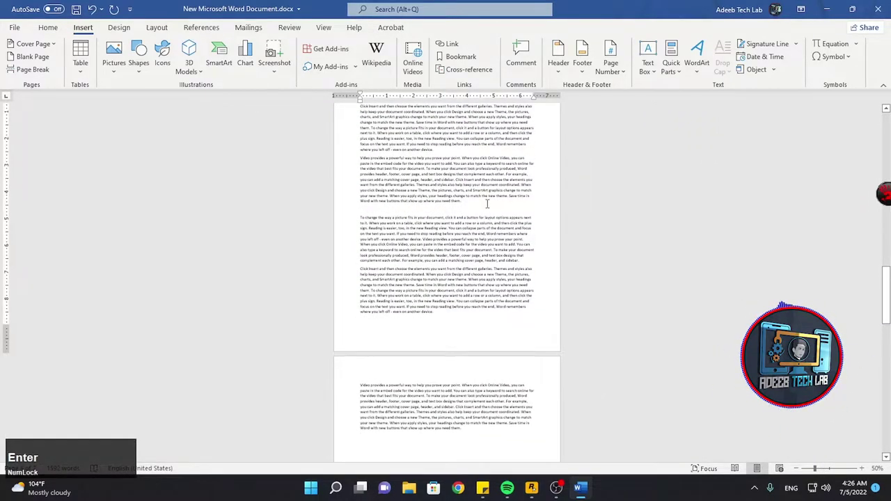
pyautogui.scroll(3)
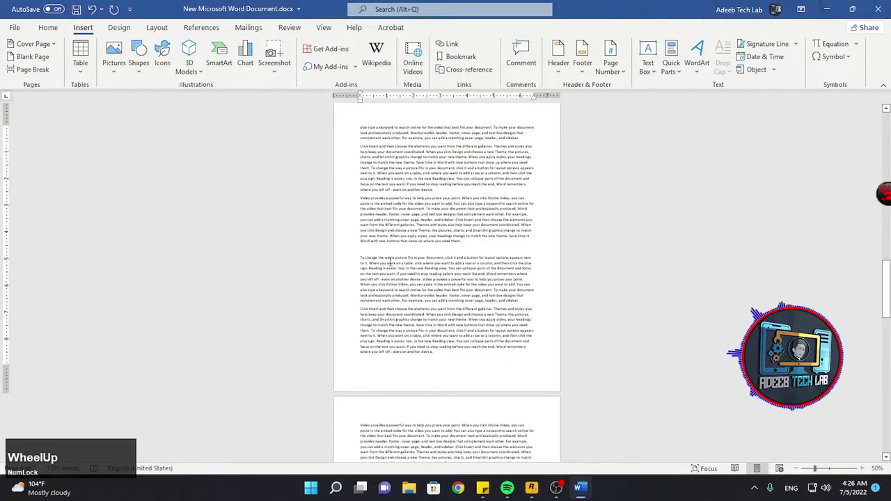
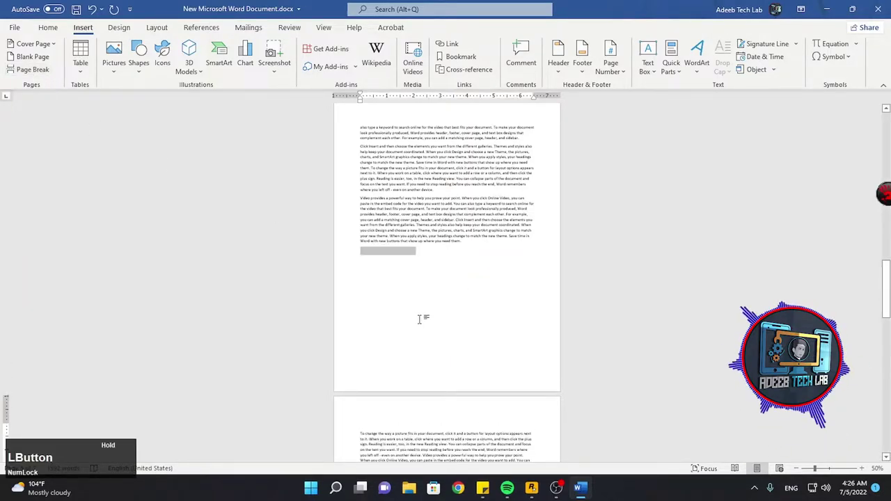
pyautogui.scroll(-3)
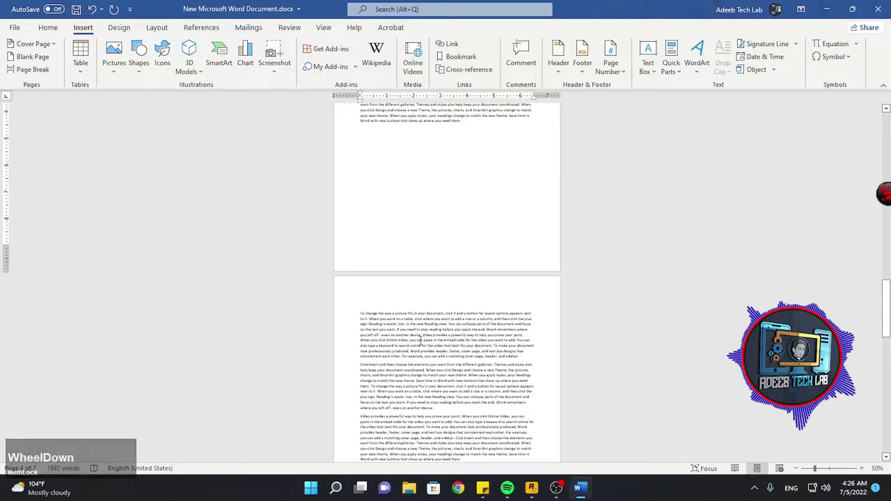
pyautogui.scroll(3)
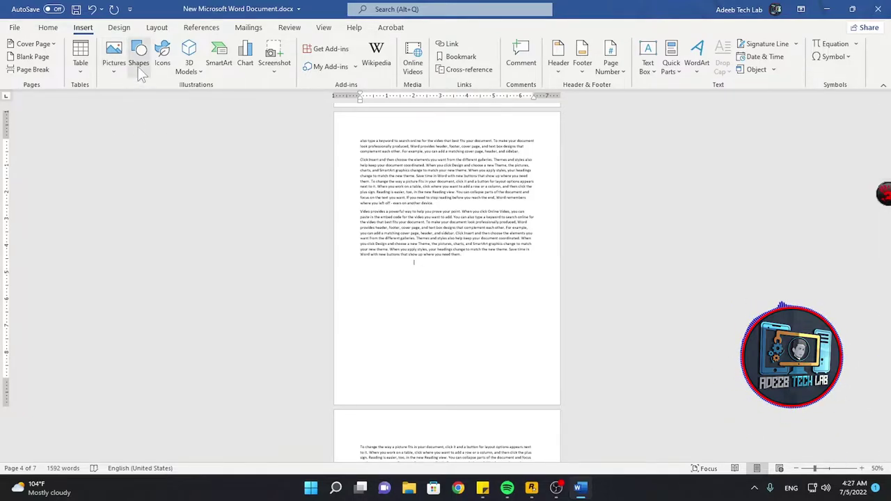
pyautogui.click(144, 76)
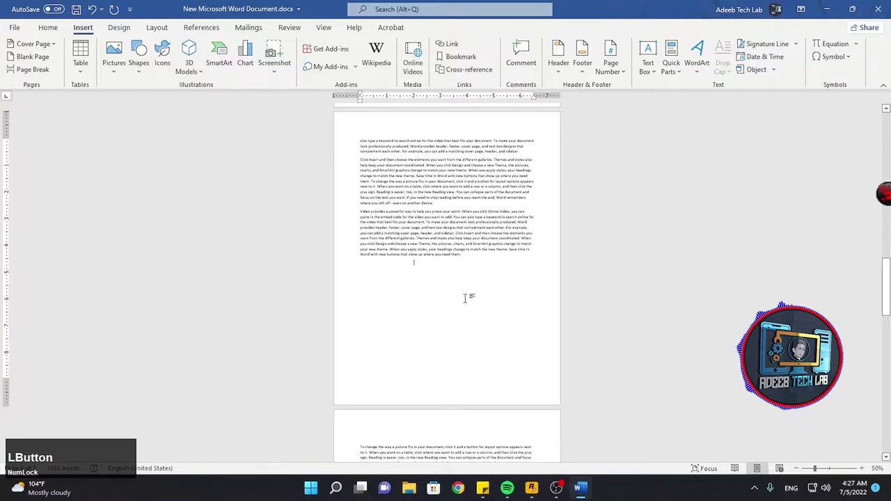
pyautogui.scroll(3)
pyautogui.scroll(3)
pyautogui.scroll(-3)
pyautogui.click(143, 70)
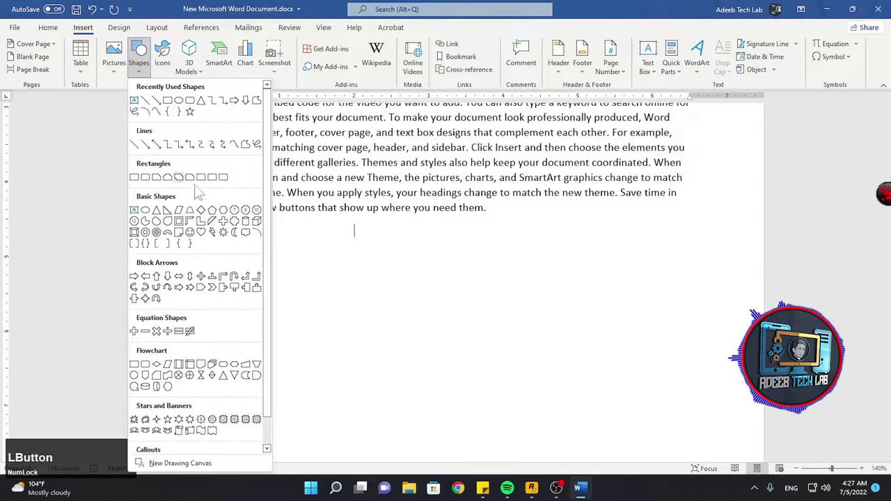
pyautogui.scroll(-3)
pyautogui.click(195, 207)
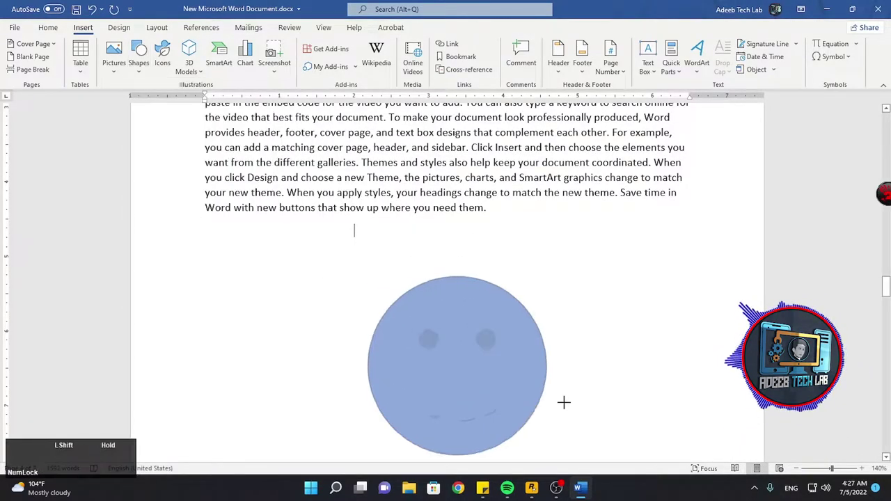
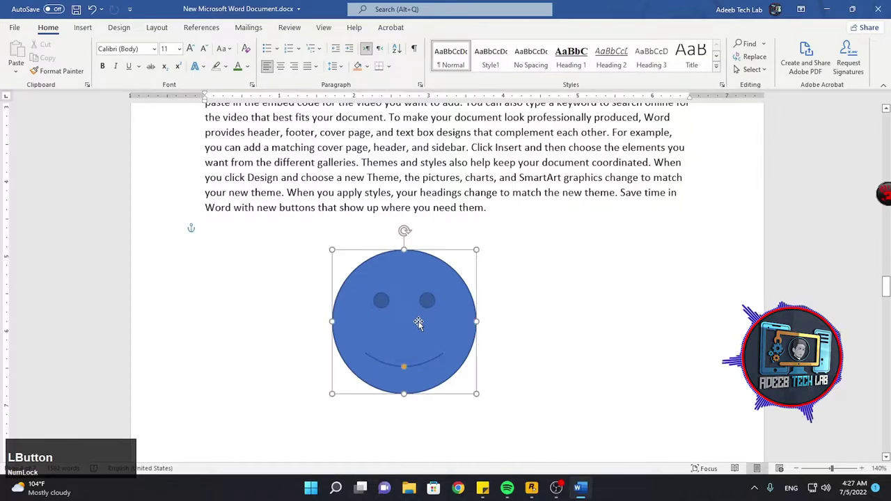
pyautogui.press('Delete')
# Step: Bring up the icon library and browse its thumbnails for a speech bubble
pyautogui.click(123, 33)
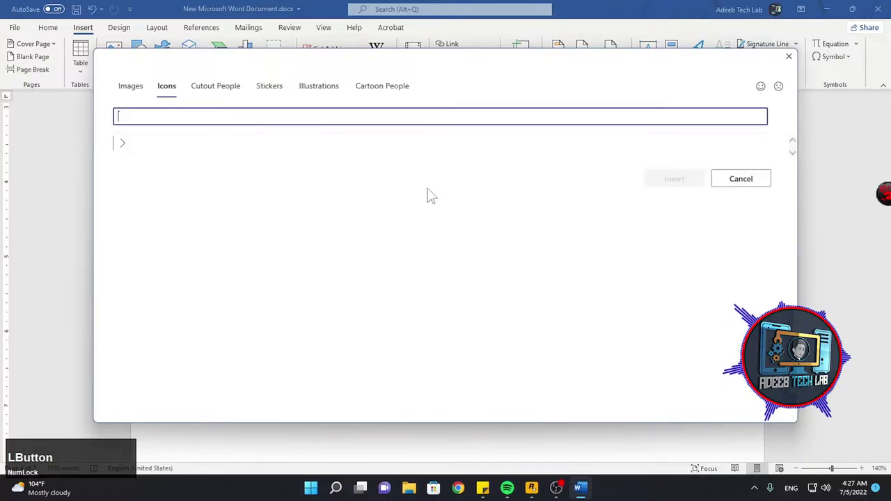
pyautogui.scroll(-3)
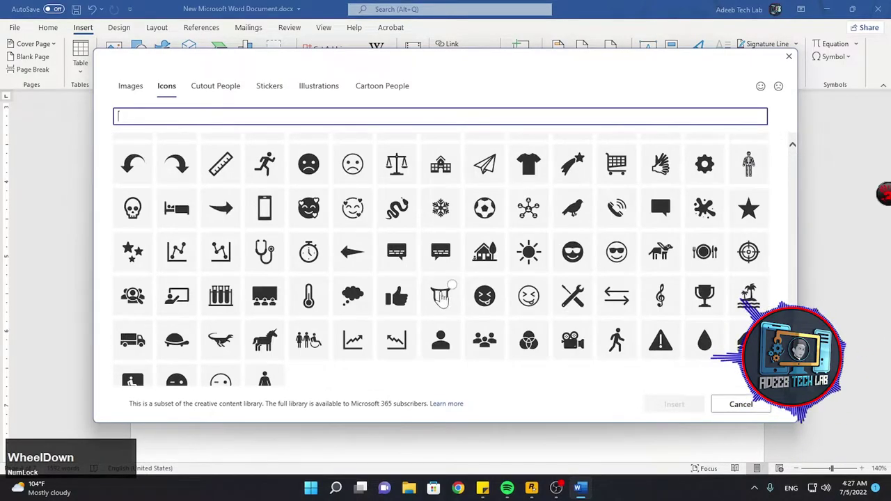
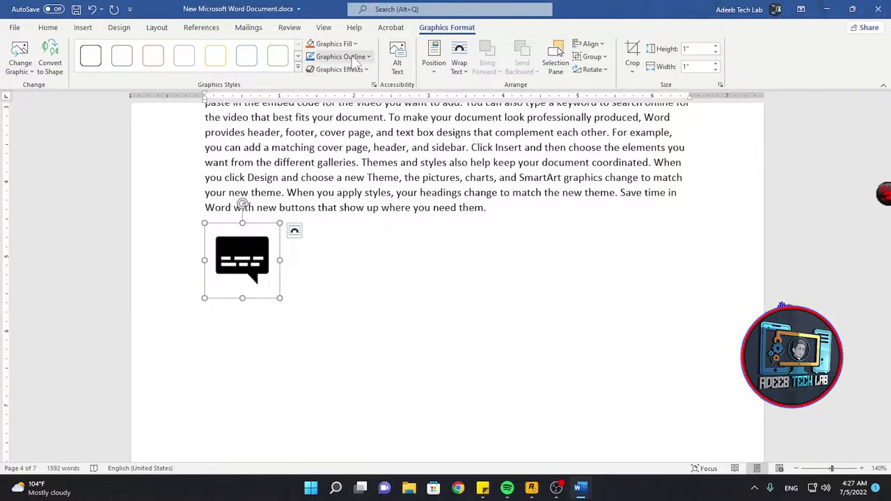
# Step: Browse the stock 3D models, then bring up the SmartArt graphic gallery
pyautogui.click(153, 38)
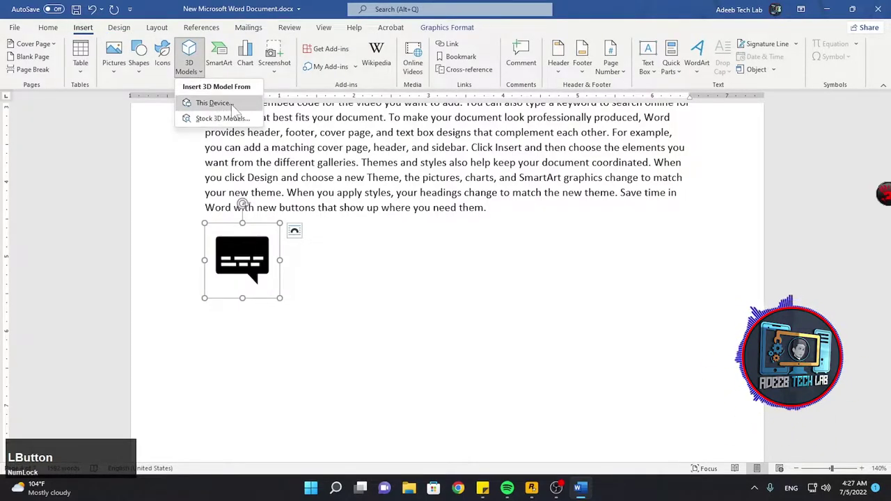
pyautogui.click(243, 128)
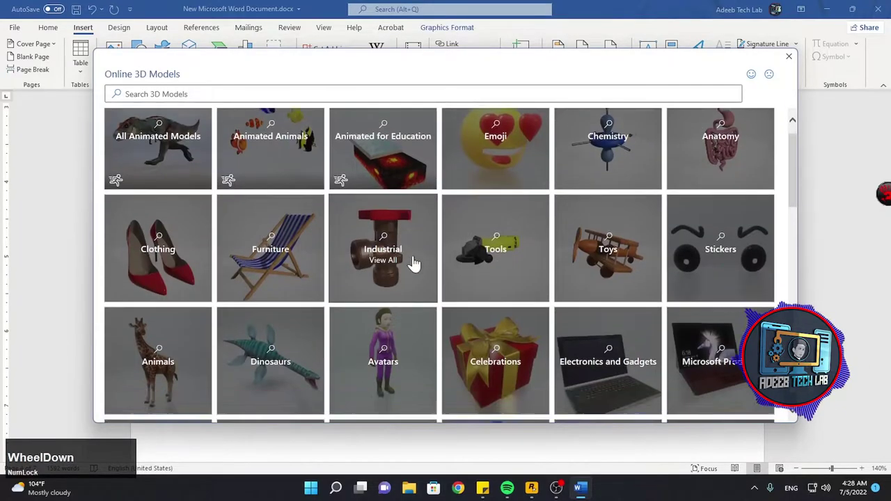
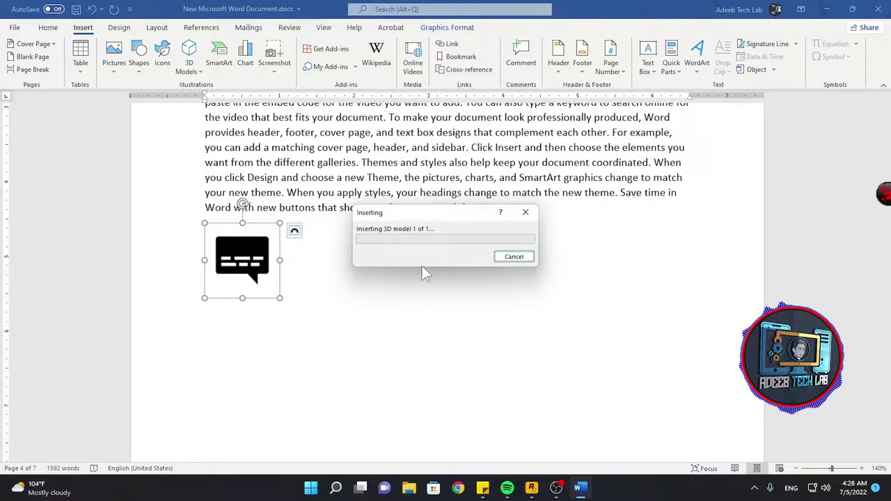
pyautogui.click(229, 77)
# Step: Insert a vertical list SmartArt graphic, then delete it again
pyautogui.click(228, 75)
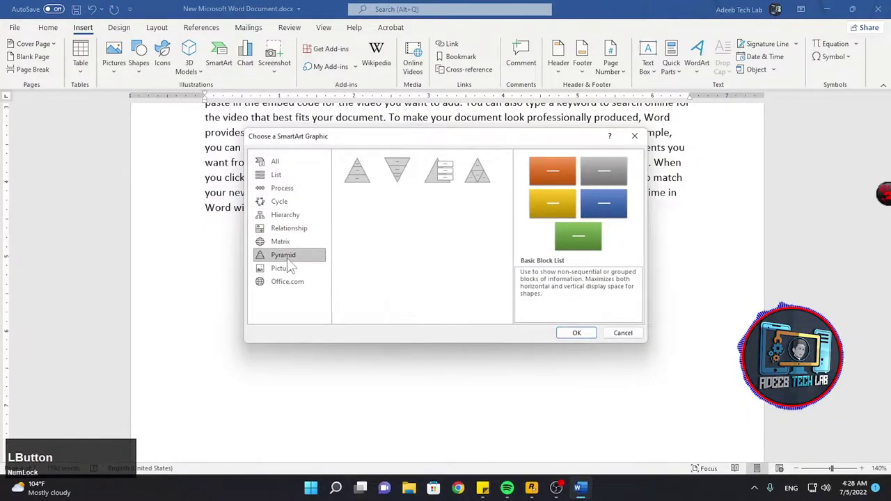
pyautogui.scroll(-3)
pyautogui.scroll(3)
pyautogui.click(292, 160)
pyautogui.scroll(-3)
pyautogui.scroll(3)
pyautogui.scroll(-3)
pyautogui.click(410, 251)
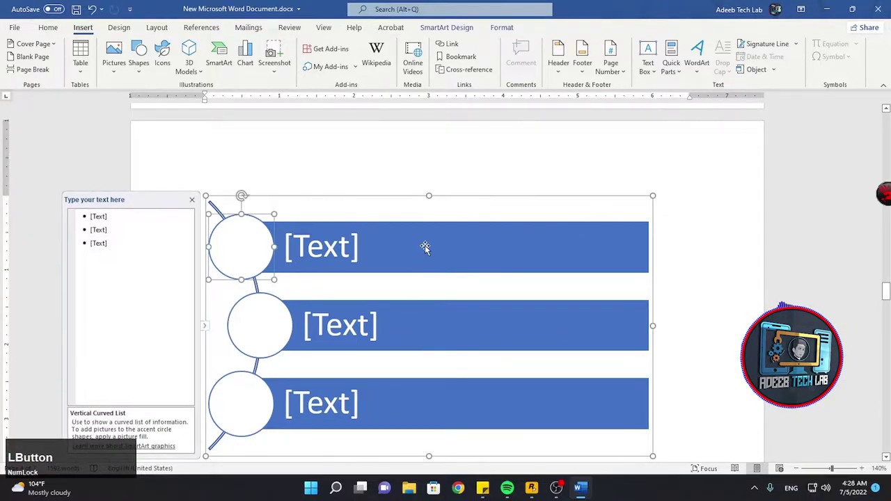
pyautogui.press('Delete')
# Step: Insert a Vertical Picture Accent List with a Zoom logo and typed labels
pyautogui.scroll(3)
pyautogui.scroll(-3)
pyautogui.click(237, 68)
pyautogui.scroll(-3)
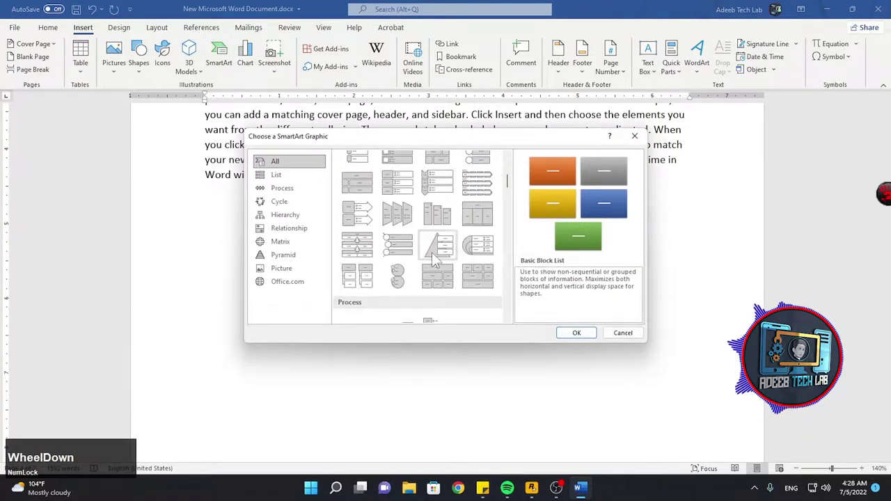
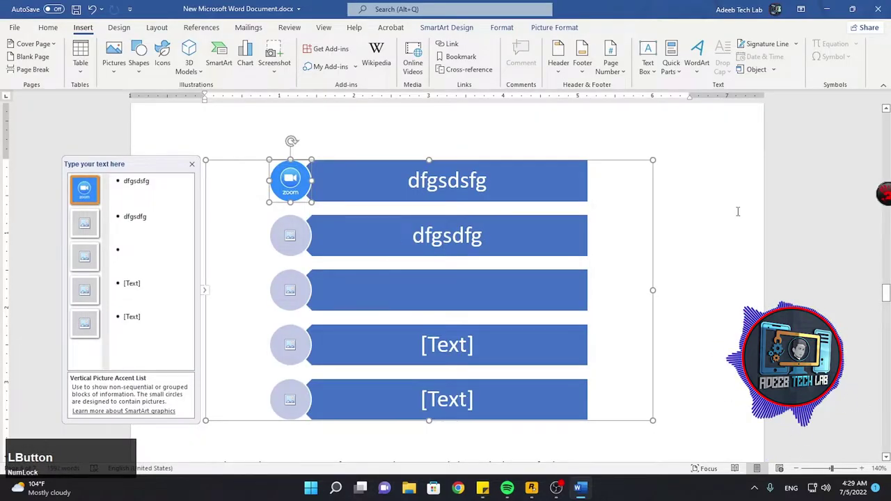
pyautogui.scroll(-3)
pyautogui.scroll(3)
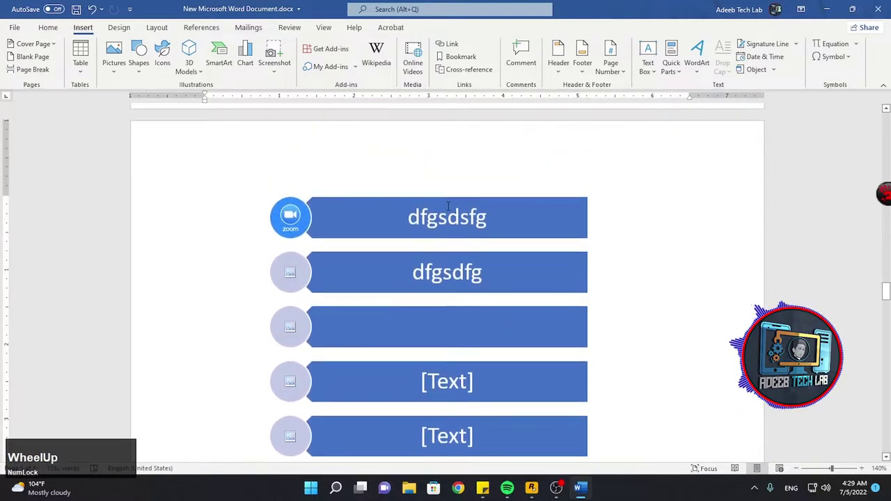
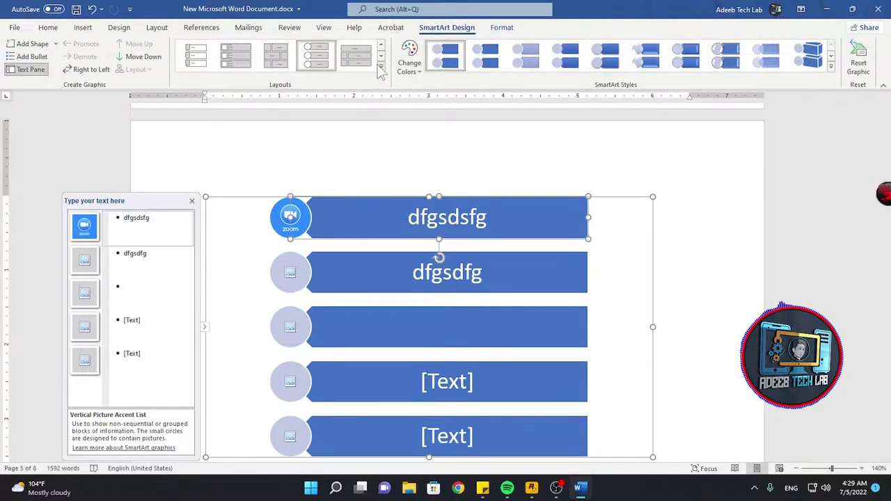
# Step: Preview the SmartArt Layouts and Styles galleries without applying any change
pyautogui.click(383, 72)
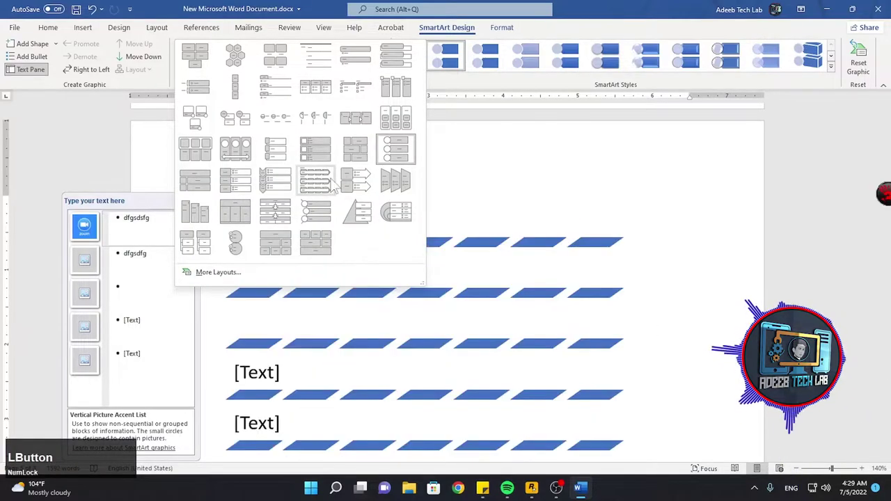
pyautogui.click(628, 82)
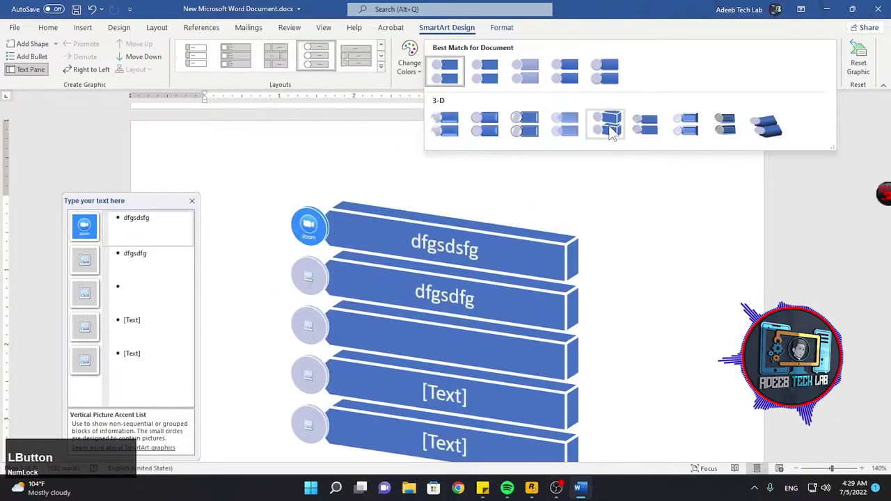
pyautogui.click(639, 15)
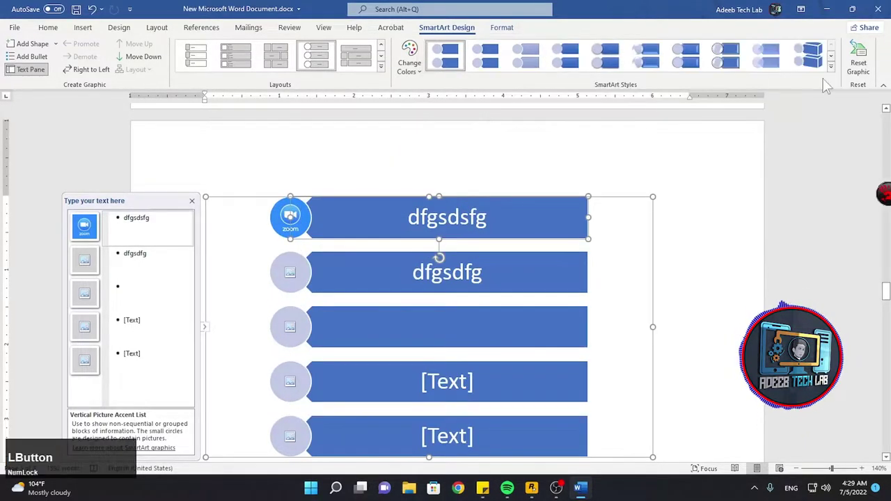
# Step: Close the SmartArt Text Pane and move the caret to the empty line after the text
pyautogui.scroll(-3)
pyautogui.click(856, 66)
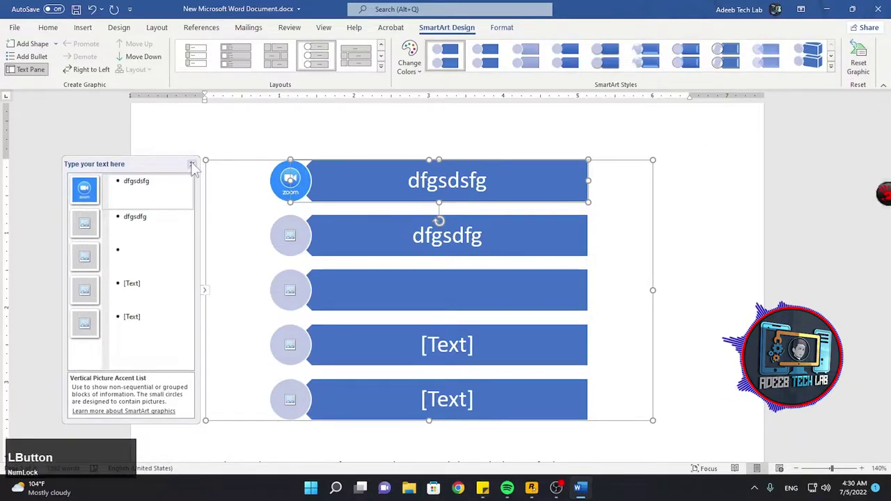
pyautogui.click(196, 172)
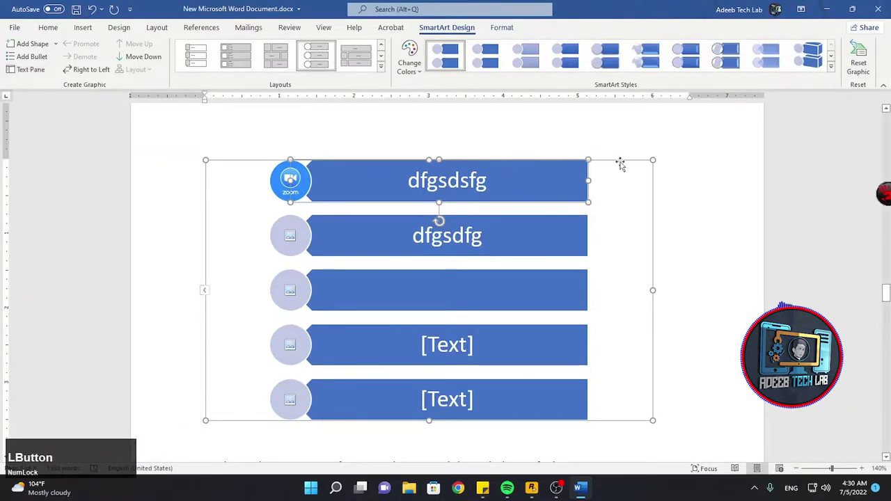
pyautogui.press('Delete')
# Step: Bring up the Insert Chart dialog on Clustered Column without inserting a chart
pyautogui.click(117, 36)
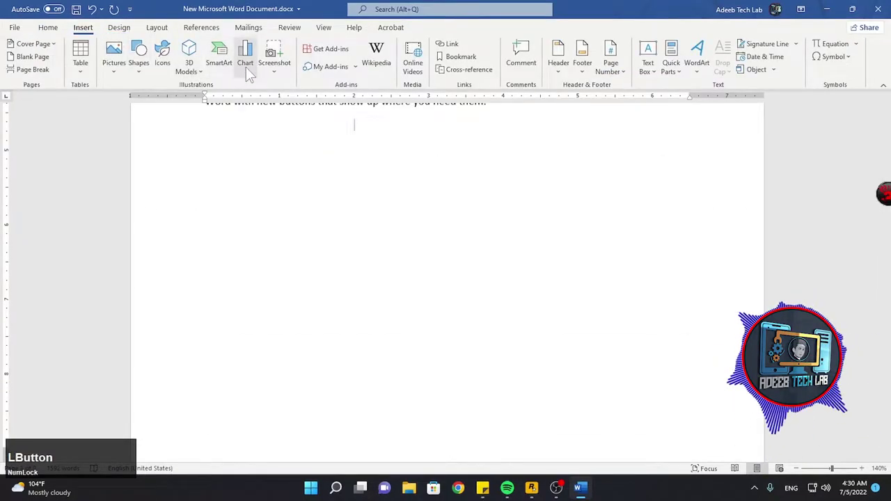
pyautogui.scroll(-3)
pyautogui.click(303, 164)
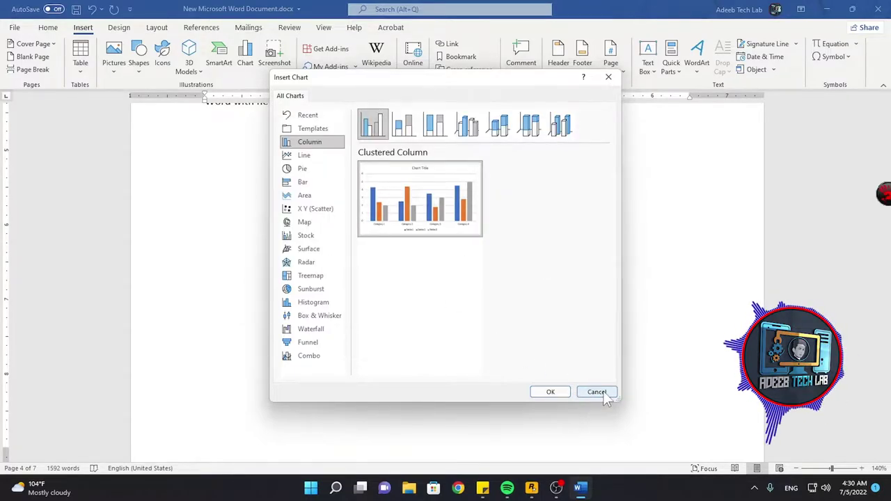
# Step: Insert a screenshot of the first available open window above the body paragraphs
pyautogui.click(609, 398)
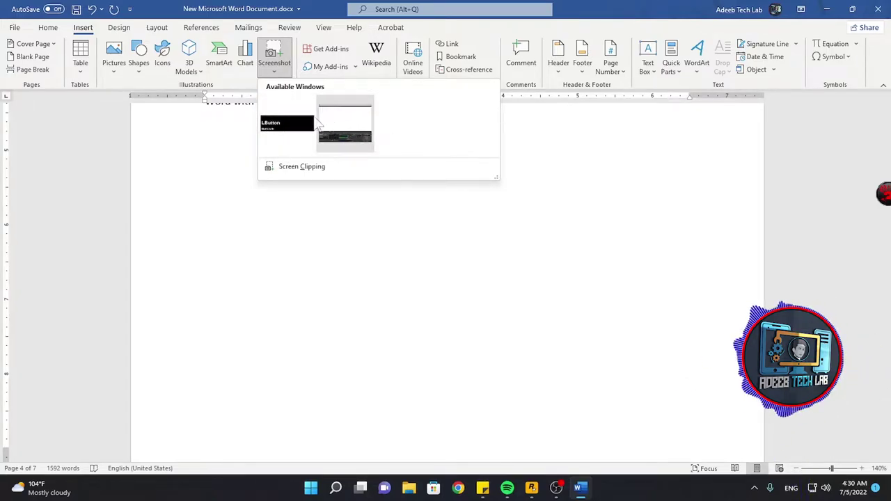
pyautogui.click(292, 133)
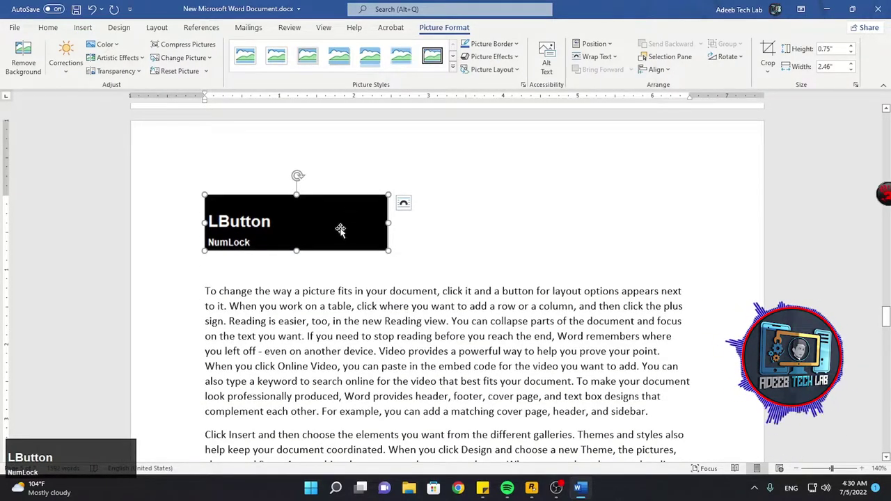
pyautogui.scroll(3)
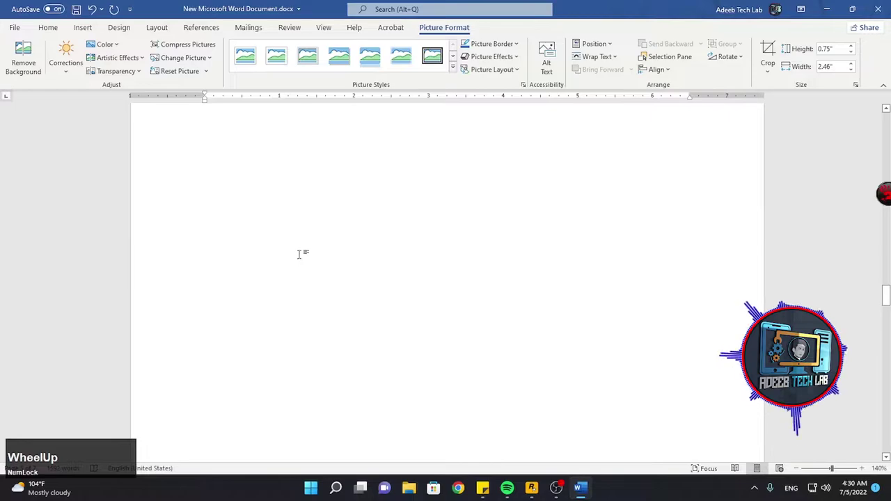
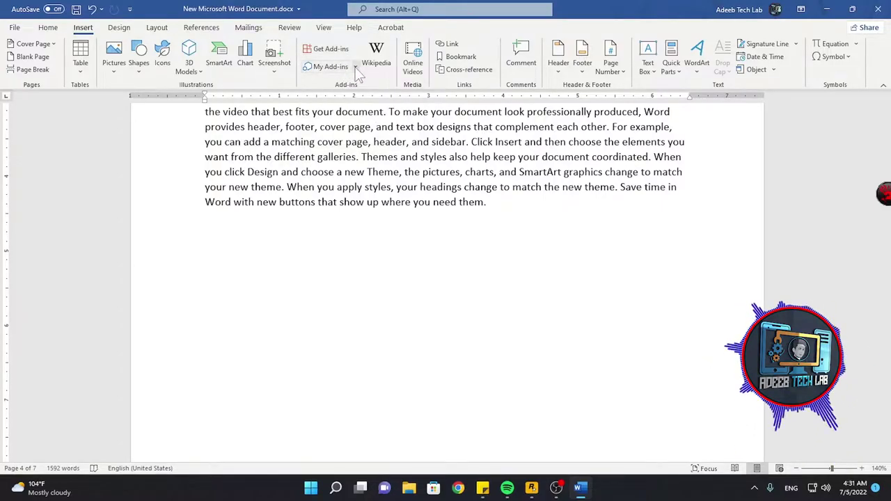
# Step: Browse the Office Add-ins store and close it without adding anything
pyautogui.click(334, 57)
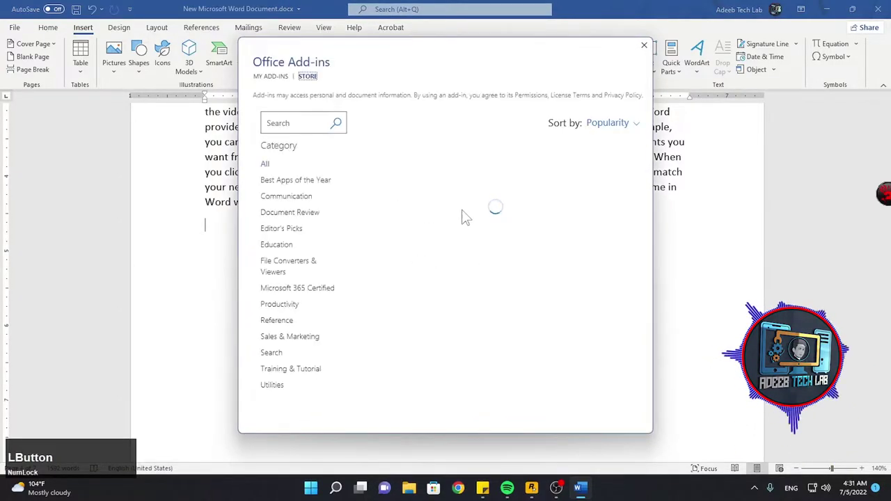
pyautogui.scroll(-3)
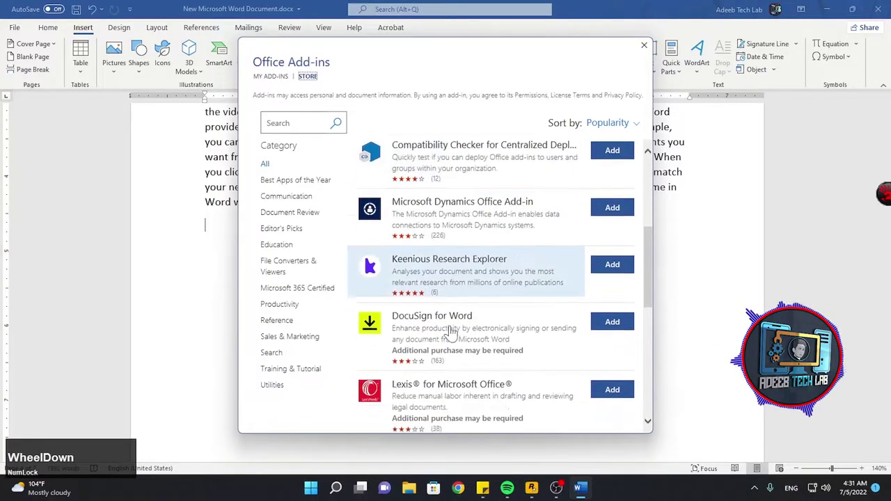
pyautogui.scroll(3)
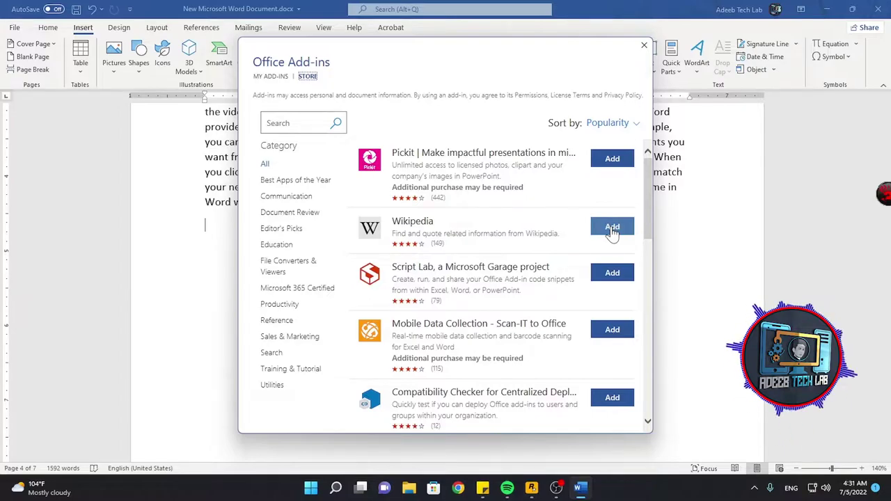
pyautogui.scroll(-3)
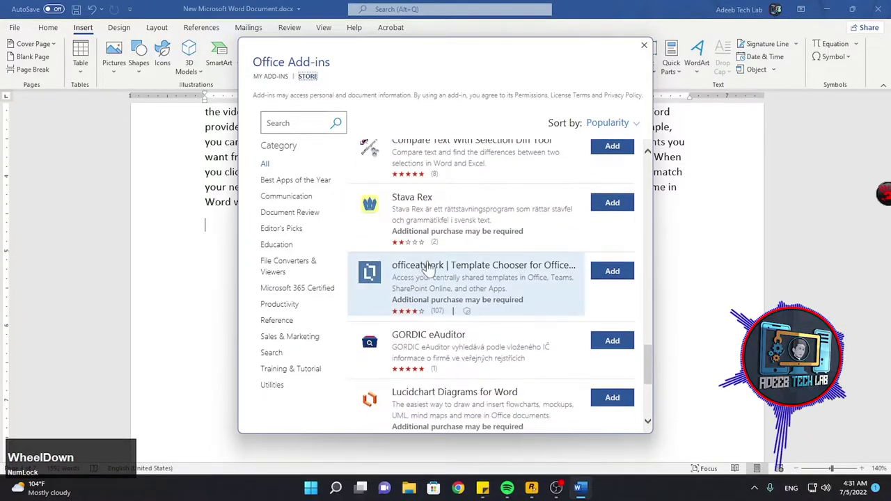
pyautogui.scroll(3)
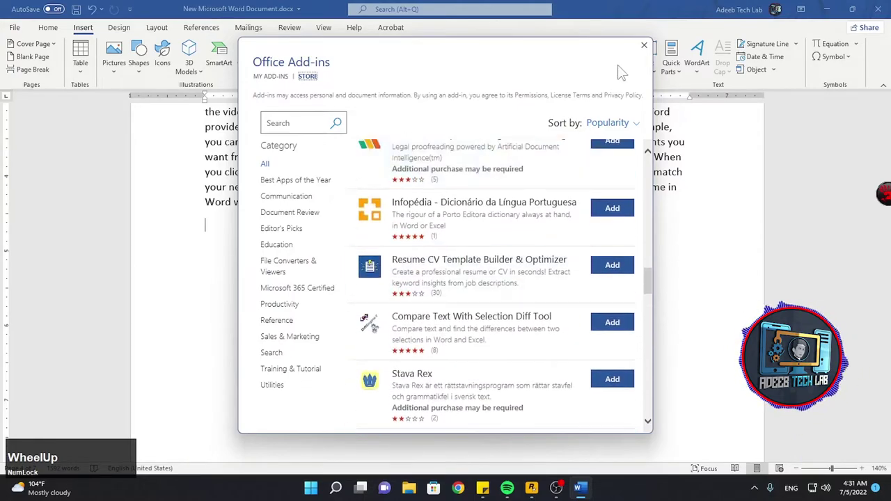
pyautogui.click(650, 53)
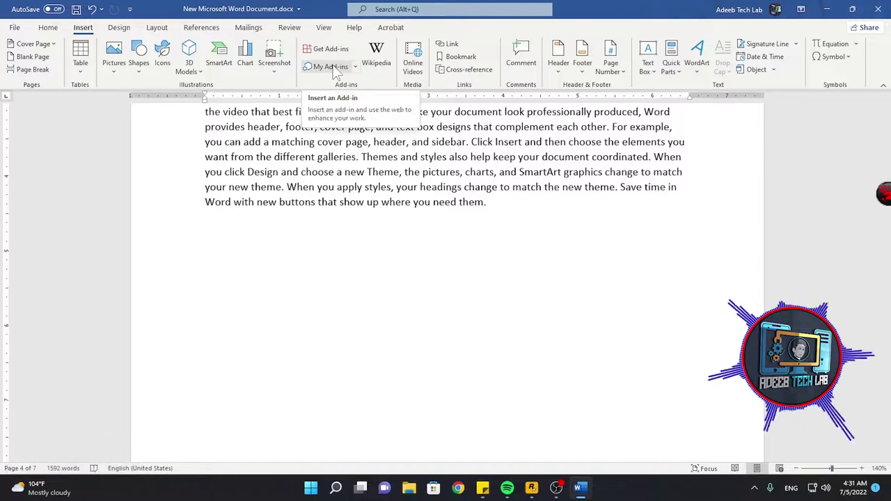
# Step: Show the installed add-ins and launch the Wikipedia research pane beside the document
pyautogui.click(338, 73)
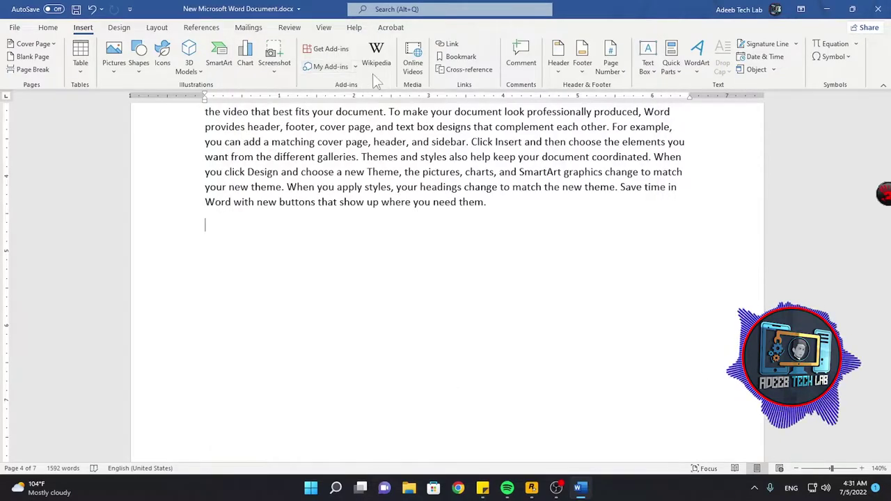
pyautogui.click(386, 75)
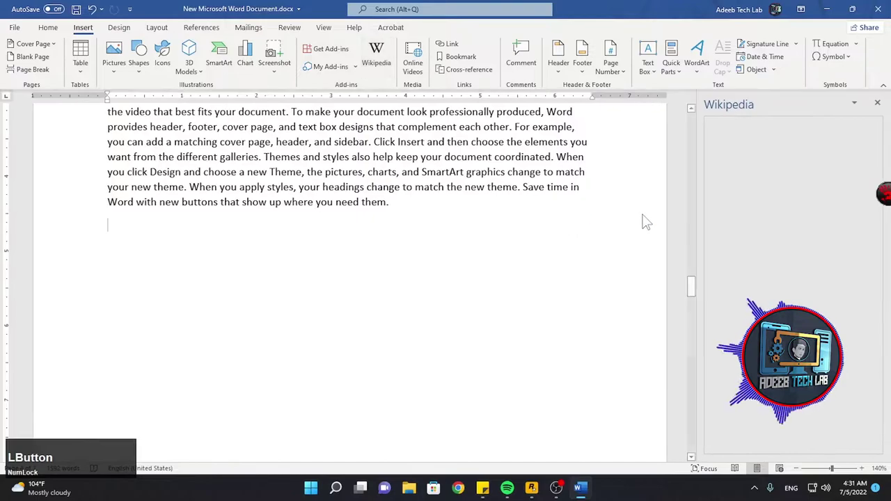
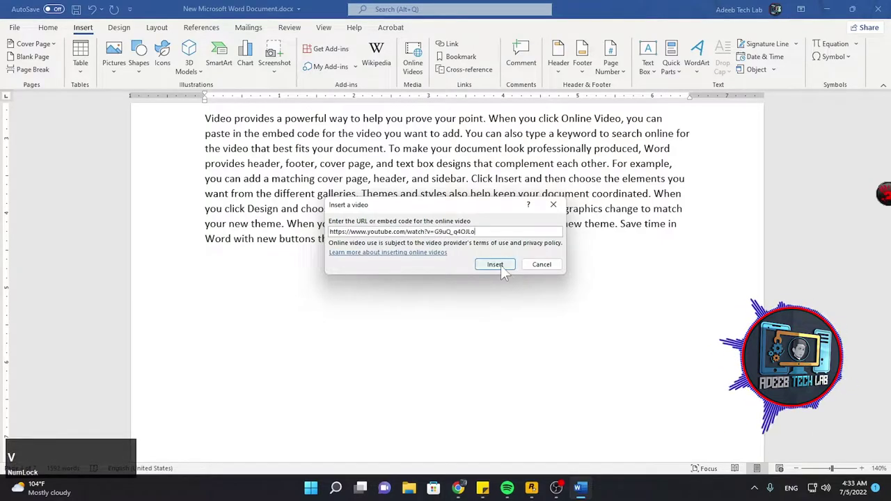
# Step: Embed the Adobe Premiere Pro YouTube video from the pasted link, play it inline, then pause it
pyautogui.click(507, 272)
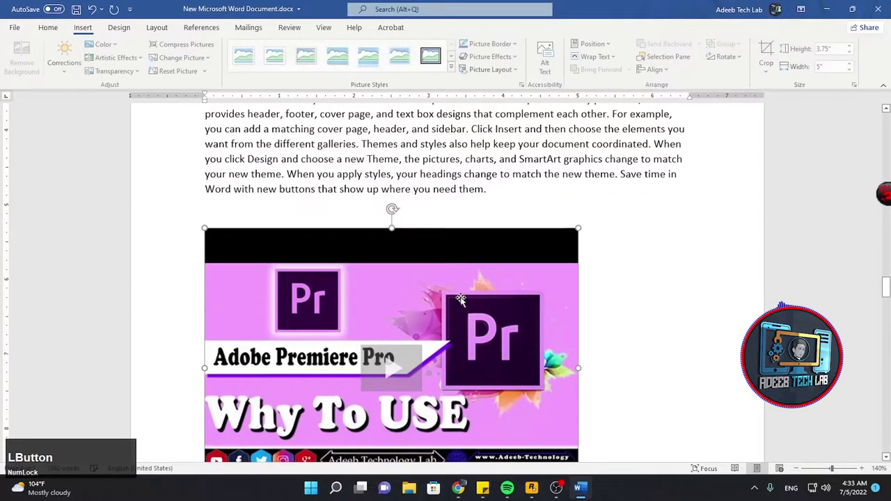
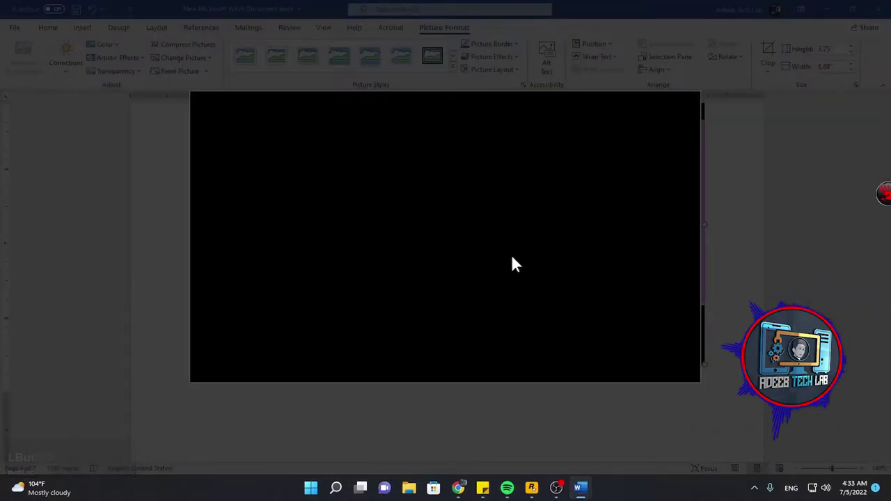
pyautogui.click(408, 236)
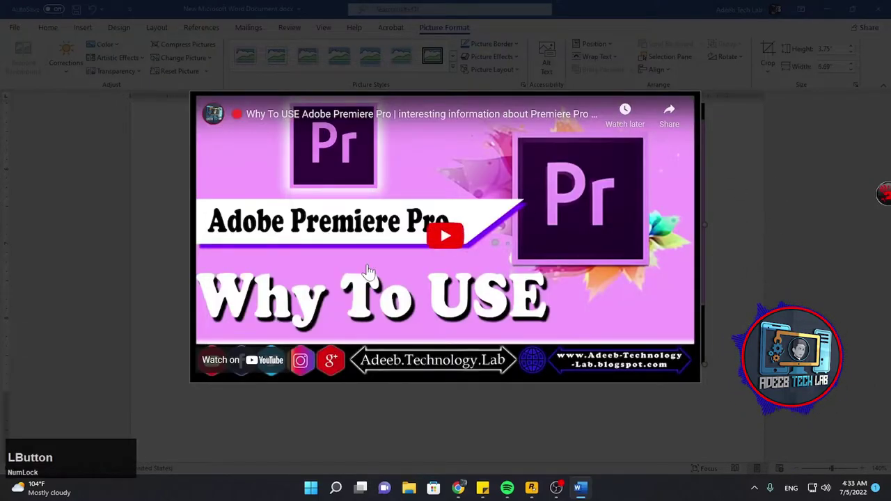
pyautogui.scroll(3)
pyautogui.scroll(-3)
pyautogui.scroll(3)
pyautogui.scroll(-3)
pyautogui.scroll(3)
pyautogui.scroll(-3)
pyautogui.scroll(3)
pyautogui.scroll(-3)
pyautogui.click(82, 37)
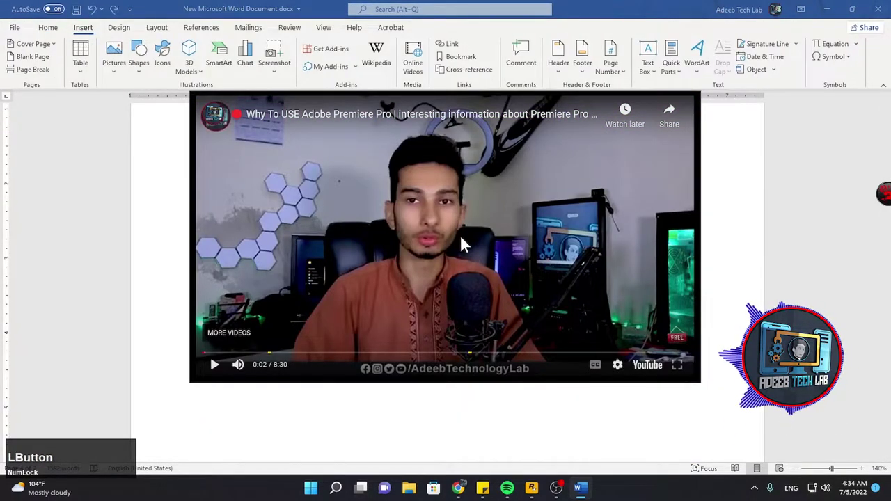
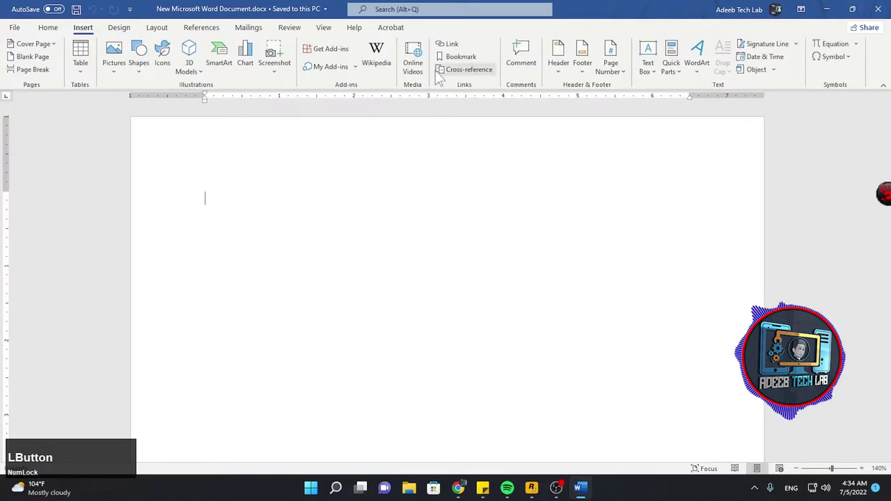
# Step: Link the word Subscribe to the Adeeb Technology Lab YouTube channel and follow it once
pyautogui.click(460, 51)
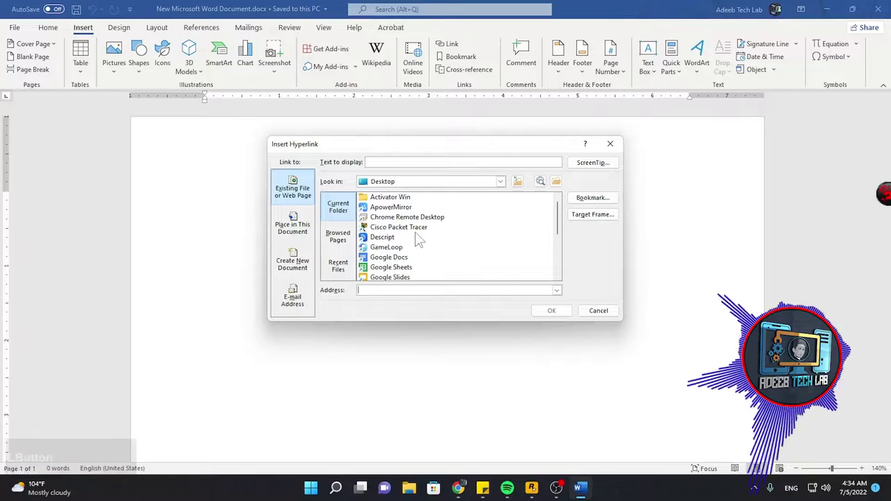
pyautogui.click(600, 321)
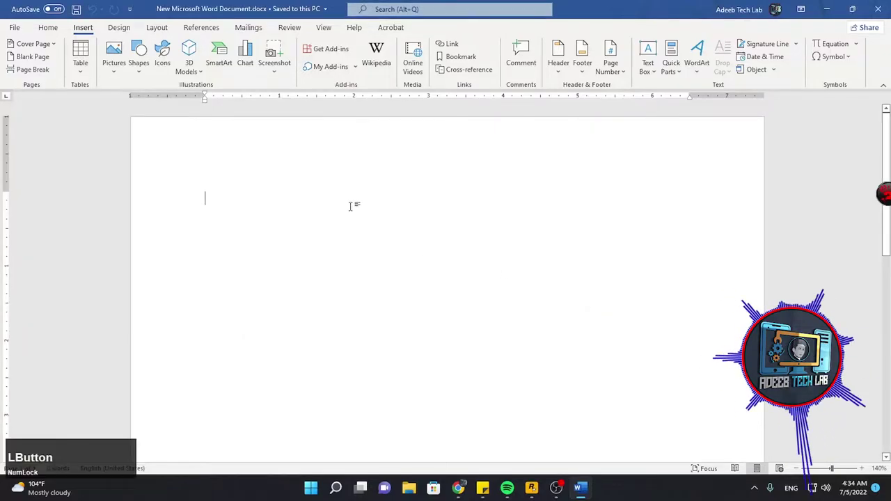
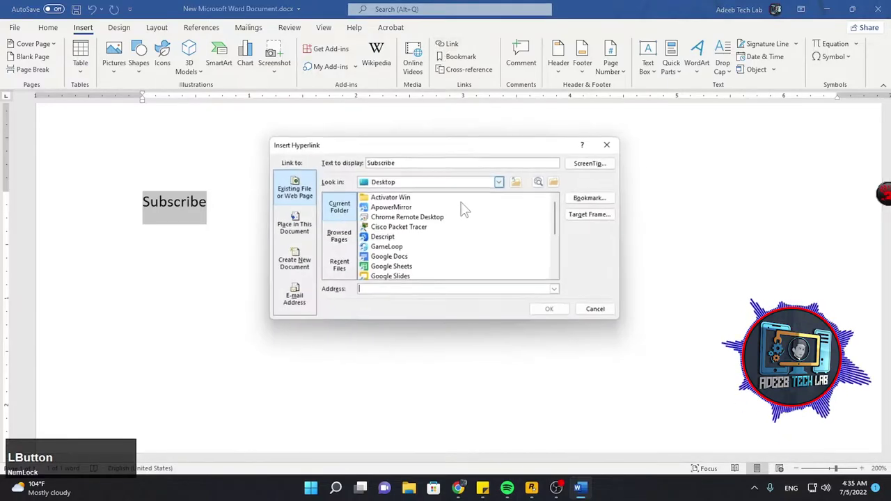
pyautogui.click(573, 321)
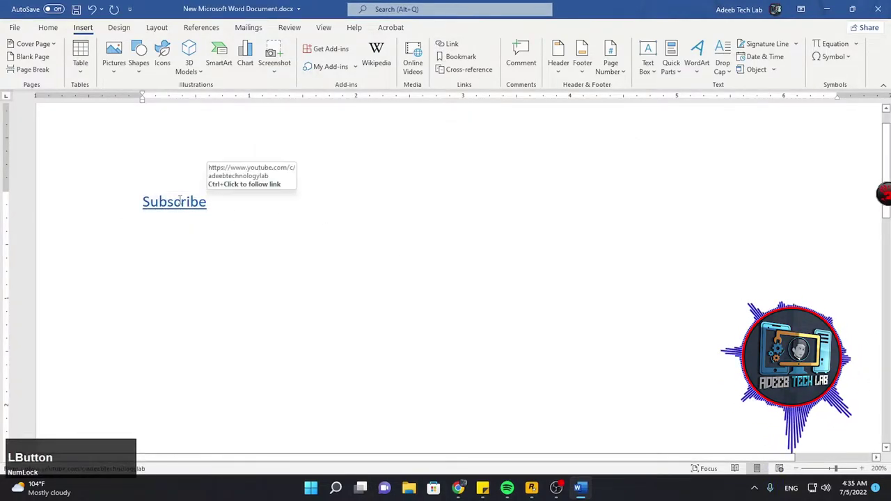
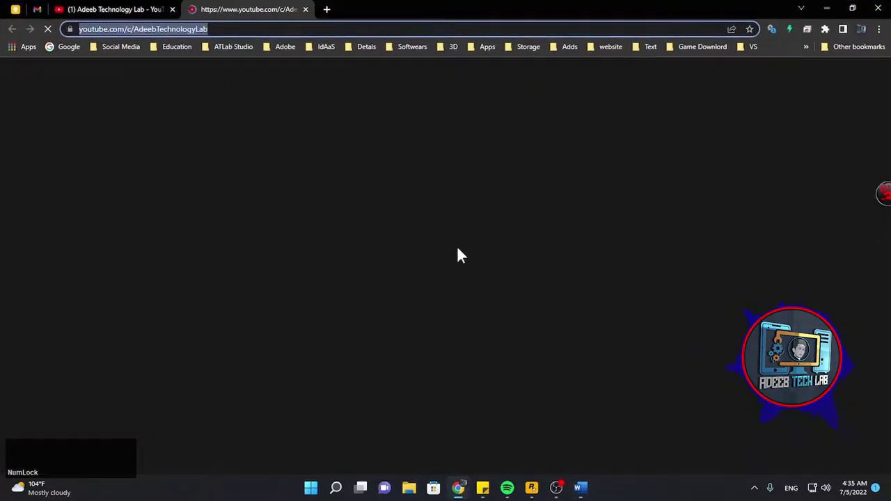
pyautogui.click(313, 18)
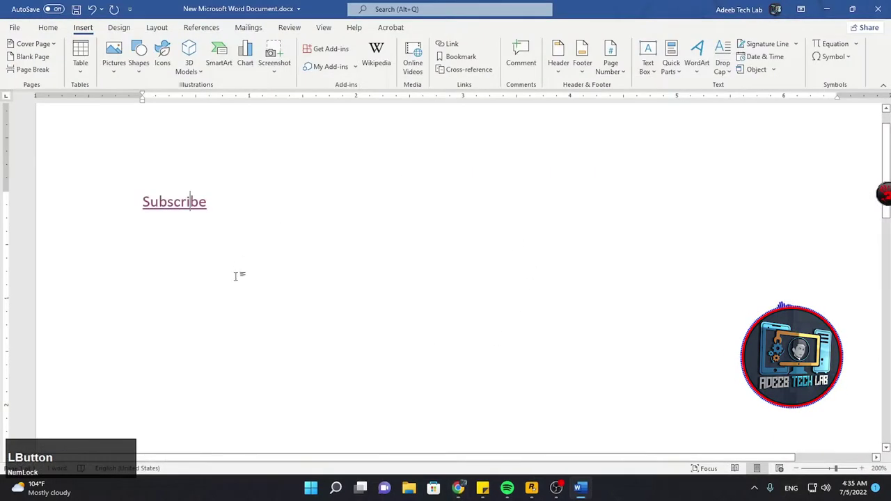
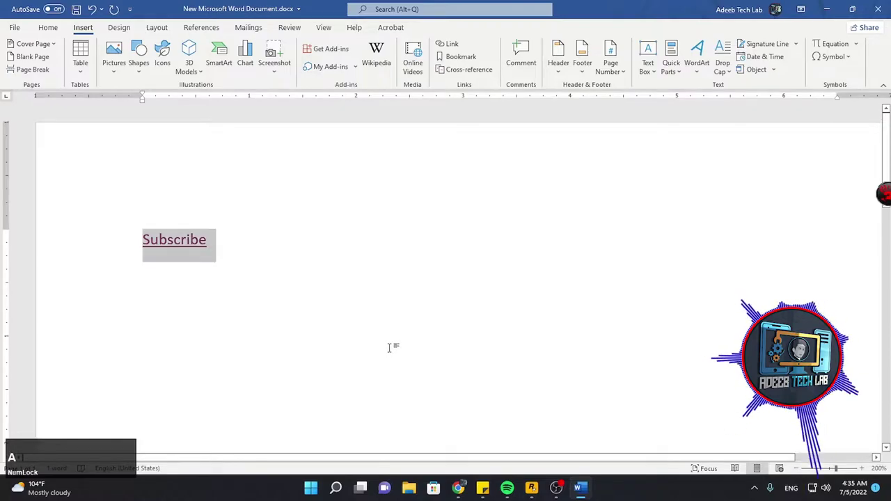
# Step: Delete the Subscribe hyperlink text, leaving an empty line
pyautogui.press('BackSpace')
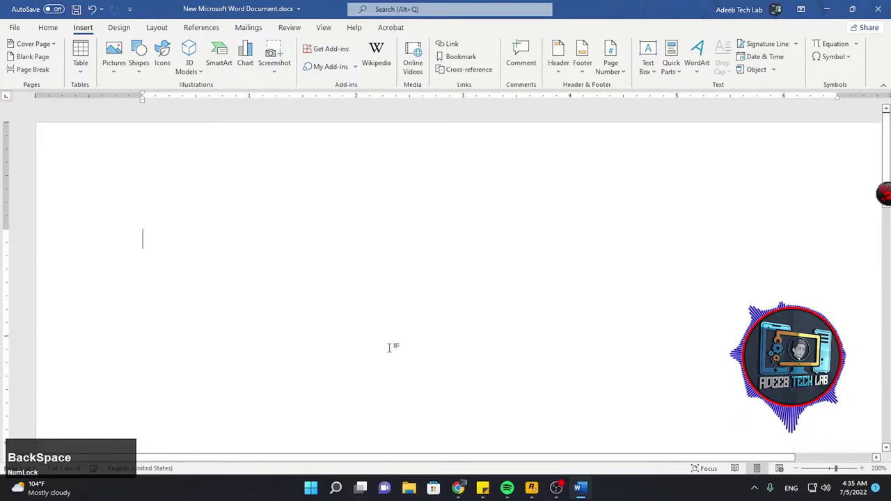
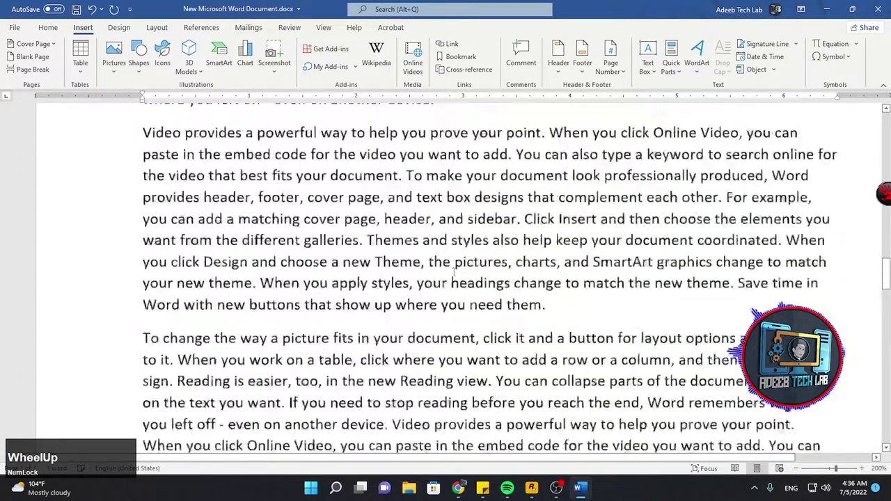
# Step: Add a bookmark named 'matching' on the word matching in the body text
pyautogui.scroll(-3)
pyautogui.scroll(-3)
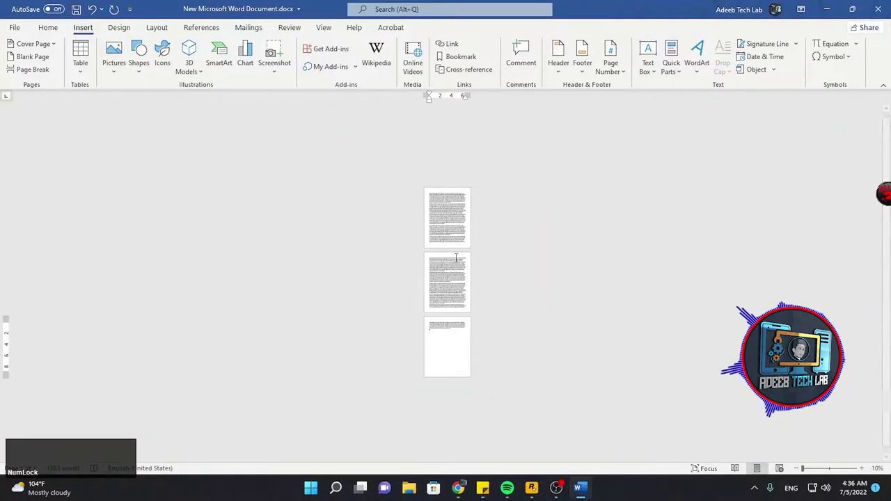
pyautogui.scroll(3)
pyautogui.scroll(3)
pyautogui.scroll(3)
pyautogui.scroll(3)
pyautogui.scroll(-3)
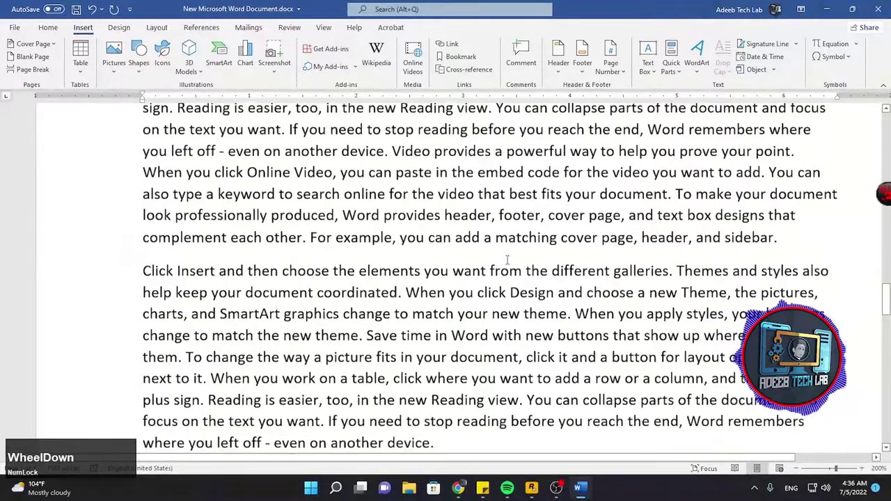
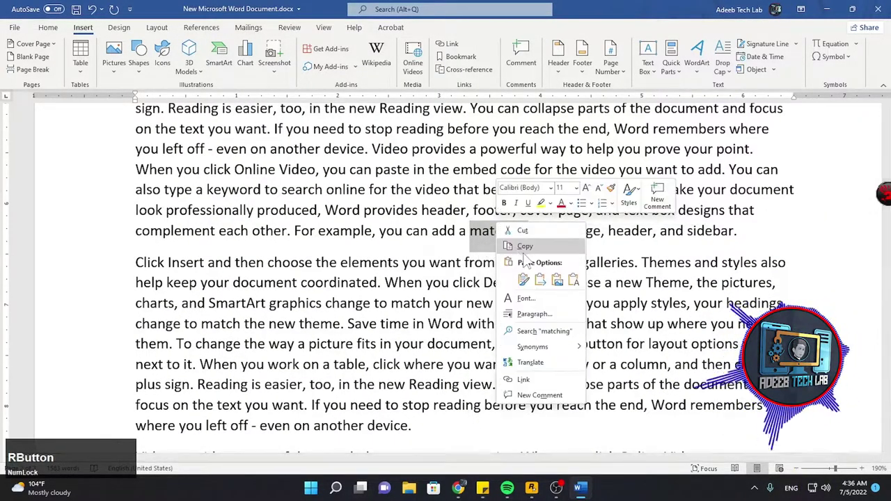
pyautogui.click(536, 256)
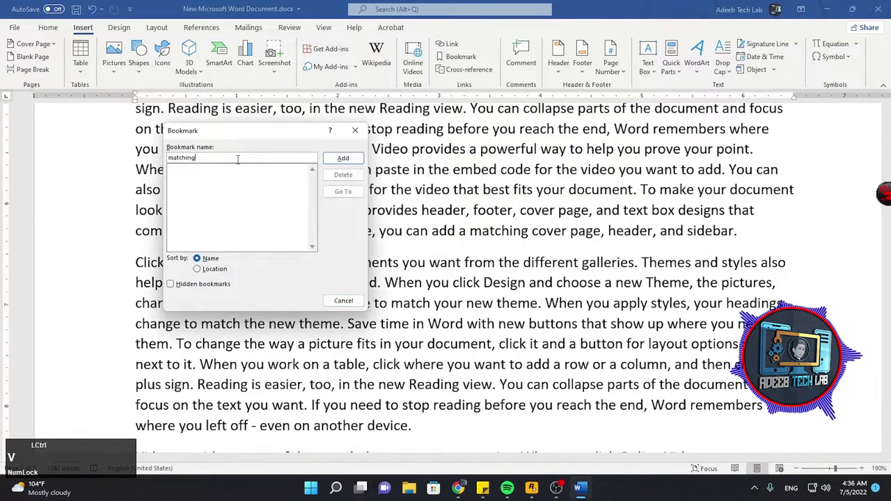
pyautogui.click(354, 164)
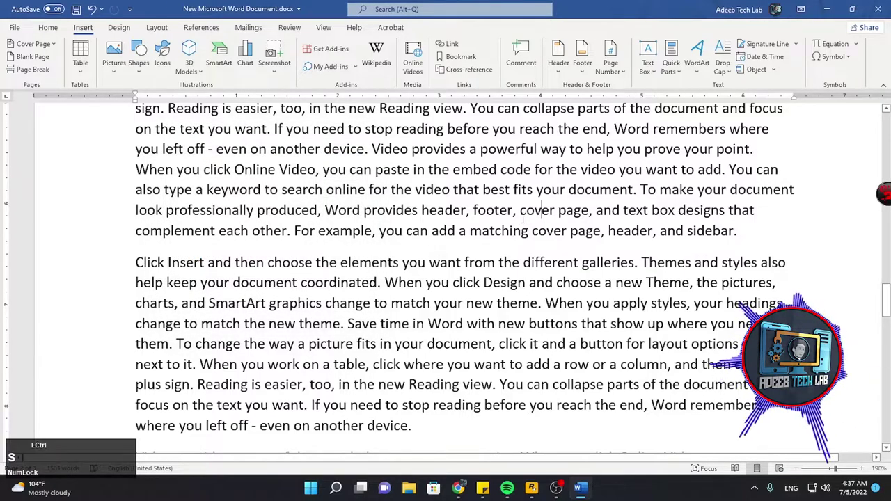
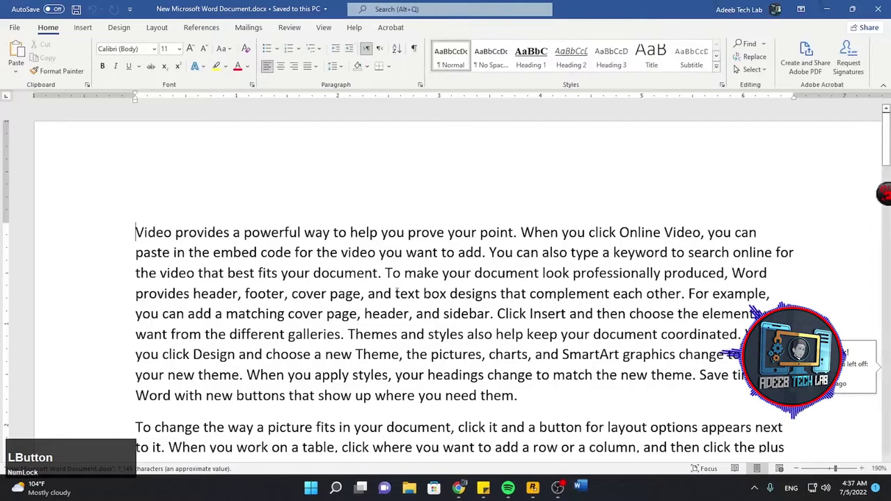
pyautogui.scroll(-3)
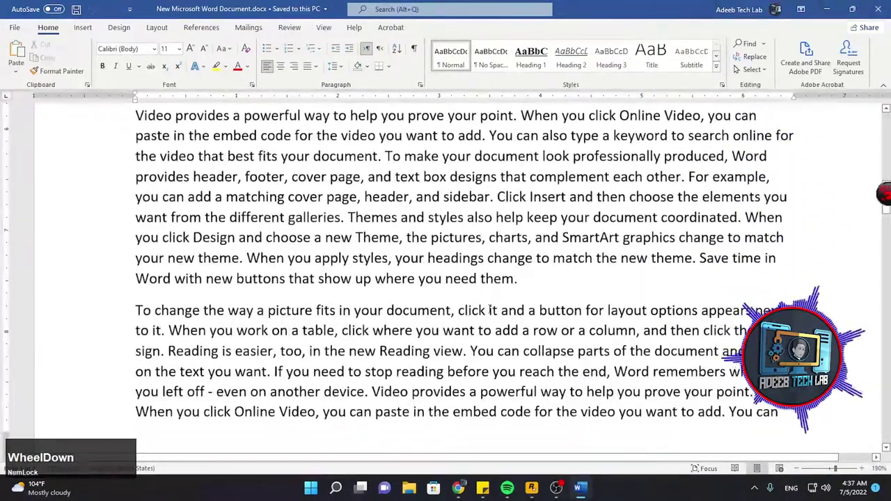
pyautogui.scroll(3)
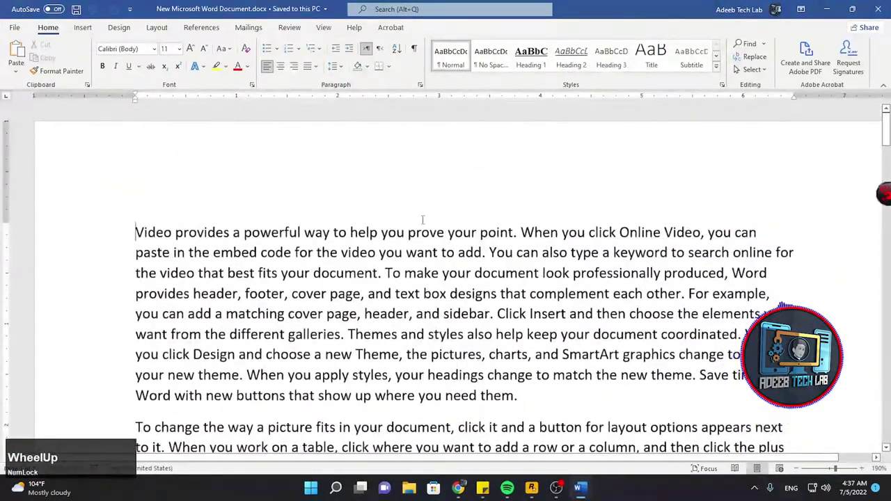
# Step: Jump to the 'matching' bookmark from the Bookmark list, placing the cursor at that word
pyautogui.click(89, 33)
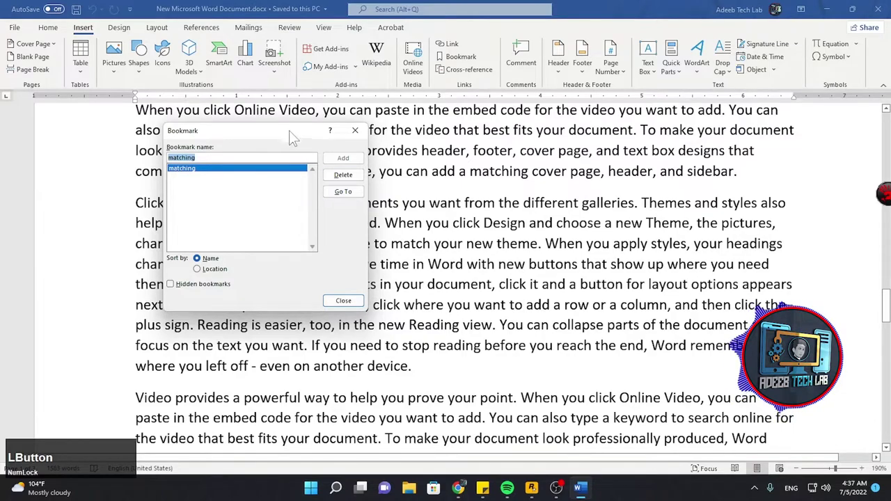
pyautogui.scroll(-3)
pyautogui.scroll(3)
pyautogui.scroll(-3)
pyautogui.click(390, 206)
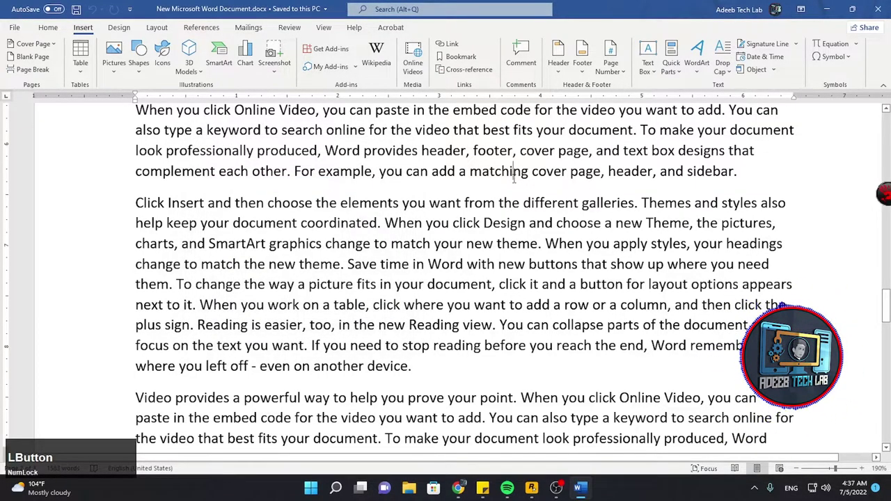
pyautogui.press('Left')
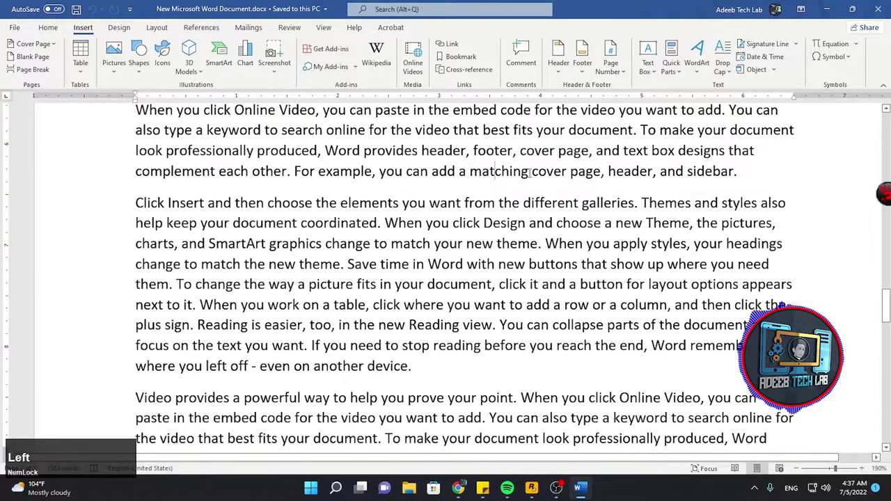
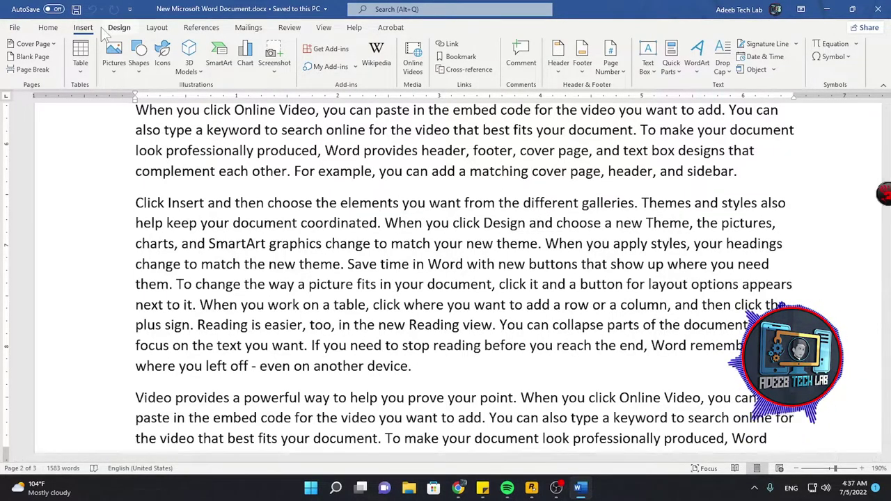
pyautogui.scroll(3)
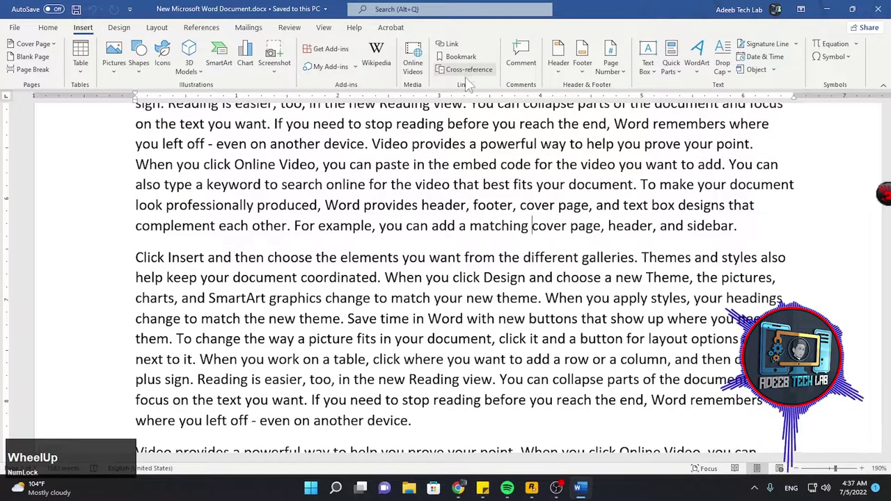
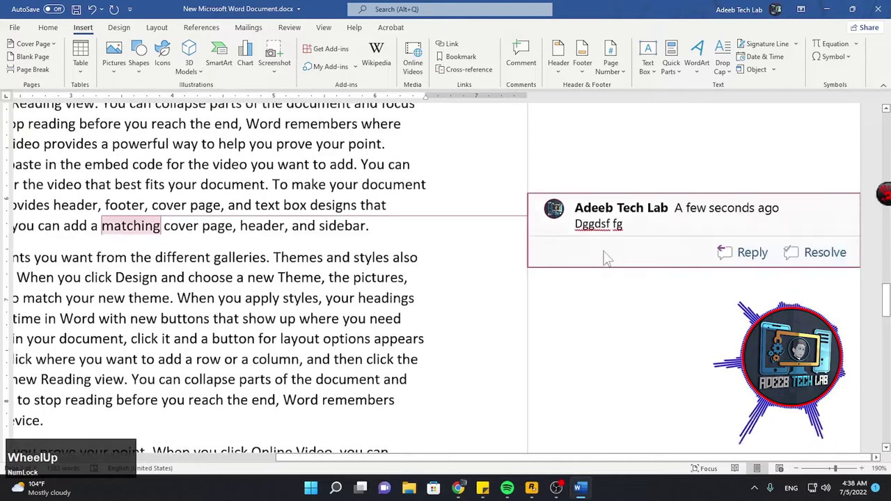
pyautogui.scroll(-3)
pyautogui.scroll(3)
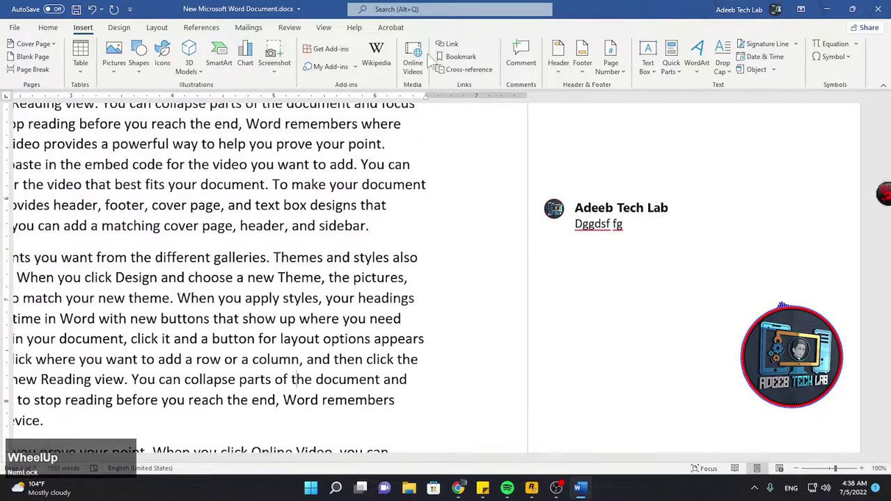
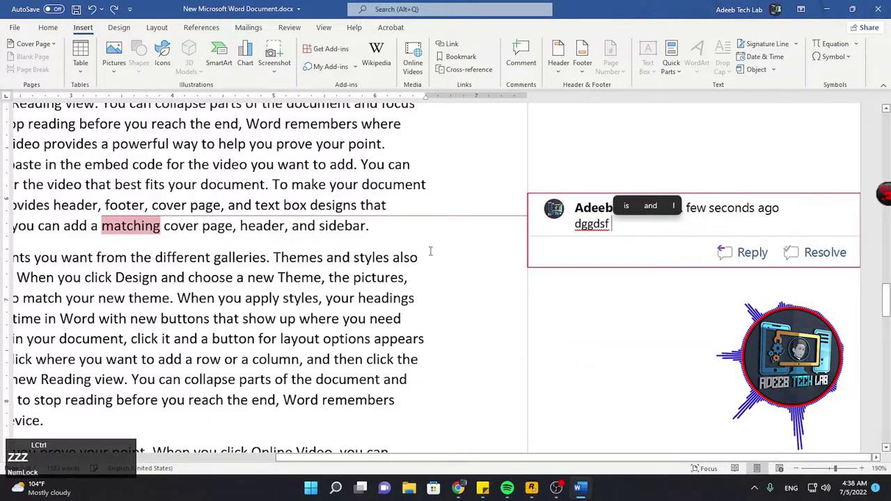
pyautogui.scroll(3)
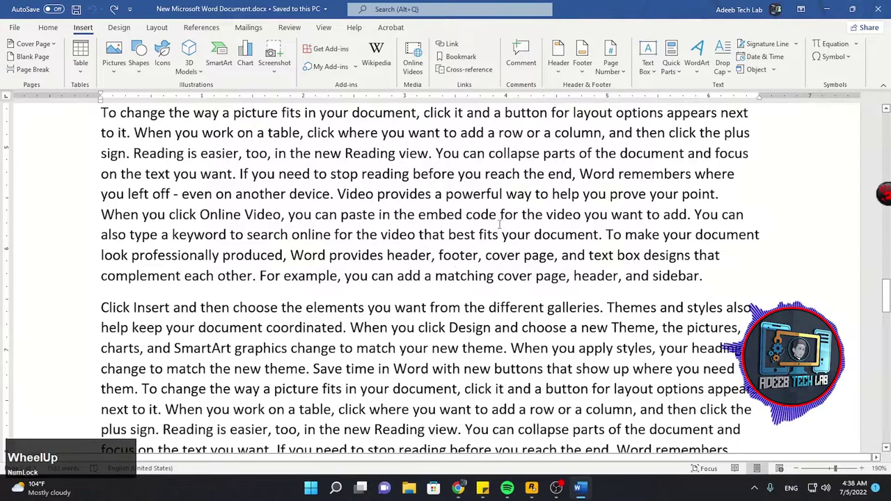
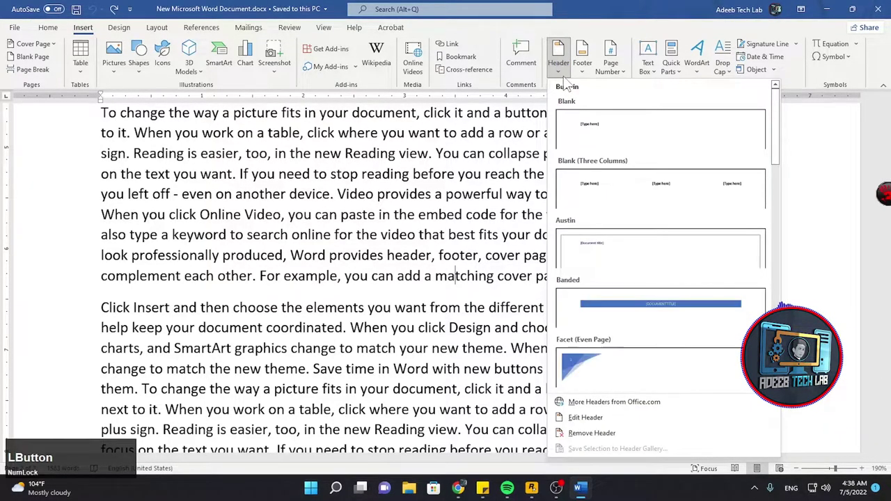
# Step: Add a Blank (Three Columns) header and clear its placeholder text
pyautogui.click(651, 186)
pyautogui.scroll(-3)
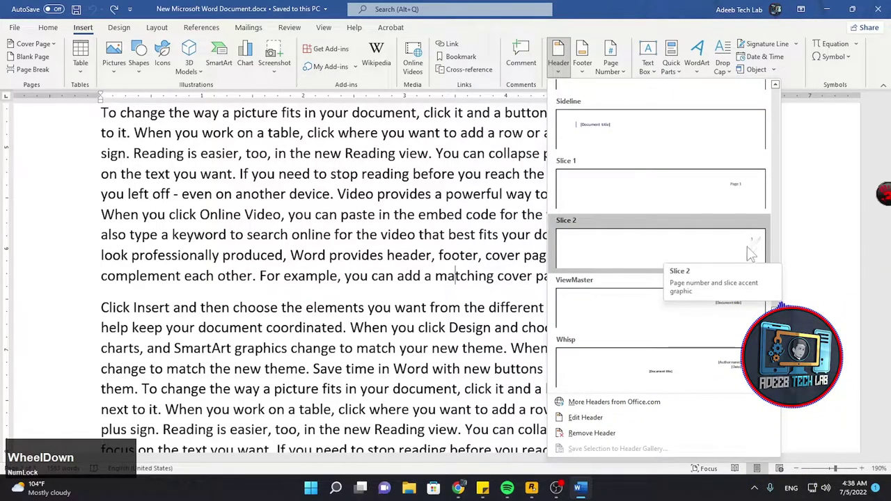
pyautogui.scroll(-3)
pyautogui.scroll(3)
pyautogui.click(669, 194)
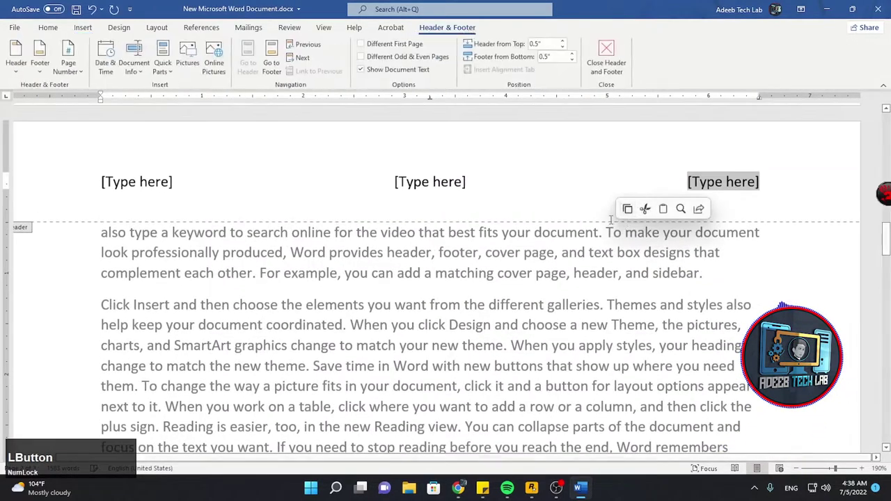
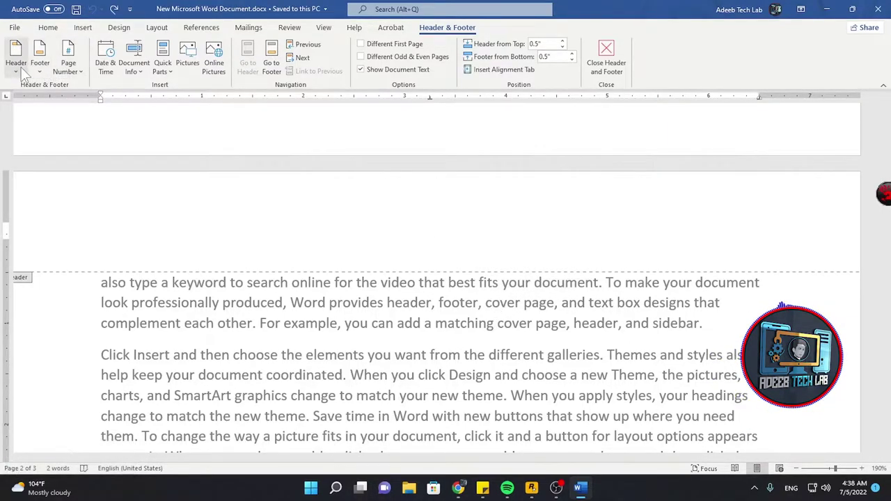
pyautogui.press('z')
# Step: Replace it with the Facet blue-triangle header showing the page number
pyautogui.click(75, 75)
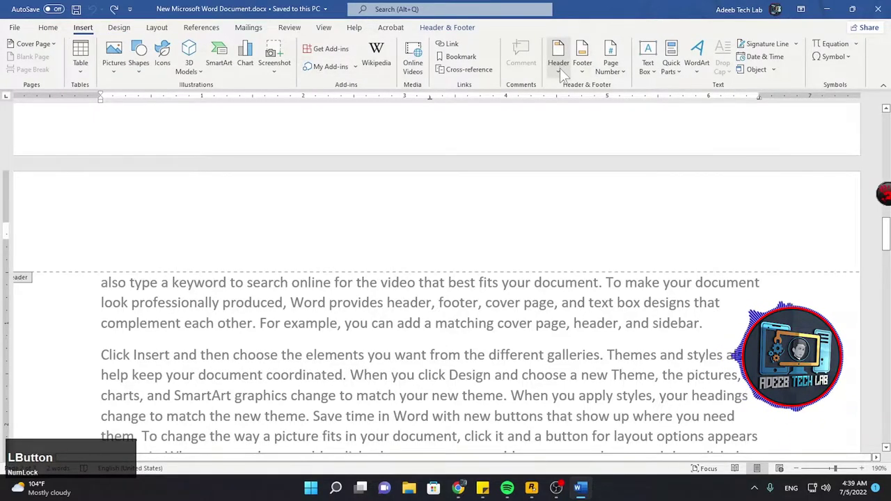
pyautogui.scroll(-3)
pyautogui.scroll(3)
pyautogui.scroll(-3)
pyautogui.scroll(3)
pyautogui.click(617, 196)
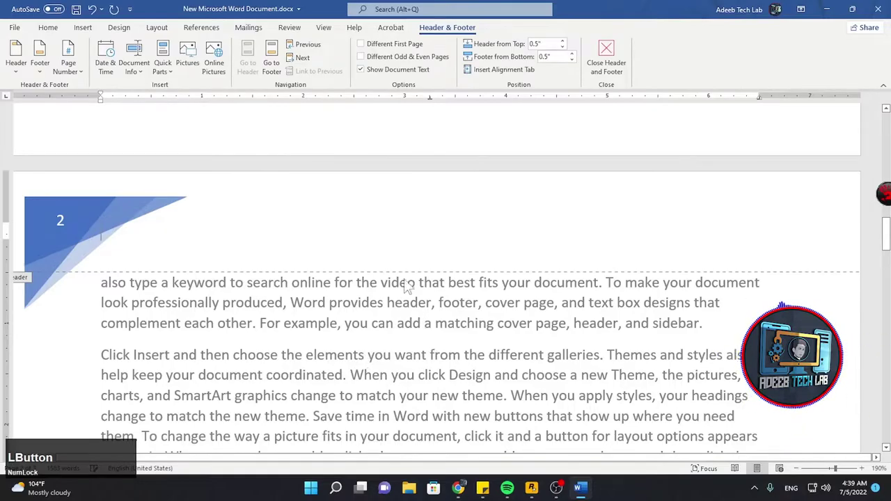
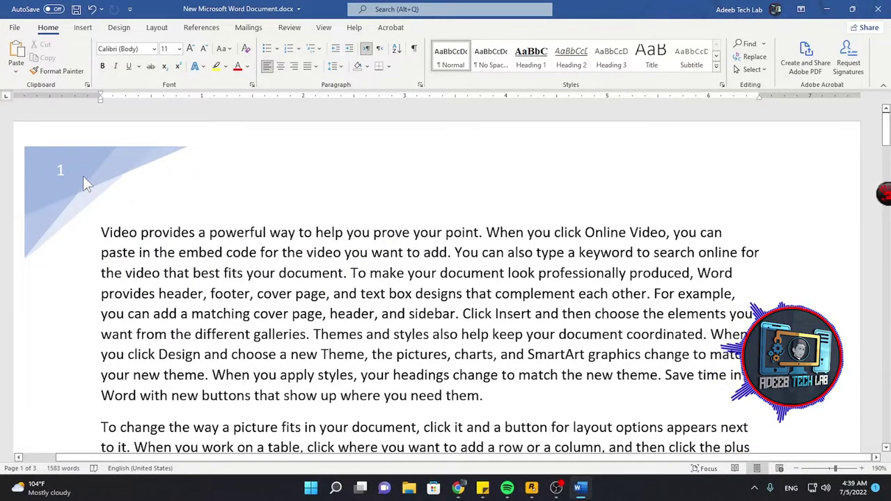
# Step: Scroll through the pages to confirm the triangle header numbered 1, 2 and 3
pyautogui.scroll(3)
pyautogui.scroll(-3)
pyautogui.scroll(3)
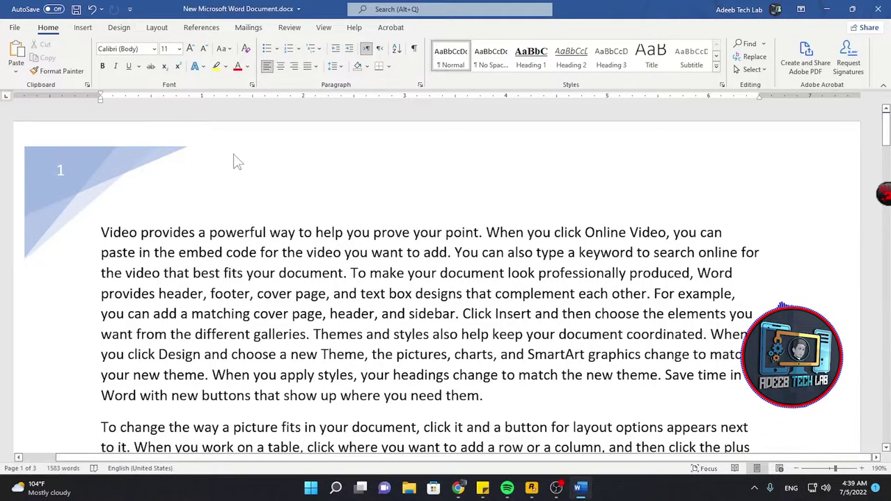
pyautogui.scroll(3)
pyautogui.scroll(-3)
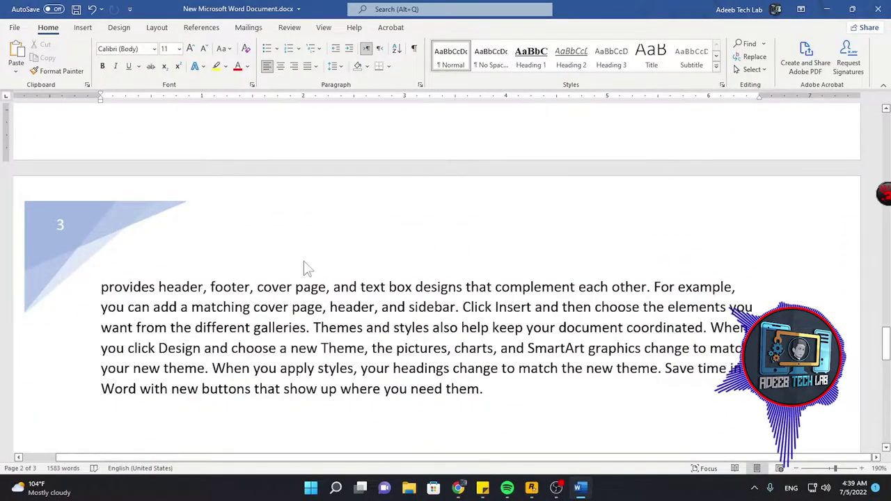
pyautogui.scroll(3)
pyautogui.scroll(3)
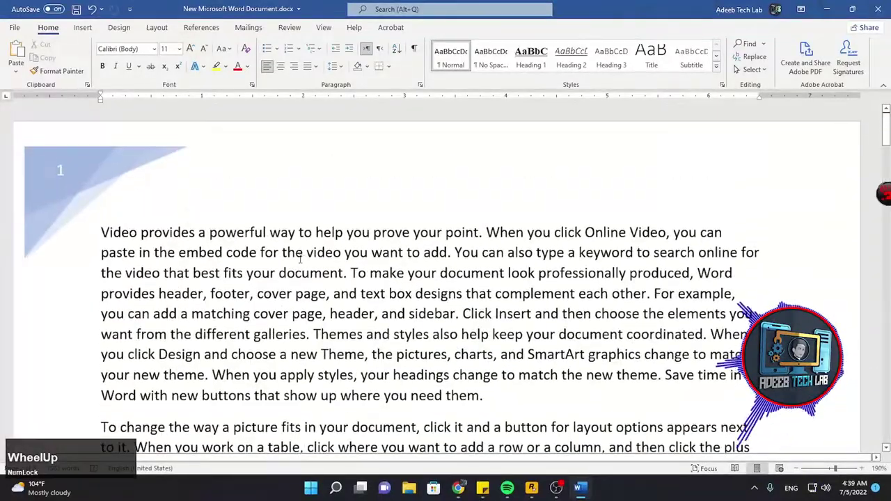
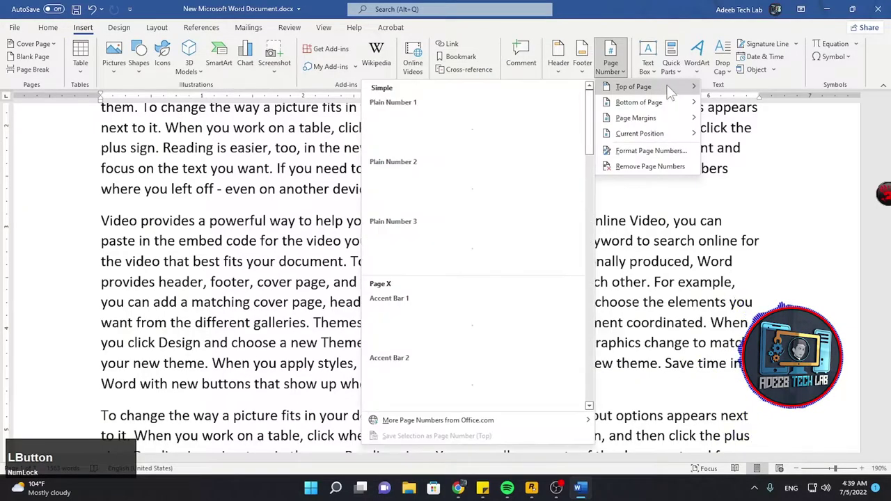
# Step: Browse the Page Number submenus and leave without adding a number
pyautogui.scroll(-3)
pyautogui.scroll(3)
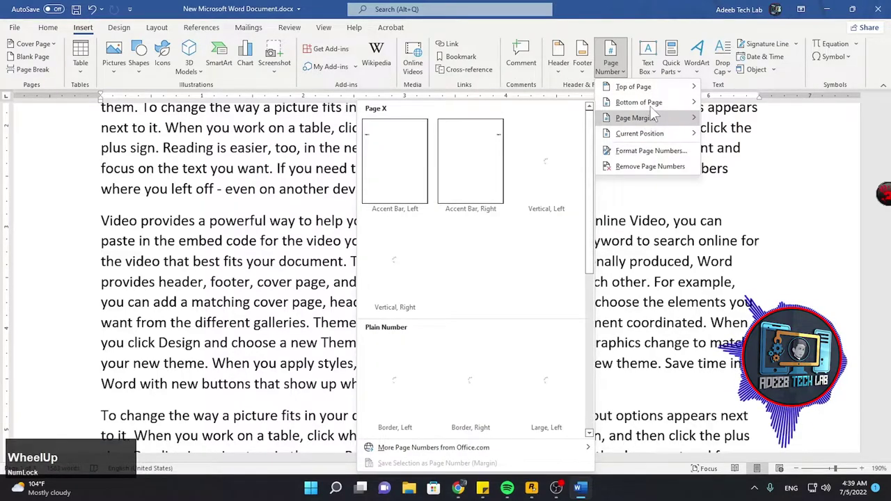
pyautogui.scroll(-3)
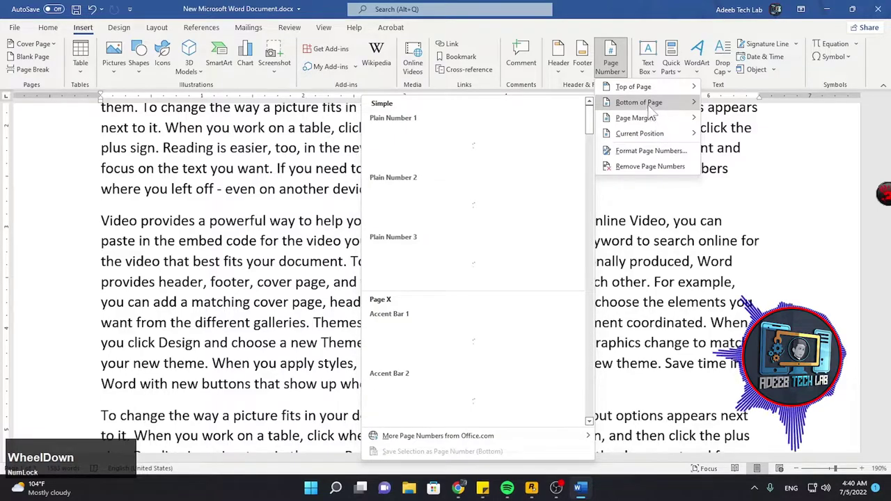
pyautogui.scroll(-3)
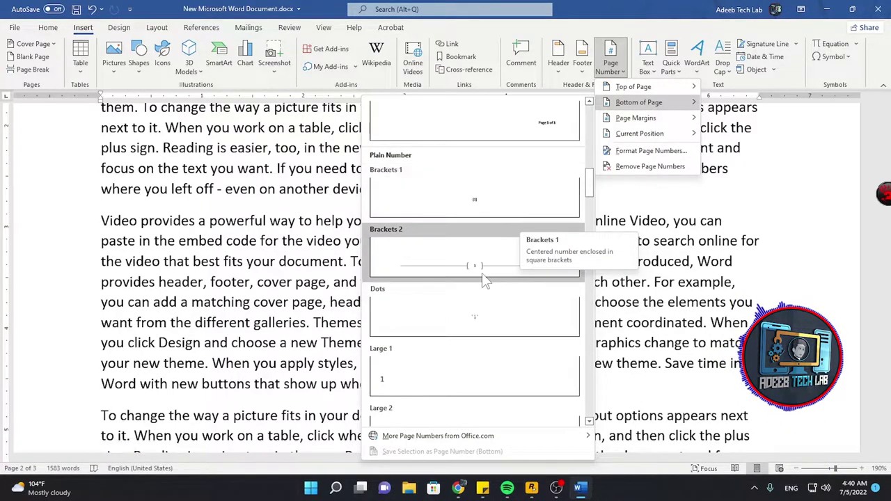
pyautogui.click(652, 75)
# Step: Bring up the gallery of ready-made text box designs and scroll through it
pyautogui.scroll(3)
pyautogui.click(76, 37)
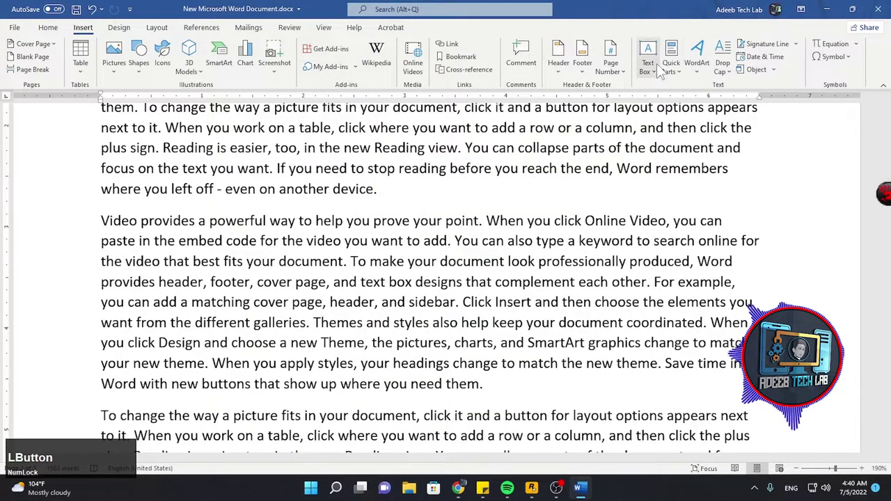
pyautogui.scroll(-3)
# Step: Insert a Banded Quote text box from the gallery beside the Video paragraph
pyautogui.scroll(3)
pyautogui.click(685, 236)
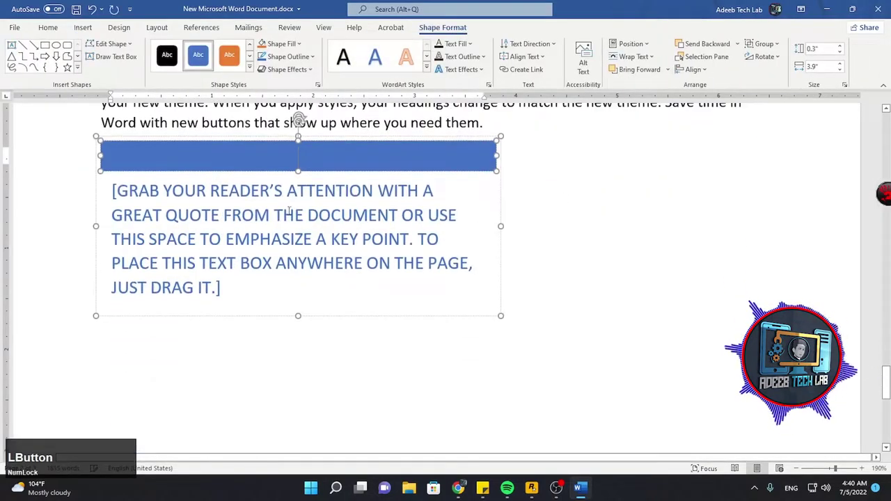
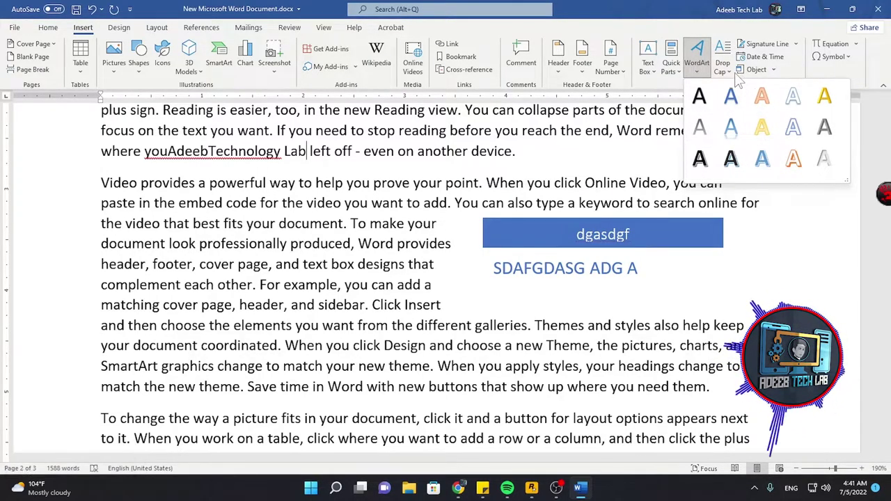
# Step: Preview the Drop Cap choices, then bring up the Date and Time formats dialog
pyautogui.click(734, 79)
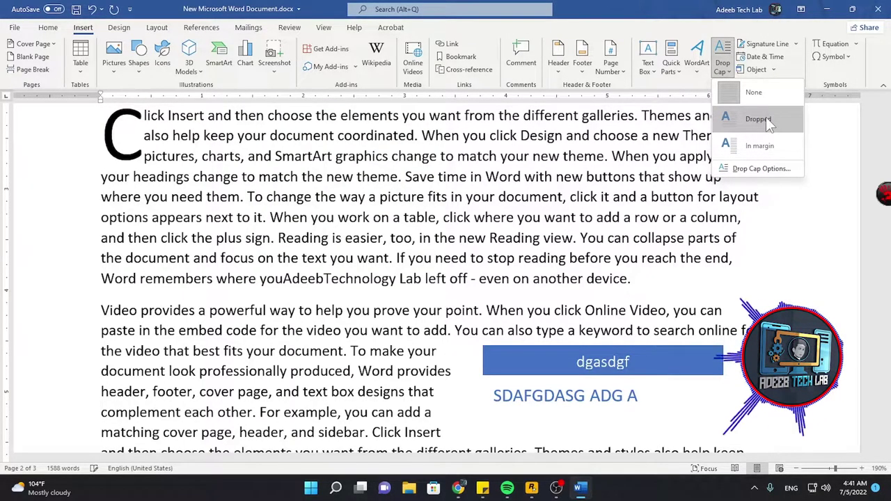
pyautogui.click(796, 48)
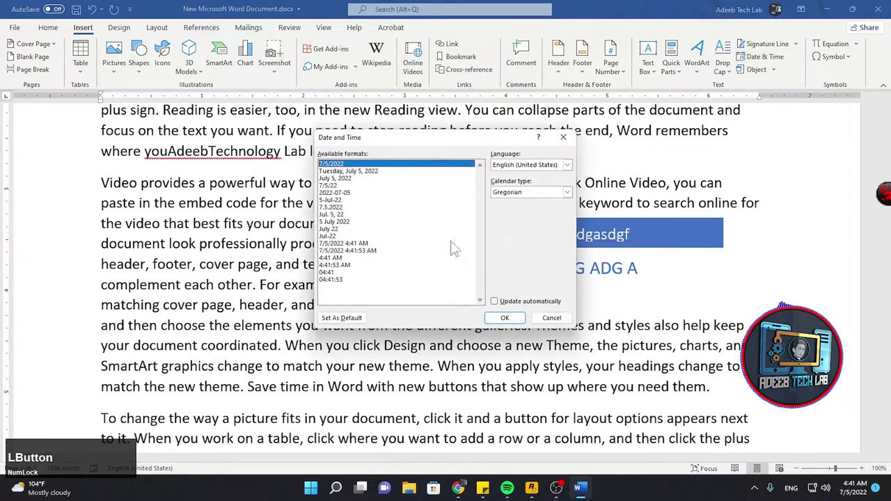
# Step: Insert today's date 7/5/2022 after 'Technology Lab' and browse the Object dialog
pyautogui.scroll(-3)
pyautogui.click(506, 320)
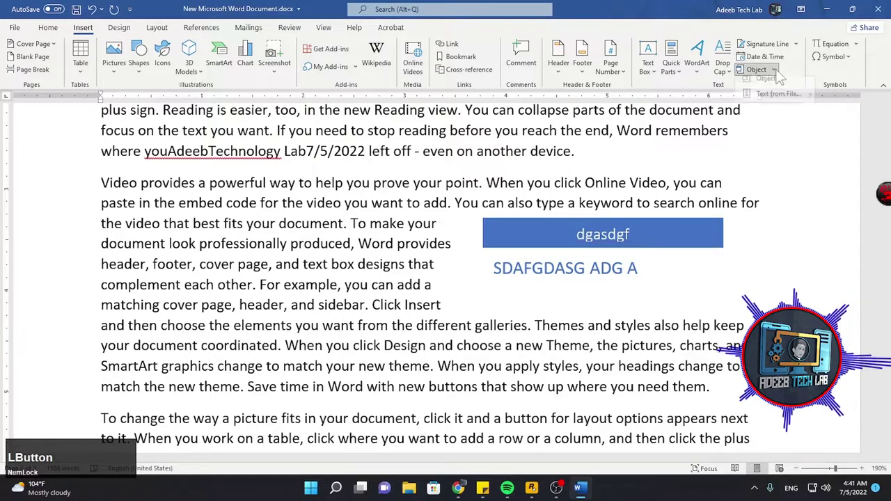
pyautogui.scroll(-3)
pyautogui.scroll(3)
pyautogui.scroll(-3)
pyautogui.scroll(3)
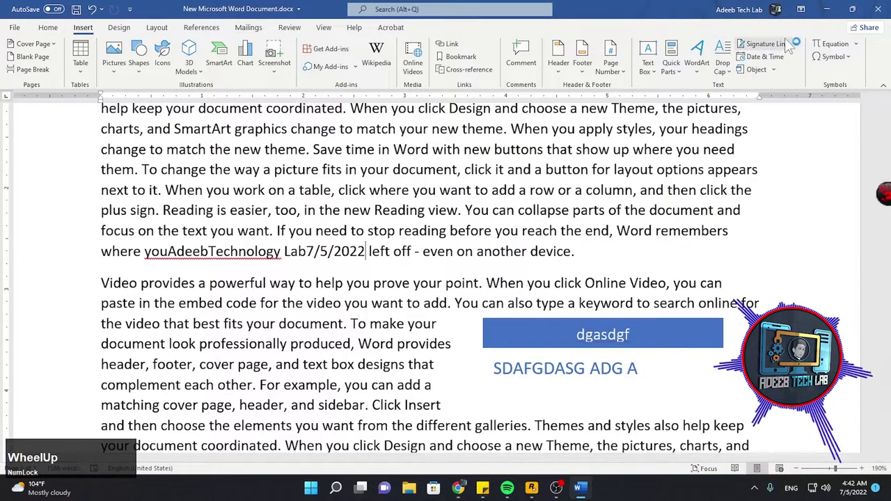
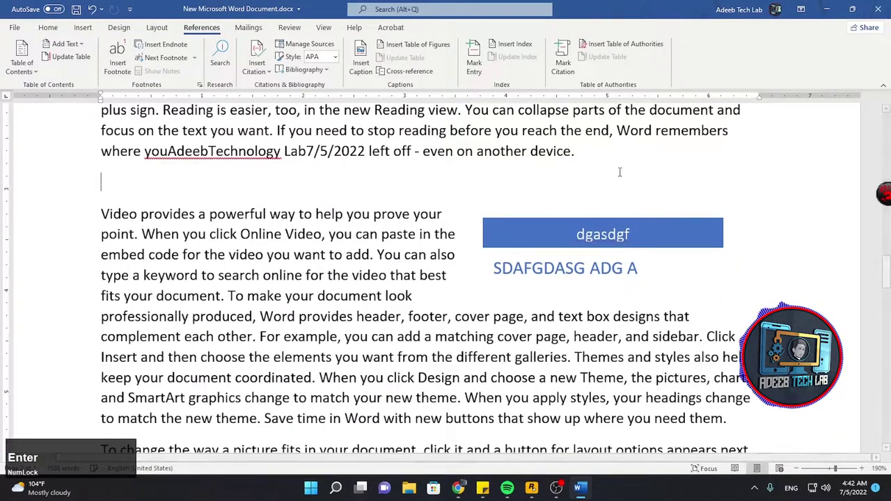
# Step: Insert the Binomial Theorem equation and change its n placeholders to nhjk
pyautogui.click(733, 64)
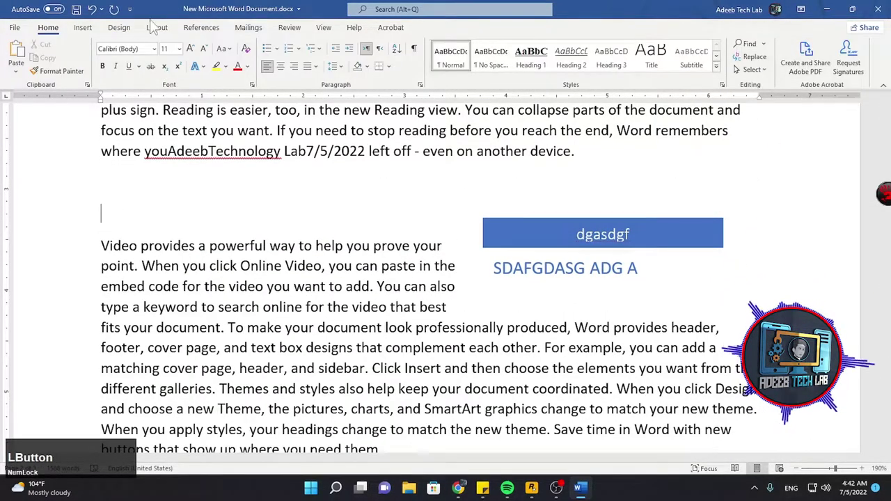
pyautogui.scroll(-3)
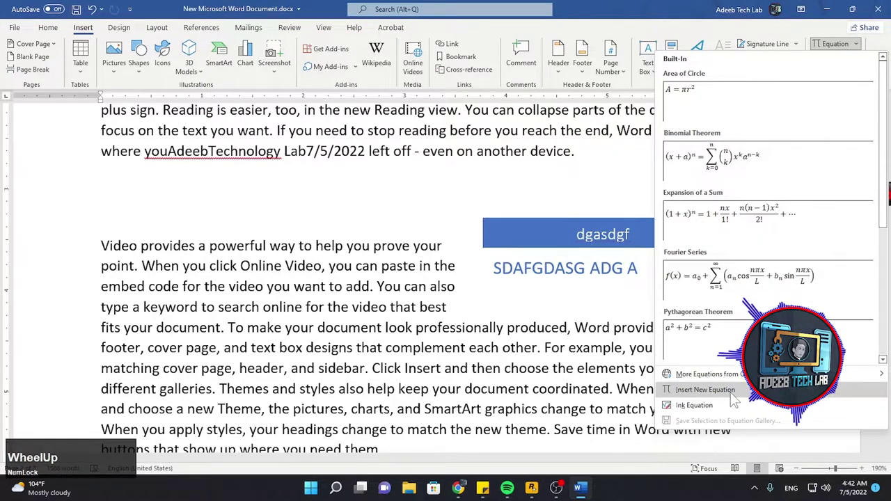
pyautogui.scroll(3)
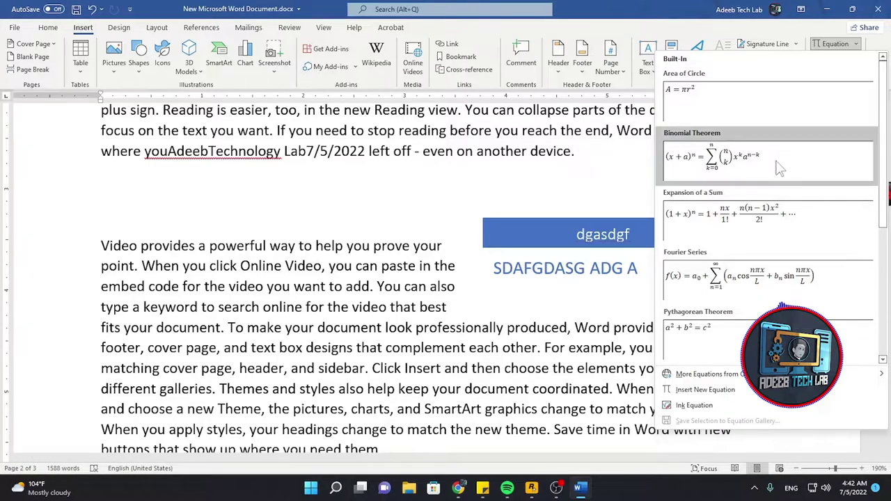
pyautogui.click(780, 175)
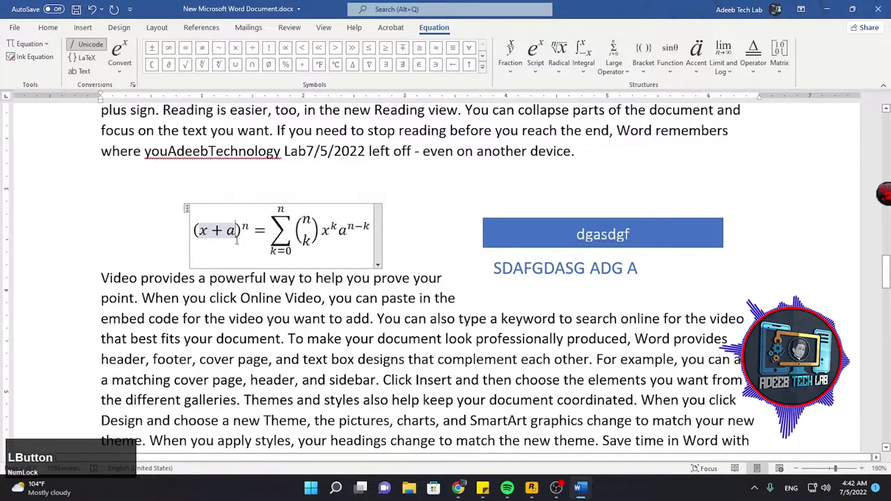
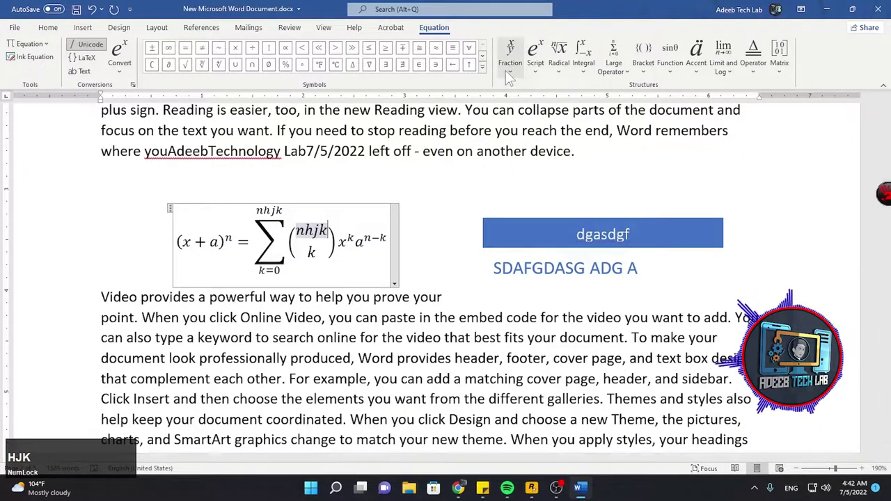
pyautogui.write('jk')
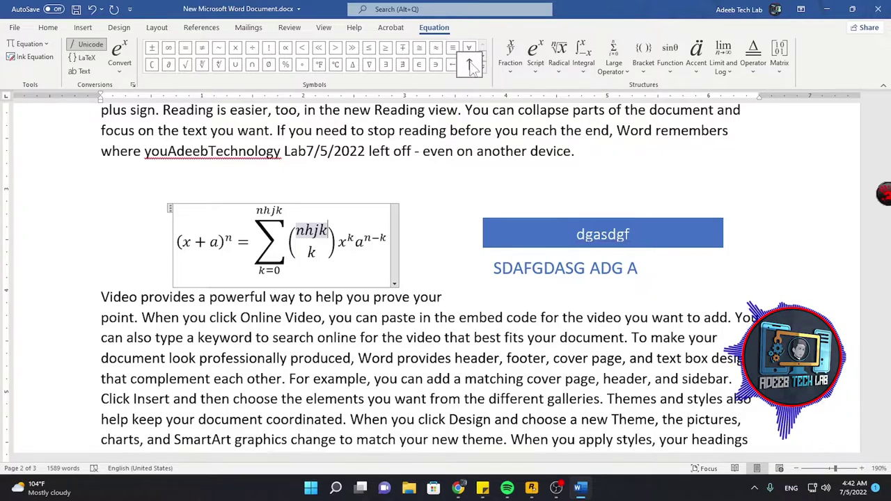
# Step: Browse the Symbols, Matrix and Fraction galleries, then finish editing the equation
pyautogui.click(487, 75)
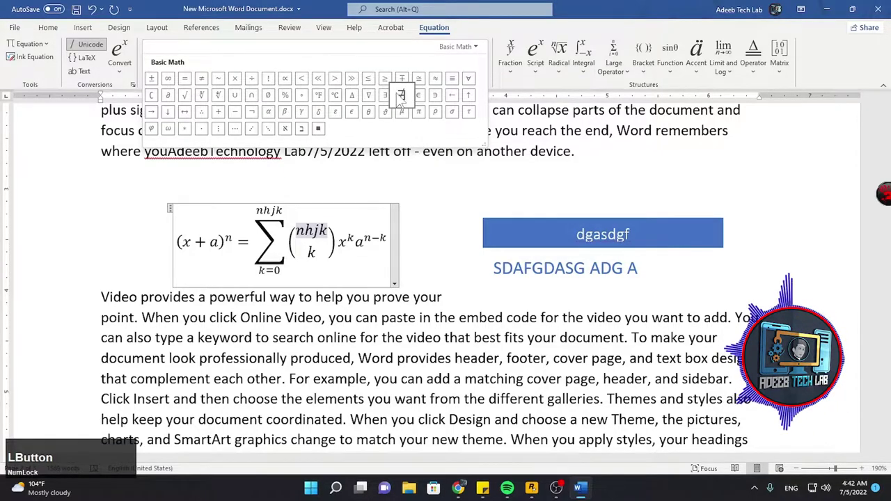
pyautogui.click(858, 66)
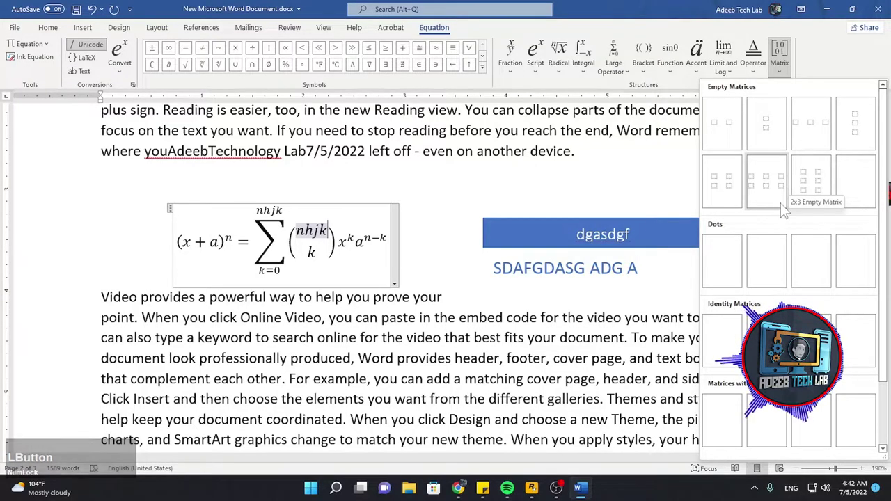
pyautogui.click(840, 69)
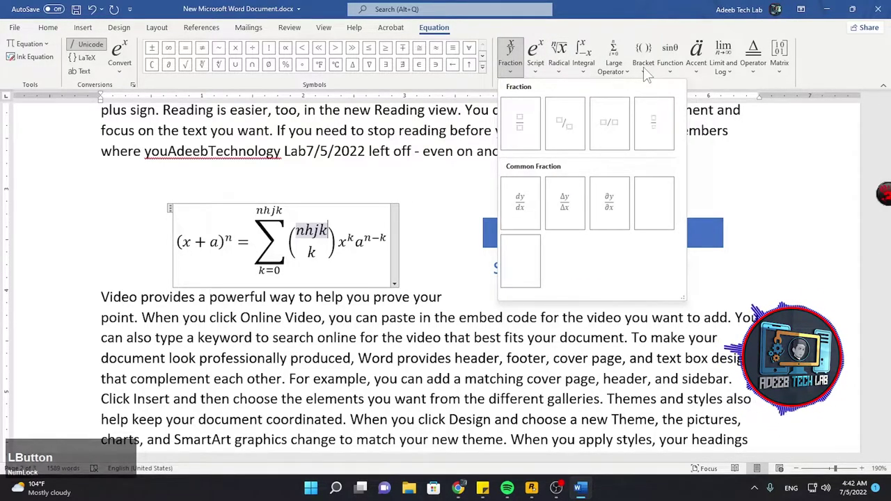
pyautogui.click(839, 60)
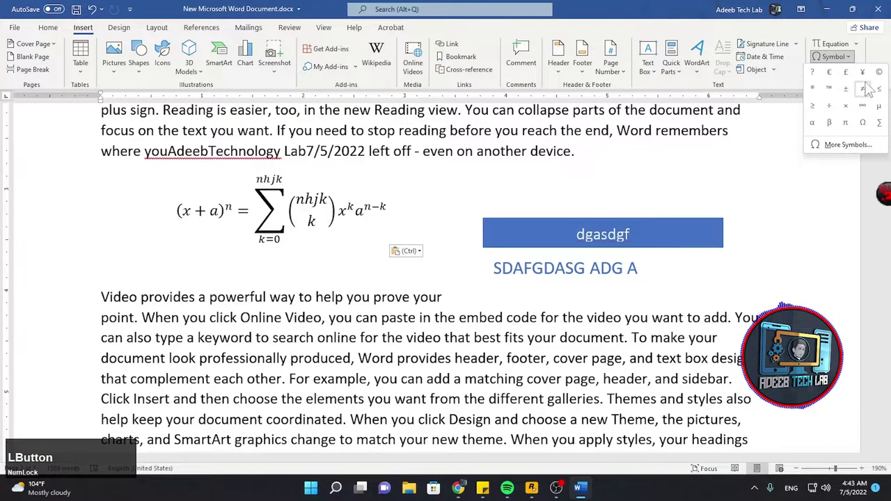
# Step: Insert two symbols from the Arab TV logos font via More Symbols
pyautogui.scroll(-3)
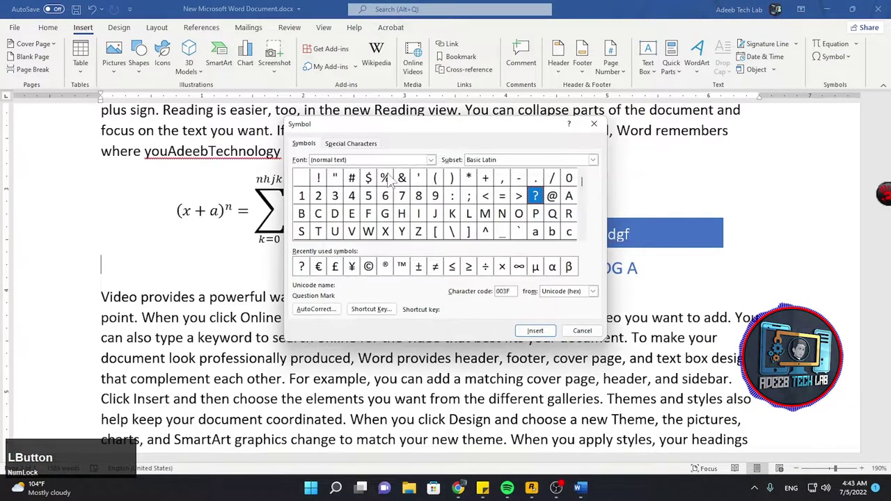
pyautogui.scroll(-3)
pyautogui.click(355, 190)
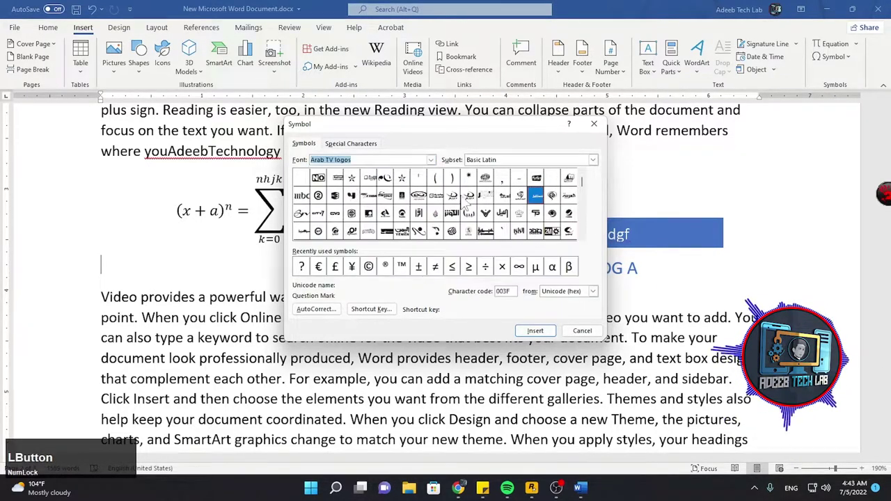
pyautogui.scroll(-3)
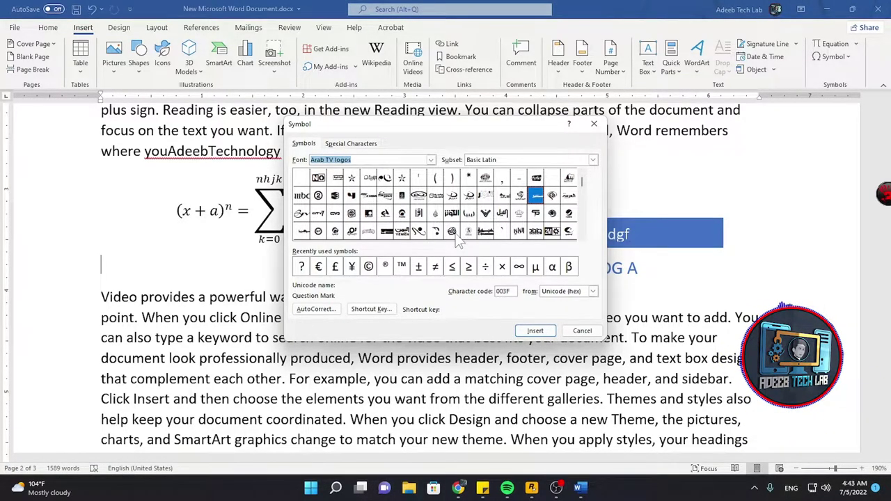
pyautogui.scroll(-3)
pyautogui.click(461, 242)
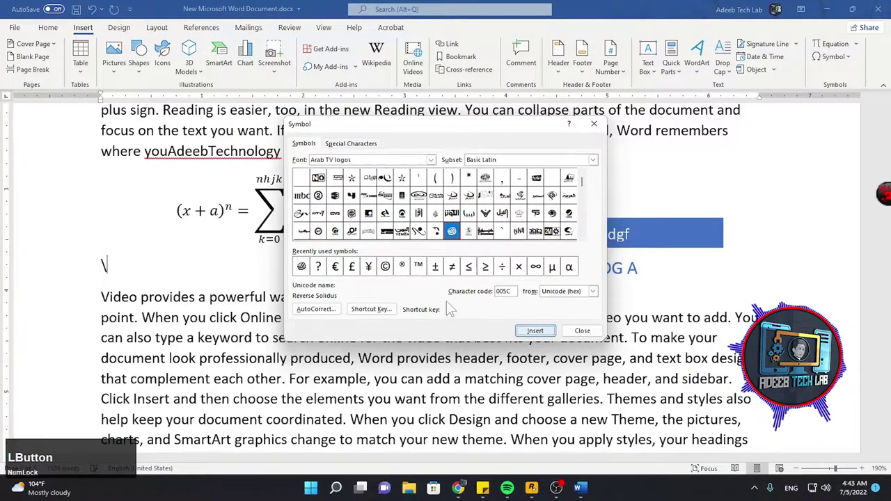
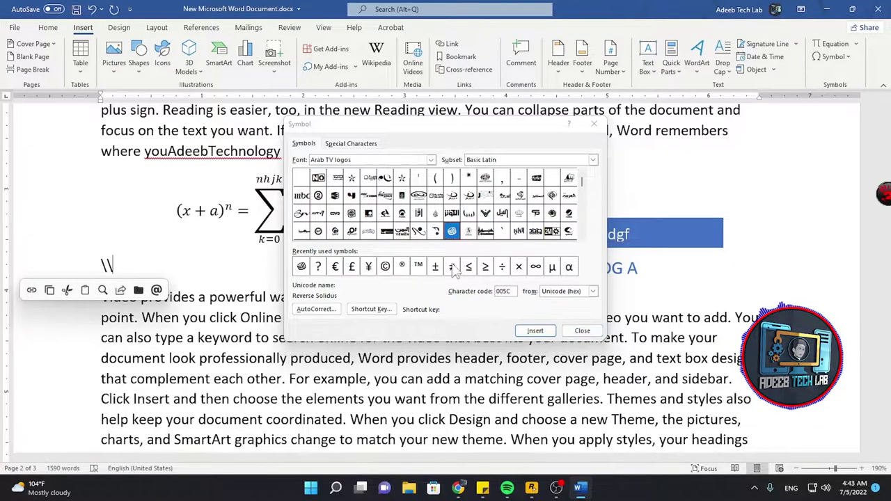
pyautogui.click(394, 272)
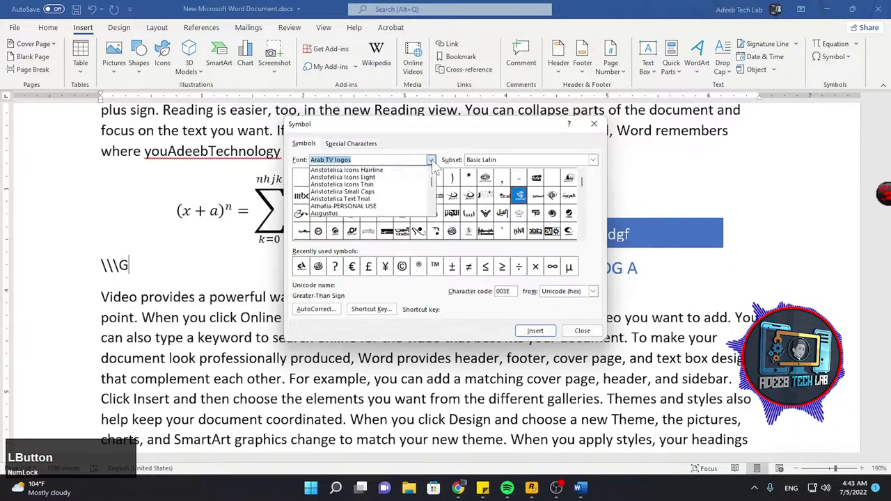
# Step: Switch the symbol font to Aileron Bold and insert a final symbol, giving '\\\\\\GĢ'
pyautogui.scroll(3)
pyautogui.click(370, 190)
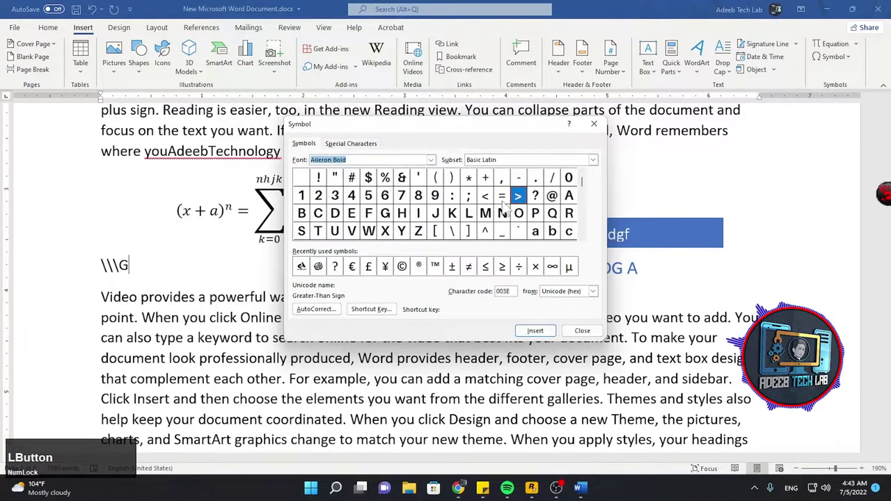
pyautogui.scroll(-3)
pyautogui.scroll(3)
pyautogui.click(458, 212)
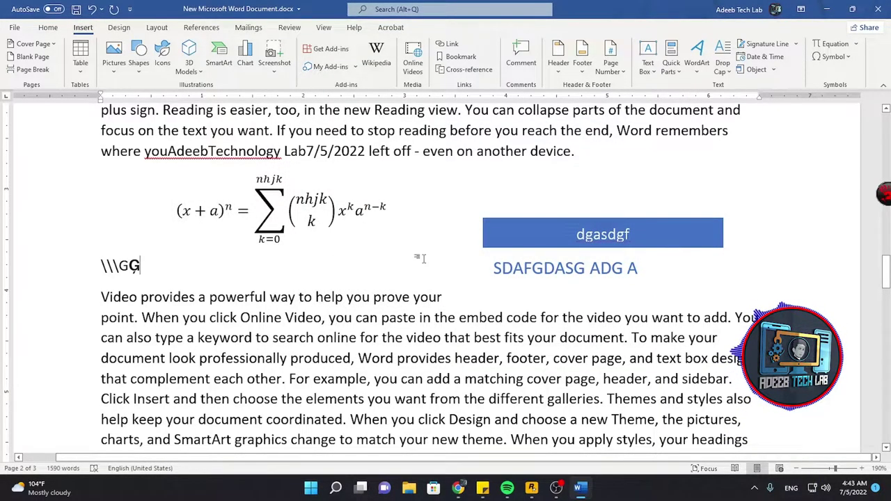
# Step: Insert a five-column, two-row table below the first paragraph and browse dark table styles
pyautogui.click(342, 160)
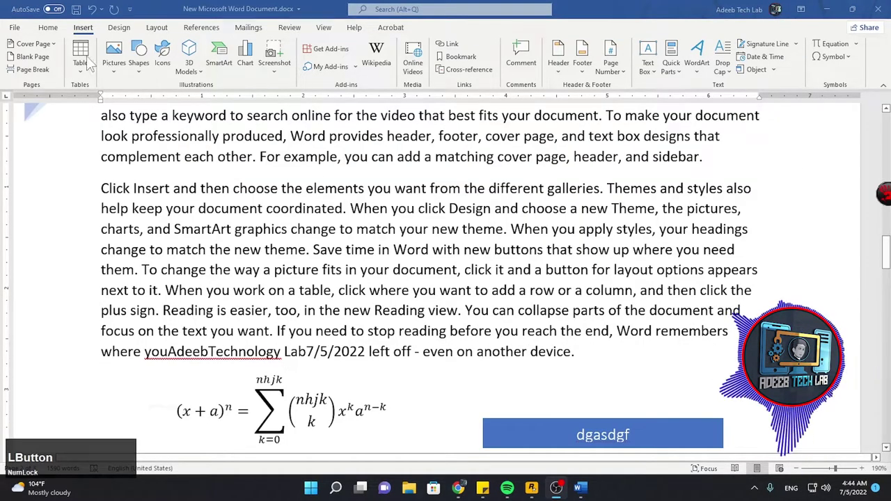
pyautogui.click(728, 171)
pyautogui.press('Return')
pyautogui.click(89, 63)
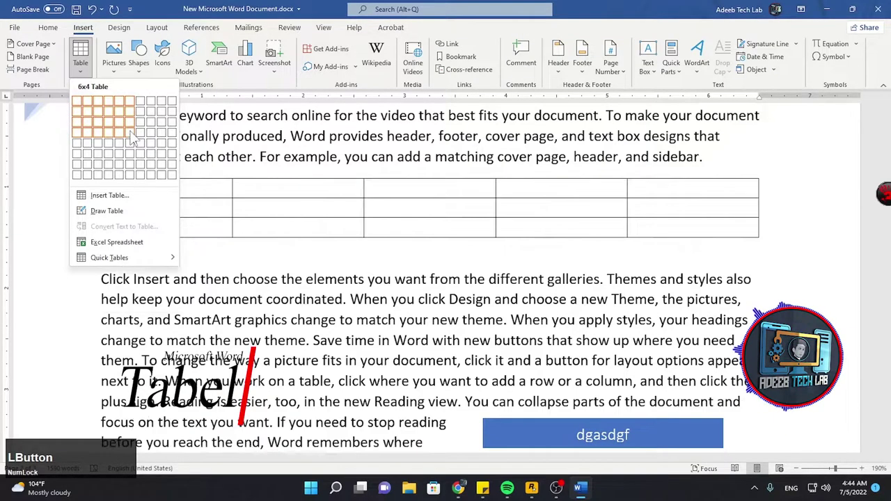
pyautogui.click(113, 204)
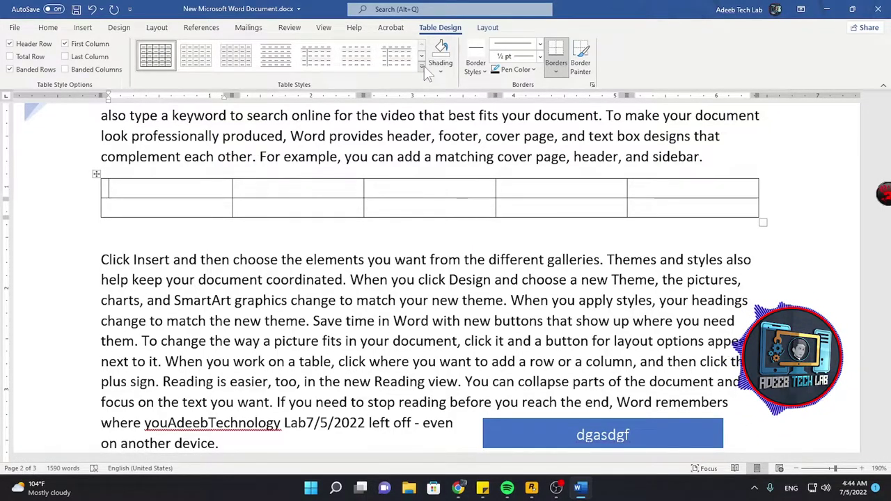
pyautogui.click(430, 74)
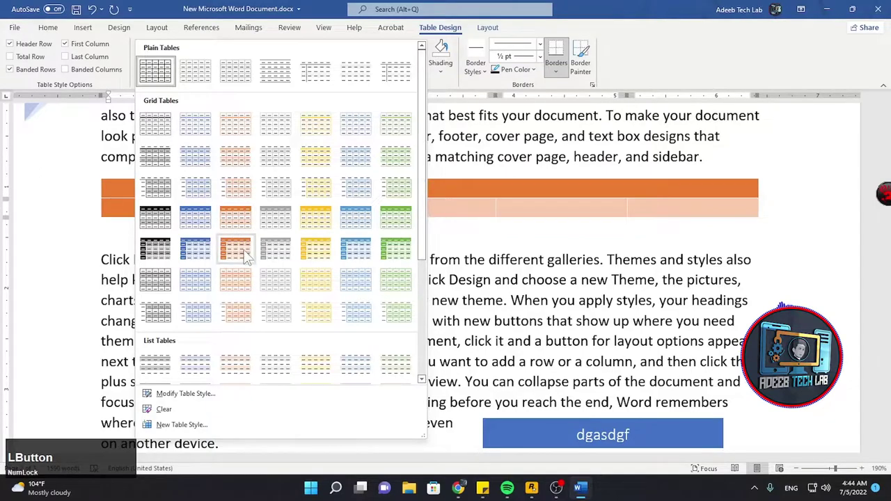
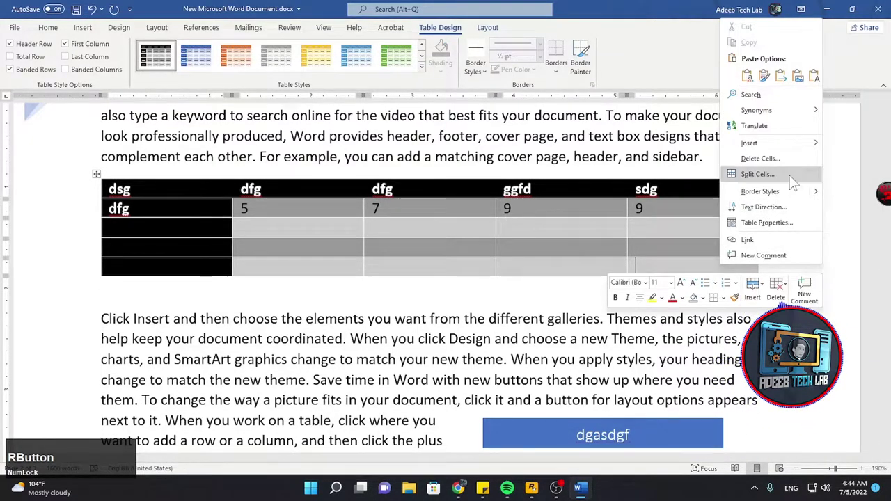
# Step: Insert cells shifted down to add a row, then merge the blank cells of a lower row
pyautogui.click(781, 153)
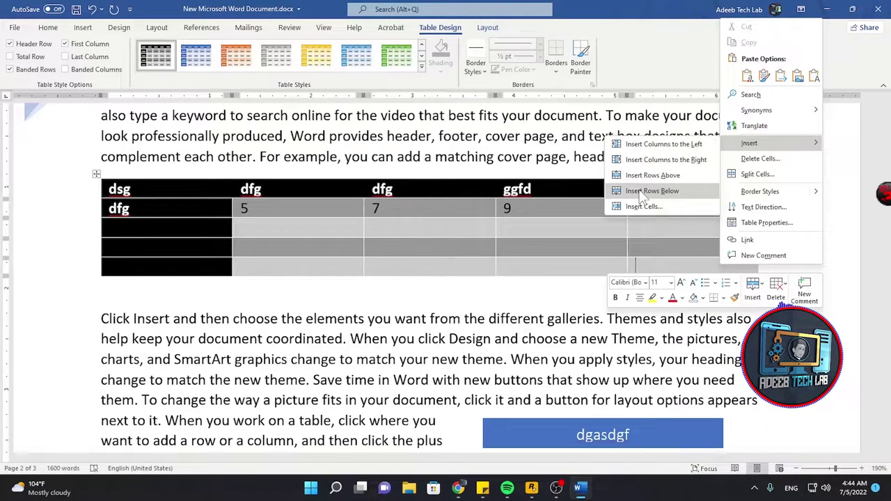
pyautogui.click(648, 215)
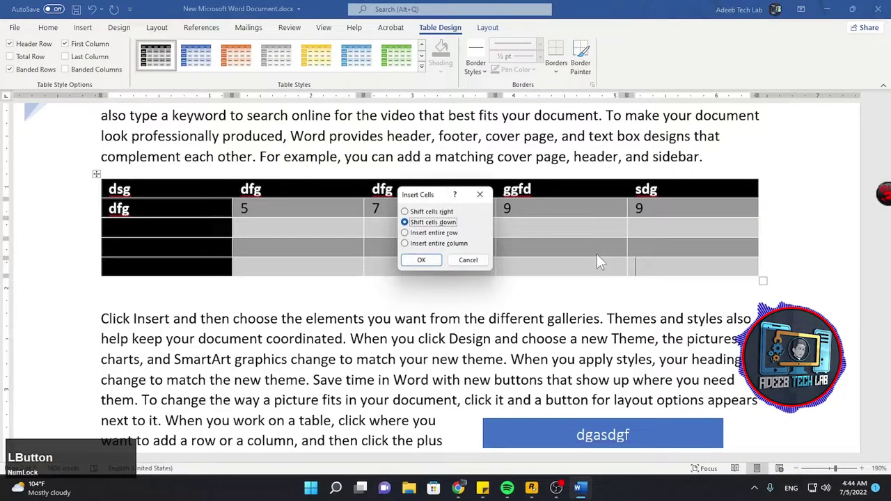
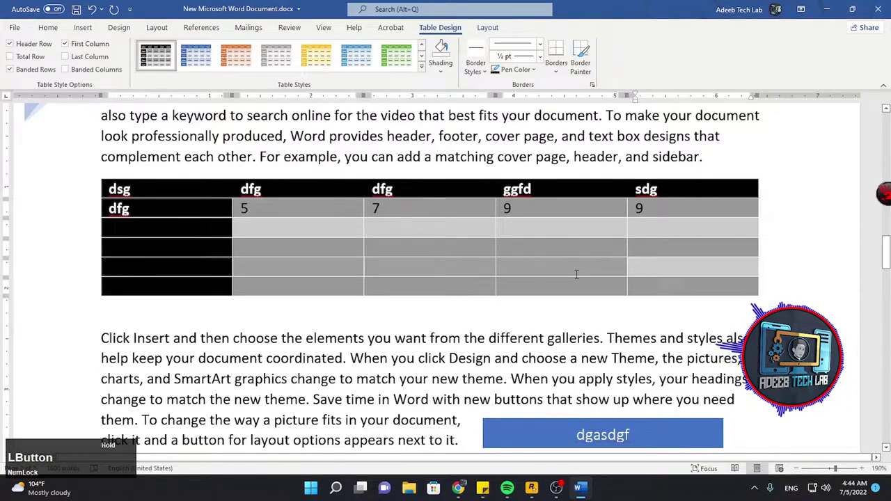
pyautogui.rightClick(666, 273)
pyautogui.click(709, 382)
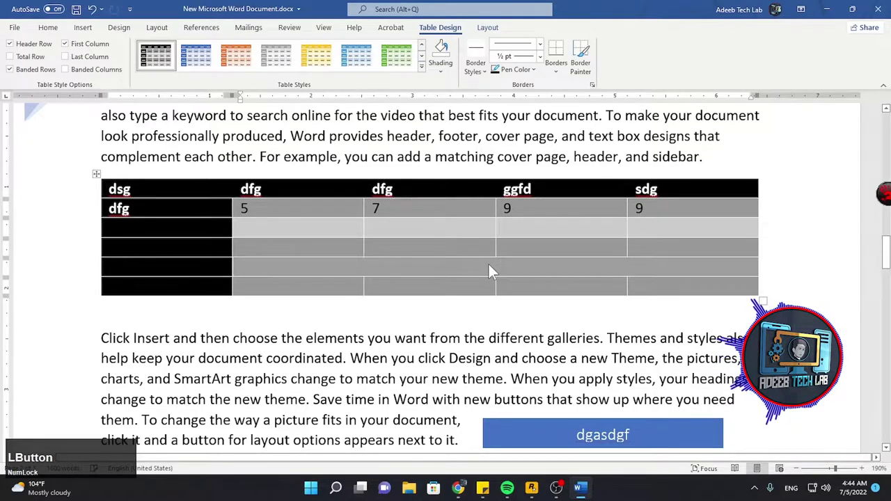
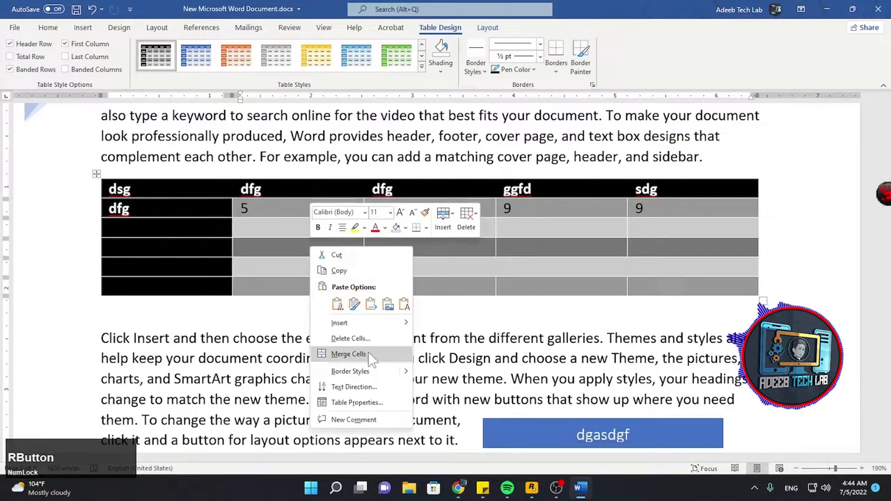
pyautogui.click(366, 339)
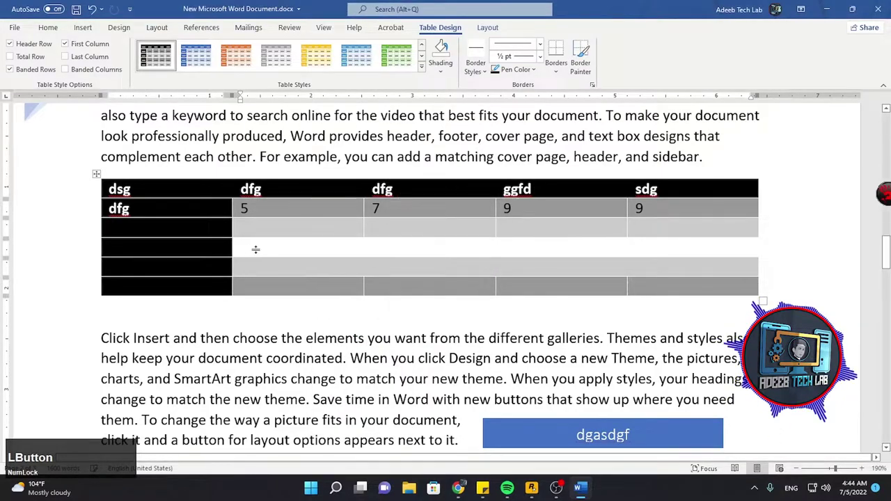
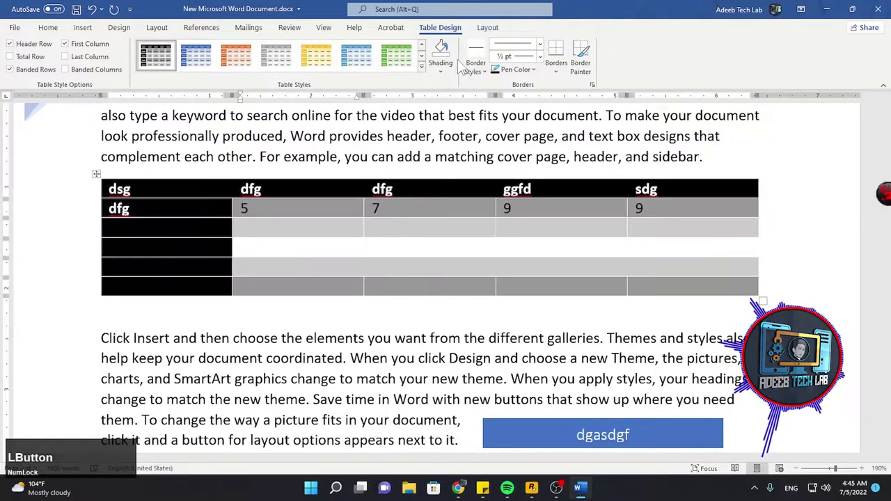
# Step: Shade a bottom-row cell dark gold and paint thin green borders onto the cells
pyautogui.click(448, 71)
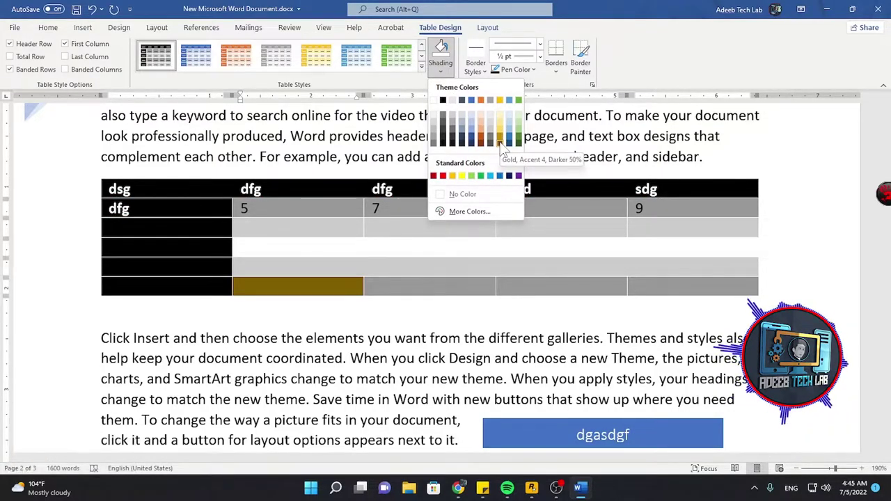
pyautogui.click(505, 149)
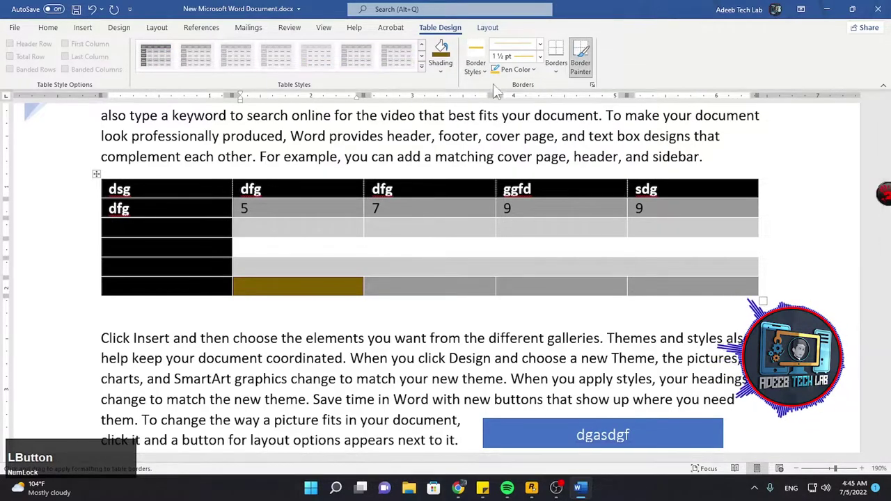
pyautogui.click(546, 53)
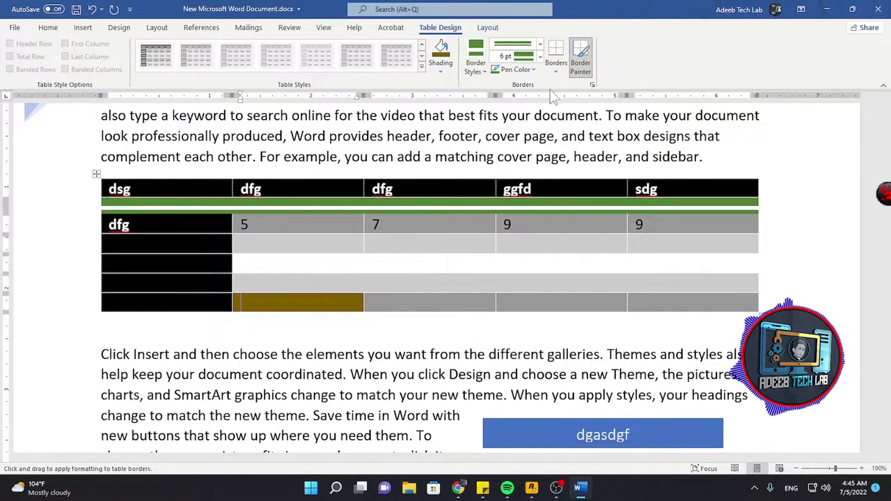
pyautogui.click(533, 74)
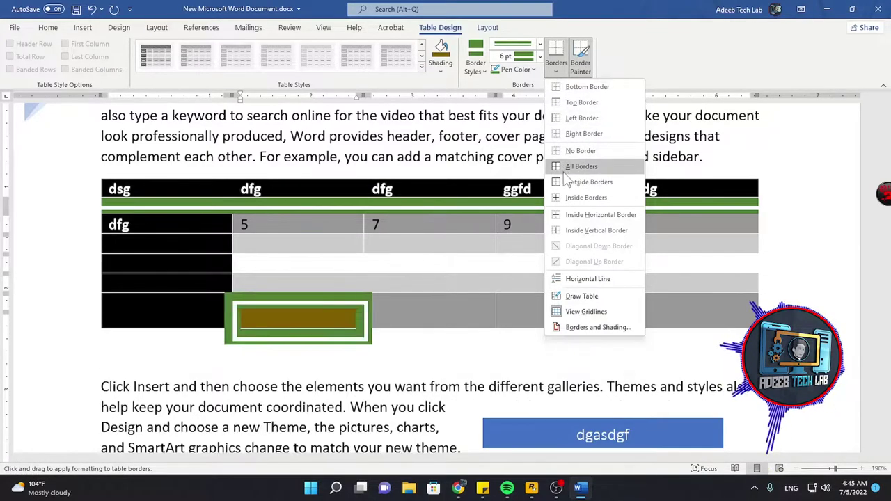
pyautogui.click(182, 259)
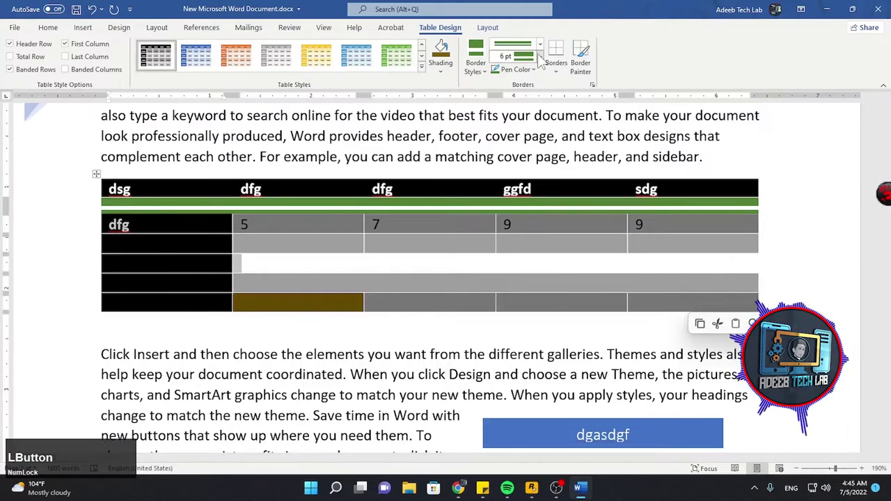
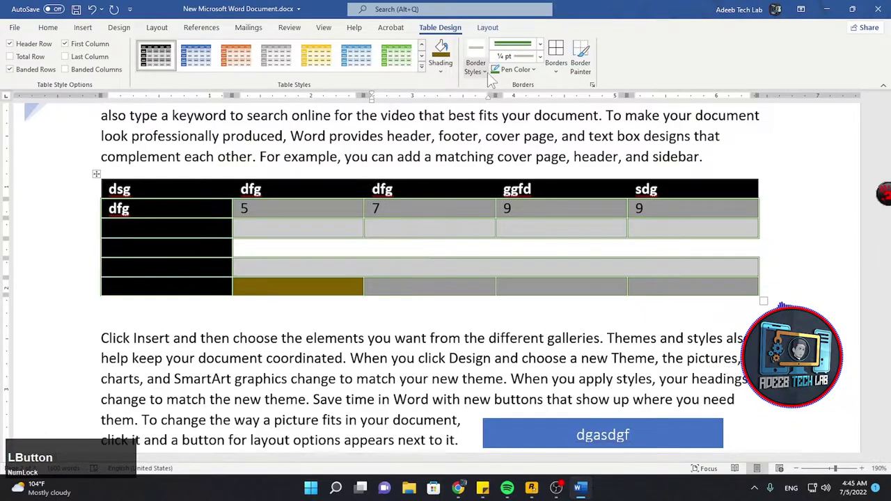
pyautogui.click(584, 79)
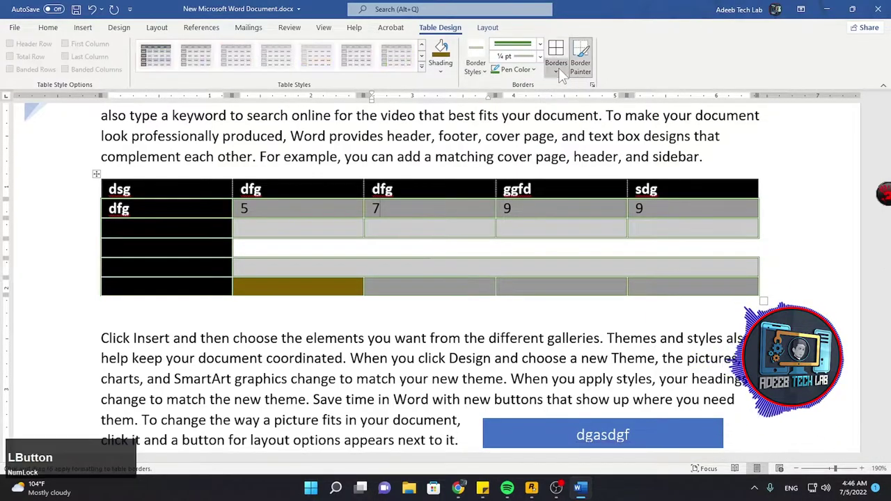
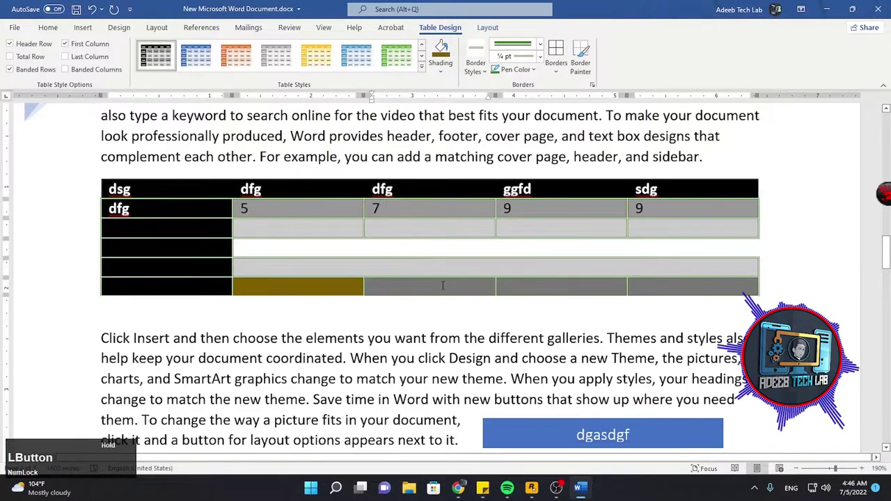
# Step: Delete the last three cells of the bottom row, leaving a shorter row
pyautogui.rightClick(447, 292)
pyautogui.click(485, 387)
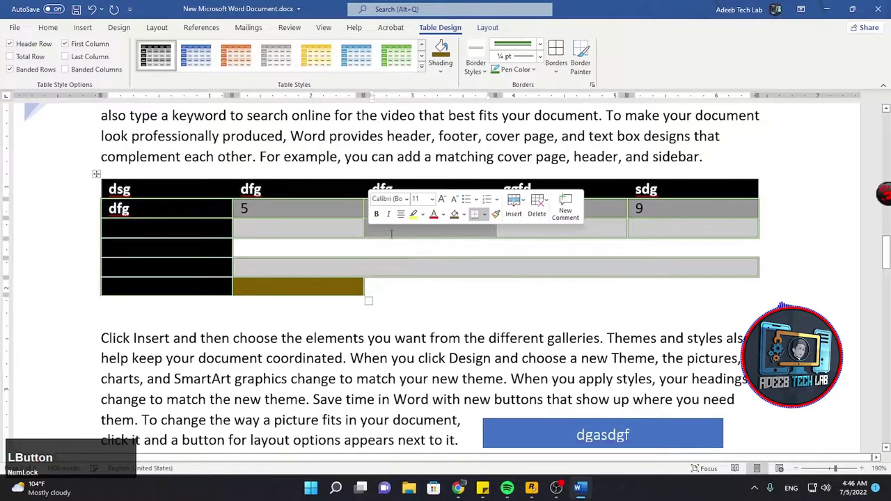
pyautogui.scroll(3)
pyautogui.scroll(-3)
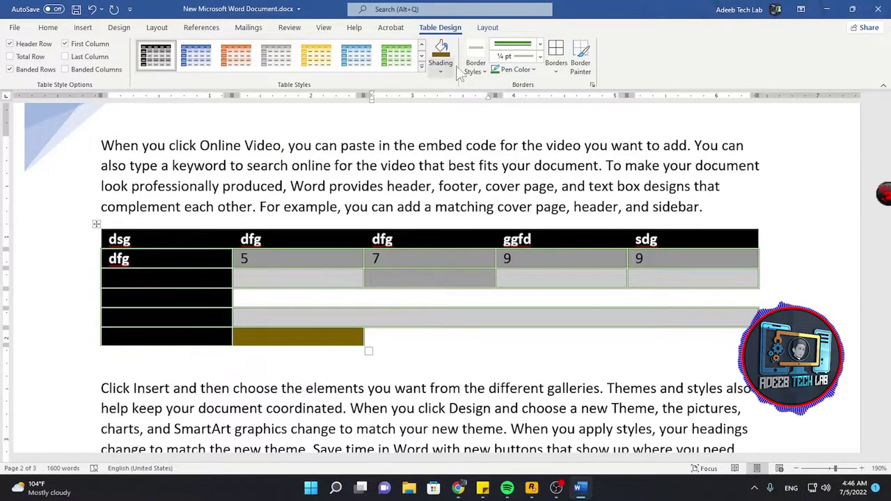
pyautogui.scroll(-3)
pyautogui.click(450, 39)
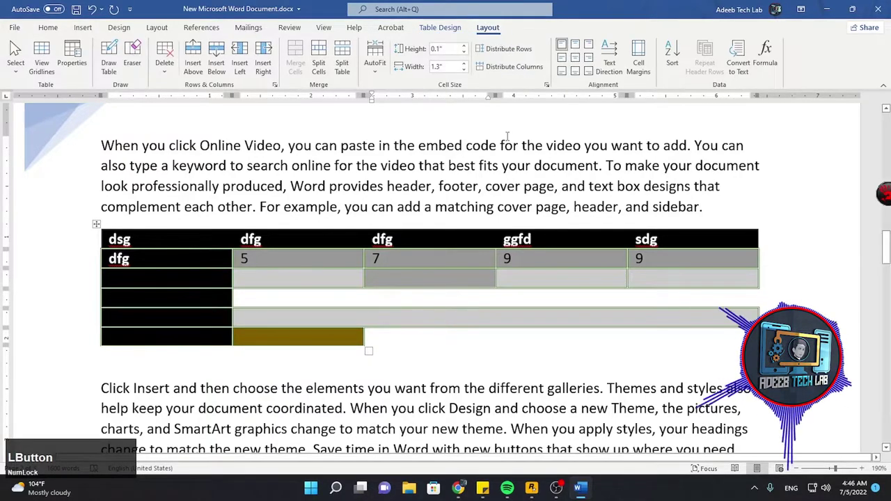
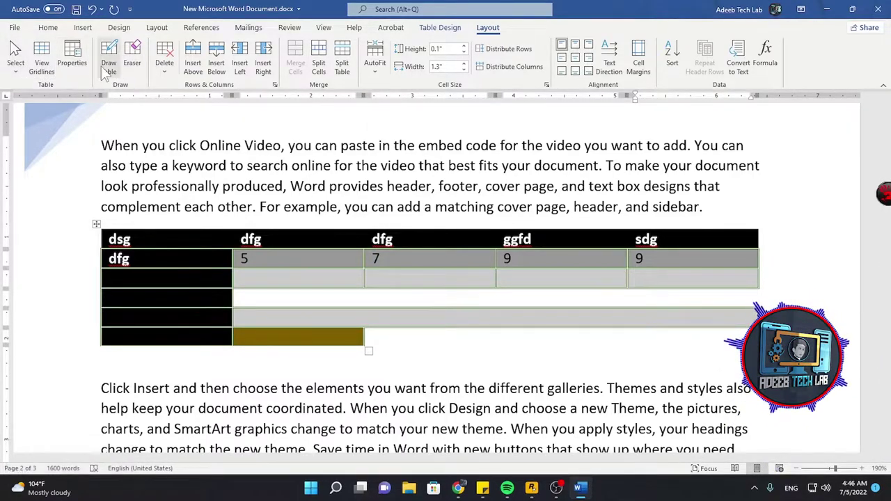
# Step: Use Draw Table to draw extra lines making the table's left side a grid of small cells
pyautogui.click(113, 72)
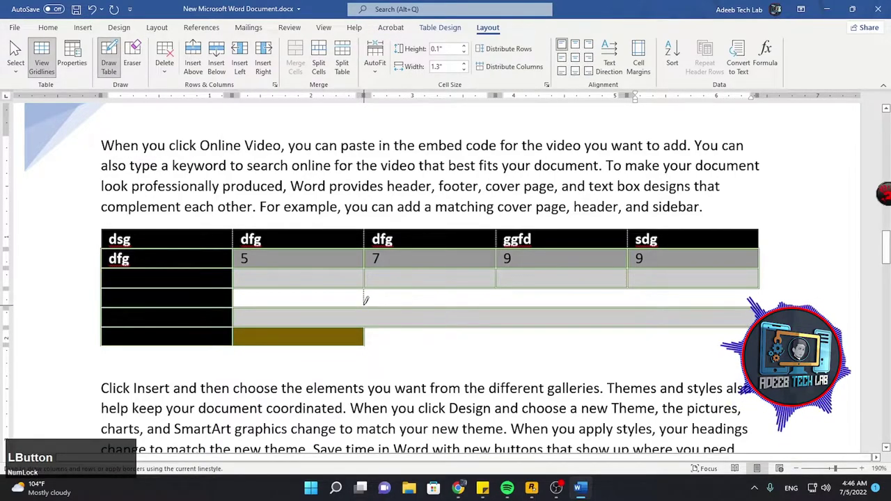
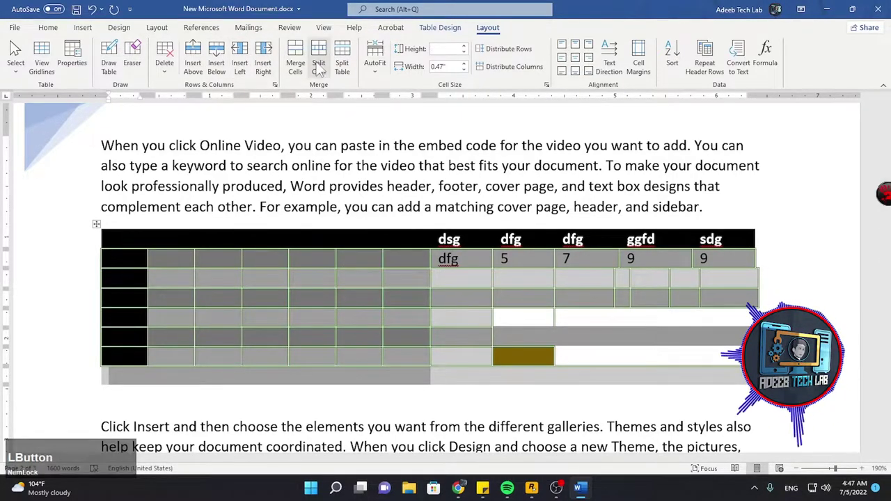
# Step: Split the table, raise the lower table's row height, and try typing 'f' in a cell
pyautogui.click(232, 306)
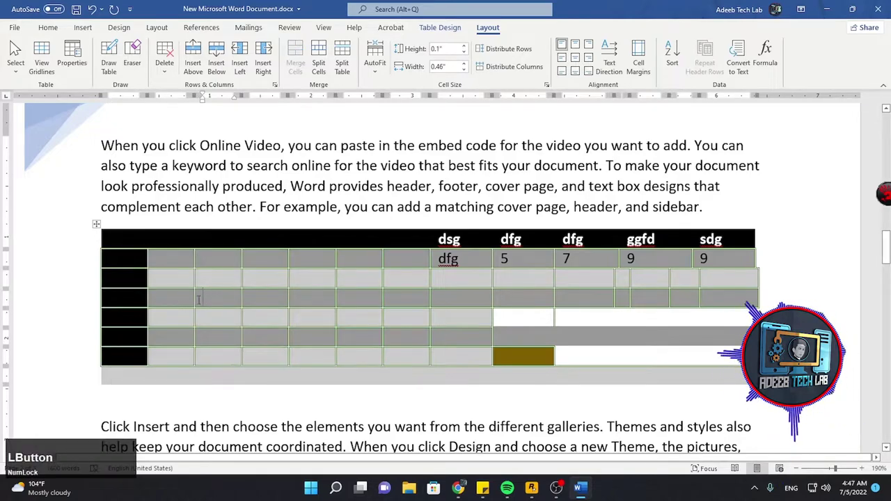
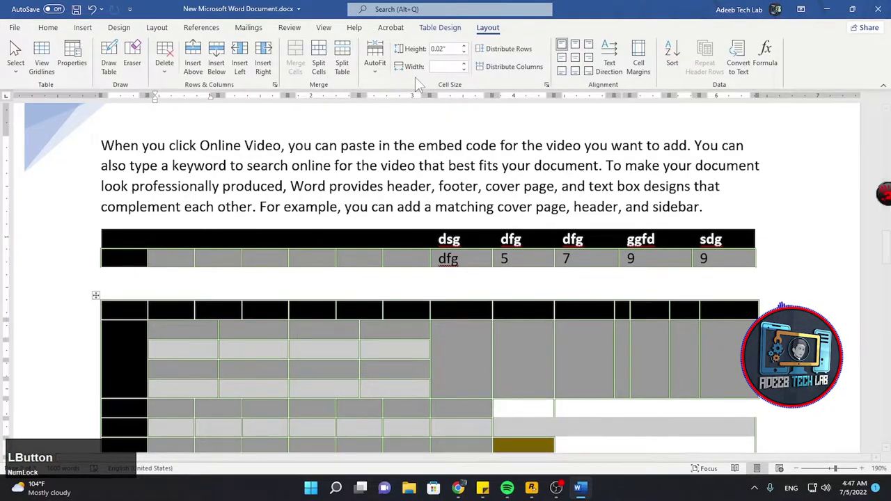
pyautogui.scroll(-3)
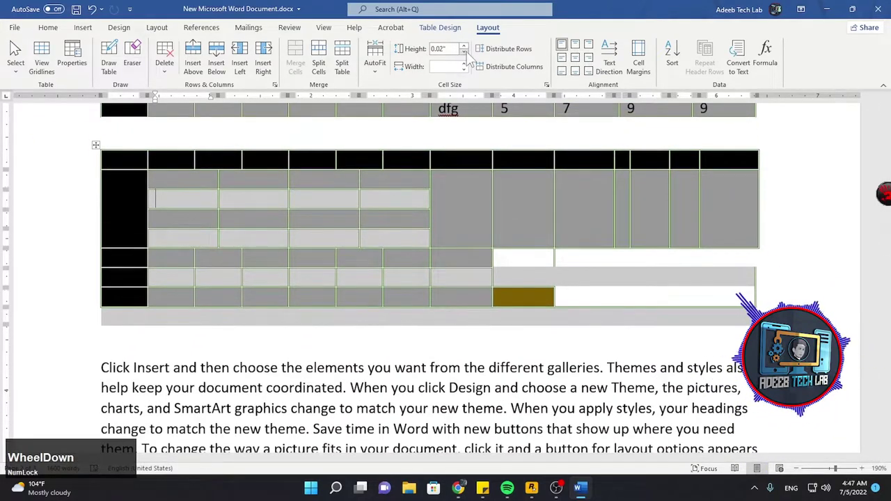
pyautogui.click(473, 58)
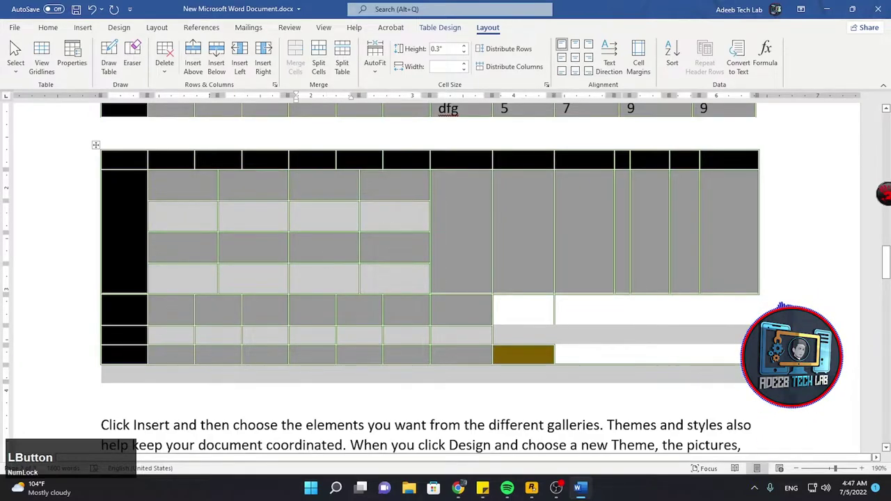
pyautogui.write('f')
pyautogui.press('BackSpace')
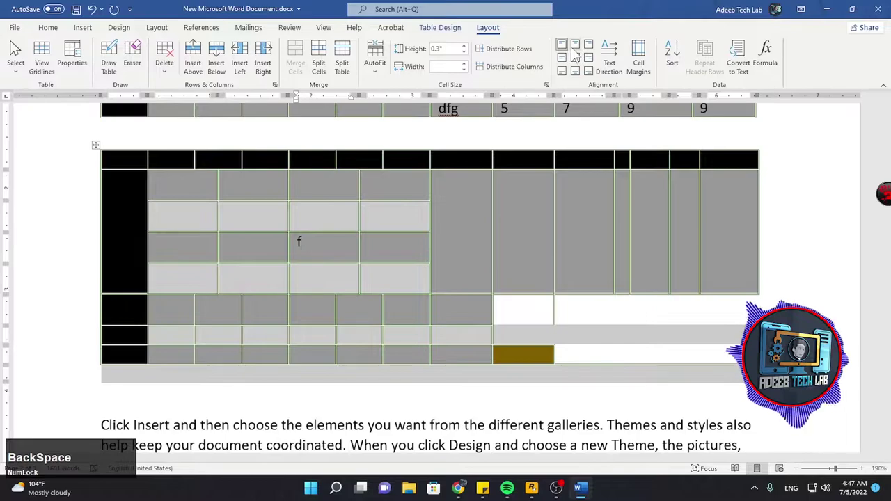
# Step: Convert the nested grey table to plain text, leaving only the letter f
pyautogui.click(581, 52)
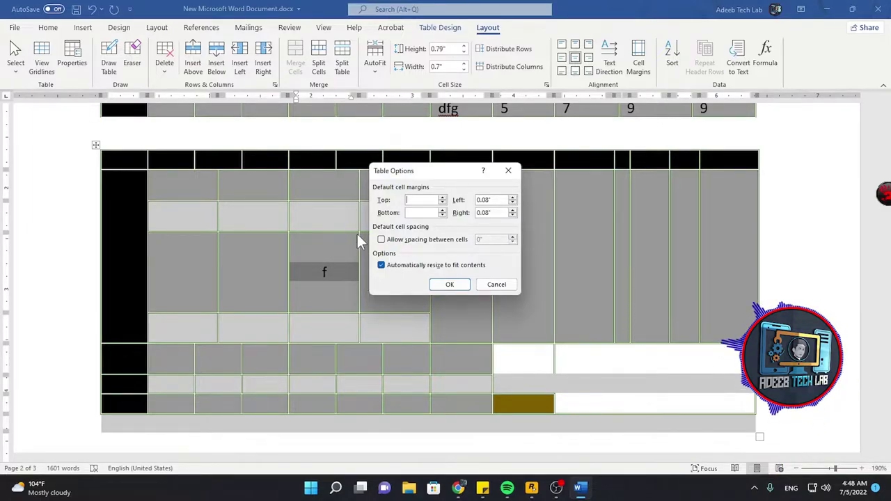
pyautogui.click(514, 295)
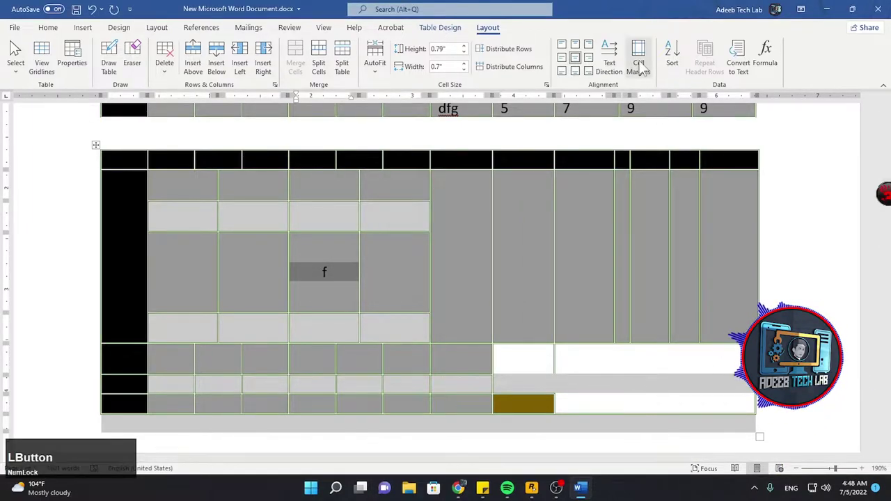
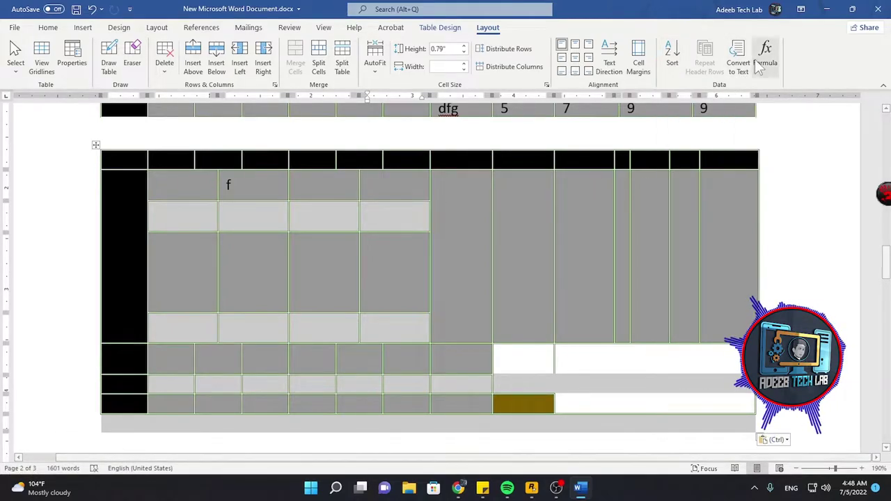
pyautogui.click(225, 209)
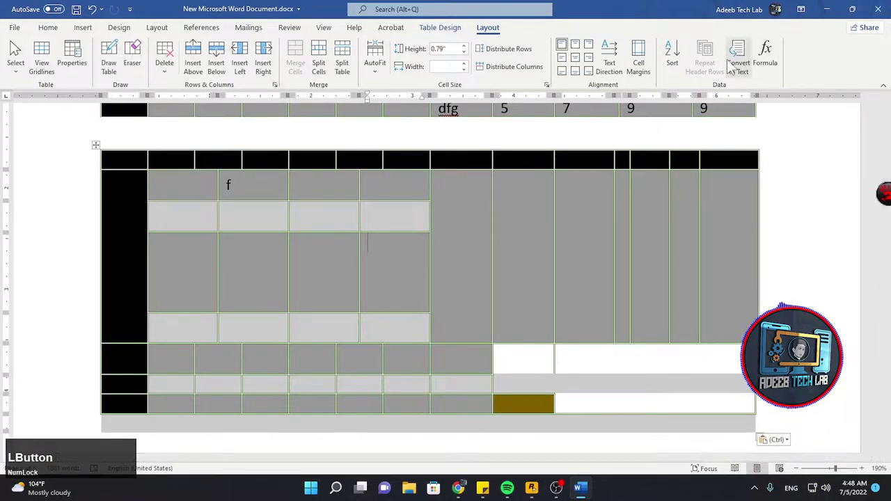
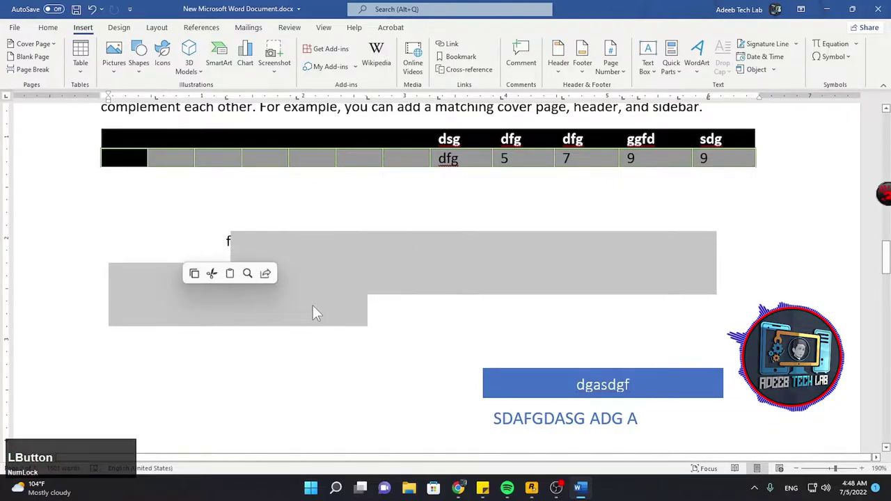
# Step: Delete the leftover table remnants and bring up the Stock Images library from Insert > Pictures
pyautogui.press('Delete')
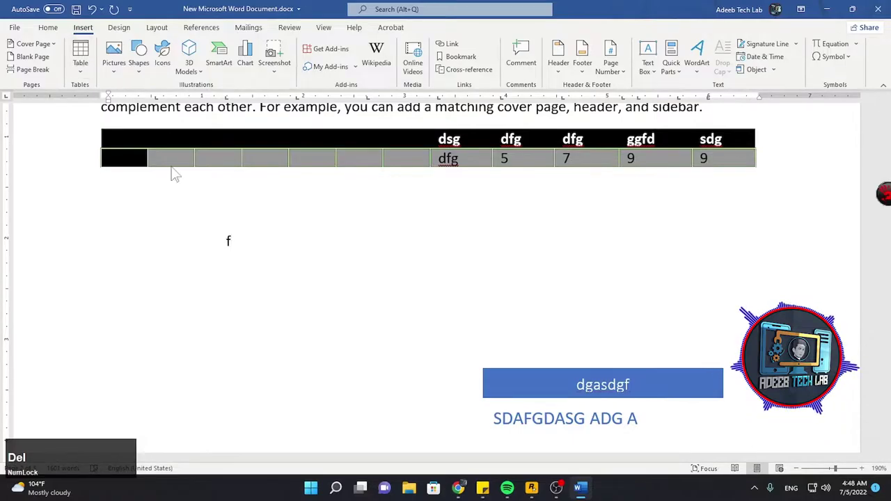
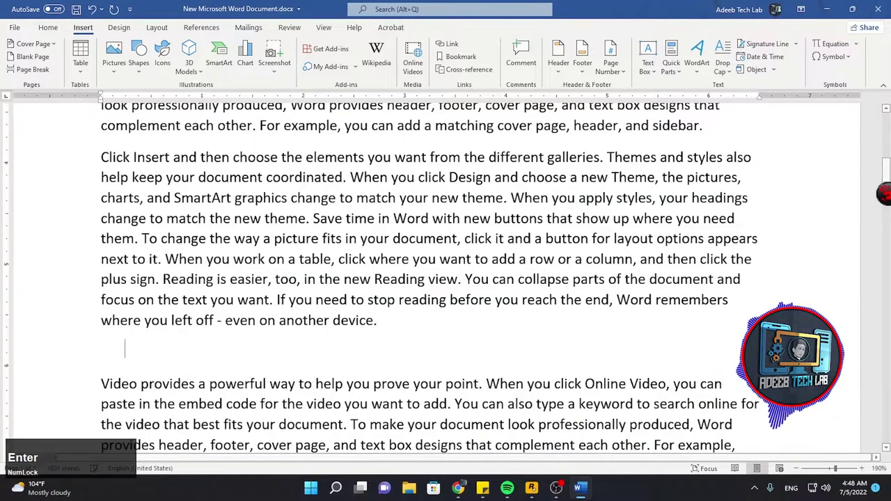
pyautogui.scroll(-3)
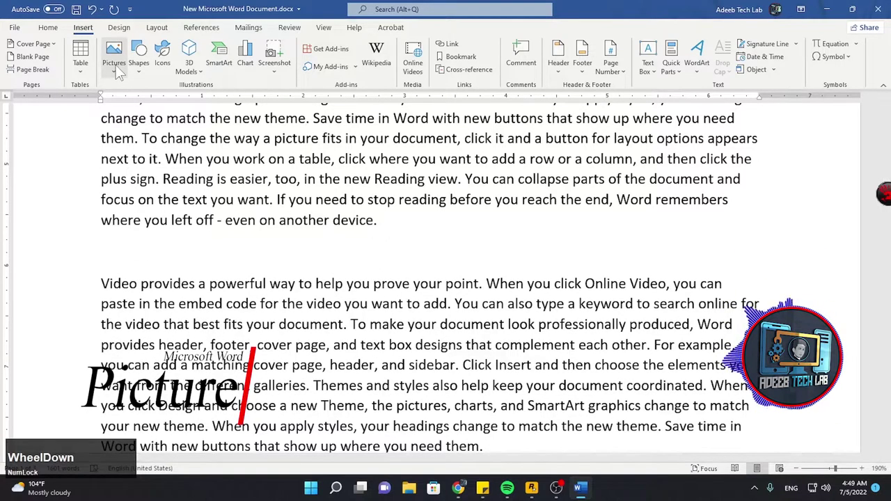
pyautogui.click(122, 71)
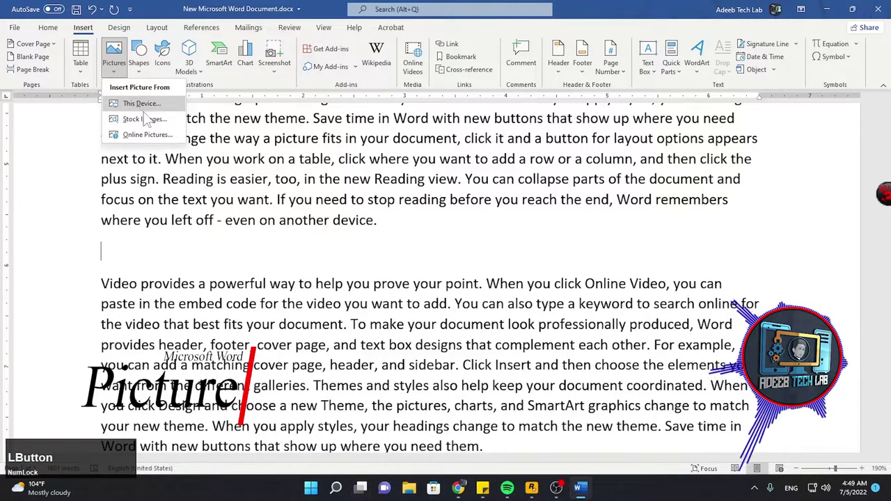
pyautogui.click(144, 129)
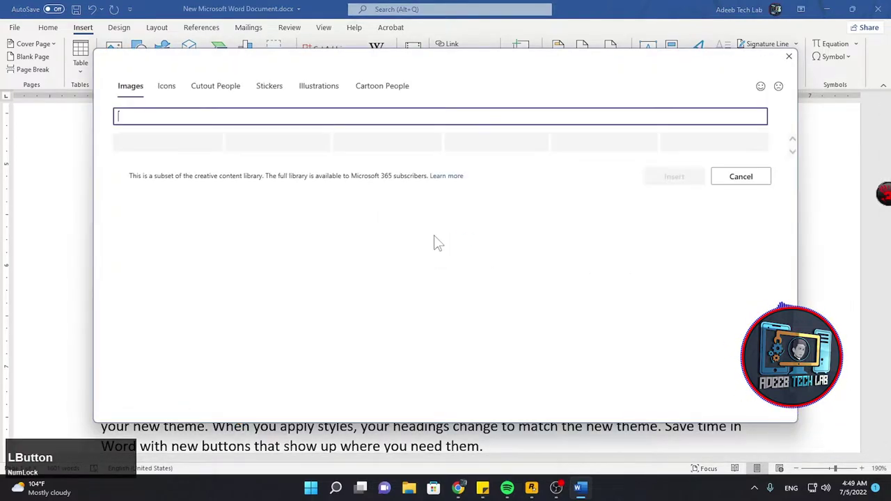
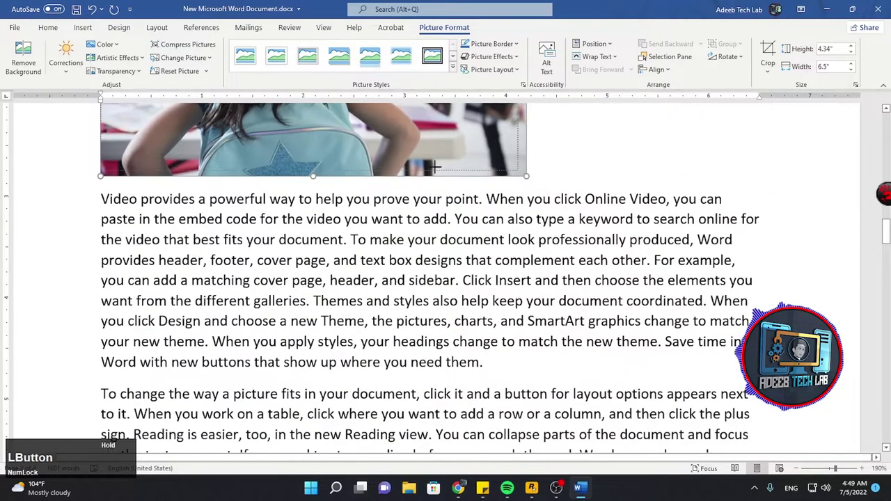
# Step: Scroll around the classroom photo while resizing it to about 1.86" by 2.78"
pyautogui.scroll(3)
pyautogui.scroll(-3)
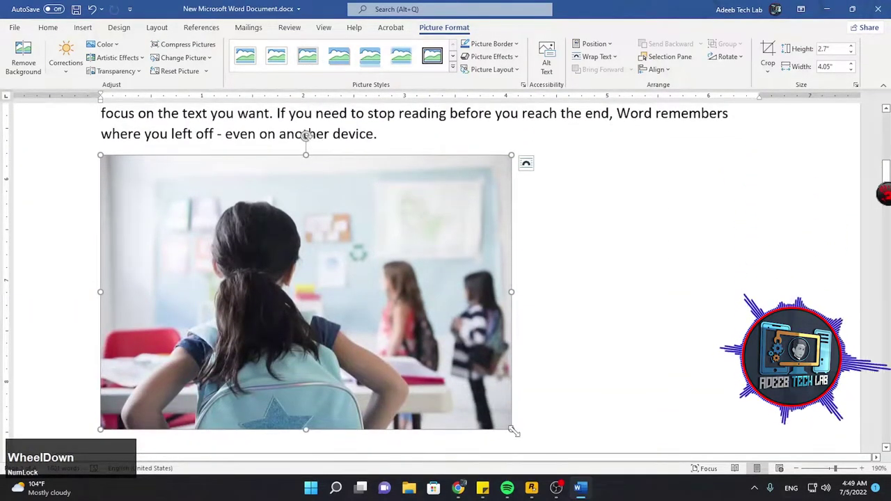
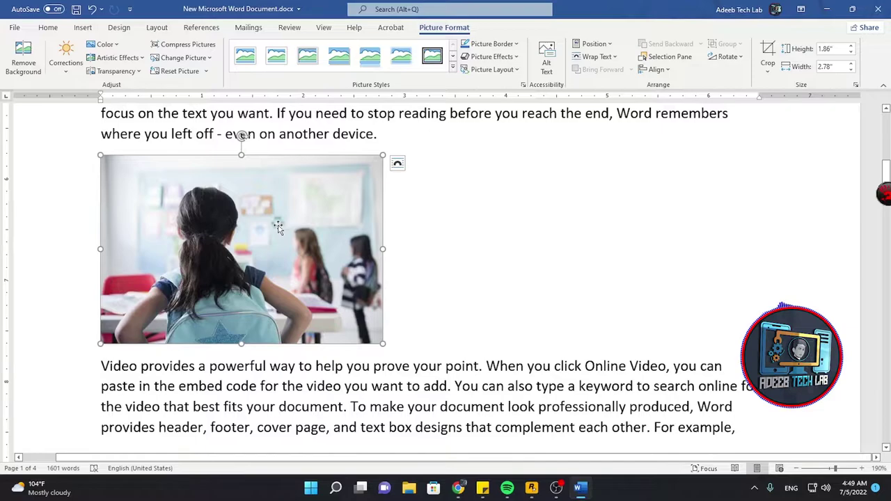
pyautogui.scroll(3)
pyautogui.scroll(-3)
pyautogui.scroll(3)
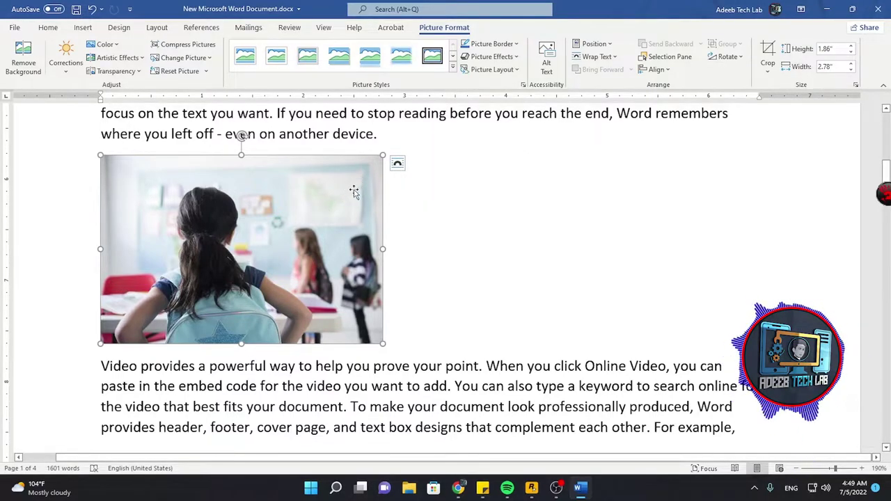
# Step: Set the classroom photo to Square text wrapping so the Video paragraph flows around it
pyautogui.click(407, 169)
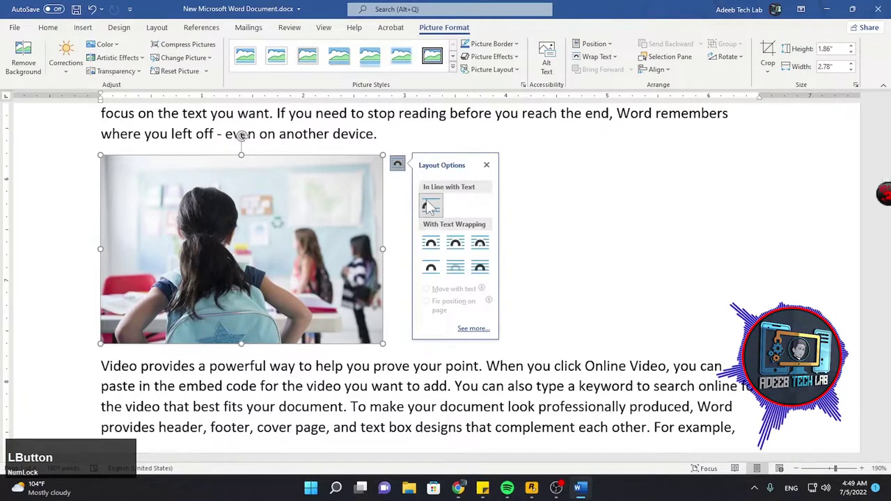
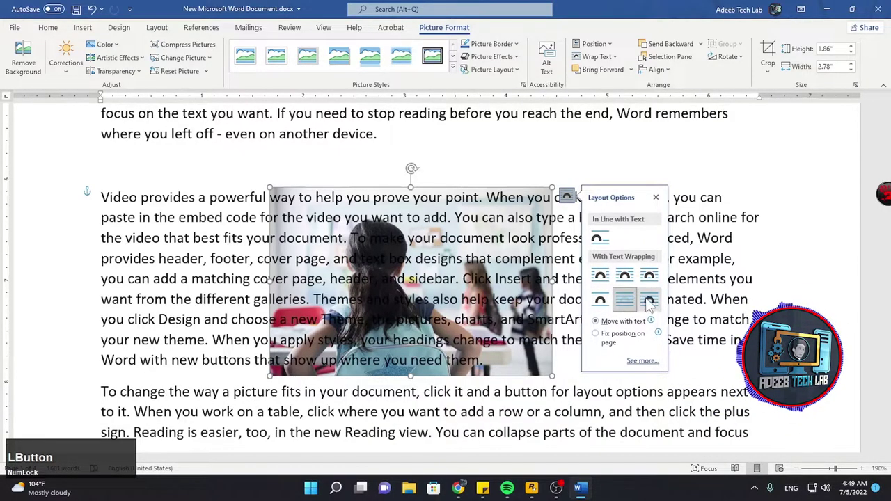
pyautogui.scroll(3)
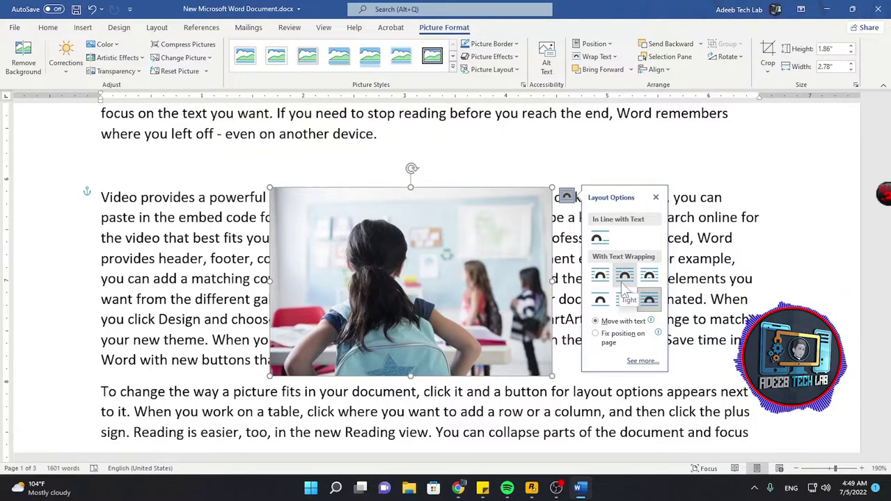
pyautogui.click(604, 284)
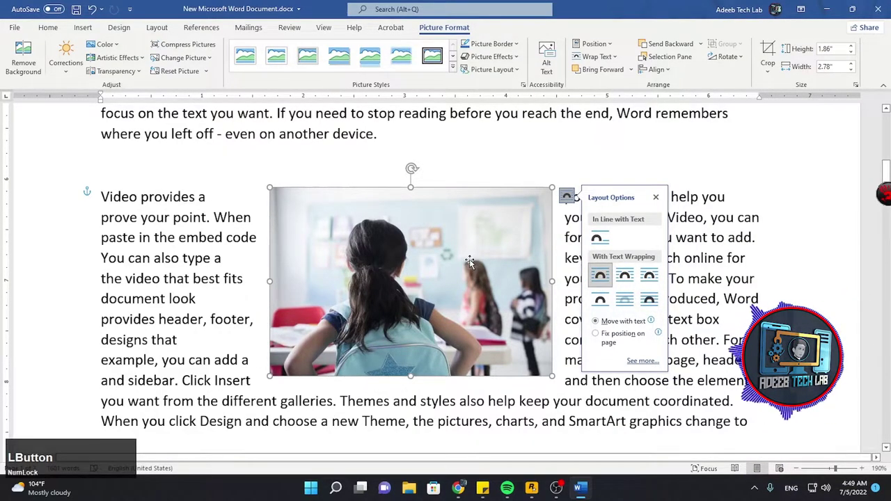
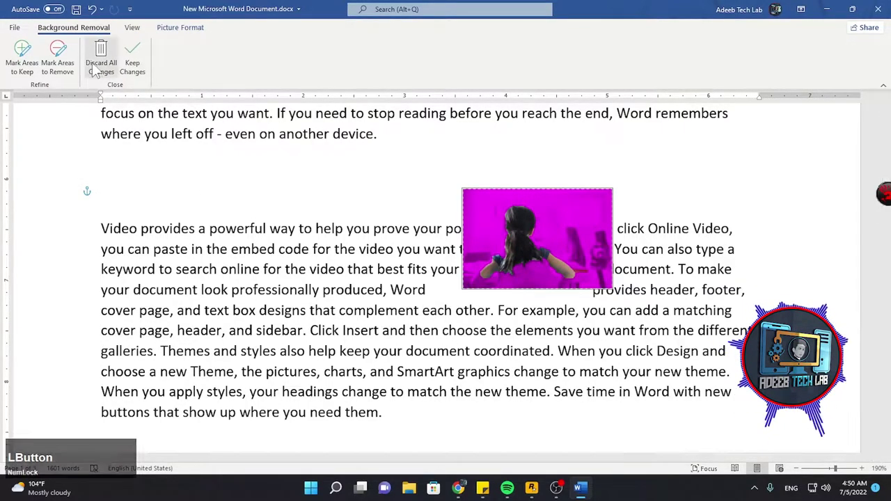
# Step: In Remove Background mode, switch between marking photo areas to remove and to keep
pyautogui.click(62, 58)
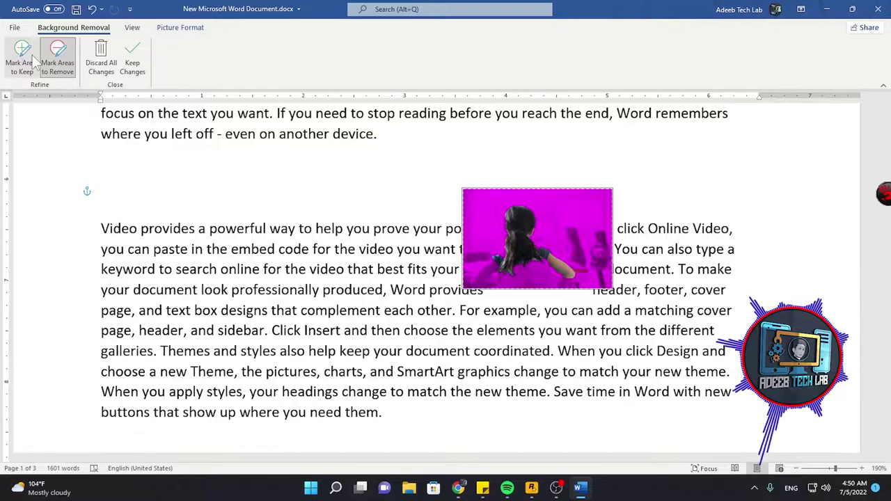
pyautogui.click(38, 60)
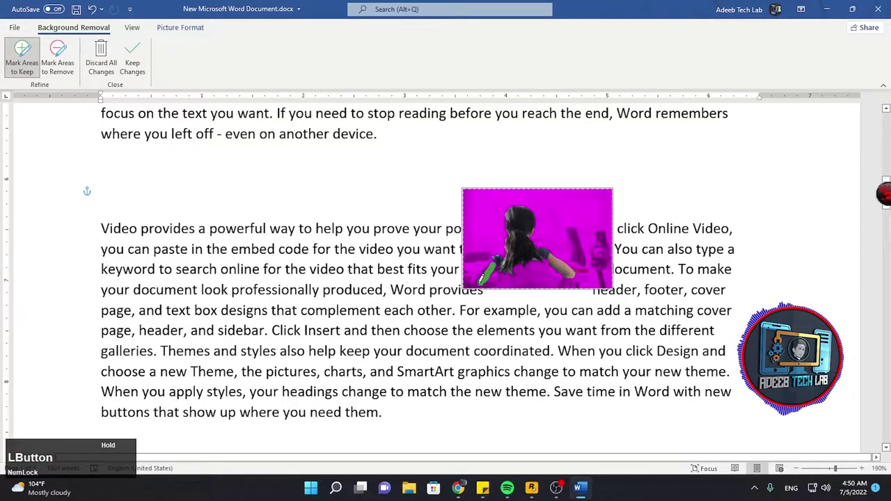
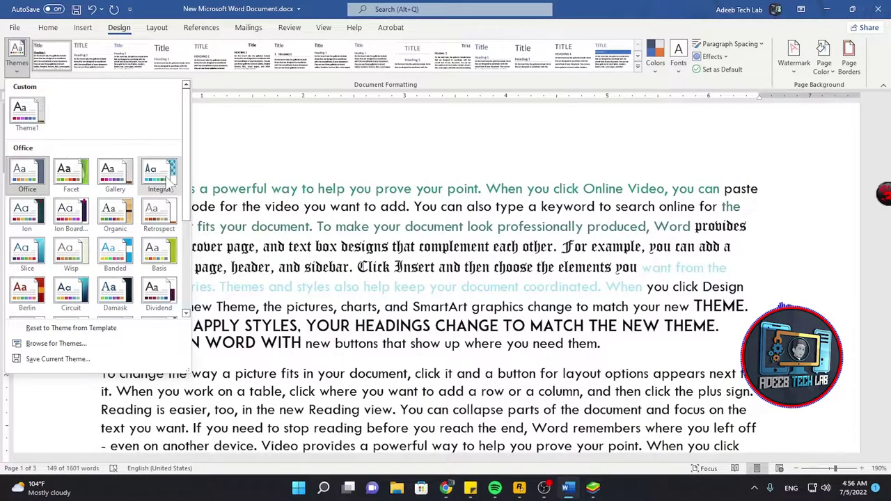
# Step: Apply a different theme and style set, then bring up the theme colour palettes
pyautogui.scroll(-3)
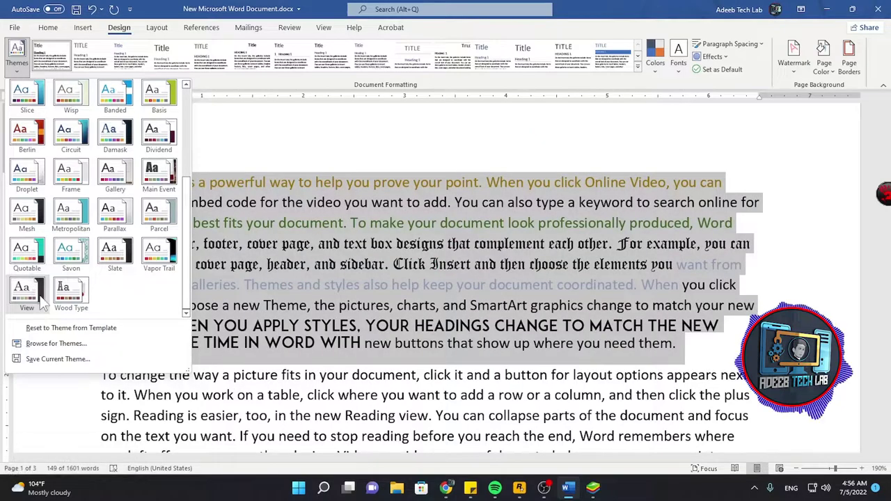
pyautogui.scroll(3)
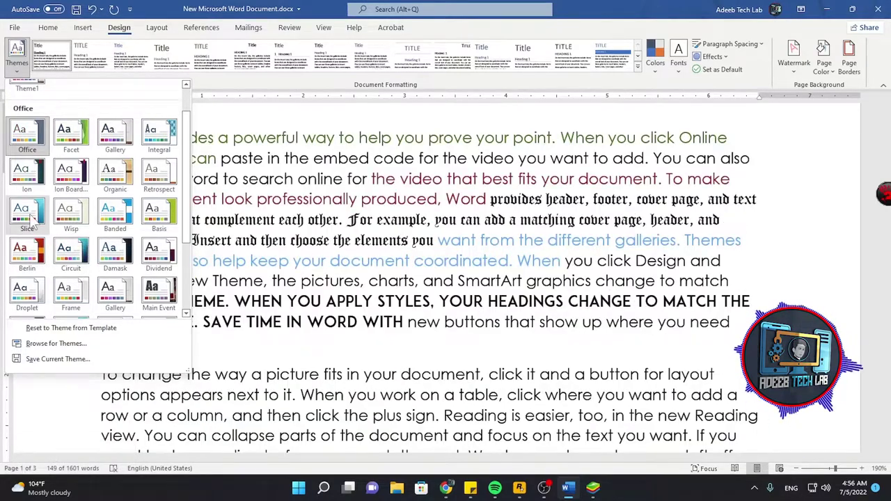
pyautogui.click(121, 178)
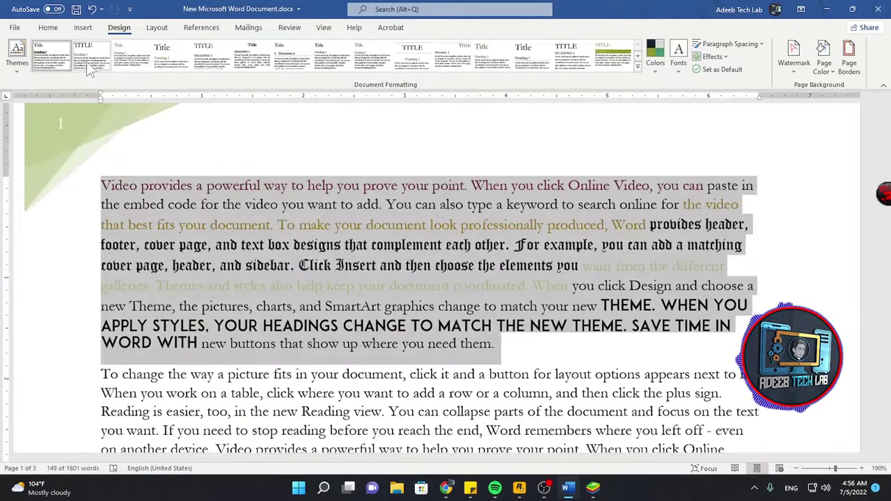
pyautogui.click(135, 60)
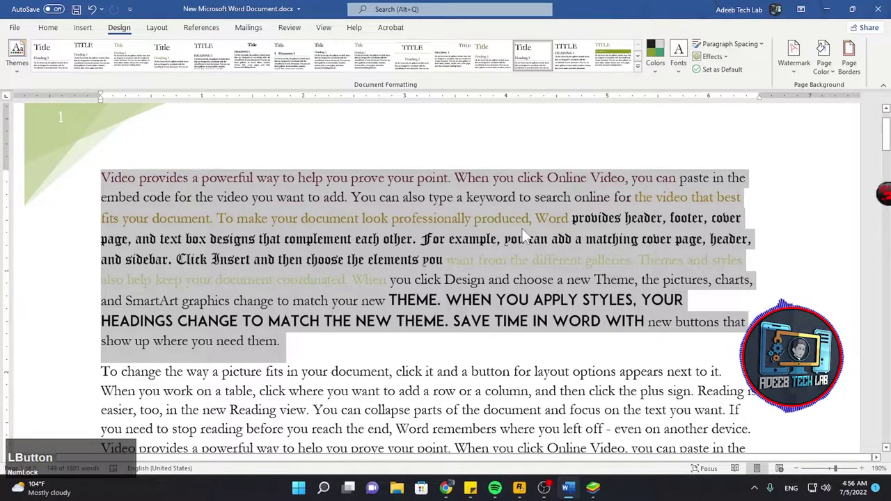
pyautogui.click(616, 66)
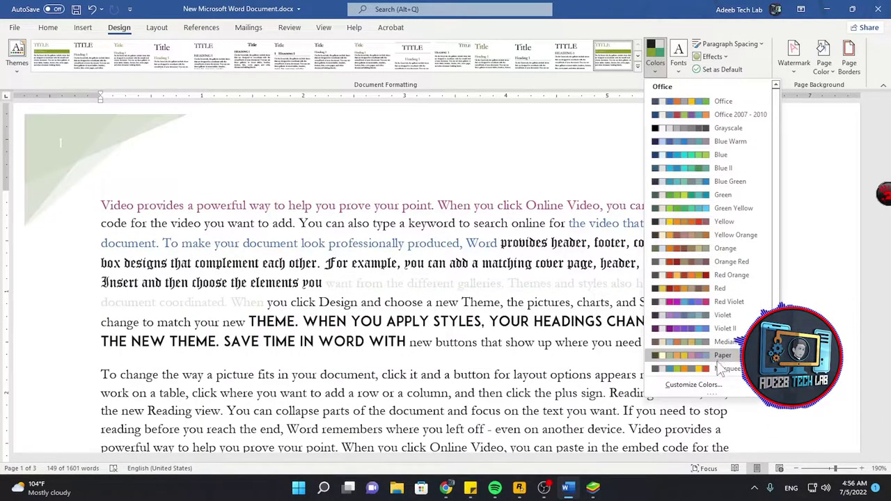
pyautogui.scroll(3)
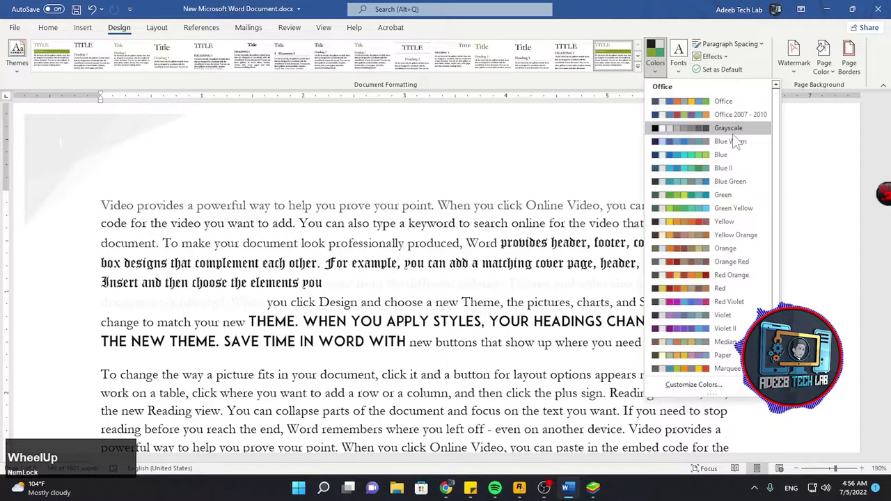
pyautogui.click(740, 148)
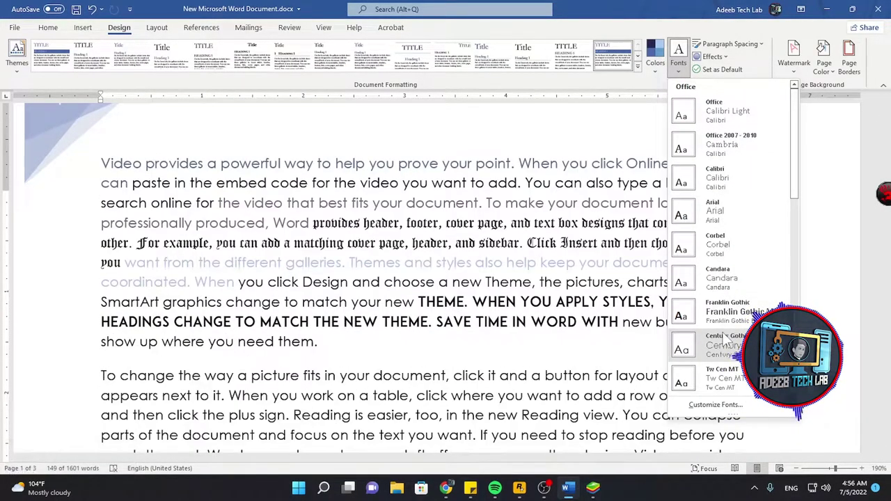
pyautogui.scroll(-3)
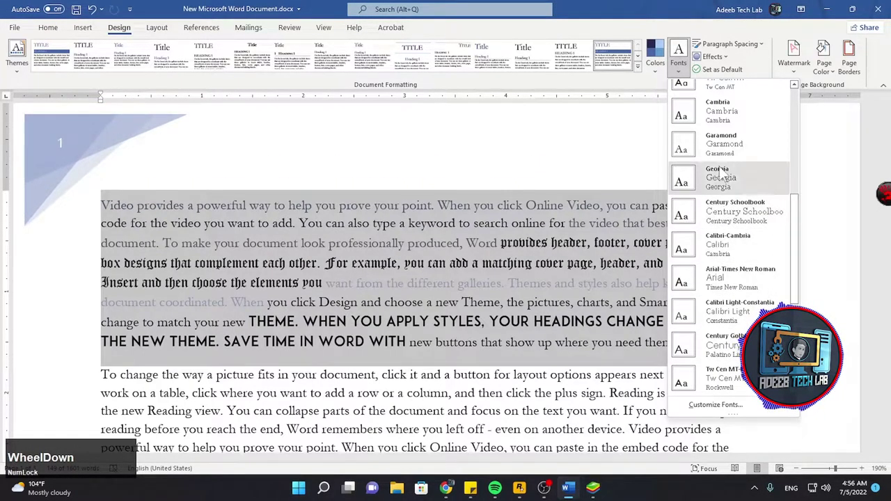
pyautogui.scroll(-3)
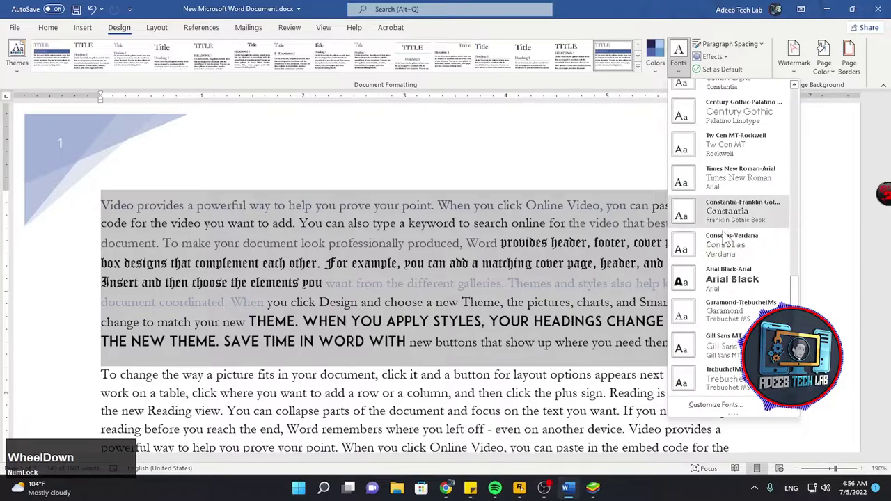
pyautogui.click(726, 282)
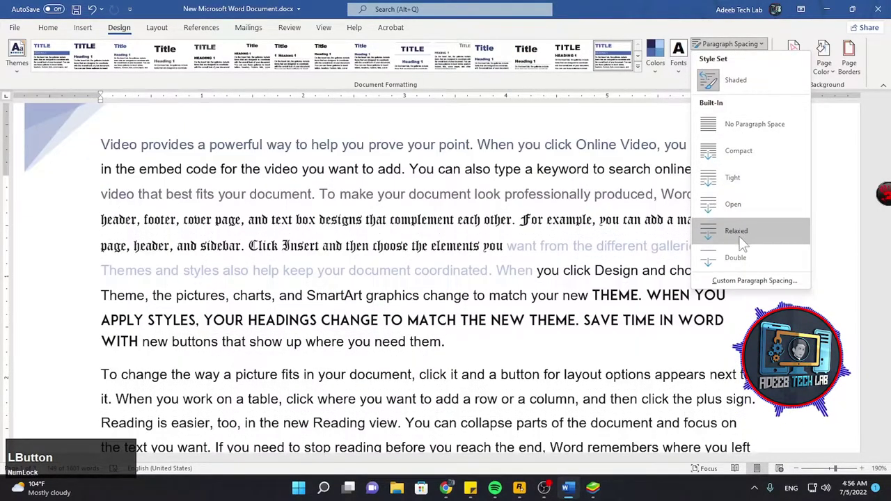
pyautogui.click(753, 50)
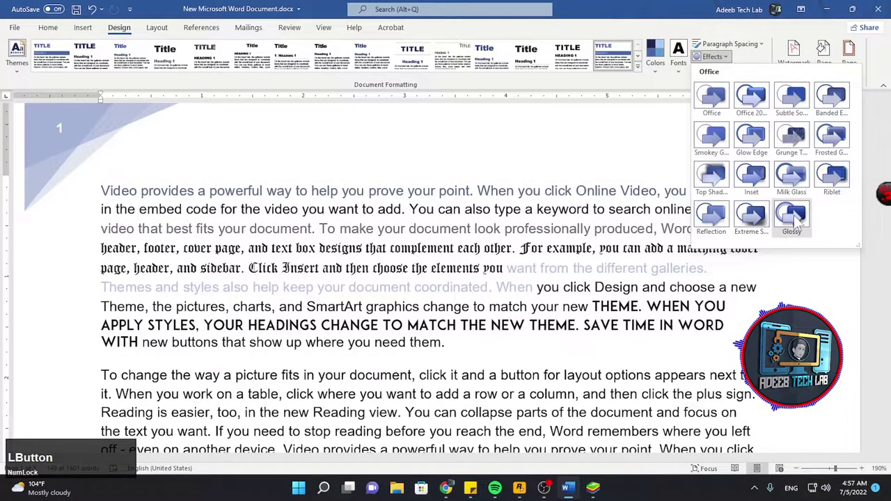
pyautogui.click(718, 60)
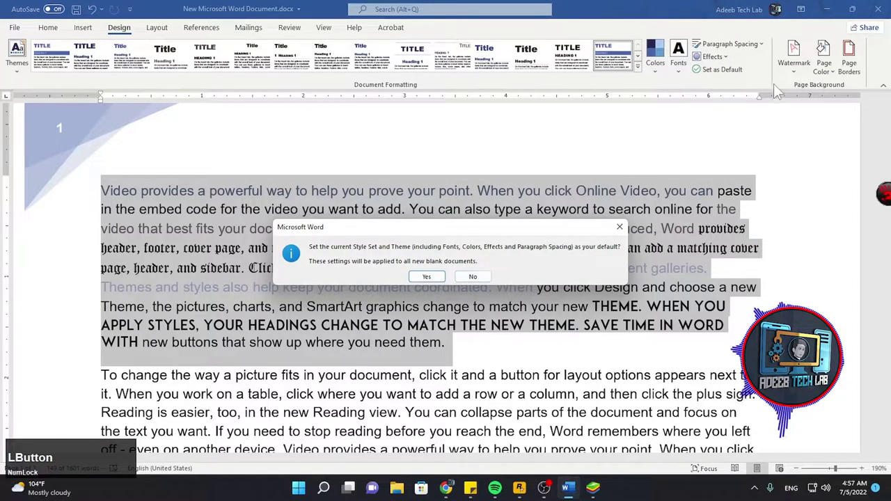
# Step: Decline changing new-document defaults and browse the ready-made watermark gallery for DO NOT COPY
pyautogui.click(435, 283)
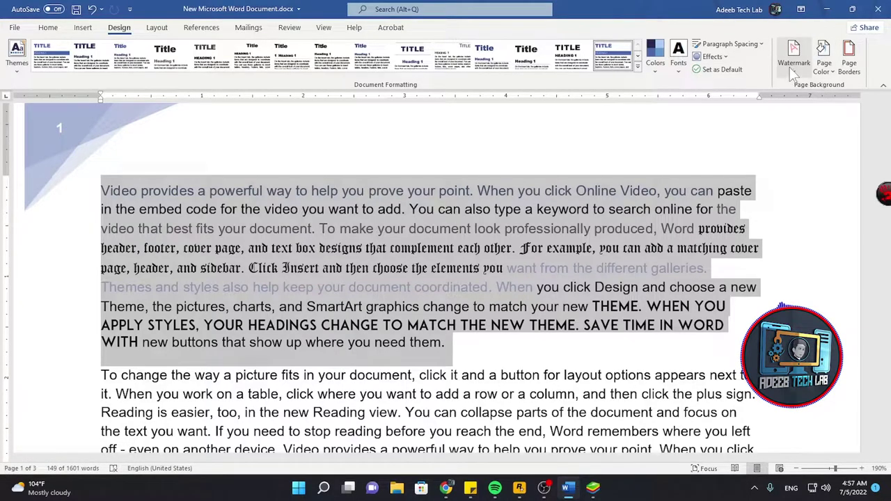
pyautogui.click(801, 76)
pyautogui.scroll(-3)
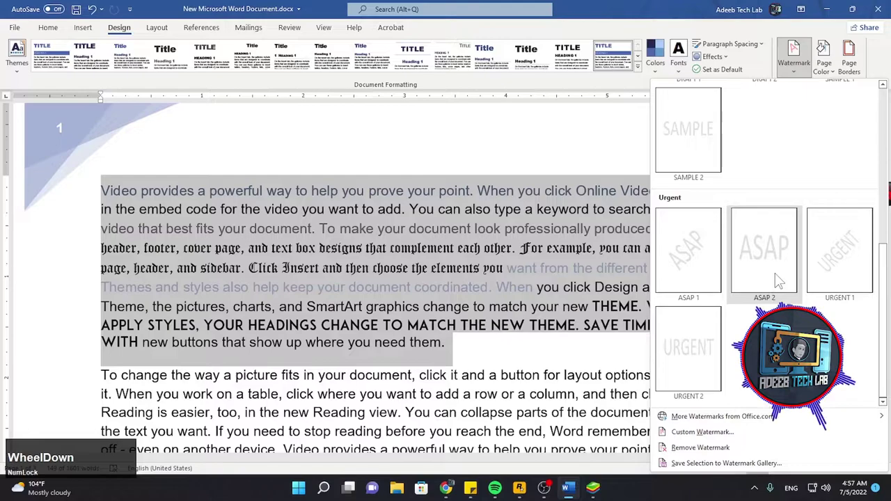
pyautogui.scroll(3)
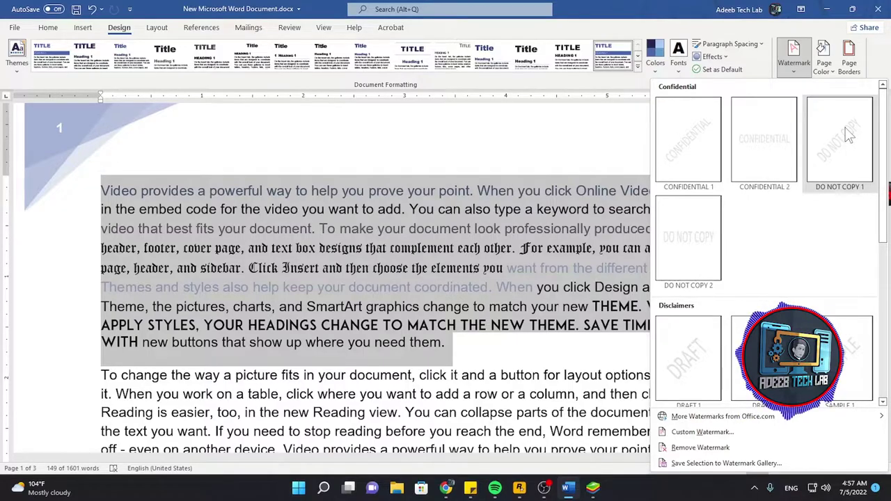
pyautogui.scroll(3)
pyautogui.scroll(-3)
pyautogui.scroll(3)
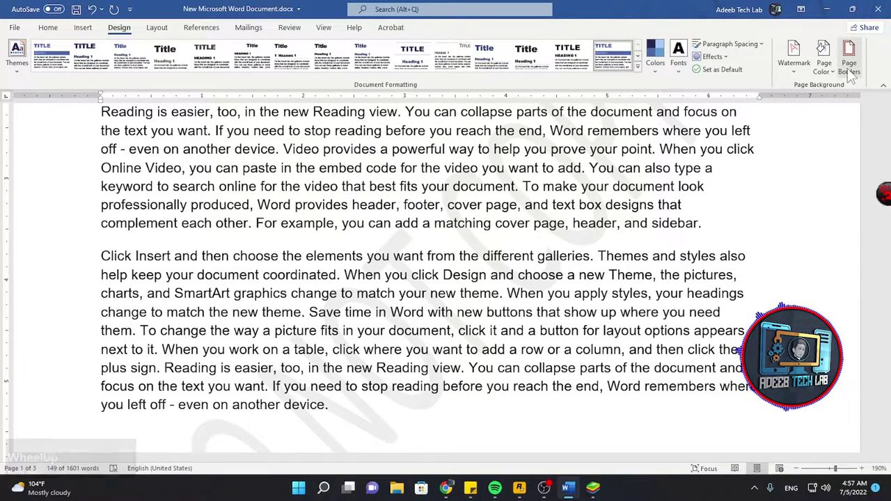
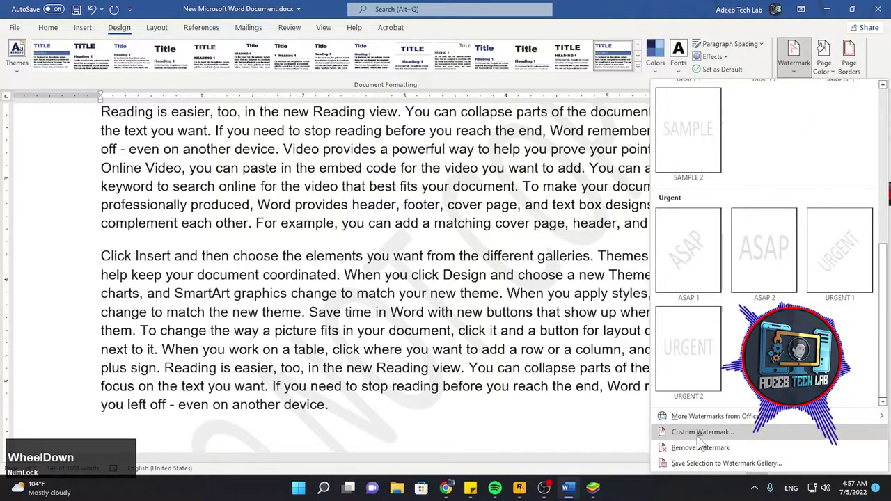
# Step: Switch the custom watermark to the 512.png logo picture and choose its 150% scale
pyautogui.click(702, 439)
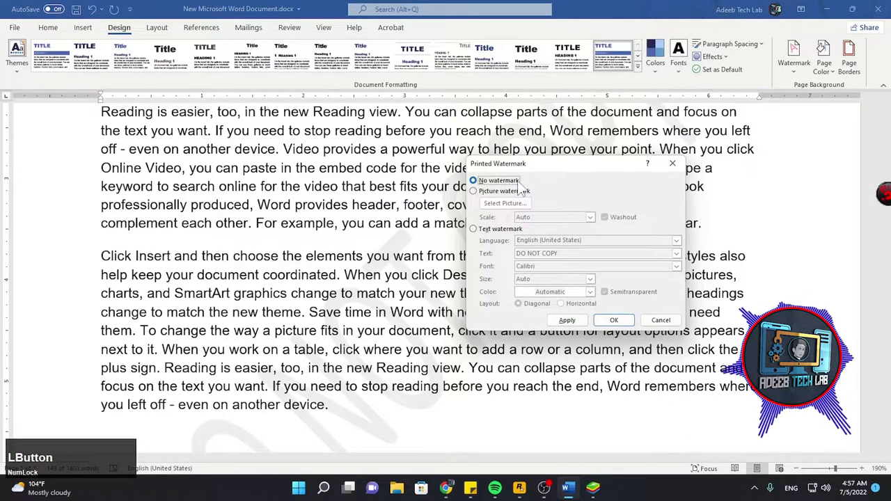
pyautogui.click(570, 323)
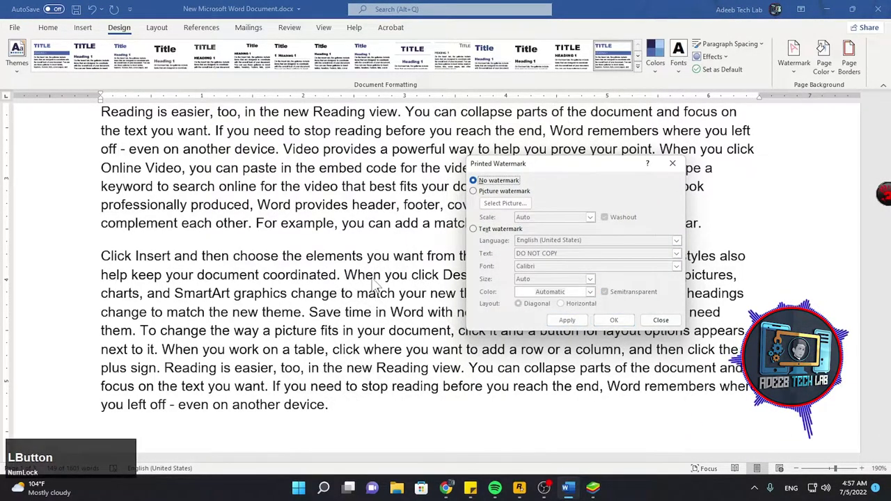
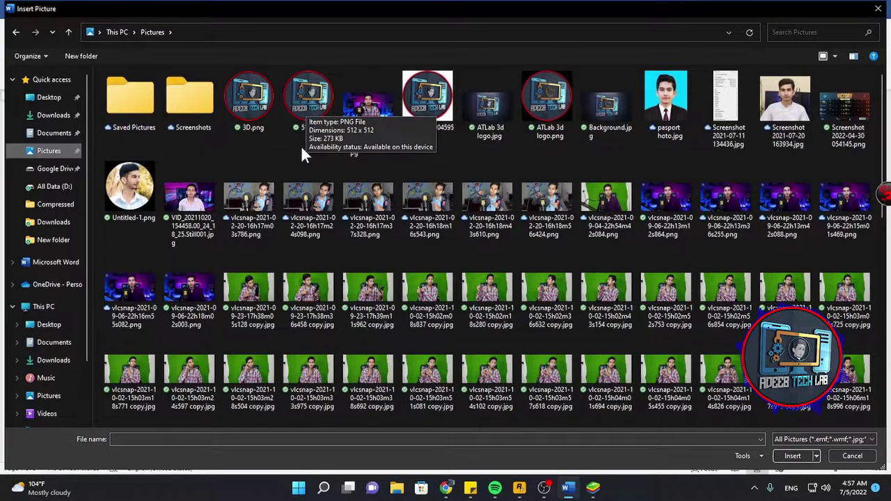
pyautogui.click(313, 96)
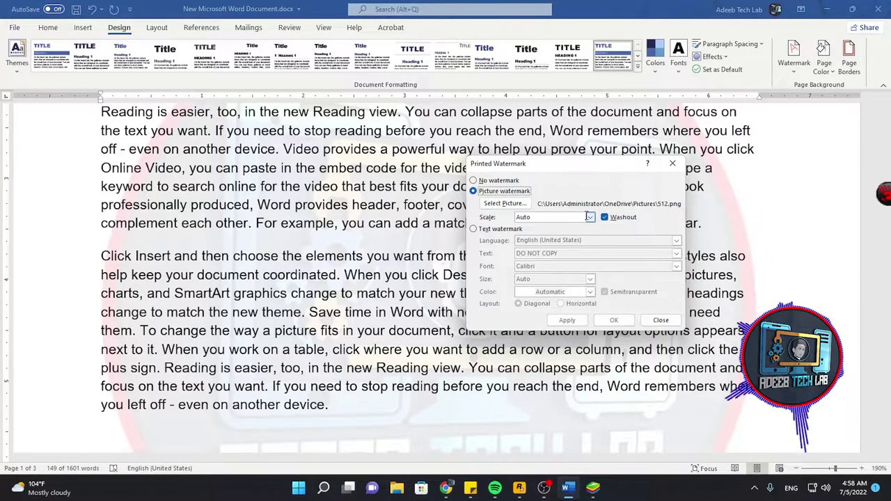
pyautogui.click(598, 226)
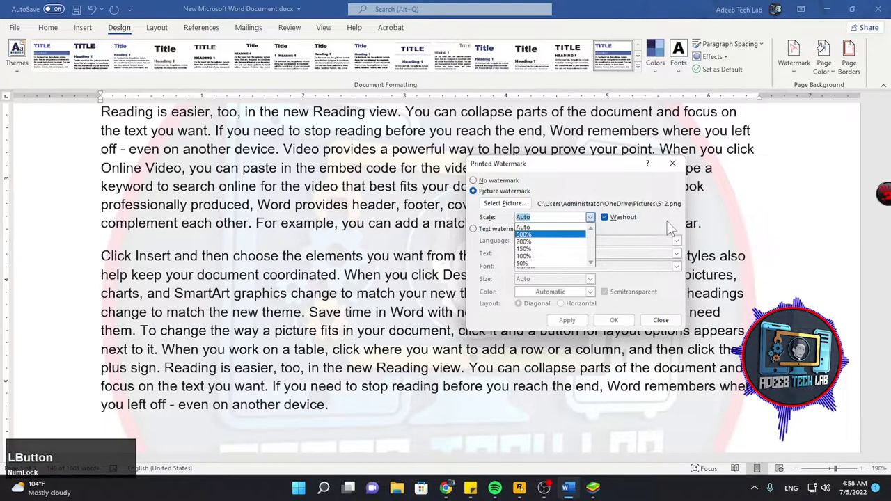
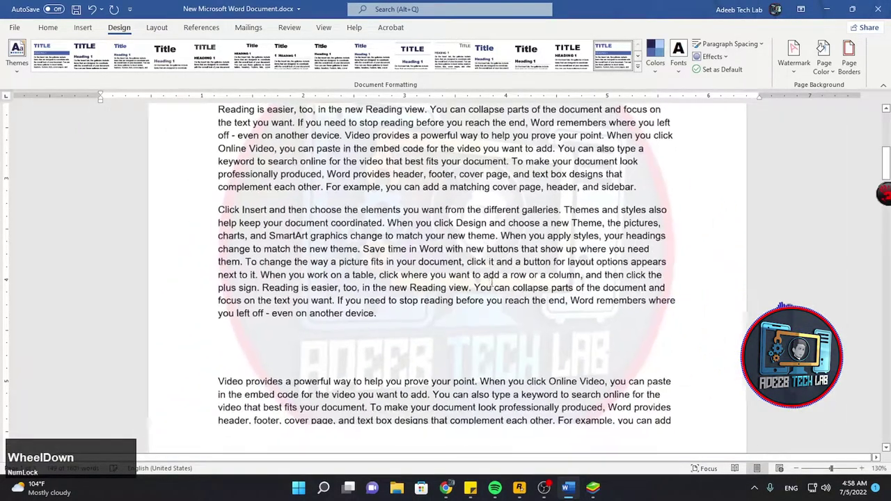
# Step: Zoom out to view the washed-out logo watermark across whole pages
pyautogui.scroll(-3)
pyautogui.scroll(3)
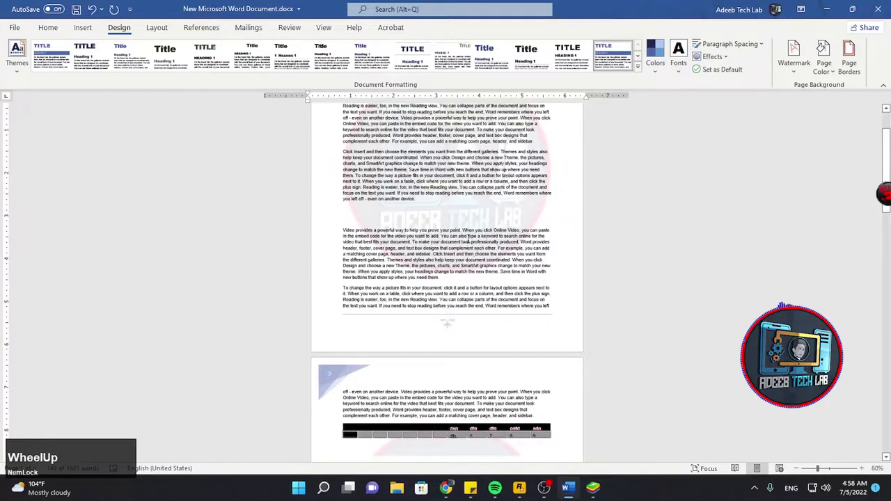
pyautogui.scroll(-3)
pyautogui.scroll(3)
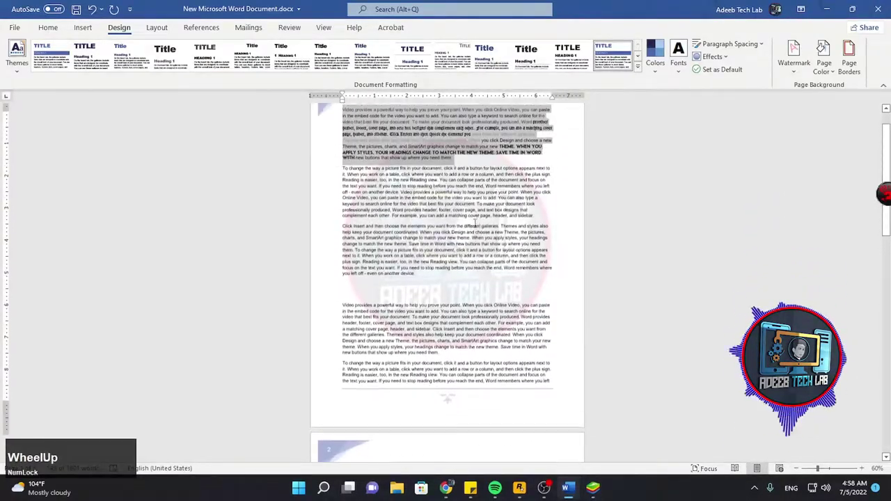
pyautogui.scroll(-3)
pyautogui.press('ctrl+v')
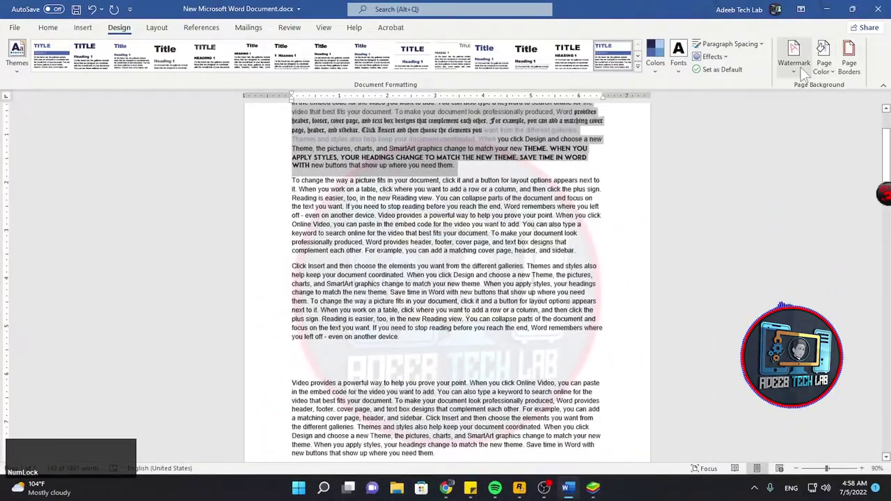
# Step: Switch the watermark to custom text reading ADEEB, keeping it over the preset texts
pyautogui.click(806, 73)
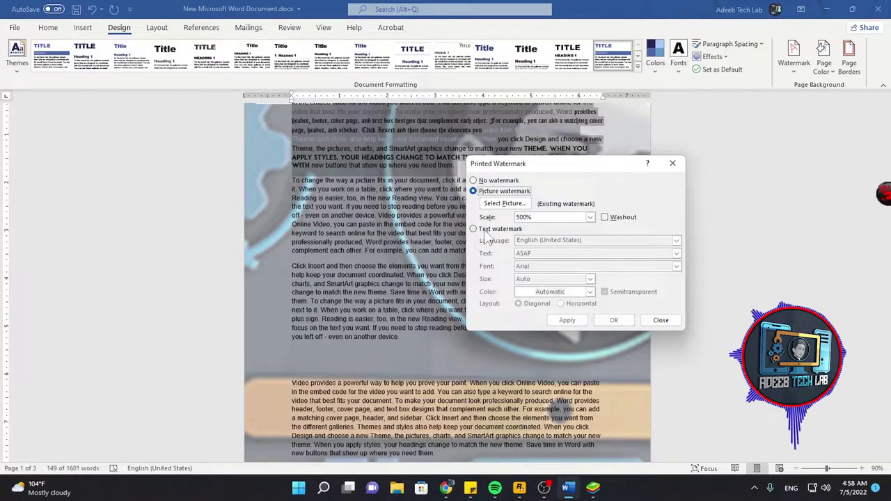
pyautogui.click(492, 236)
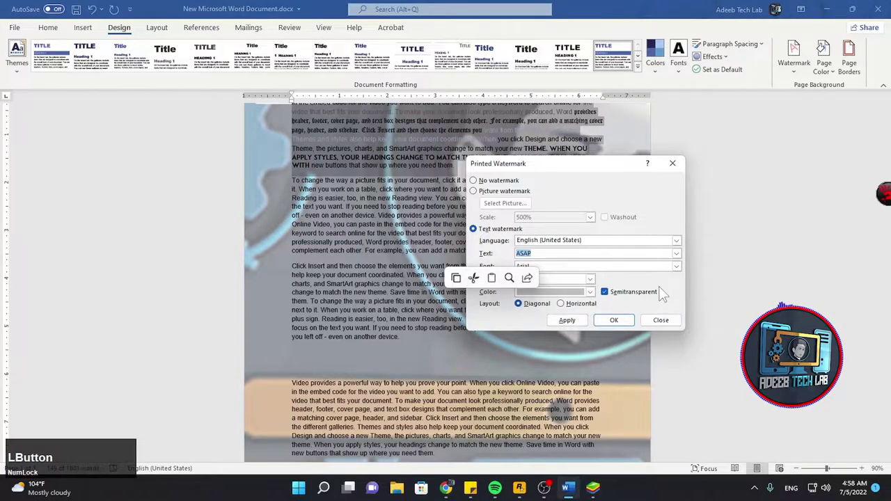
pyautogui.press('BackSpace')
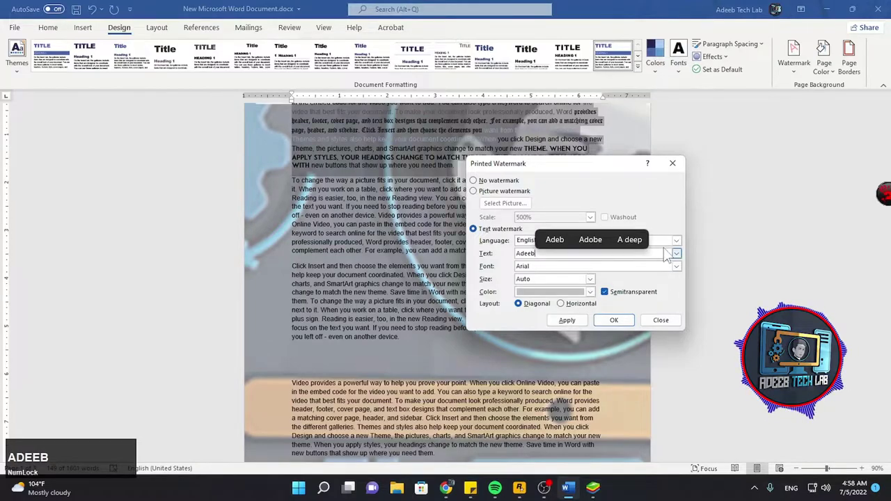
pyautogui.write('ADEEB')
pyautogui.click(684, 261)
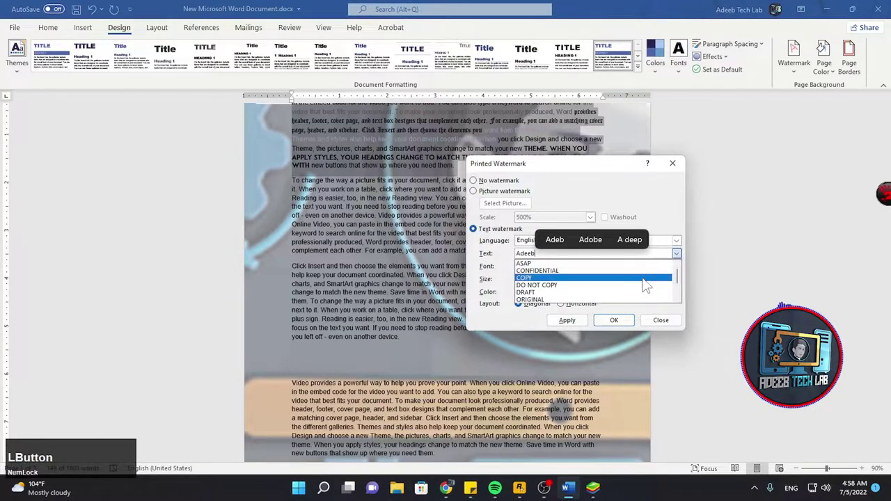
pyautogui.scroll(-3)
pyautogui.click(491, 322)
# Step: Apply the semitransparent diagonal Adeeb watermark and review it across the pages
pyautogui.scroll(-3)
pyautogui.click(485, 303)
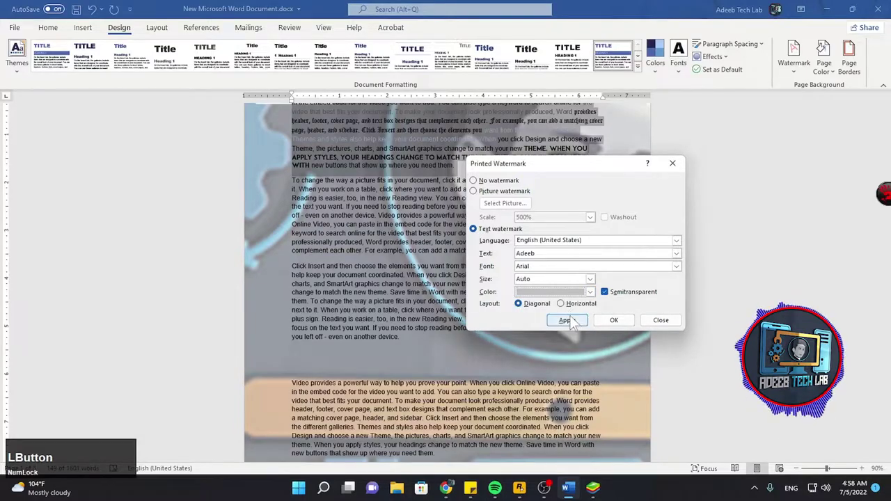
pyautogui.scroll(3)
pyautogui.click(627, 328)
pyautogui.scroll(3)
pyautogui.scroll(-3)
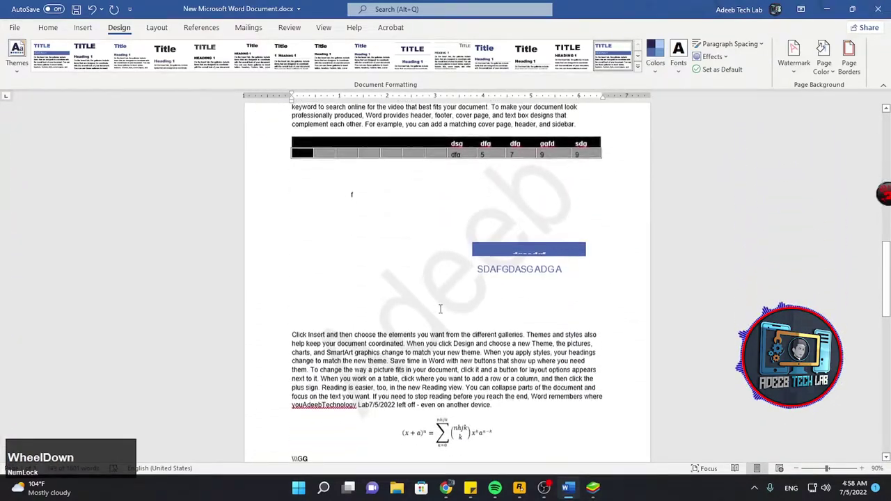
pyautogui.scroll(3)
pyautogui.scroll(-3)
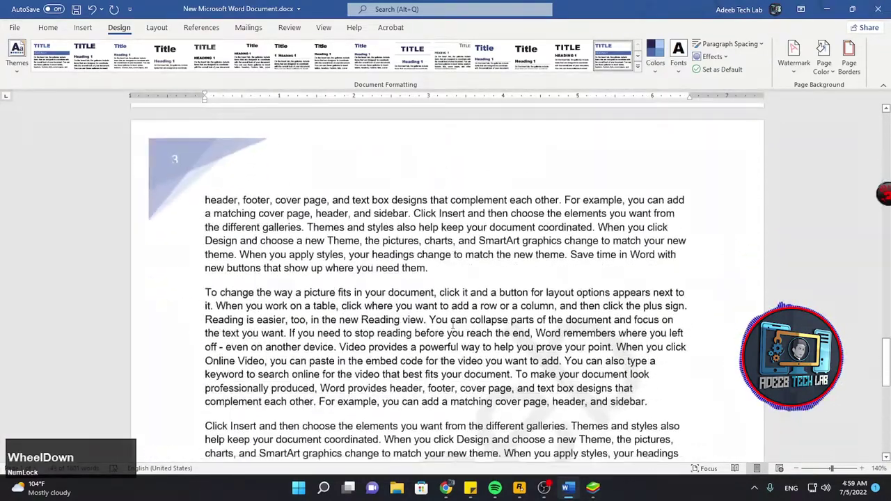
pyautogui.scroll(3)
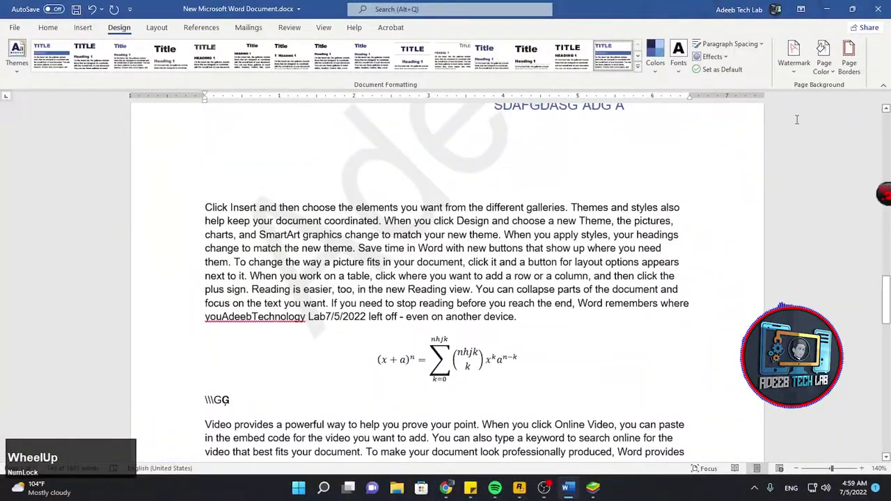
# Step: Give the pages a light blue background colour from the Page Color palette
pyautogui.click(834, 72)
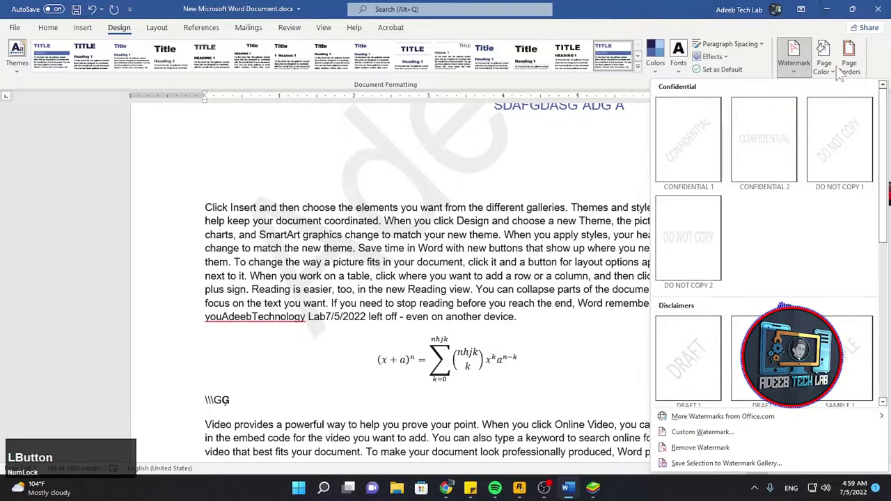
pyautogui.click(834, 76)
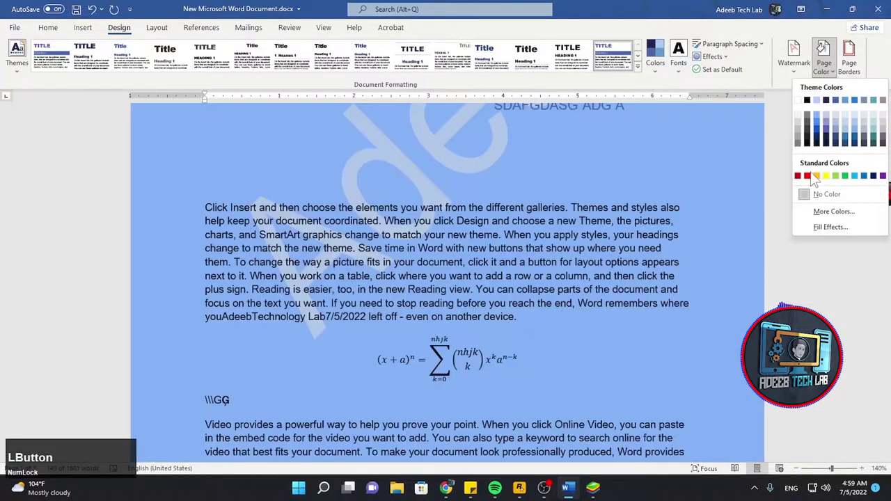
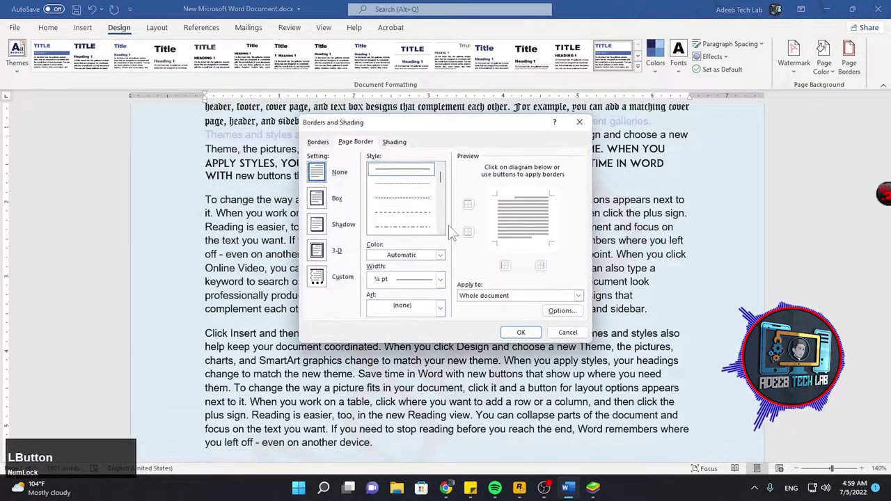
# Step: Replace the thick blue box border with a thin wavy box page border
pyautogui.scroll(-3)
pyautogui.scroll(3)
pyautogui.click(417, 196)
pyautogui.scroll(-3)
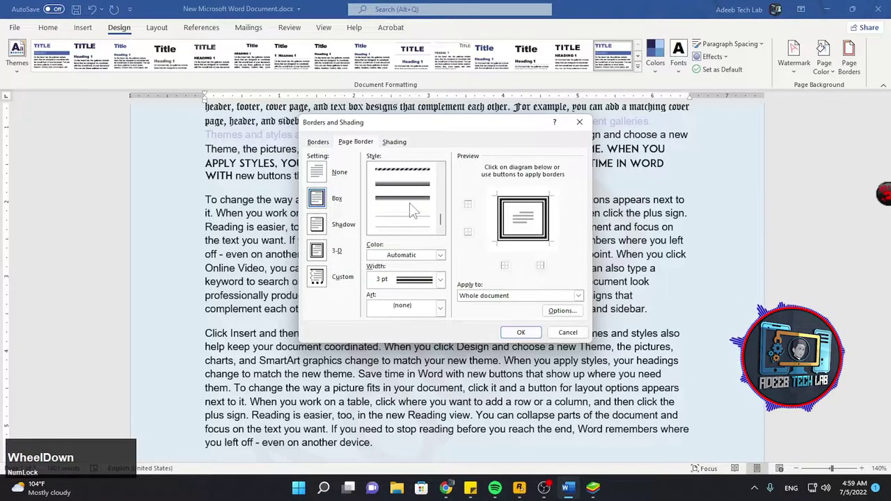
pyautogui.scroll(3)
pyautogui.click(417, 200)
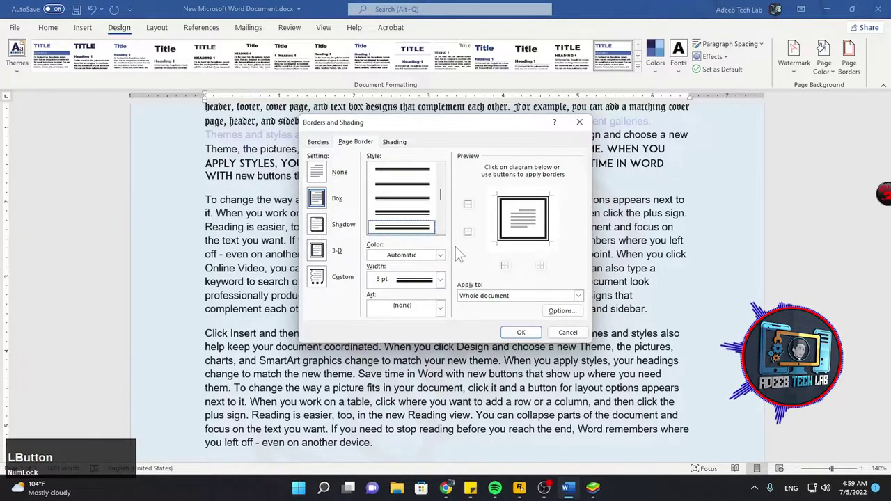
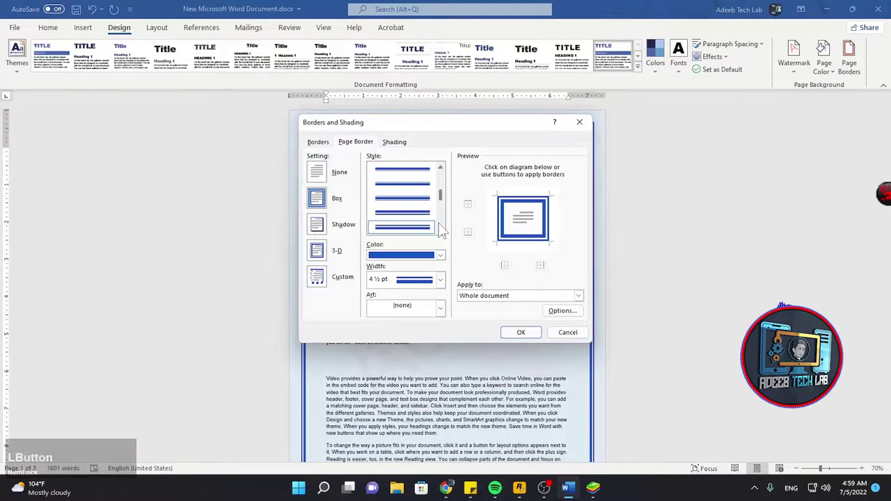
pyautogui.click(445, 235)
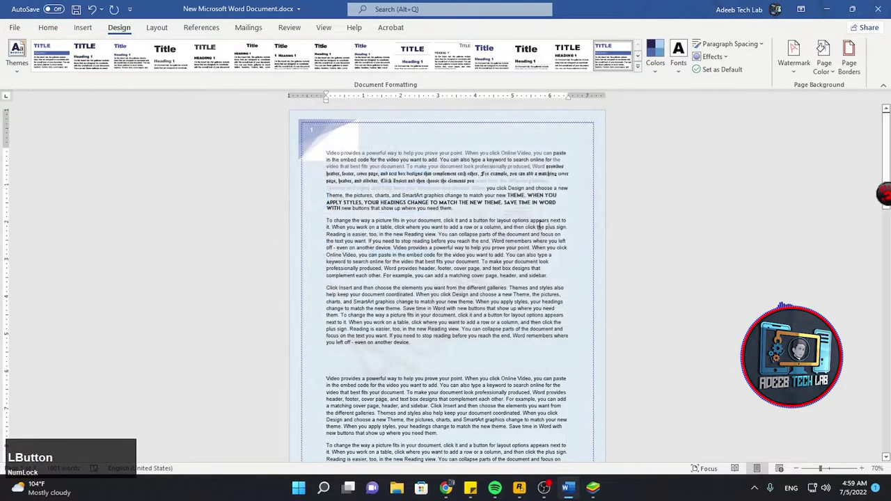
# Step: Scroll back up the document to review the newly bordered pages
pyautogui.scroll(3)
pyautogui.press('v')
pyautogui.scroll(3)
pyautogui.press('v')
pyautogui.scroll(3)
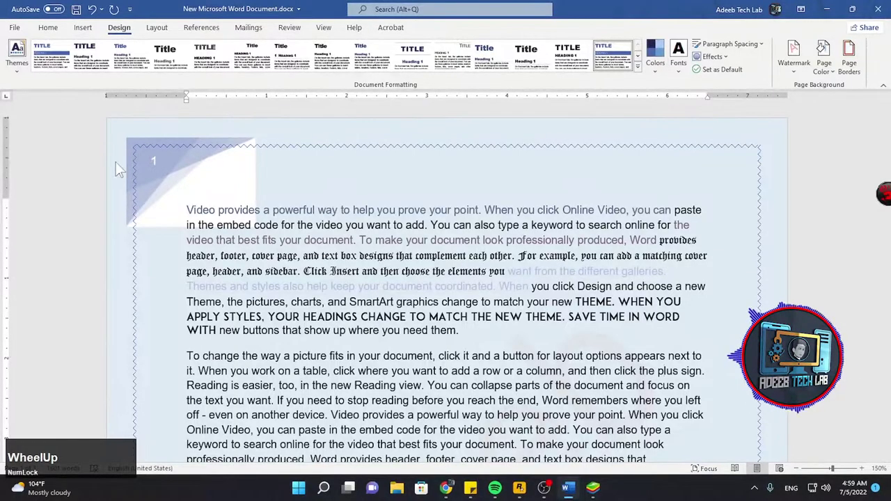
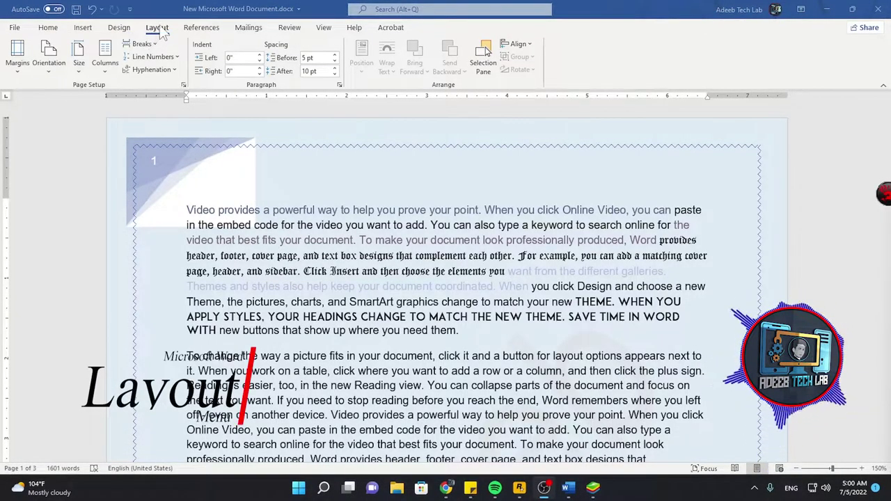
# Step: Preview the preset margins and orientation choices, keeping portrait orientation
pyautogui.click(28, 76)
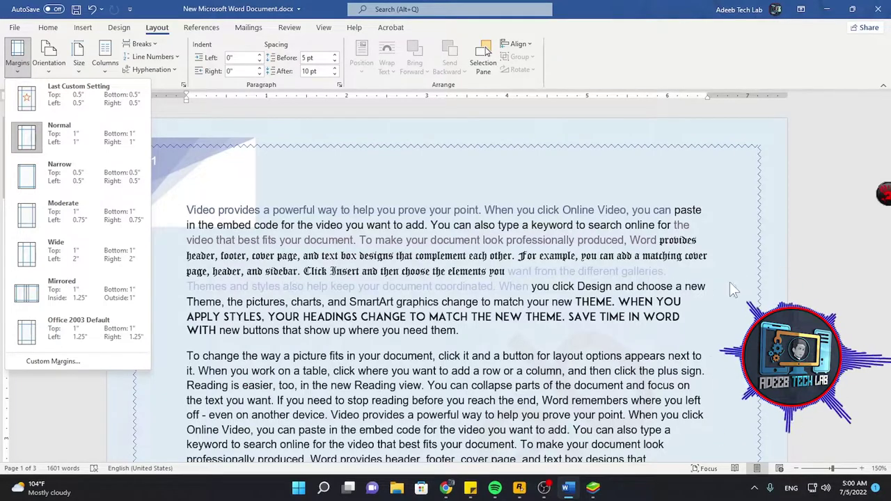
pyautogui.click(83, 186)
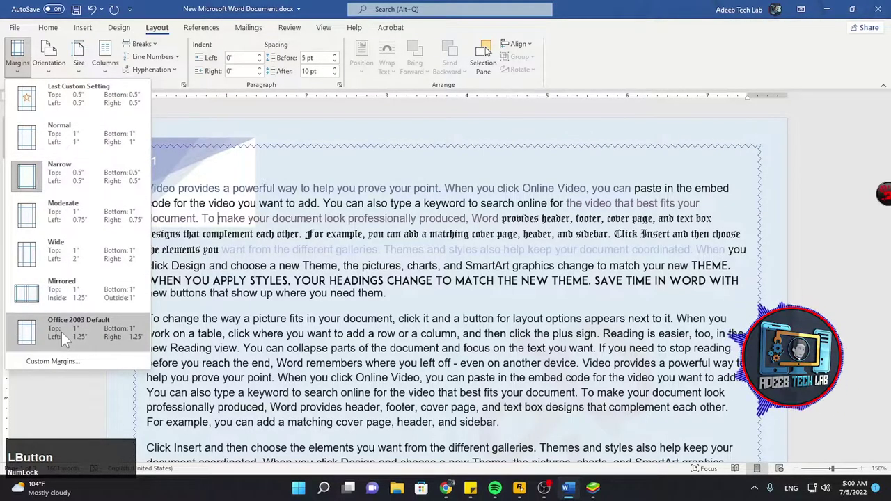
pyautogui.scroll(3)
pyautogui.click(78, 147)
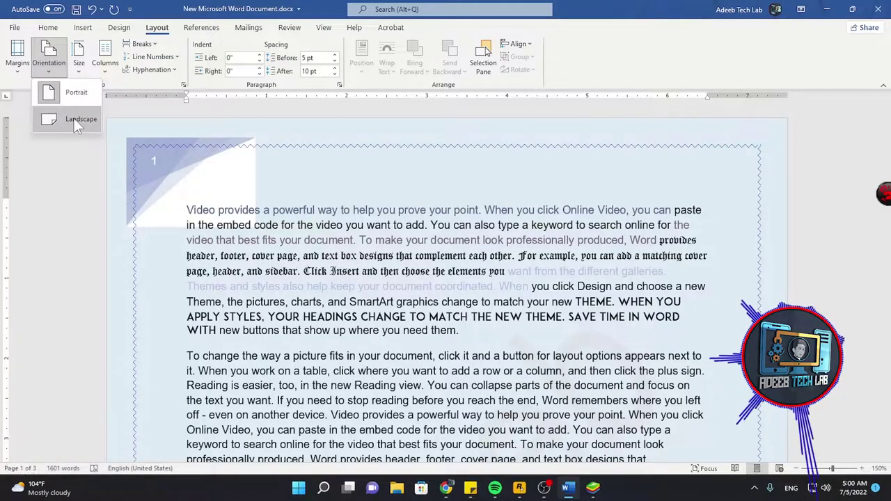
pyautogui.click(424, 209)
# Step: Pick a slightly narrower paper size from the Size list so the body text rewraps
pyautogui.scroll(-3)
pyautogui.click(65, 80)
pyautogui.scroll(3)
pyautogui.click(47, 56)
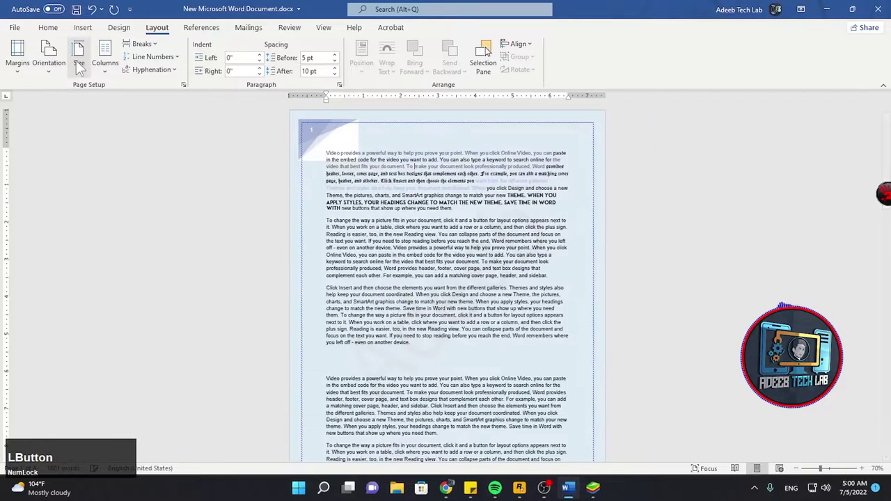
pyautogui.scroll(-3)
pyautogui.scroll(3)
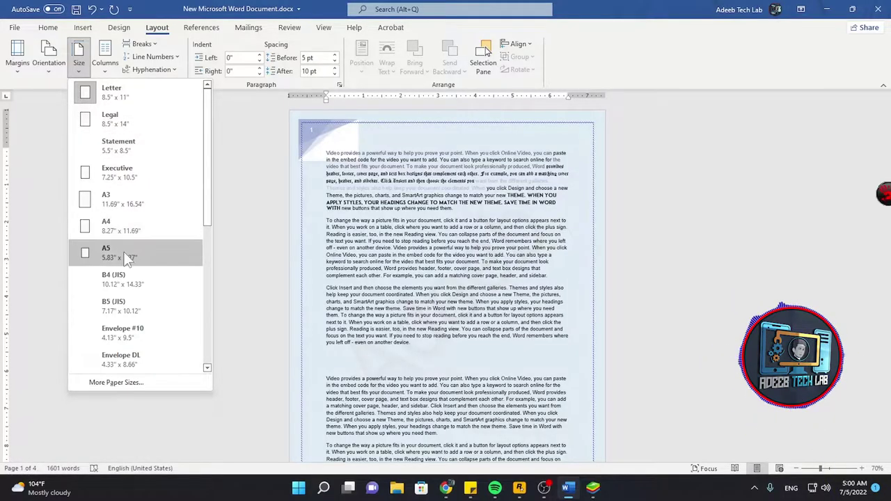
pyautogui.click(144, 231)
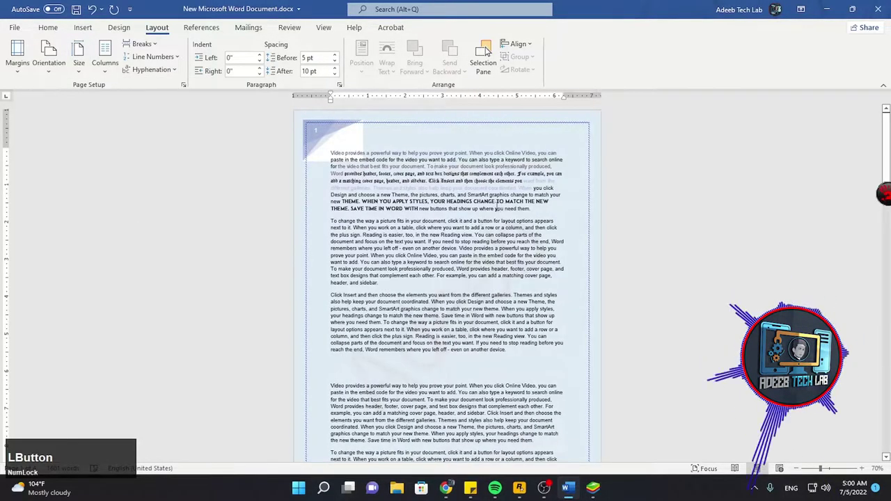
pyautogui.scroll(-3)
pyautogui.scroll(3)
pyautogui.press('ctrl+v')
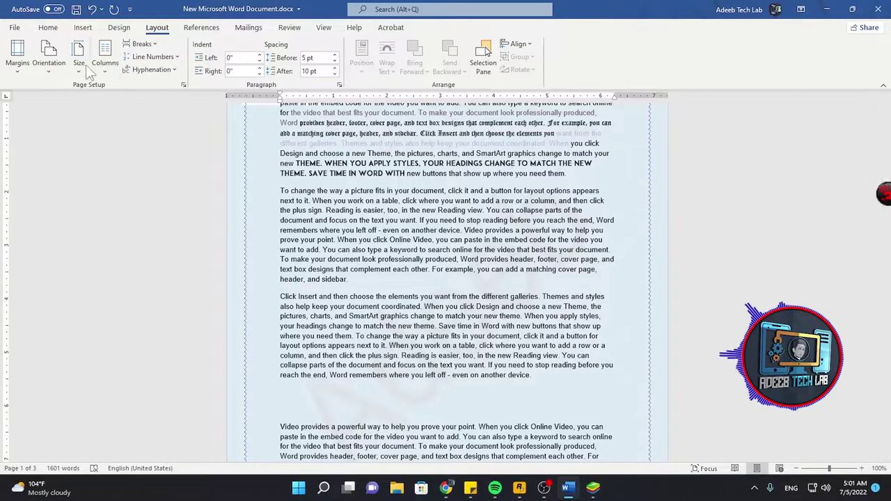
pyautogui.click(86, 76)
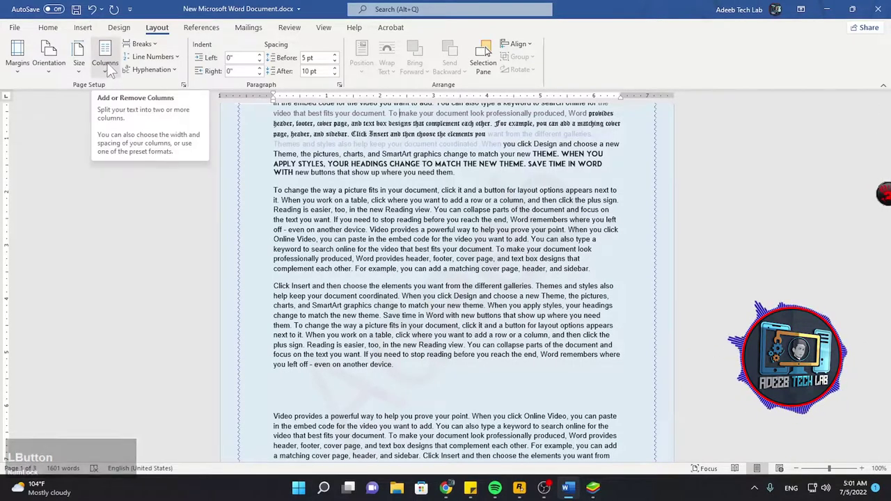
pyautogui.click(114, 70)
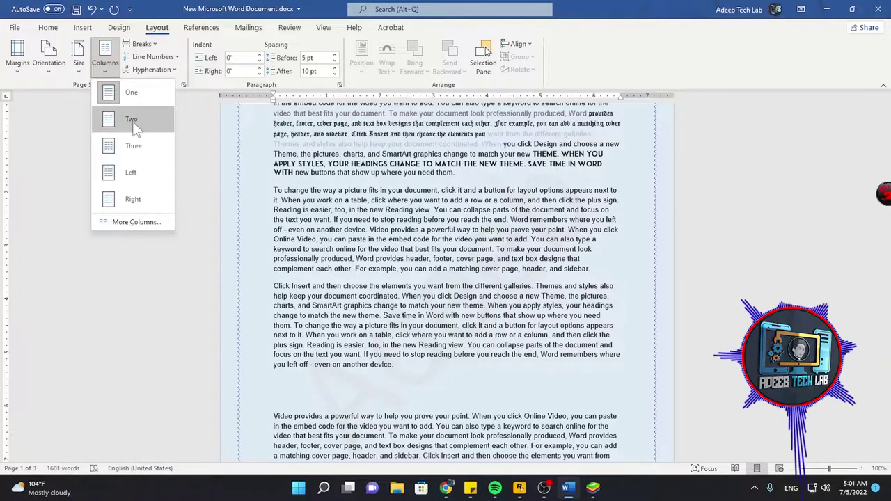
pyautogui.click(138, 132)
pyautogui.scroll(3)
pyautogui.scroll(-3)
pyautogui.scroll(3)
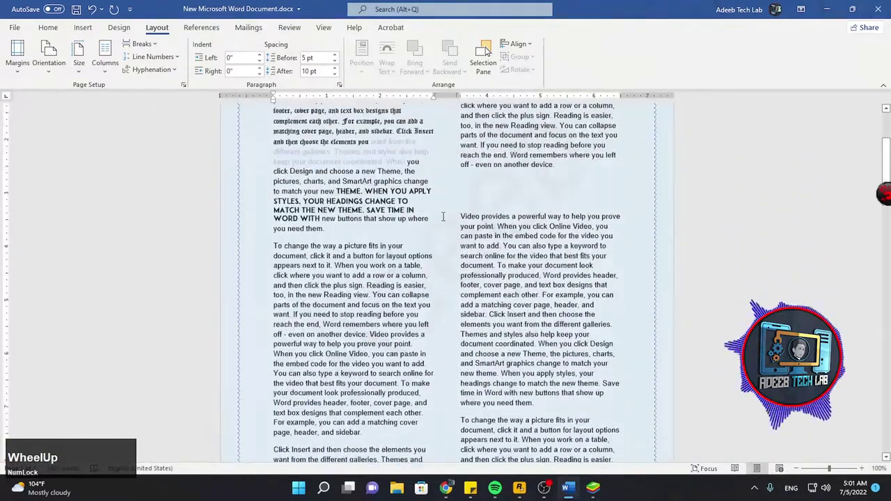
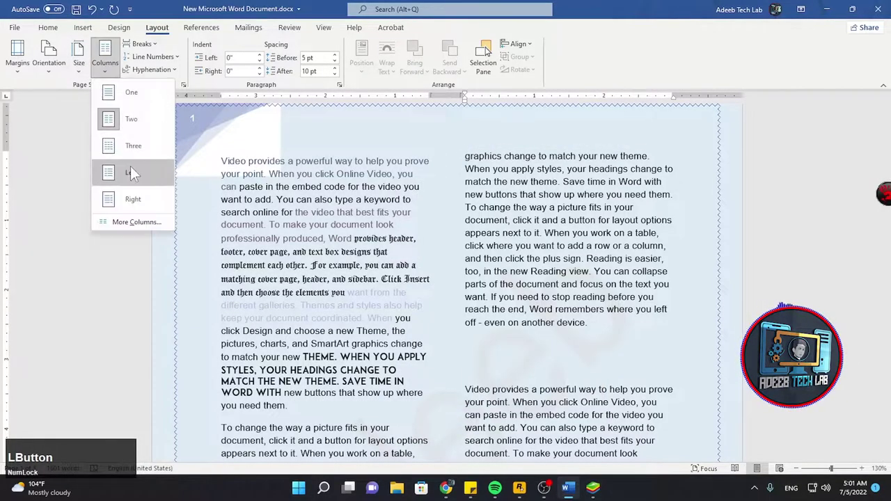
pyautogui.scroll(3)
pyautogui.click(114, 62)
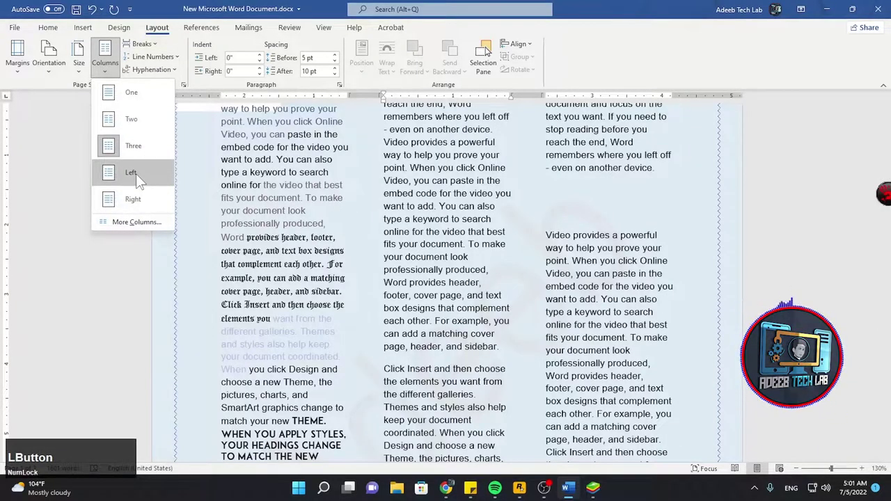
pyautogui.scroll(3)
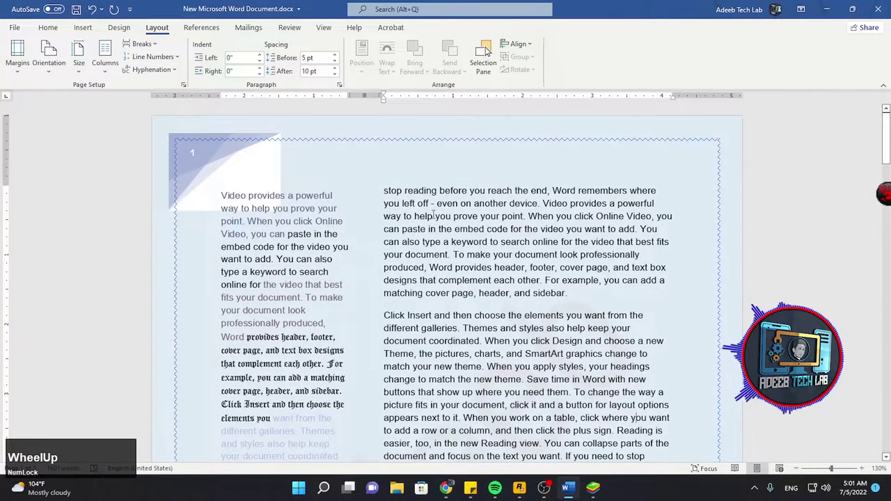
pyautogui.click(109, 67)
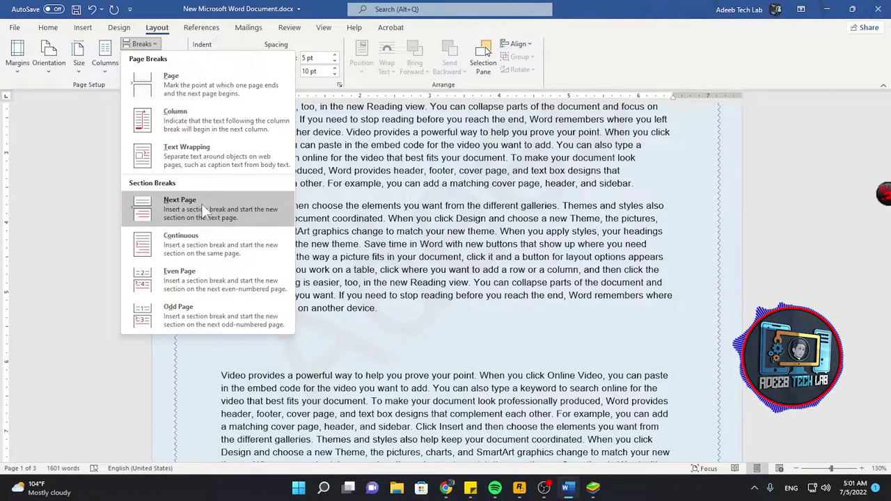
# Step: Raise the 'Click Insert…' paragraph's left indent, then move into the page's first paragraph
pyautogui.click(416, 192)
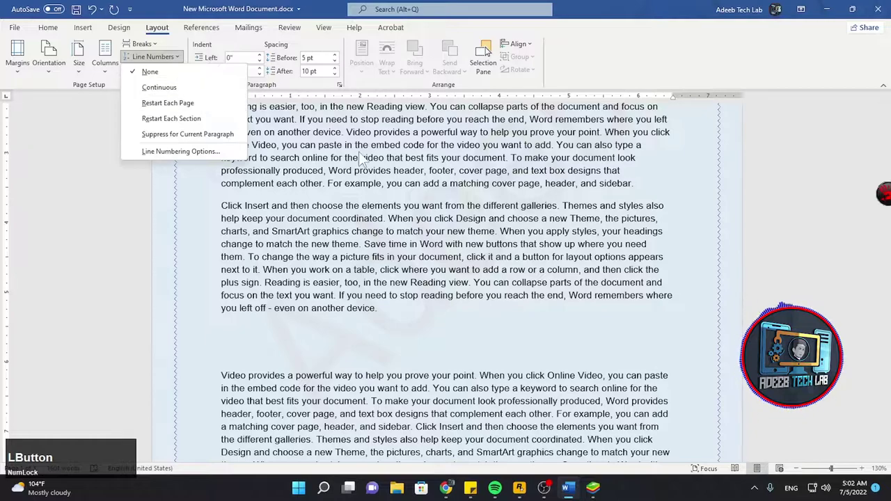
pyautogui.click(267, 64)
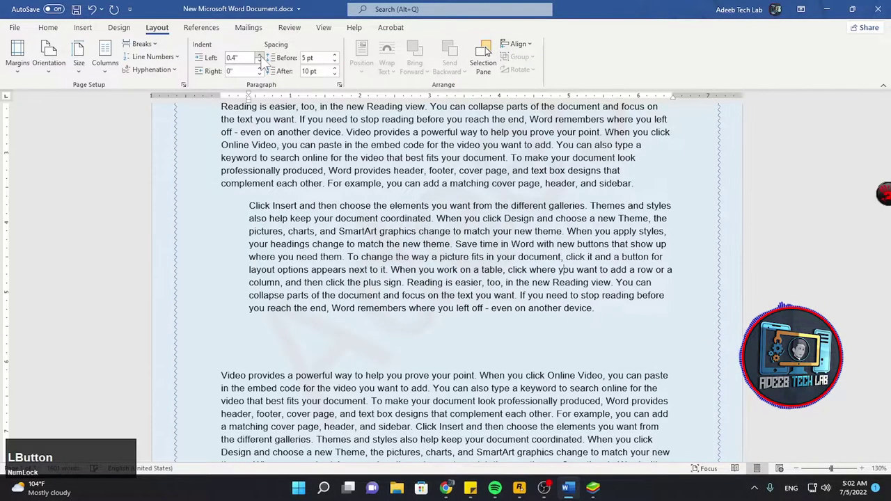
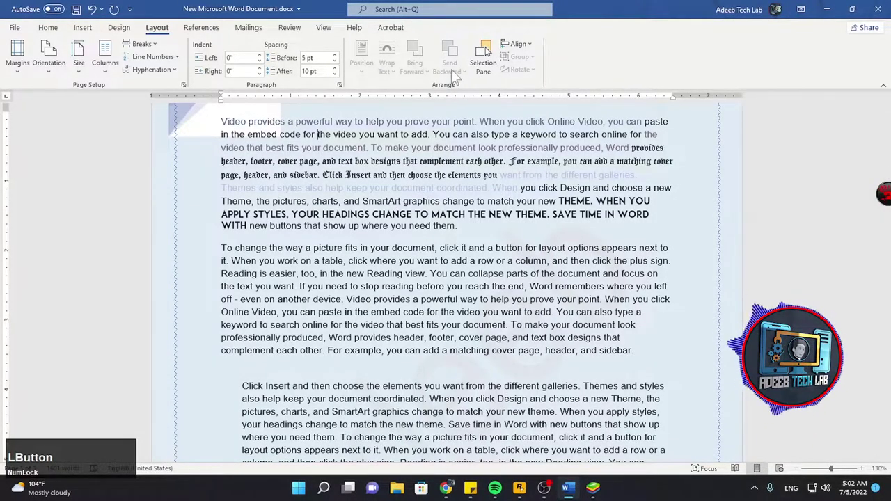
pyautogui.click(530, 49)
pyautogui.scroll(3)
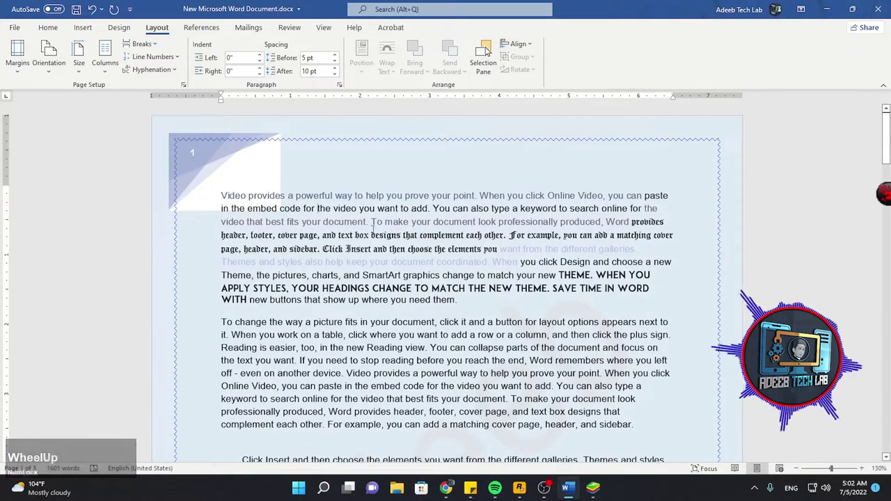
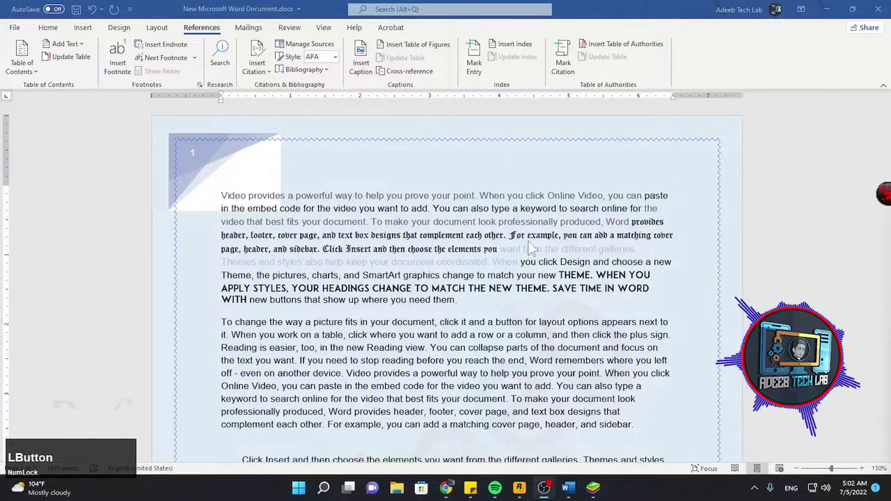
# Step: Add an empty line above the Video paragraph at the document start
pyautogui.scroll(3)
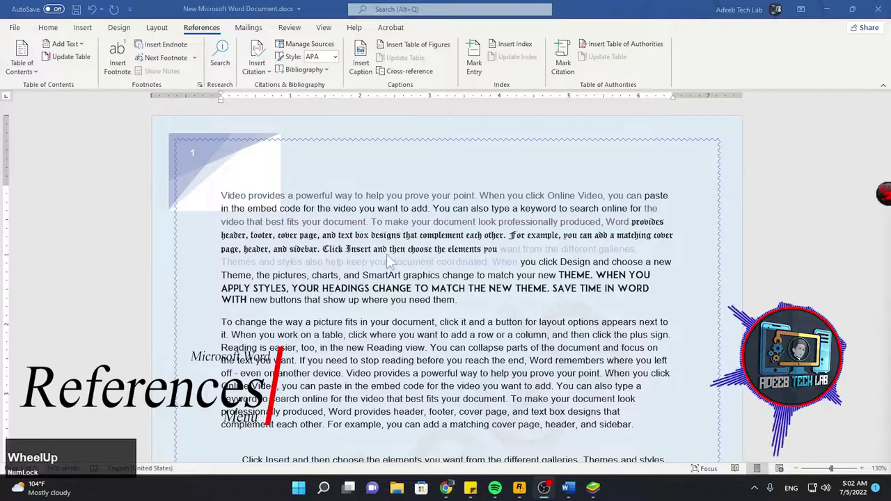
pyautogui.scroll(3)
pyautogui.click(413, 254)
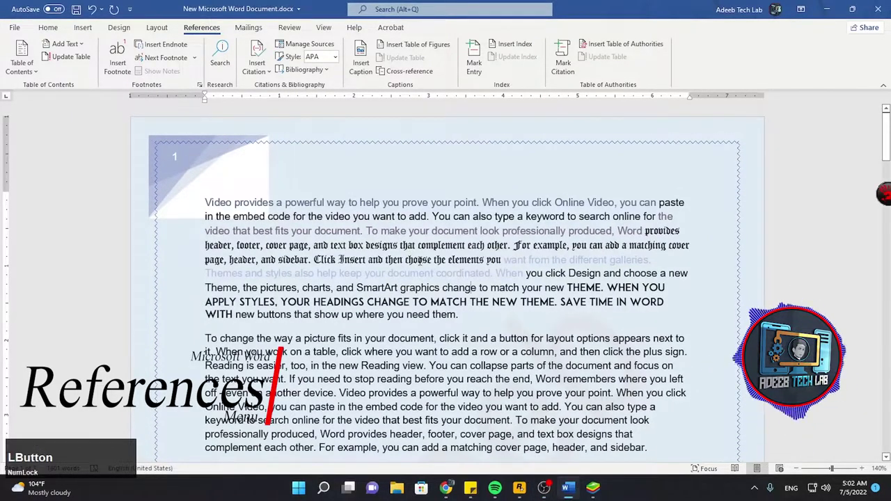
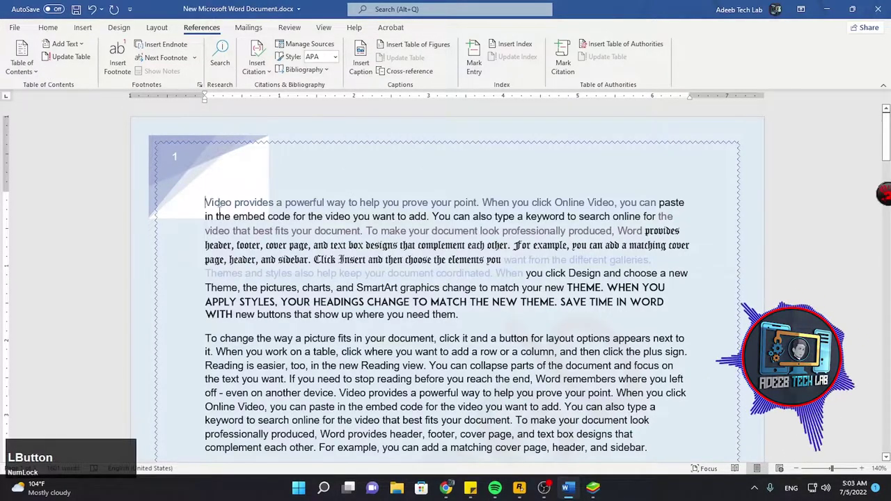
pyautogui.press('Return')
pyautogui.press('Down')
# Step: Insert an automatic blue table of contents listing 'Video provides' and 'To change the way'
pyautogui.click(33, 74)
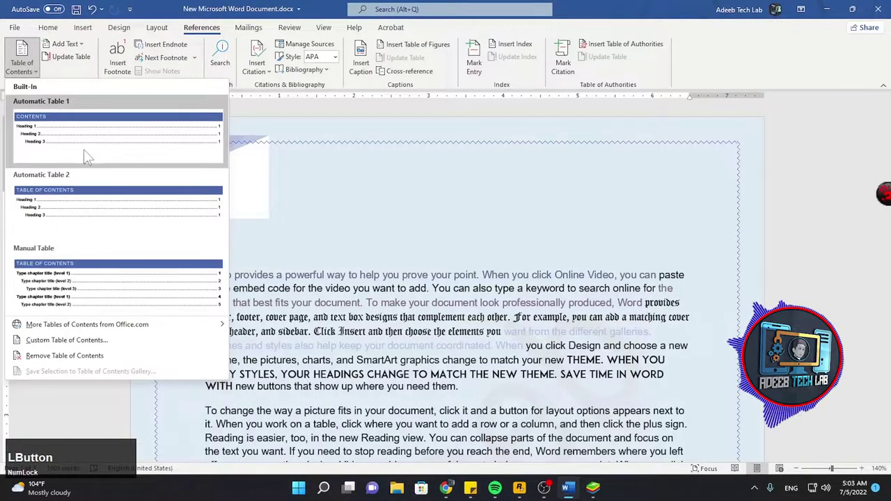
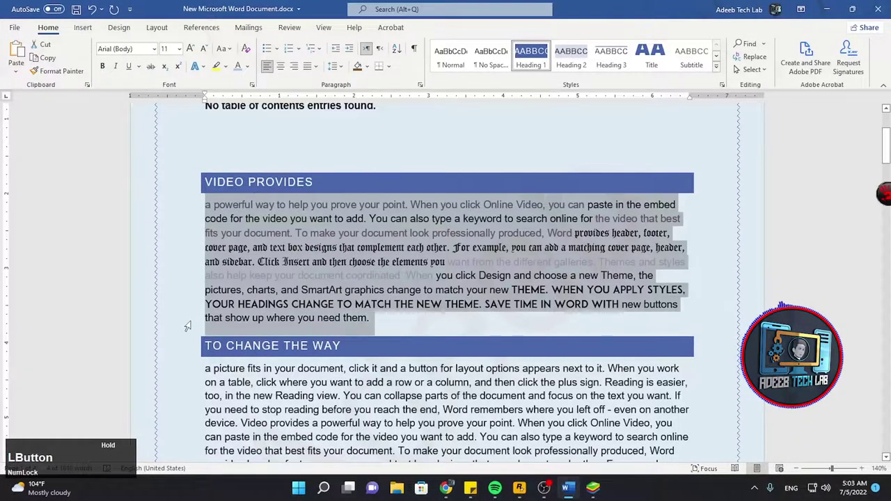
pyautogui.scroll(-3)
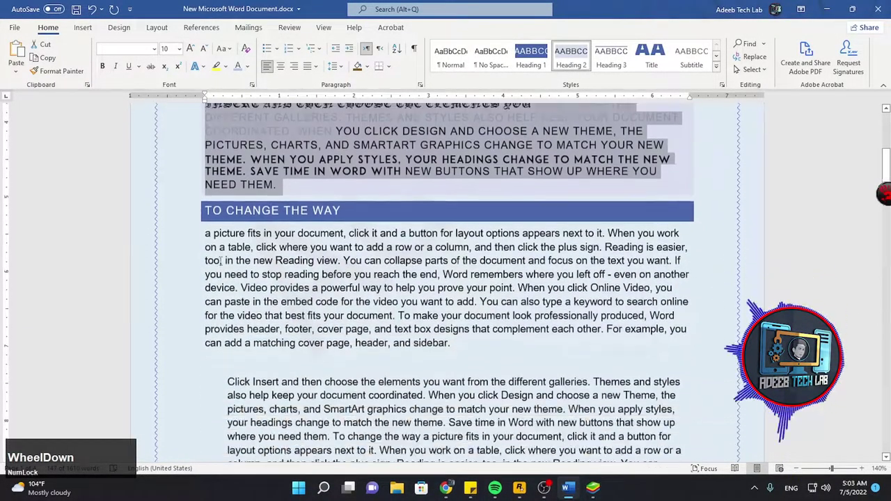
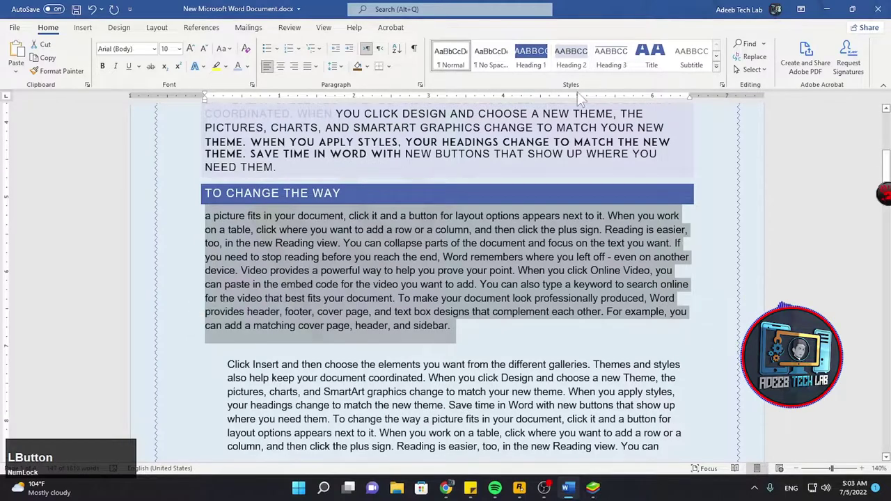
pyautogui.scroll(3)
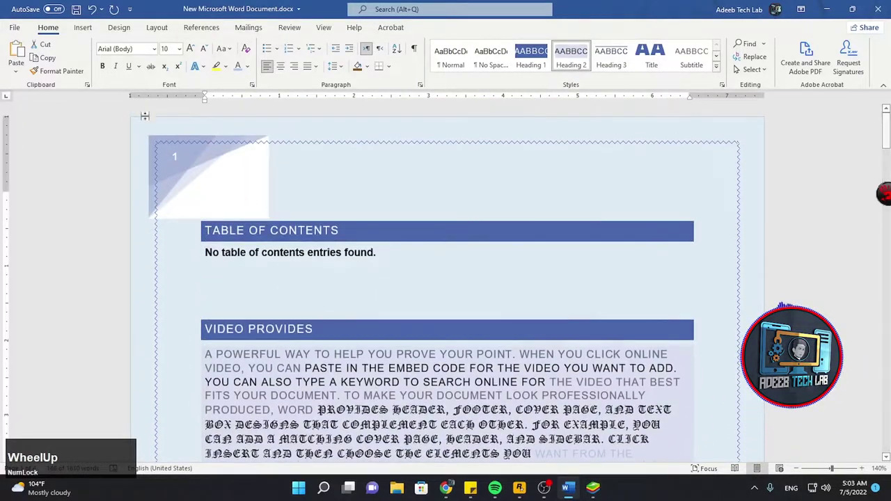
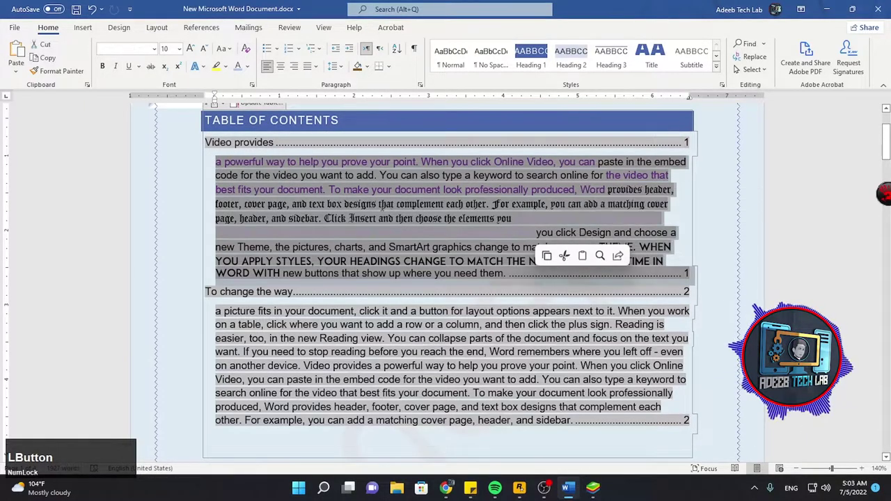
pyautogui.scroll(3)
# Step: Look over the Add Text level choices and close the gallery, leaving the table of contents unchanged
pyautogui.click(161, 34)
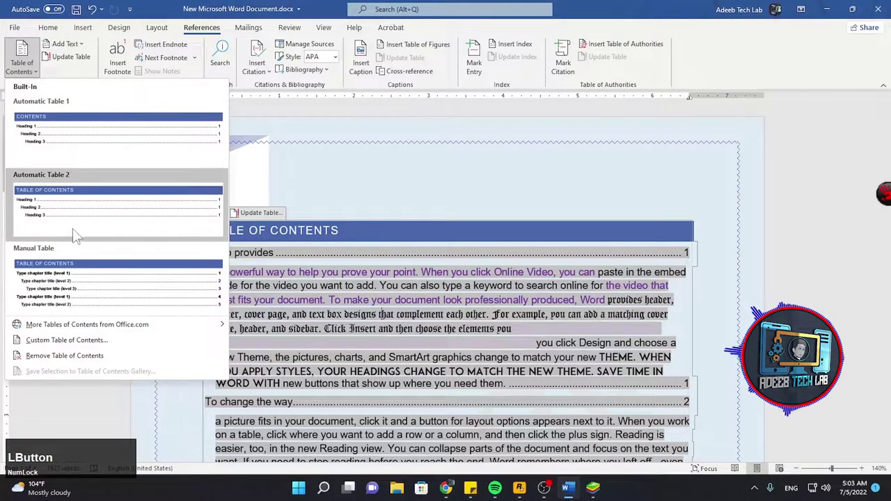
pyautogui.scroll(-3)
pyautogui.scroll(3)
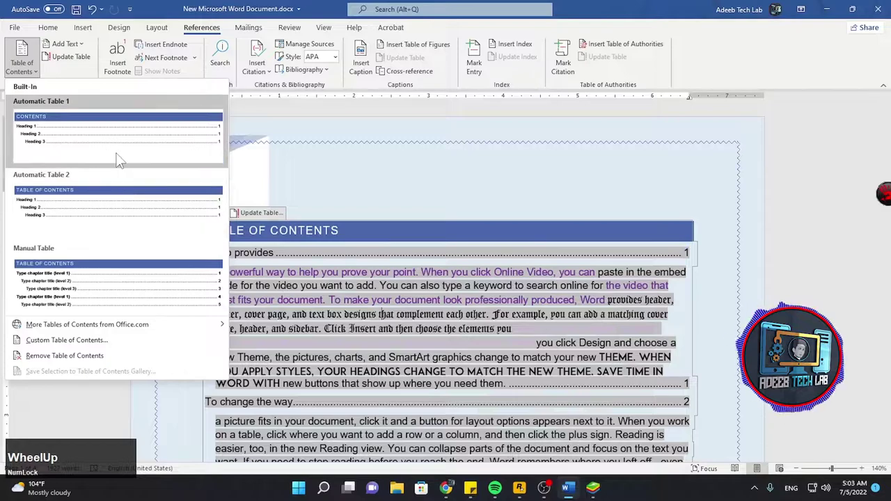
pyautogui.click(80, 77)
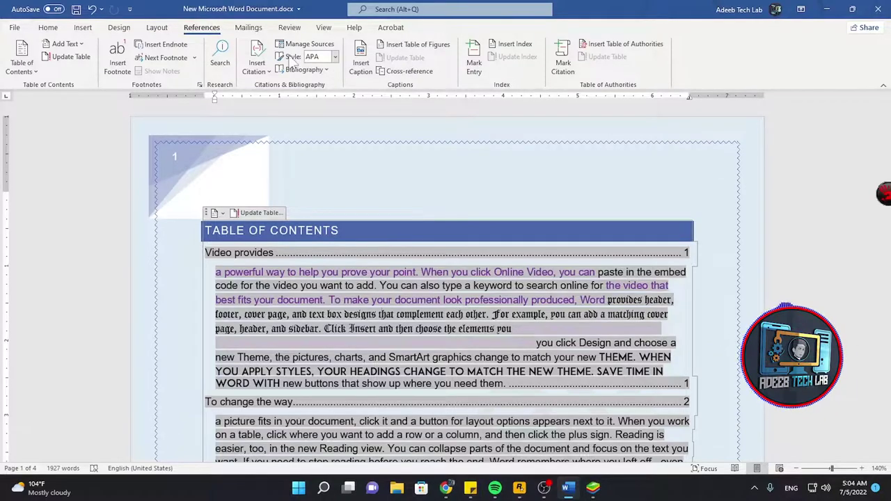
# Step: Glance at the mail merge tools, then show the review and proofing commands
pyautogui.click(252, 36)
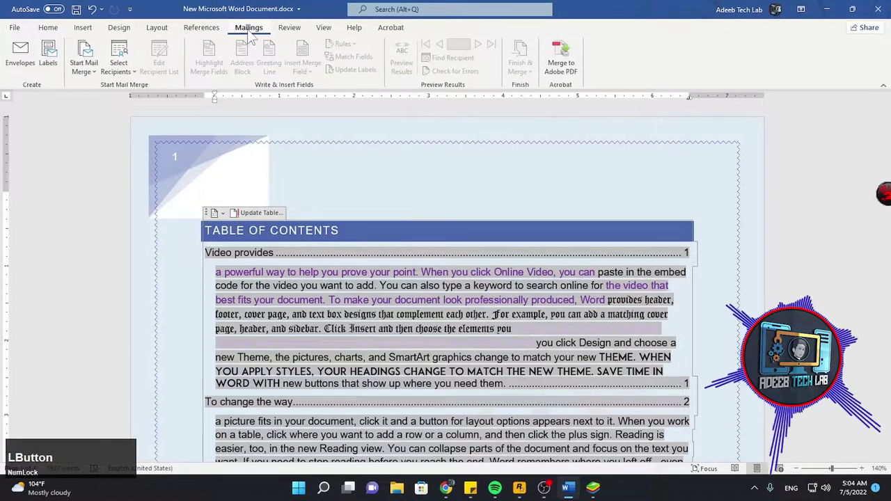
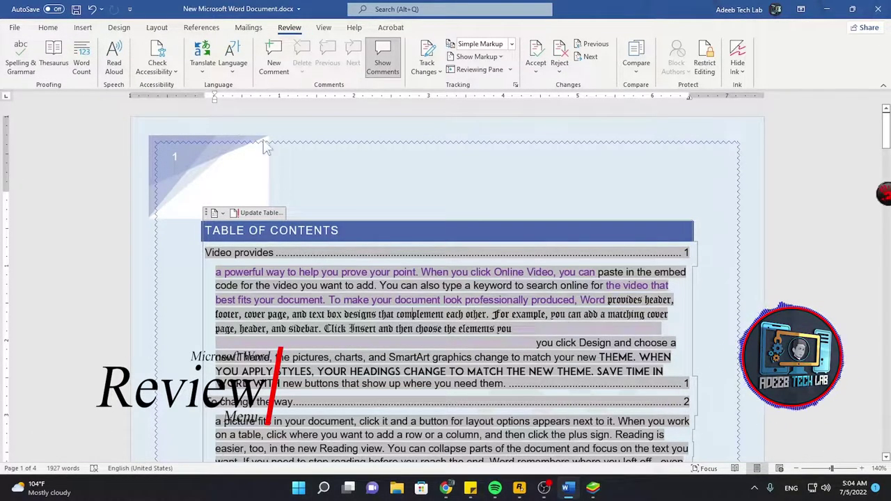
pyautogui.click(234, 75)
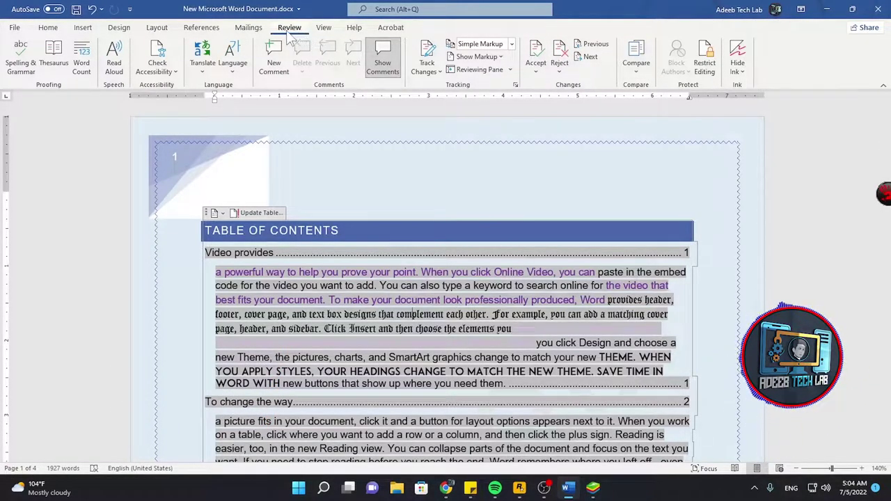
pyautogui.click(327, 34)
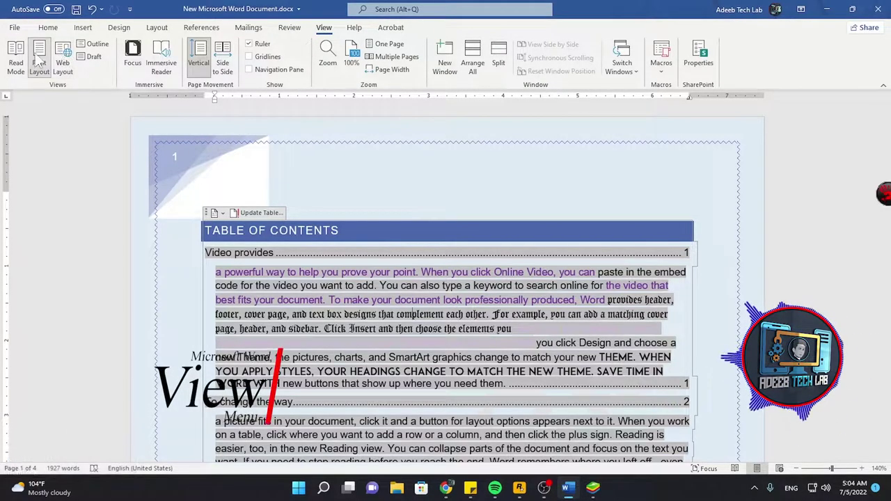
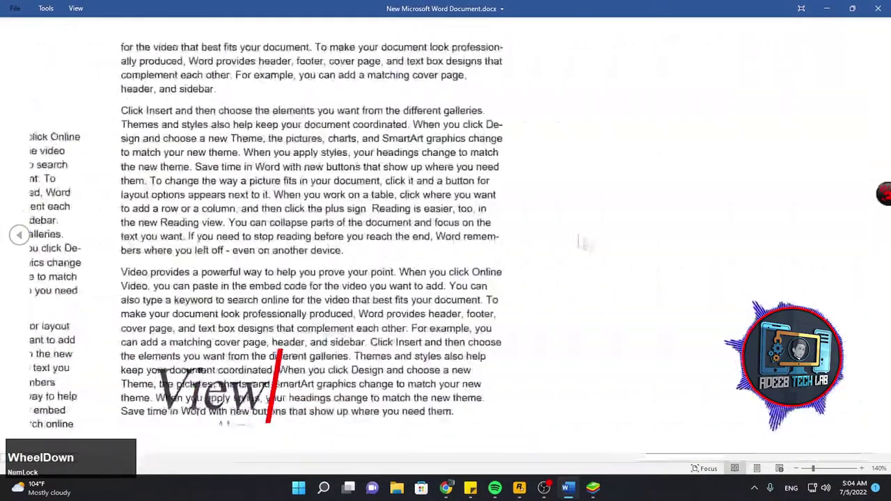
pyautogui.scroll(3)
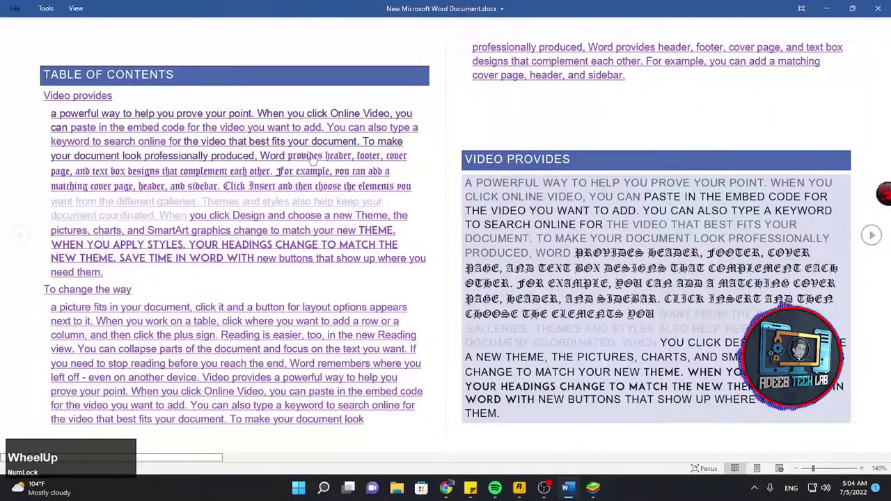
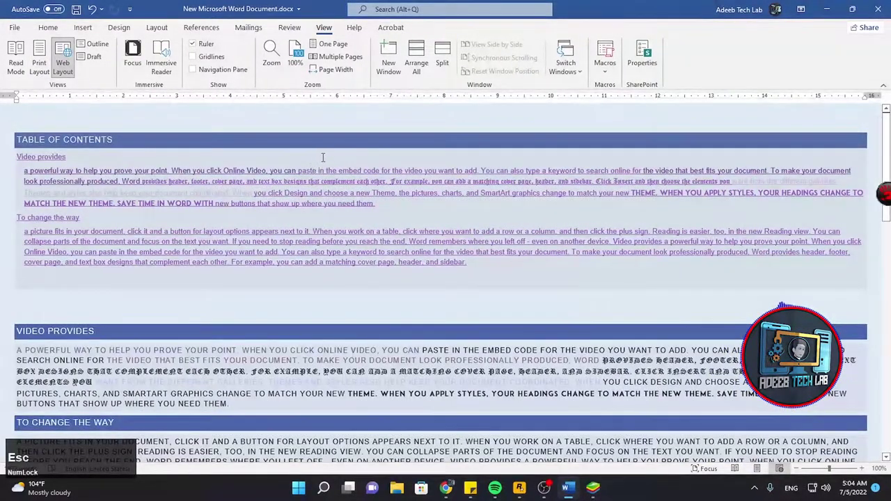
pyautogui.click(47, 48)
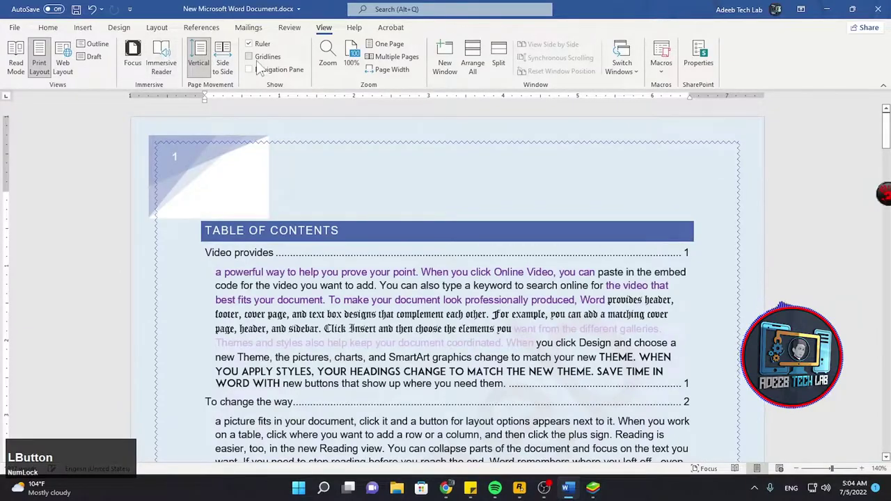
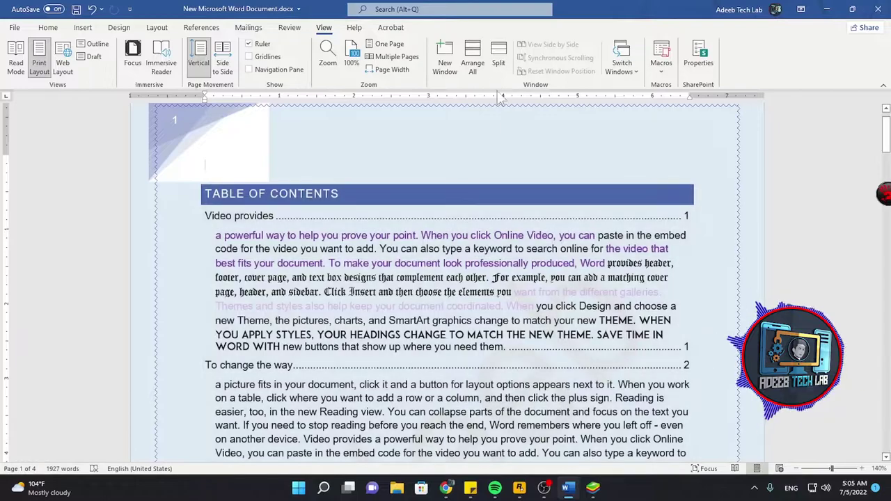
# Step: Open a new window of the document, split the view, and switch to window 2
pyautogui.click(483, 55)
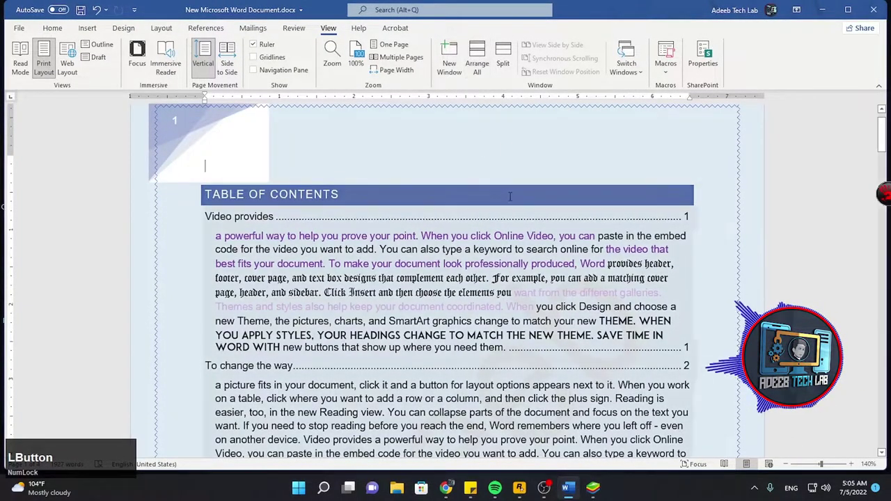
pyautogui.scroll(-3)
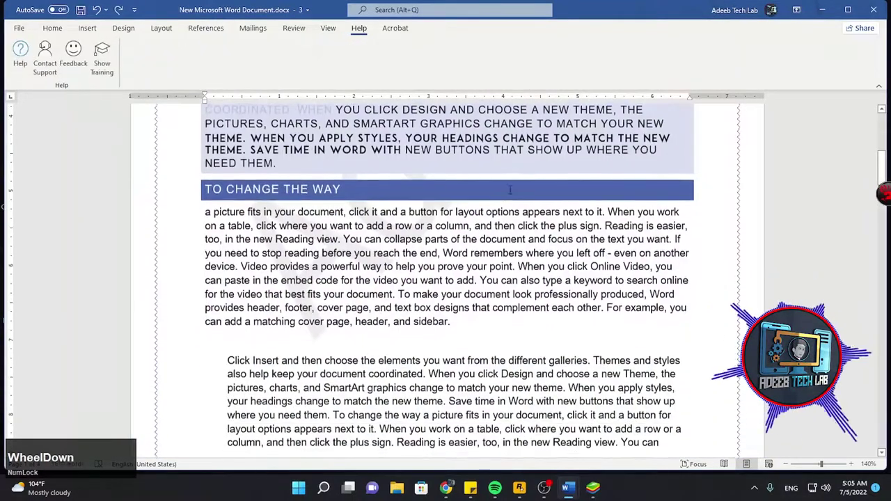
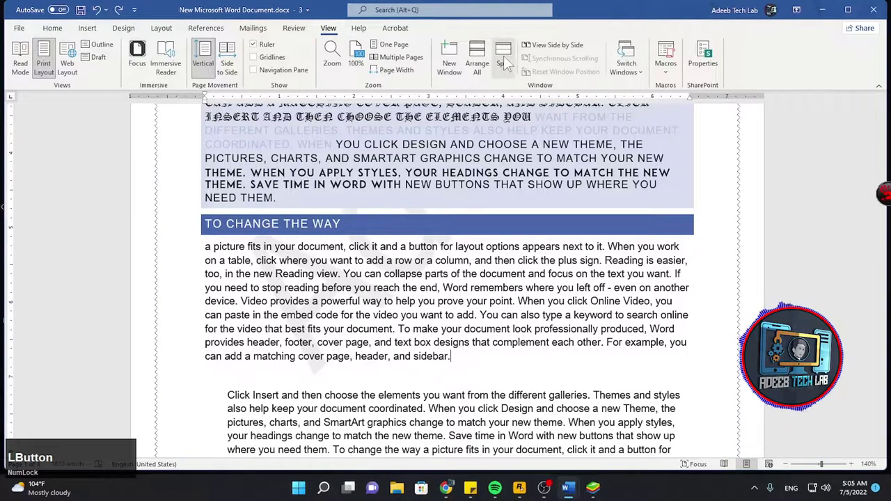
pyautogui.scroll(3)
pyautogui.scroll(-3)
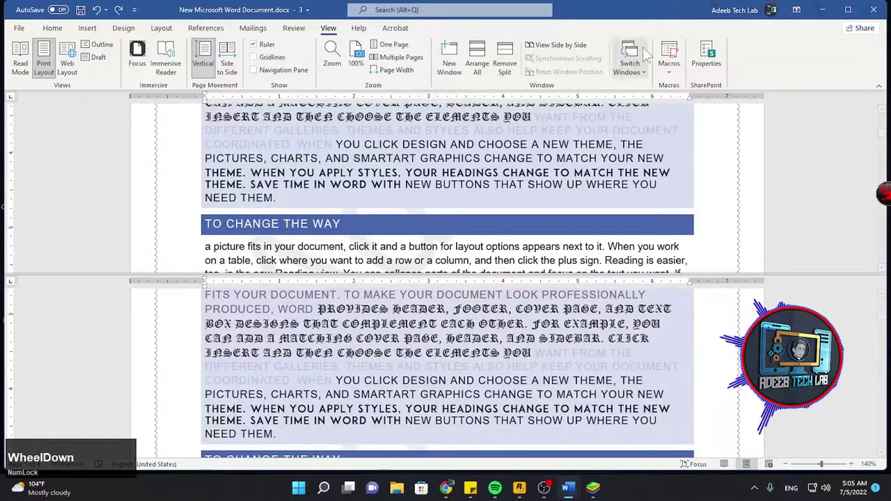
pyautogui.click(643, 64)
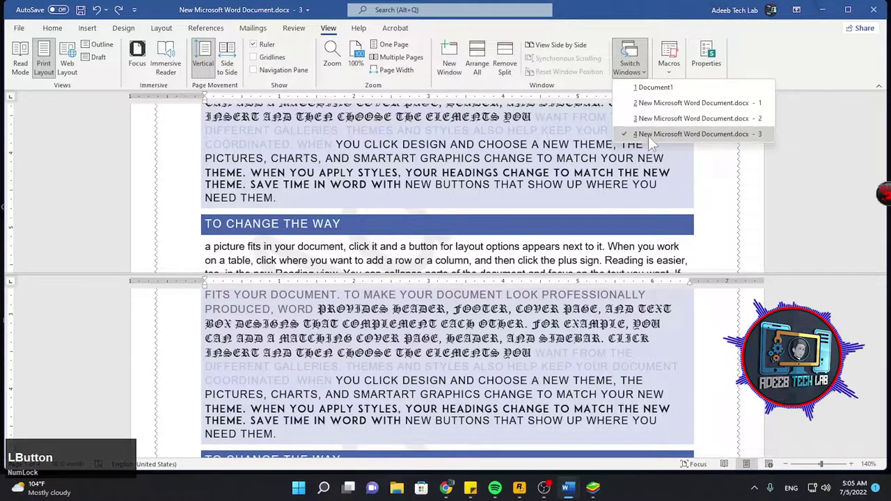
pyautogui.scroll(3)
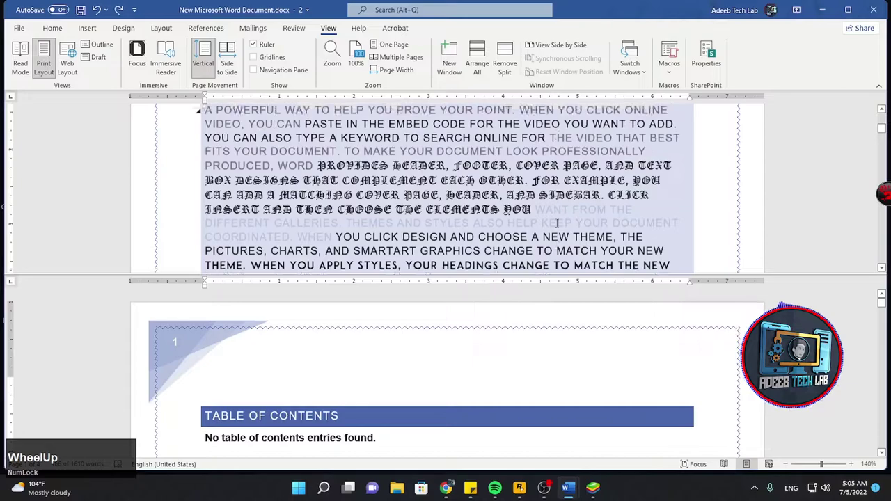
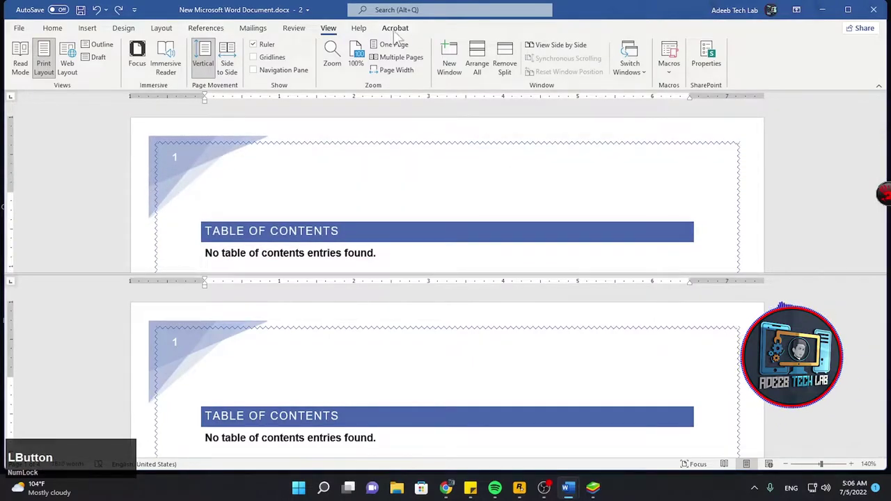
# Step: Browse the Help pane topics, close it, and show the Acrobat PDF creation tools
pyautogui.click(474, 65)
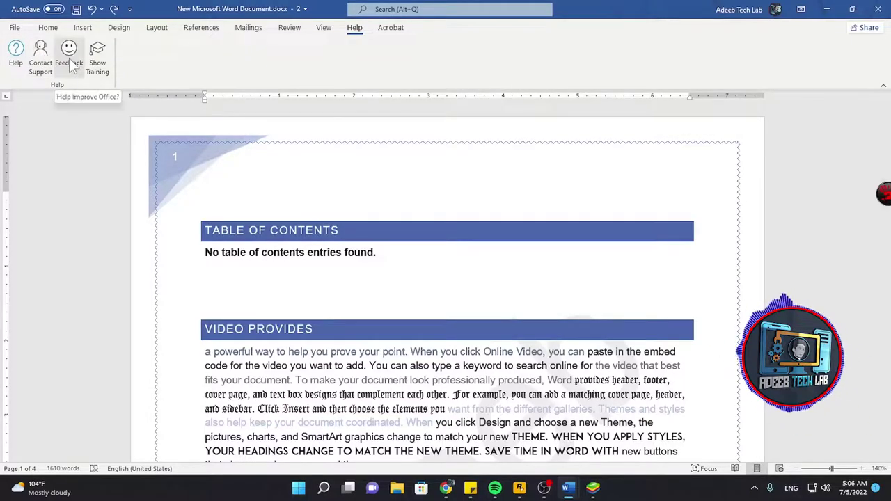
pyautogui.click(105, 65)
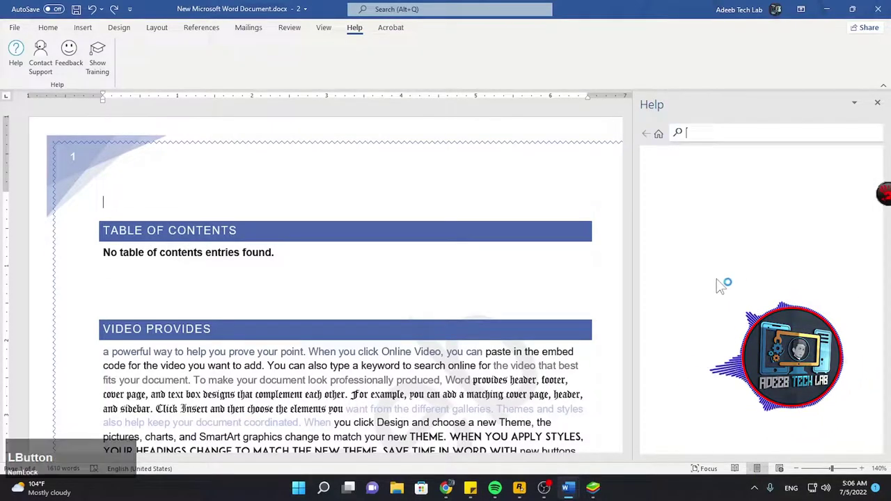
pyautogui.scroll(-3)
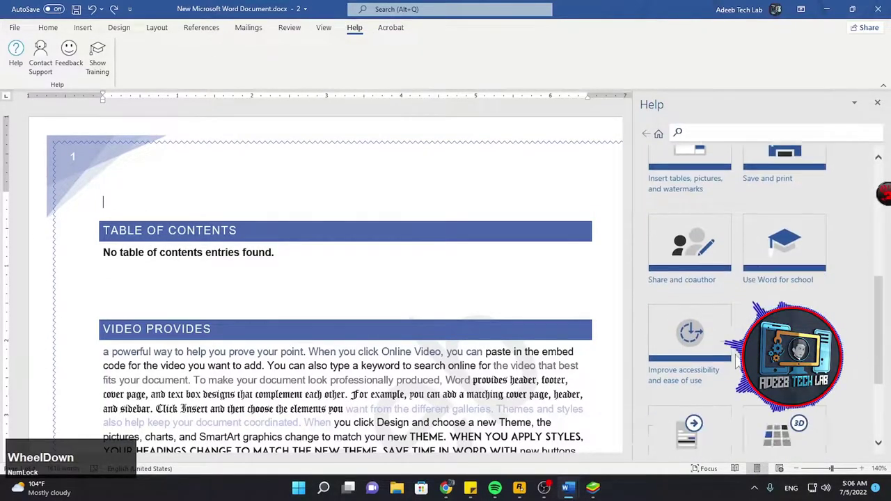
pyautogui.scroll(3)
pyautogui.click(294, 138)
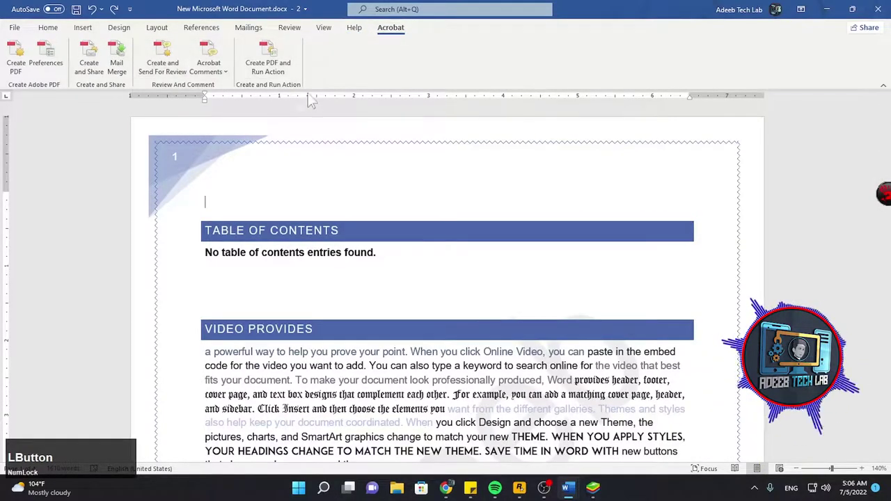
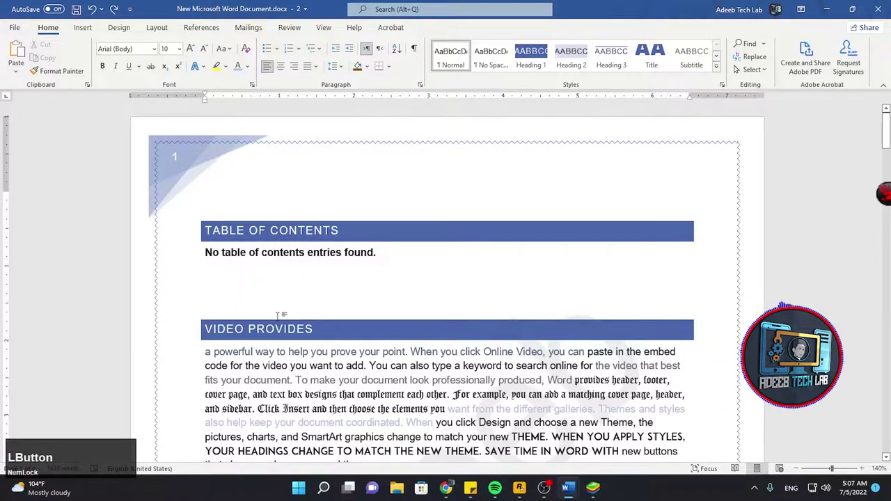
# Step: Return to Home and select the table of contents reading 'No table of contents entries found.'
pyautogui.scroll(3)
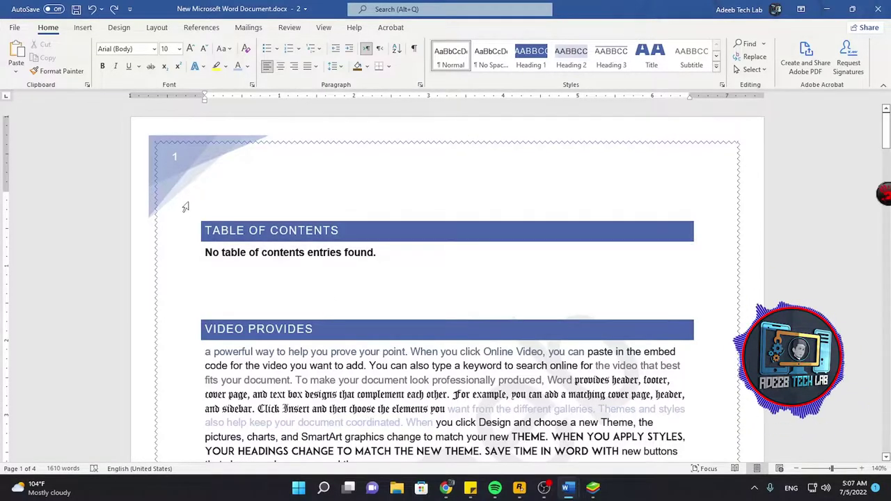
pyautogui.click(232, 186)
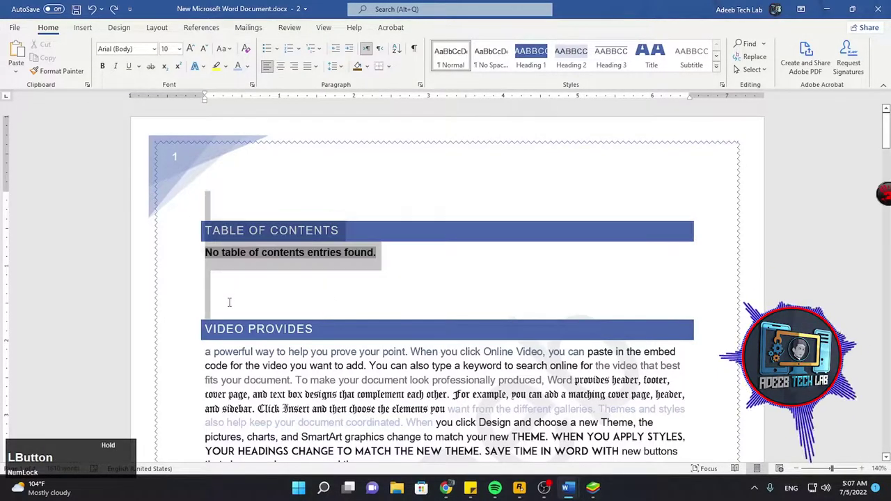